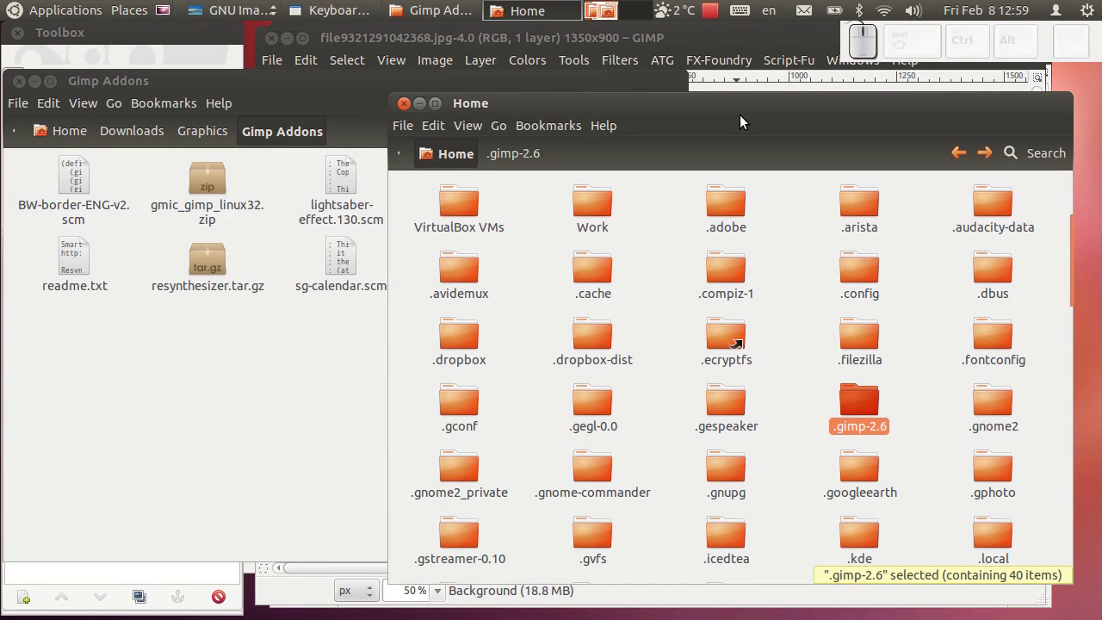
Enlarge the Gimp Addons window and open resynthesizer.tar.gz in Archive Manager.
{"action": "left_click_drag", "start_coordinate": [272, 380], "coordinate": [272, 381]}
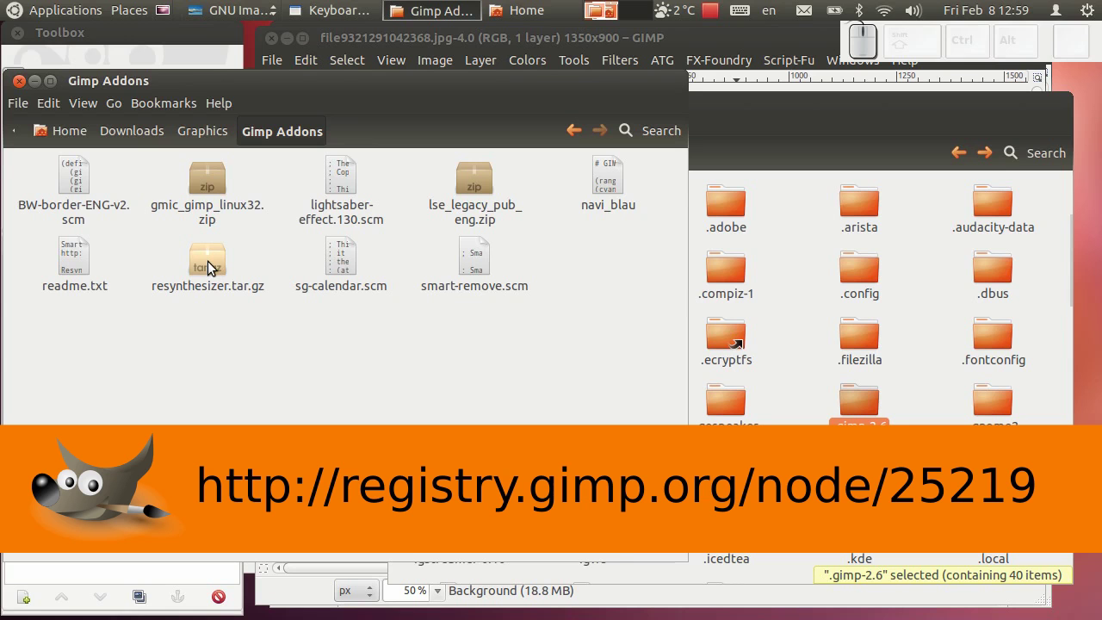
{"action": "left_click_drag", "start_coordinate": [208, 267], "coordinate": [208, 267]}
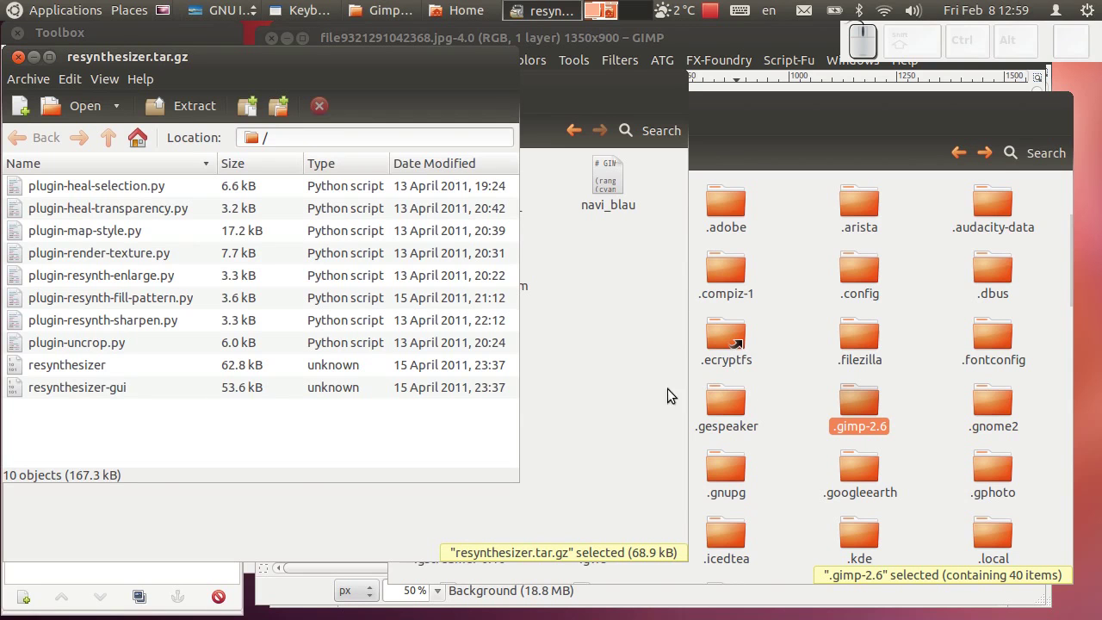
Copy all ten archive files into the ~/.gimp-2.6/plug-ins folder.
{"action": "left_click_drag", "start_coordinate": [867, 407], "coordinate": [862, 408]}
{"action": "left_click_drag", "start_coordinate": [986, 347], "coordinate": [842, 347]}
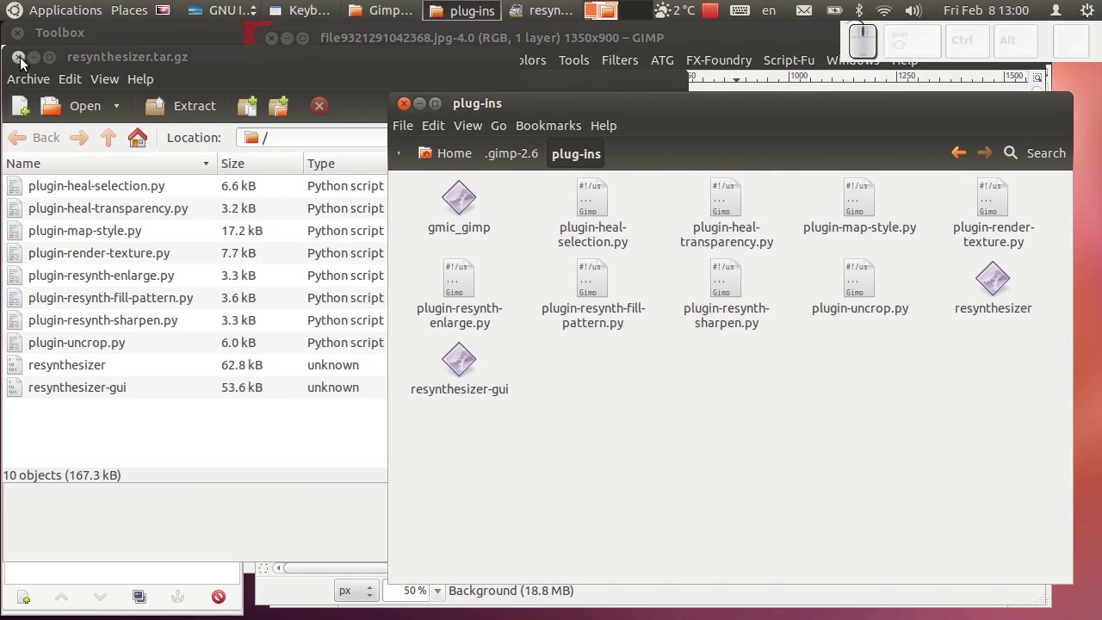
Close the archive, select all ten plug-in files and open their Properties.
{"action": "left_click_drag", "start_coordinate": [25, 65], "coordinate": [551, 239]}
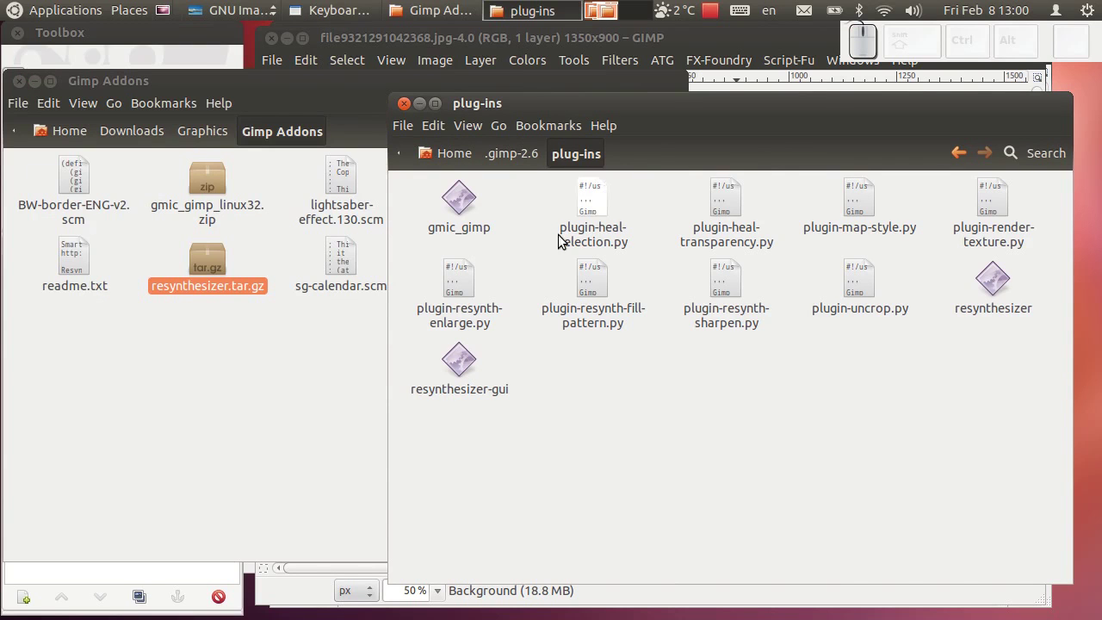
{"action": "left_click_drag", "start_coordinate": [602, 220], "coordinate": [477, 383]}
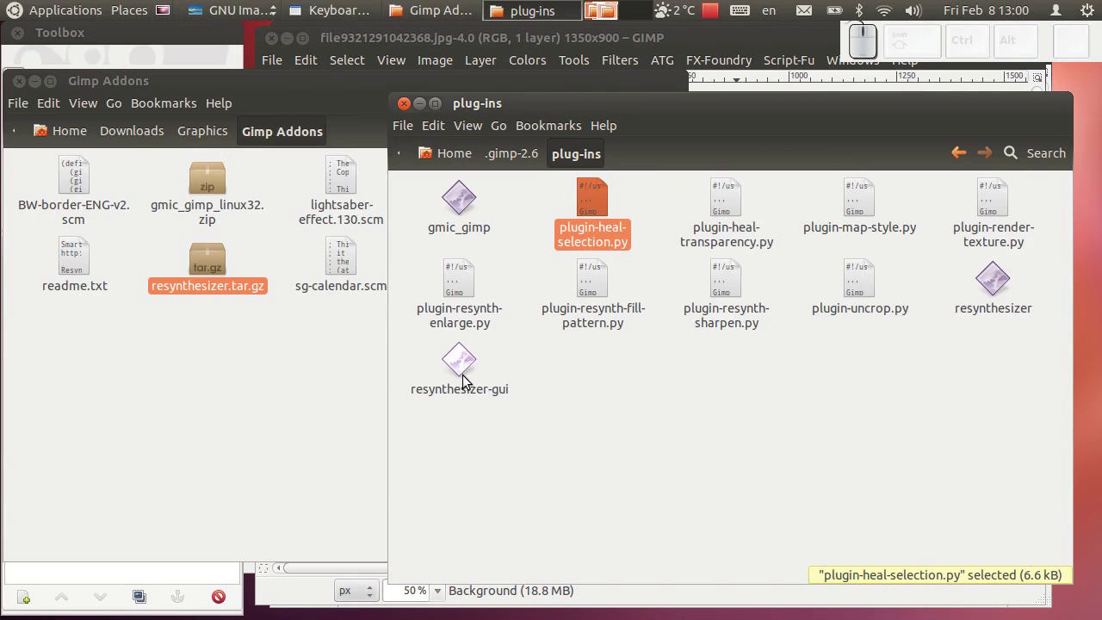
{"action": "left_click_drag", "start_coordinate": [465, 383], "coordinate": [736, 208]}
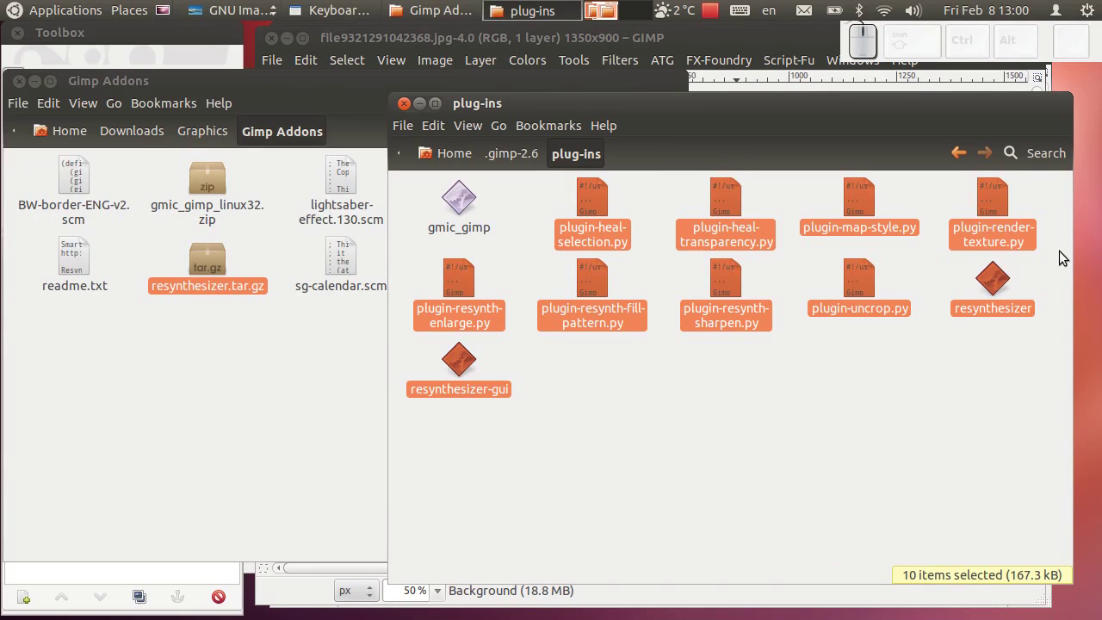
{"action": "right_click", "coordinate": [463, 371]}
{"action": "left_click", "coordinate": [501, 353]}
Under Permissions, allow the plug-in files to execute as programs and close Properties.
{"action": "left_click", "coordinate": [362, 154]}
{"action": "left_click", "coordinate": [410, 381]}
{"action": "left_click", "coordinate": [411, 380]}
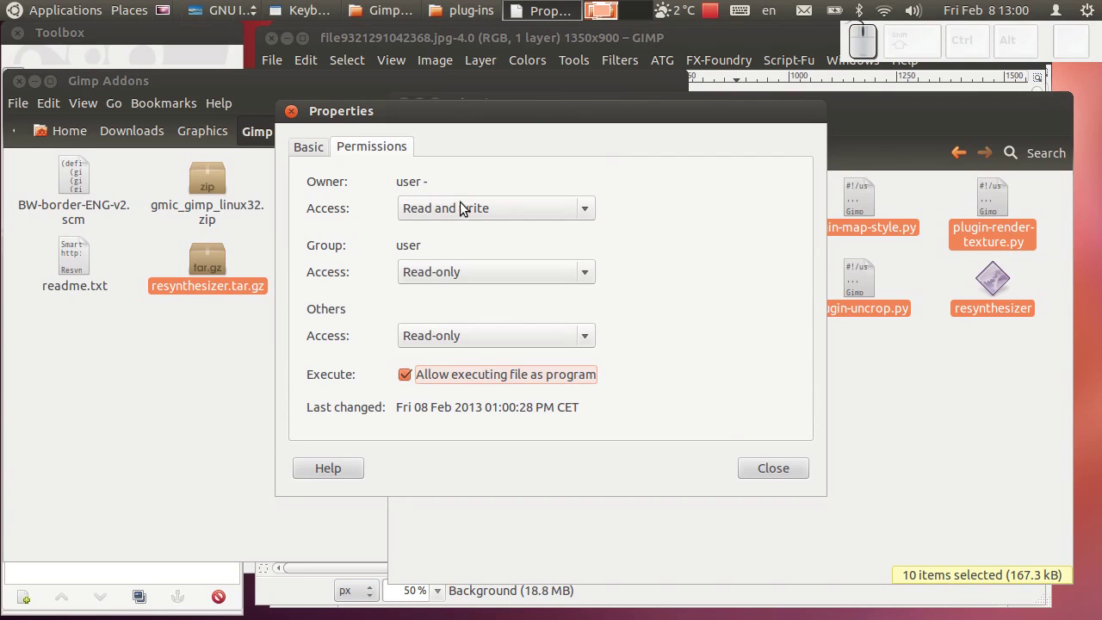
{"action": "left_click", "coordinate": [785, 475]}
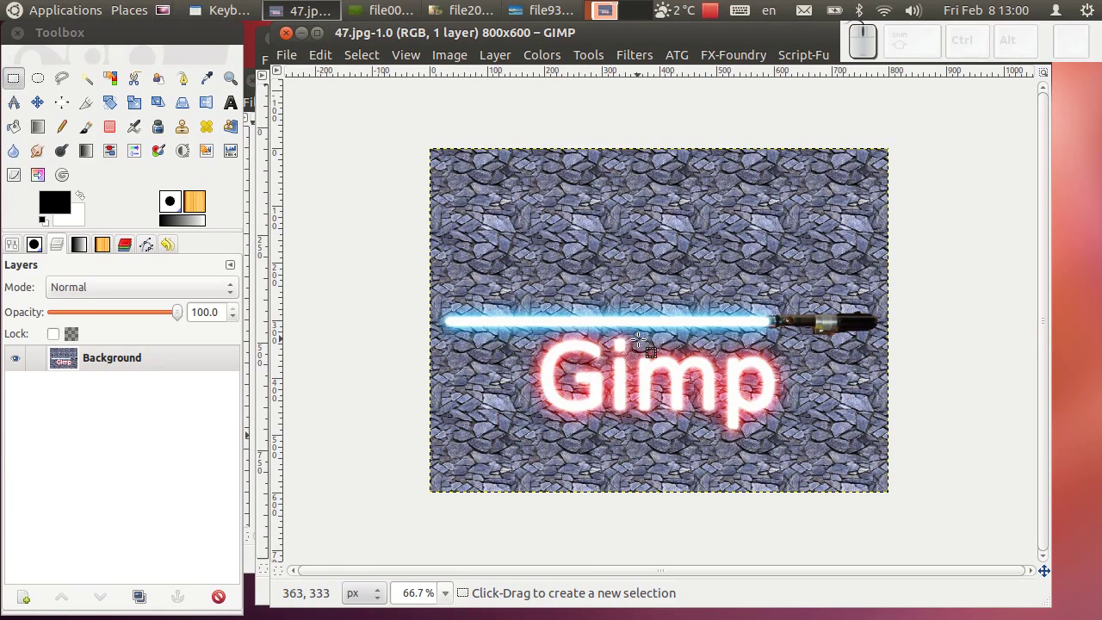
Bring the grass, boy and clouds image windows forward, leaving the clouds photo in front.
{"action": "left_click", "coordinate": [409, 20]}
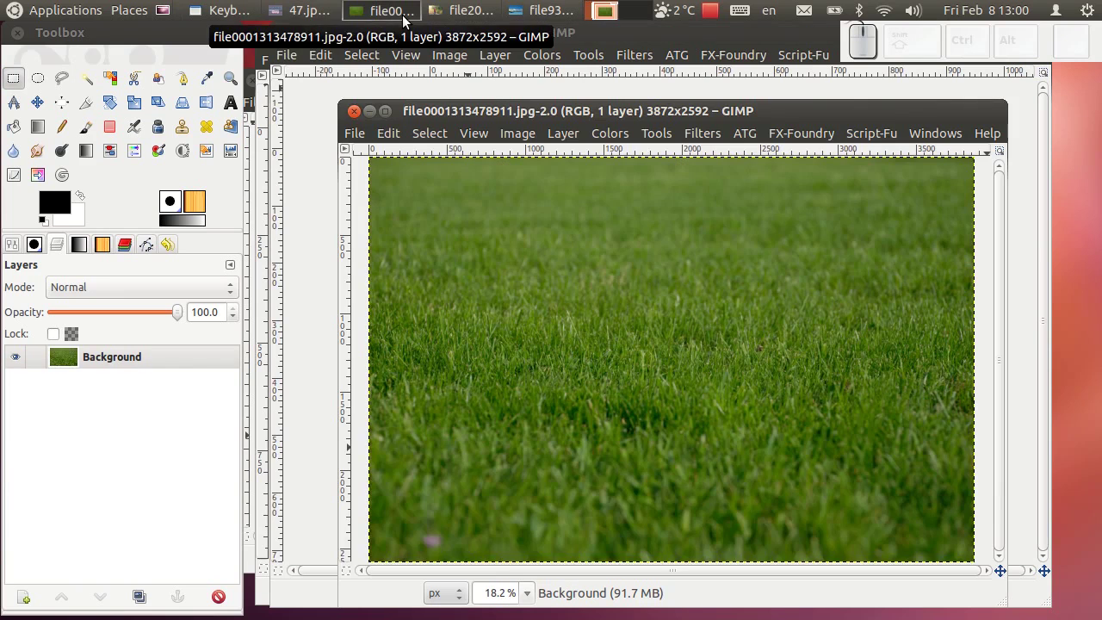
{"action": "left_click", "coordinate": [454, 19]}
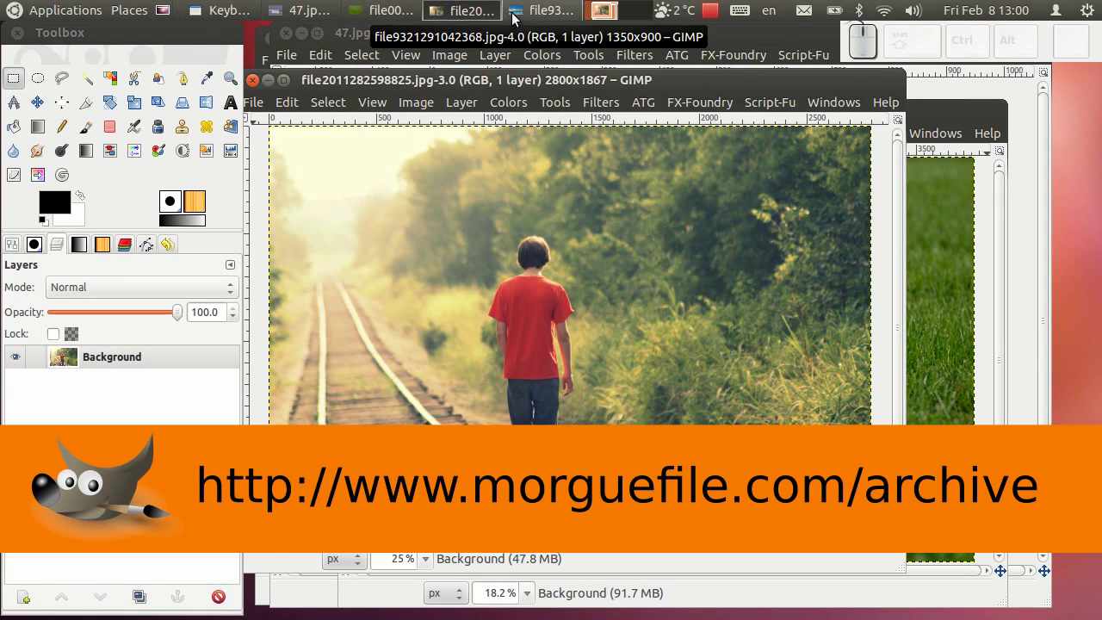
{"action": "left_click", "coordinate": [528, 16]}
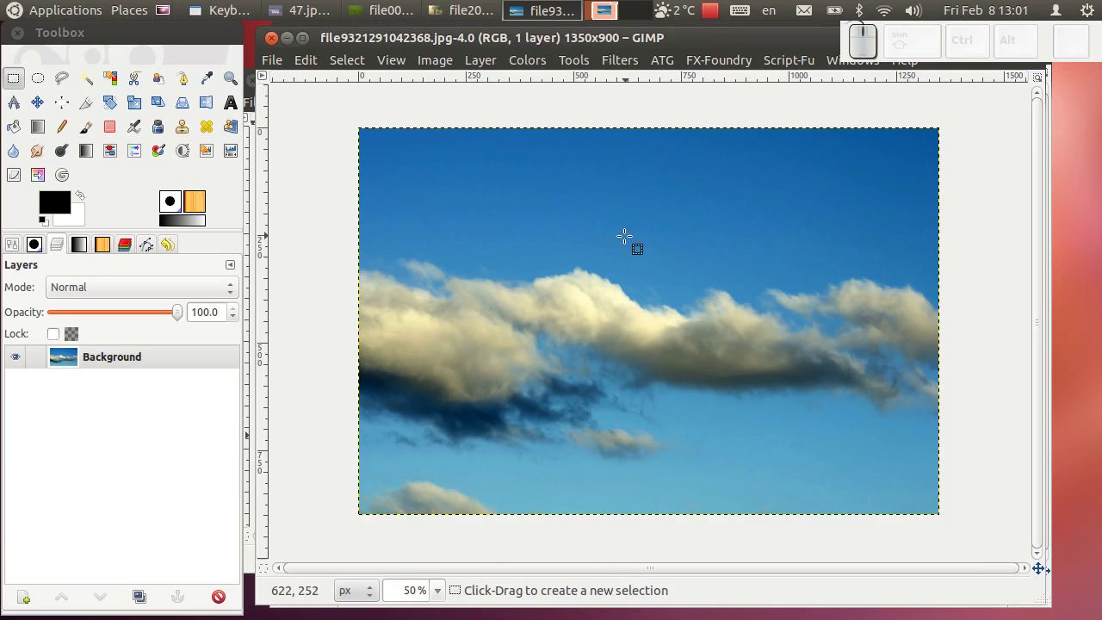
Start Scale Image on the clouds photo with the new size 800 × 533 pixels.
{"action": "scroll", "scroll_direction": "up", "scroll_amount": 3}
{"action": "scroll", "scroll_direction": "down", "scroll_amount": 3}
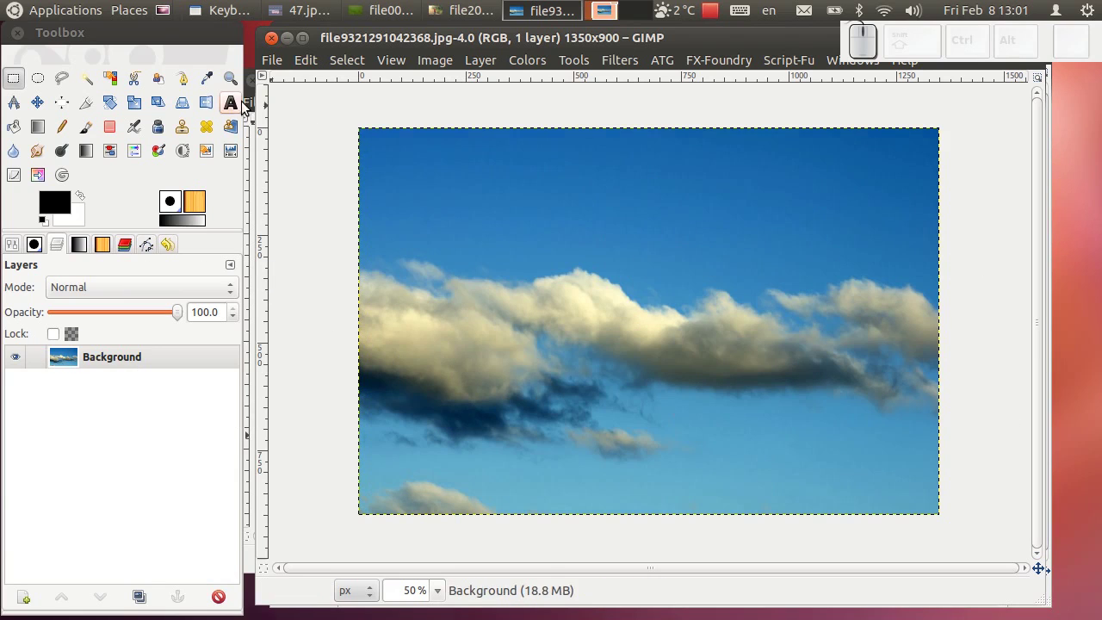
{"action": "left_click", "coordinate": [450, 71]}
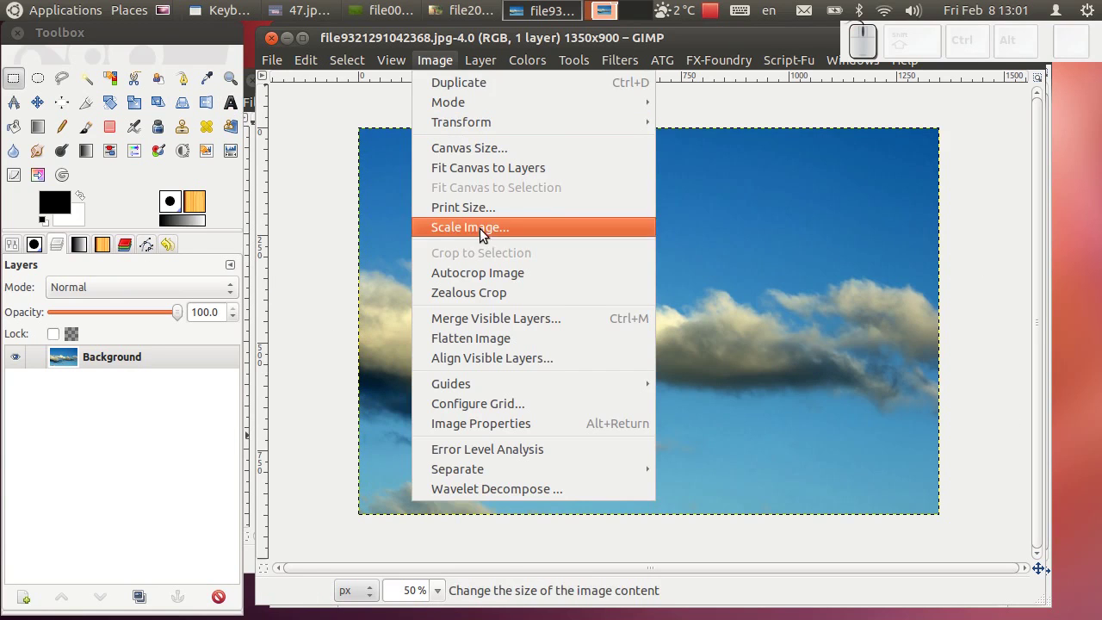
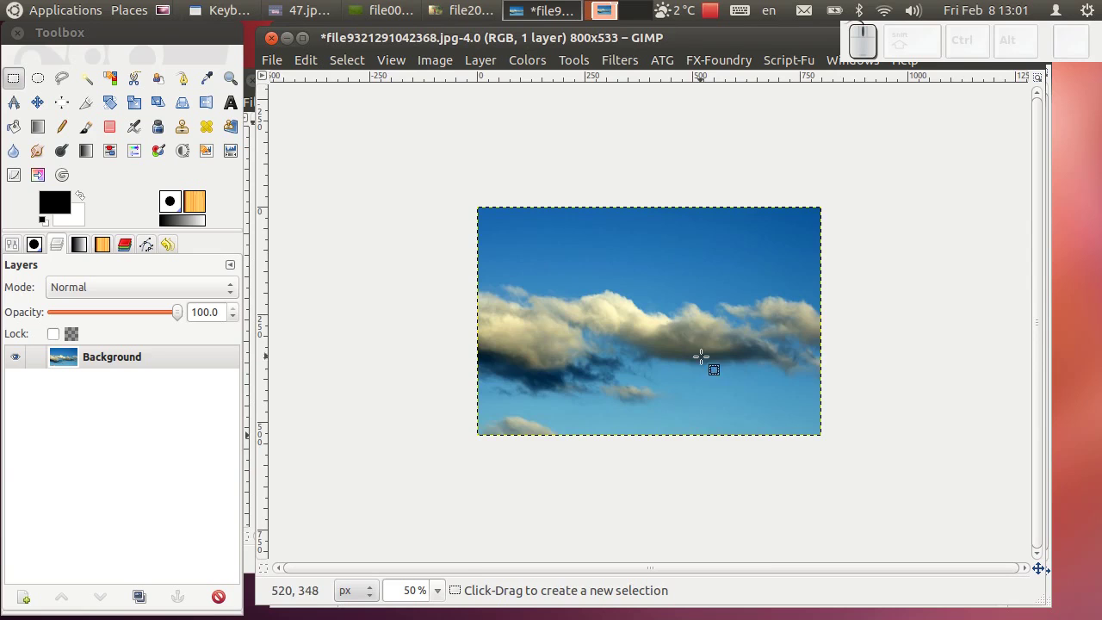
Add black text 'Gimp tutorijal' near the top right of the sky.
{"action": "scroll", "scroll_direction": "up", "scroll_amount": 3}
{"action": "left_click", "coordinate": [237, 102]}
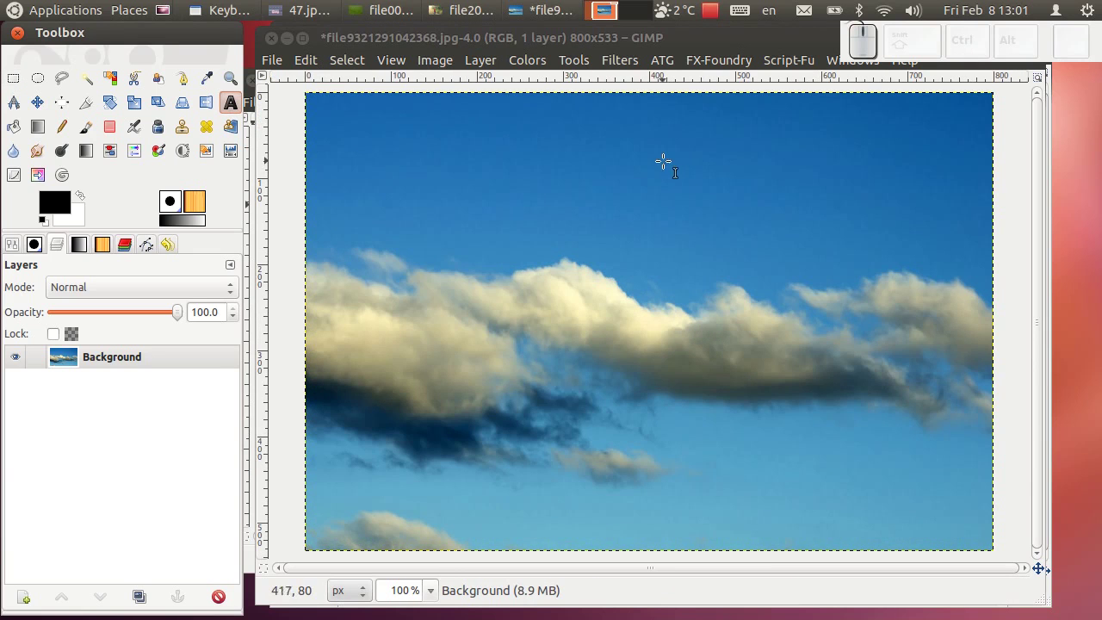
{"action": "left_click", "coordinate": [630, 134]}
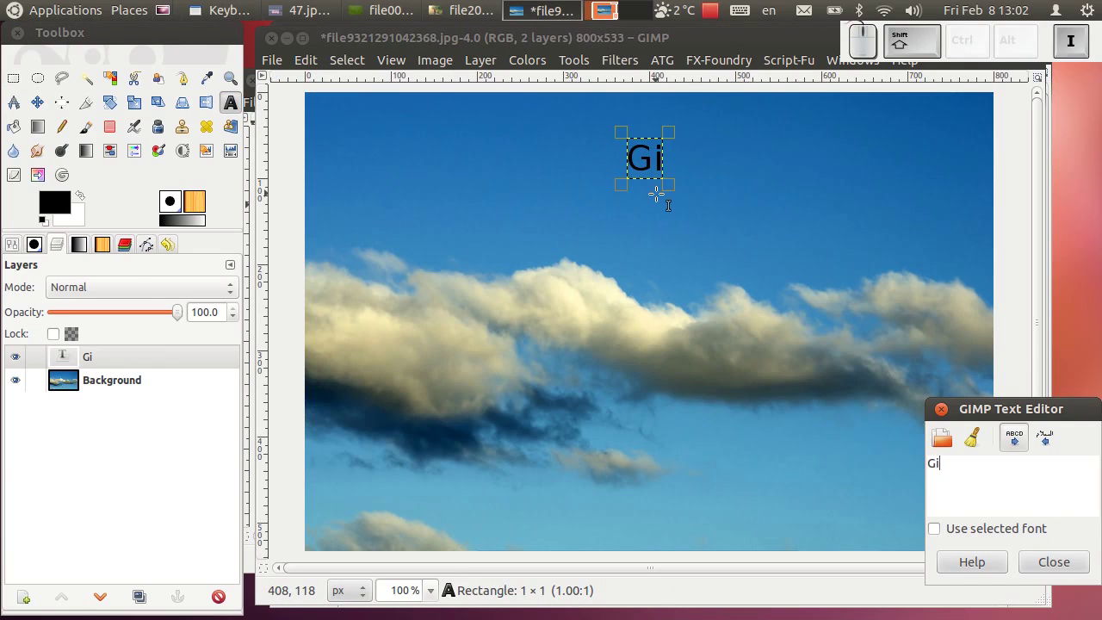
{"action": "key", "text": "space"}
{"action": "key", "text": "t"}
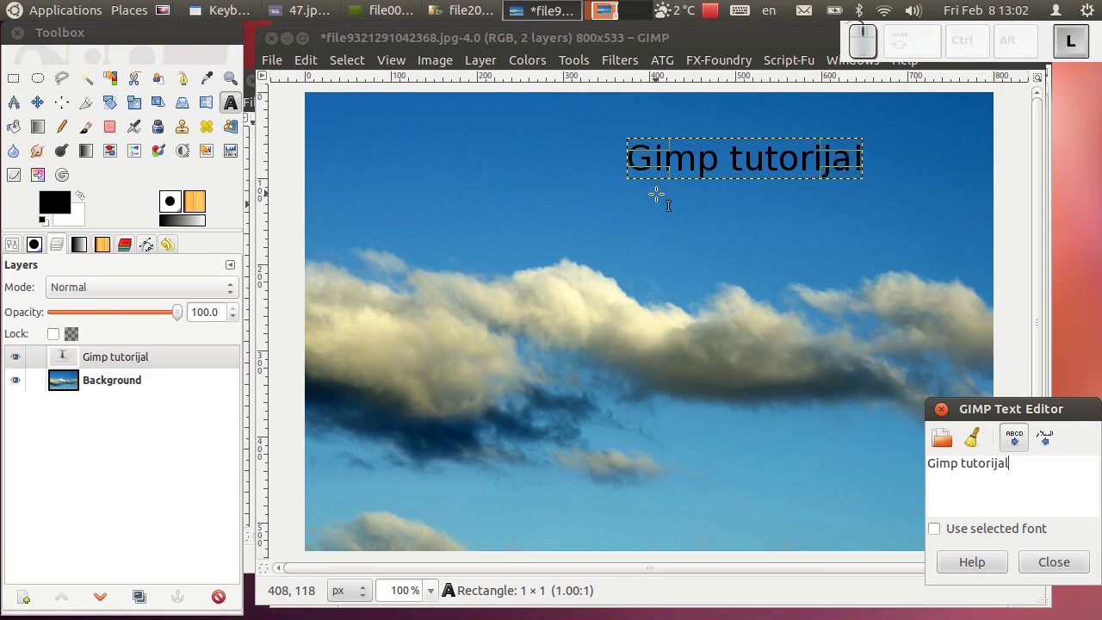
{"action": "left_click", "coordinate": [1038, 561]}
Merge the text layer down into the background.
{"action": "right_click", "coordinate": [114, 363]}
{"action": "left_click", "coordinate": [260, 144]}
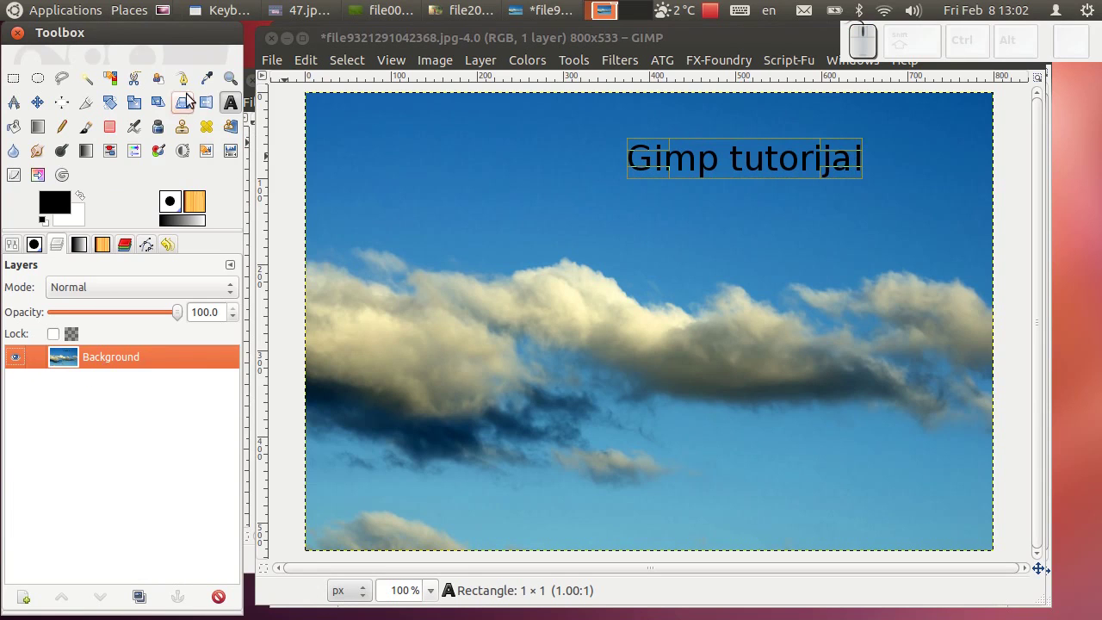
Draw a rectangular selection around the 'Gimp tutorijal' text.
{"action": "left_click", "coordinate": [14, 86]}
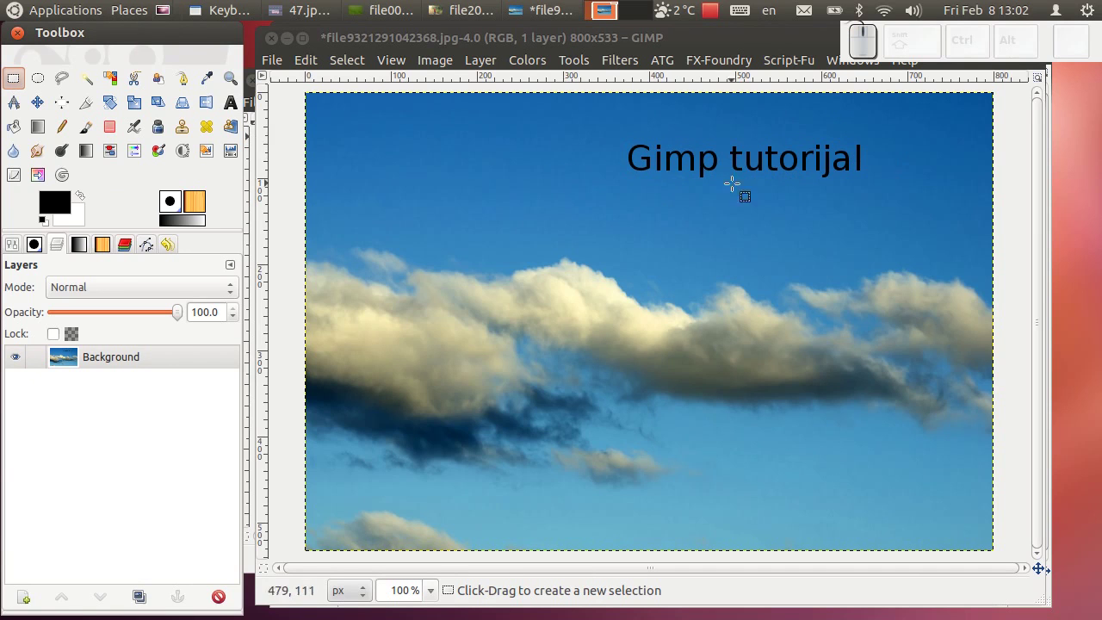
{"action": "scroll", "scroll_direction": "up", "scroll_amount": 3}
{"action": "scroll", "scroll_direction": "down", "scroll_amount": 3}
{"action": "scroll", "scroll_direction": "down", "scroll_amount": 3}
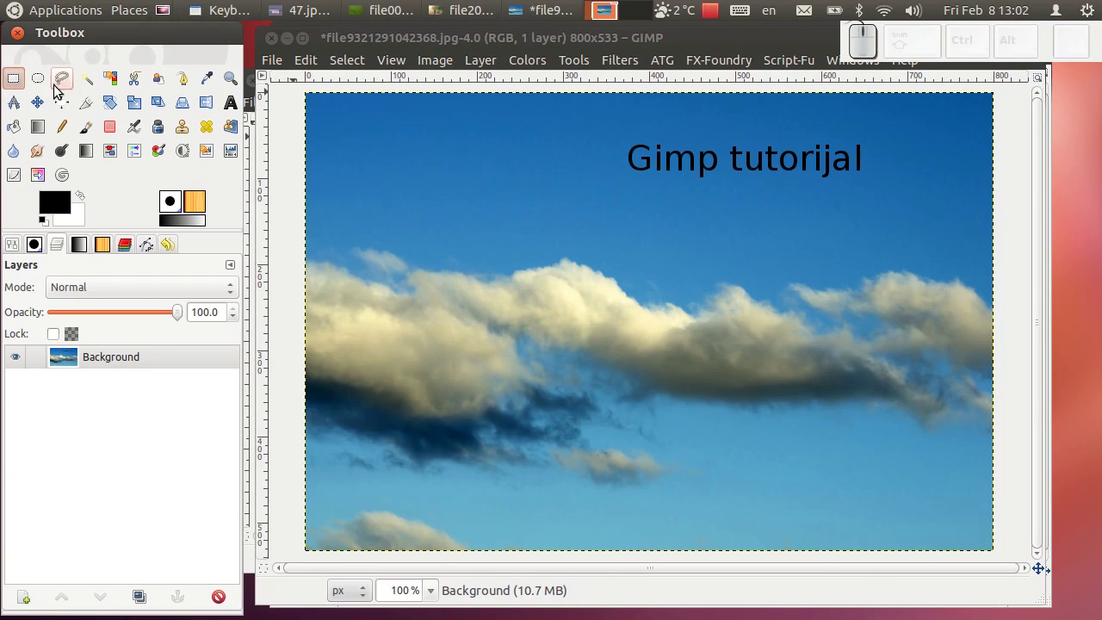
{"action": "left_click", "coordinate": [6, 85]}
{"action": "left_click_drag", "start_coordinate": [620, 135], "coordinate": [654, 158]}
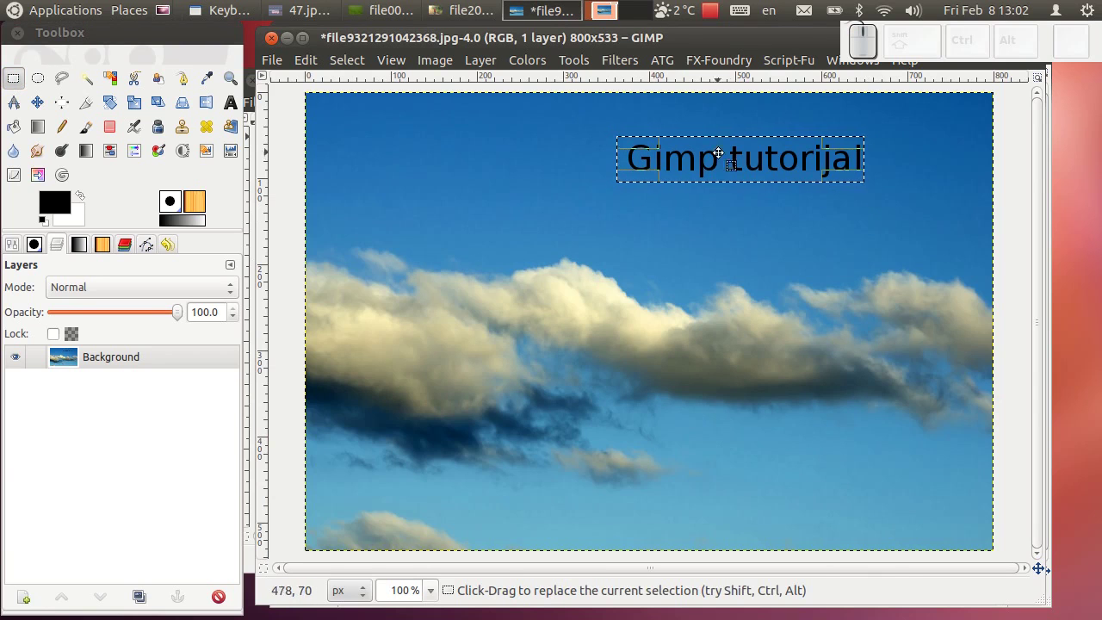
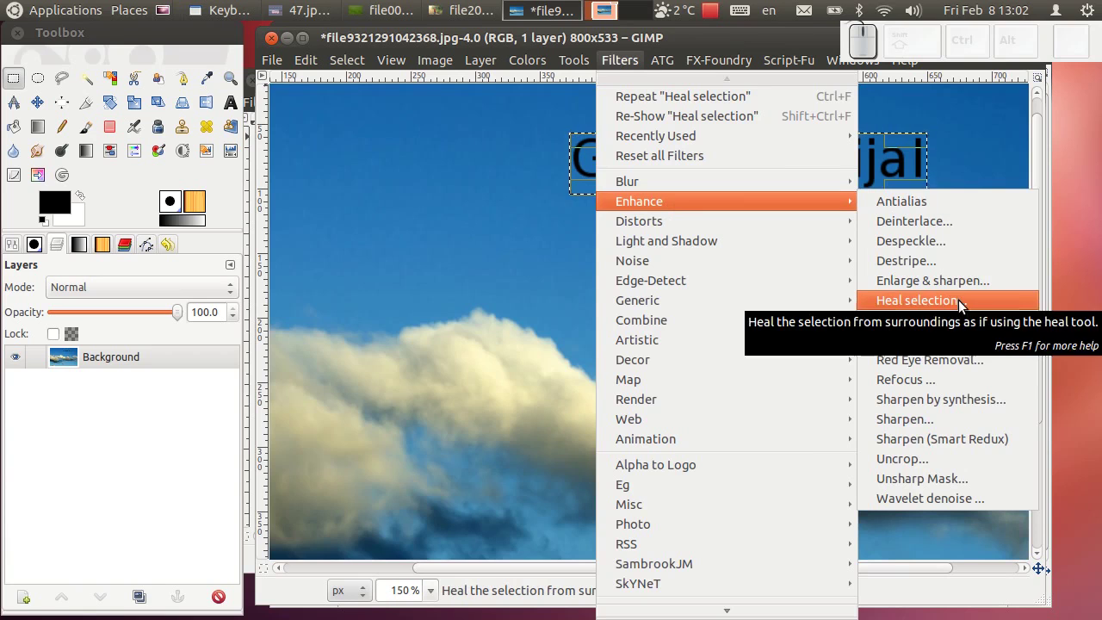
Run Heal Selection (width 50, all around, random) to erase the text, then clear the selection.
{"action": "left_click", "coordinate": [967, 306]}
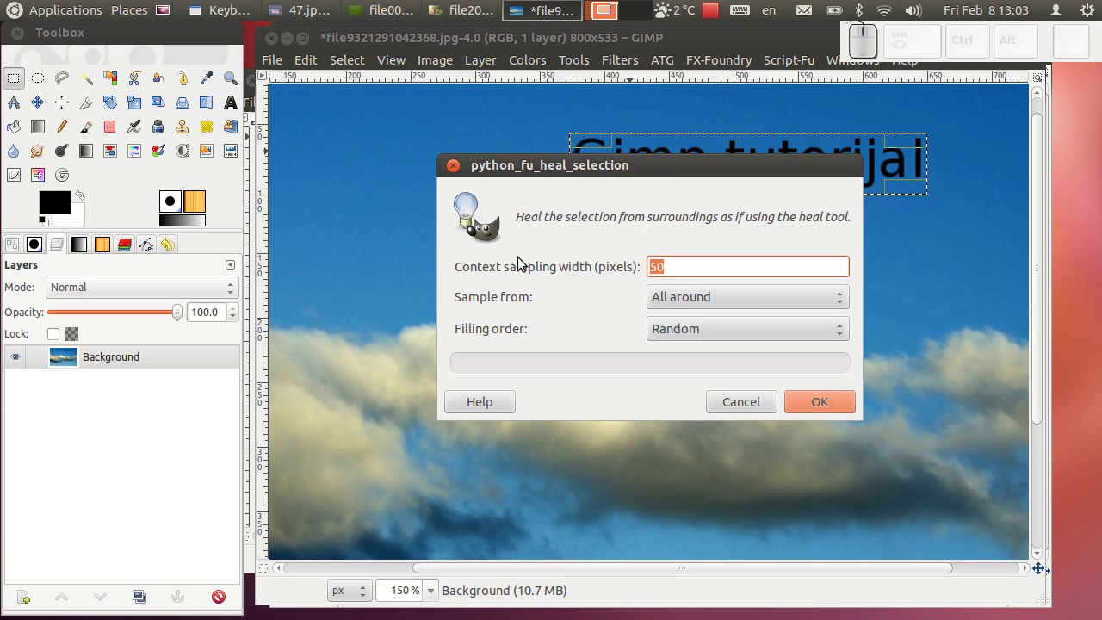
{"action": "left_click_drag", "start_coordinate": [834, 405], "coordinate": [553, 289]}
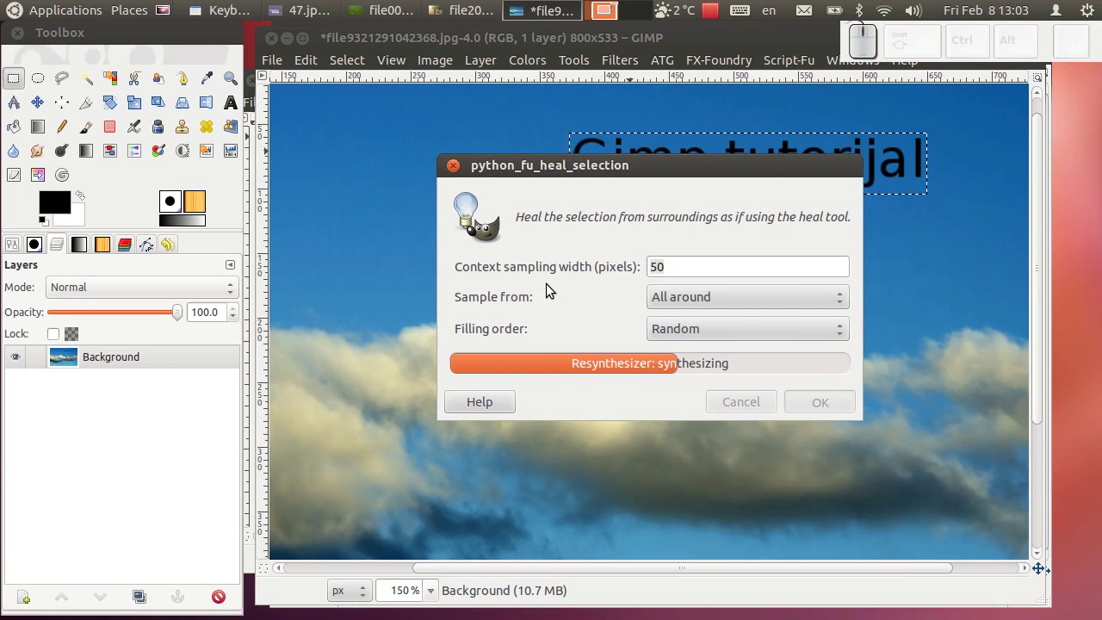
{"action": "left_click", "coordinate": [362, 66]}
{"action": "left_click", "coordinate": [369, 104]}
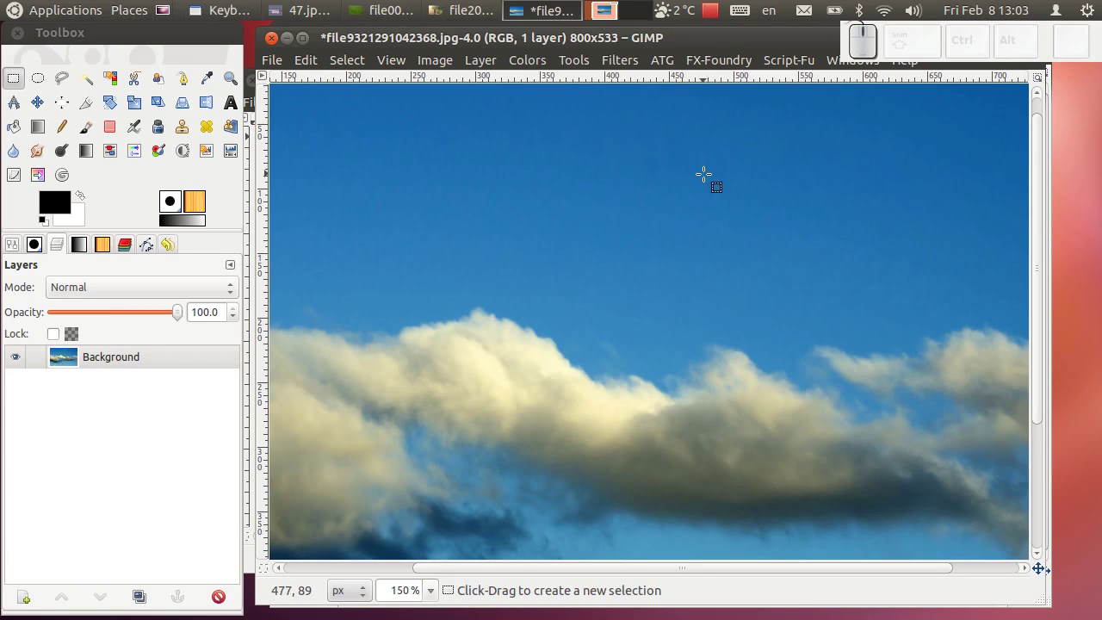
{"action": "scroll", "scroll_direction": "up", "scroll_amount": 3}
{"action": "scroll", "scroll_direction": "down", "scroll_amount": 3}
{"action": "scroll", "scroll_direction": "up", "scroll_amount": 3}
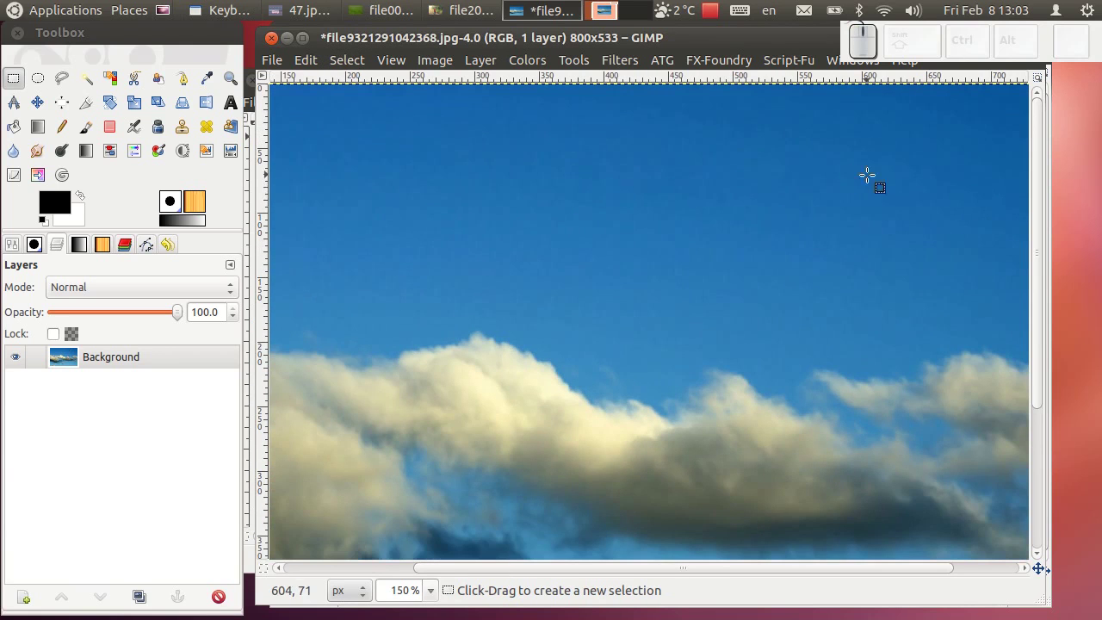
{"action": "scroll", "scroll_direction": "up", "scroll_amount": 3}
{"action": "scroll", "scroll_direction": "up", "scroll_amount": 3}
{"action": "scroll", "scroll_direction": "down", "scroll_amount": 3}
{"action": "scroll", "scroll_direction": "up", "scroll_amount": 3}
{"action": "scroll", "scroll_direction": "down", "scroll_amount": 3}
{"action": "scroll", "scroll_direction": "up", "scroll_amount": 3}
{"action": "scroll", "scroll_direction": "down", "scroll_amount": 3}
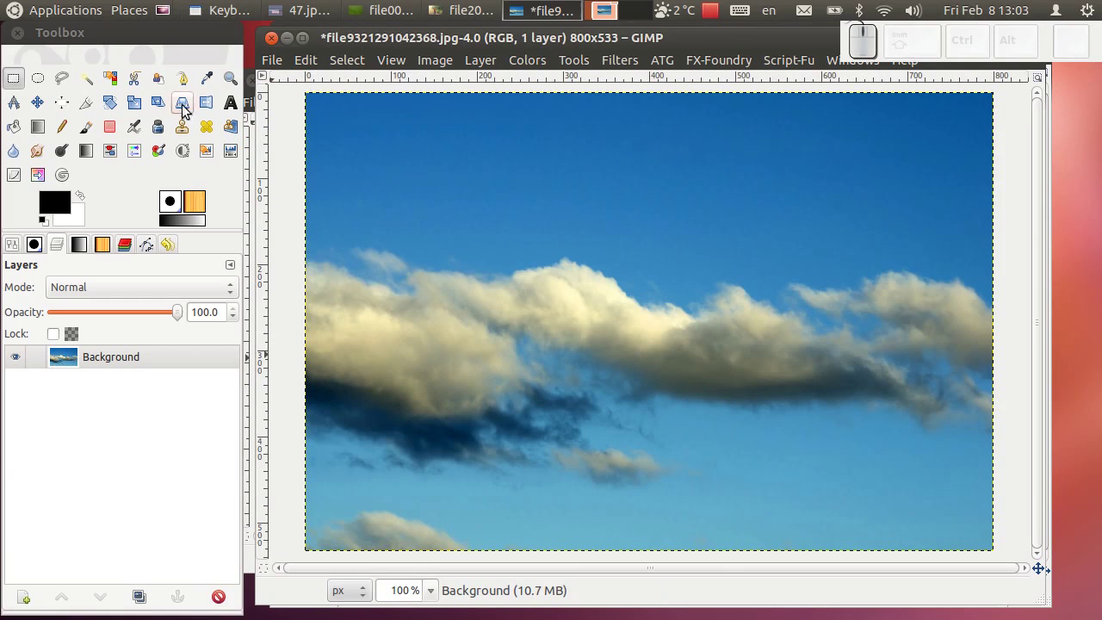
{"action": "left_click", "coordinate": [240, 112]}
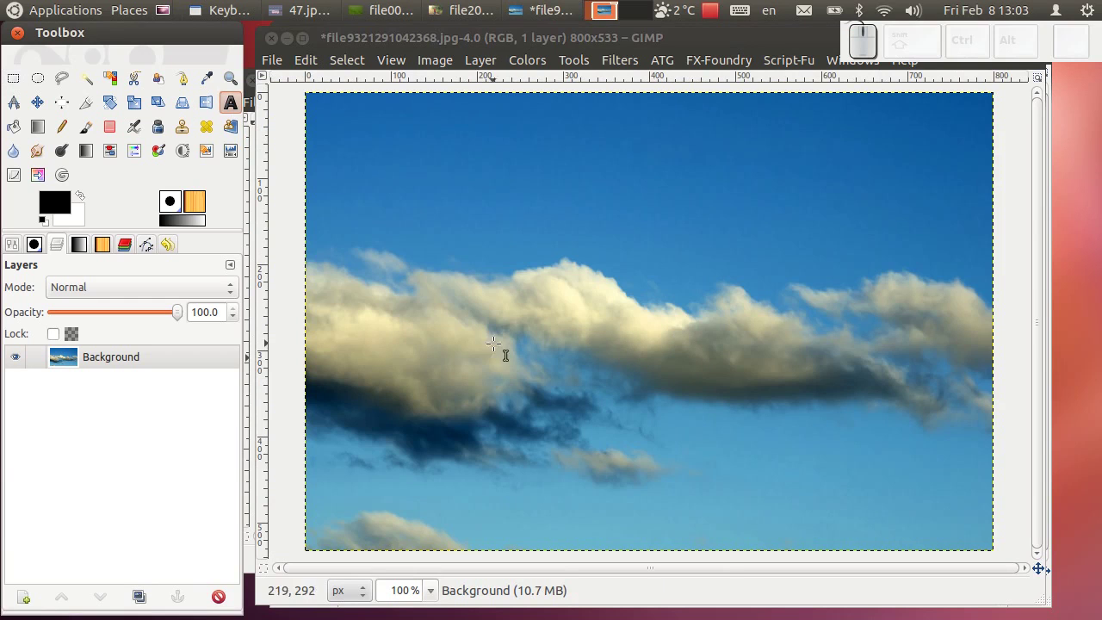
Add the caption 'Gimp tutorijali' over the clouds.
{"action": "left_click", "coordinate": [392, 345]}
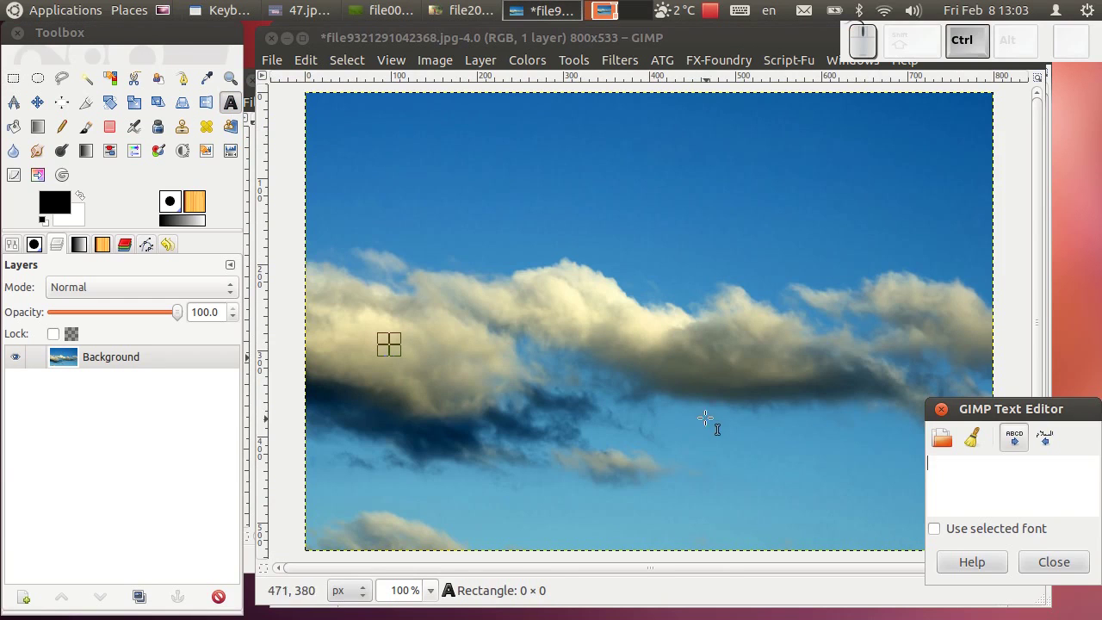
{"action": "key", "text": "shift+g"}
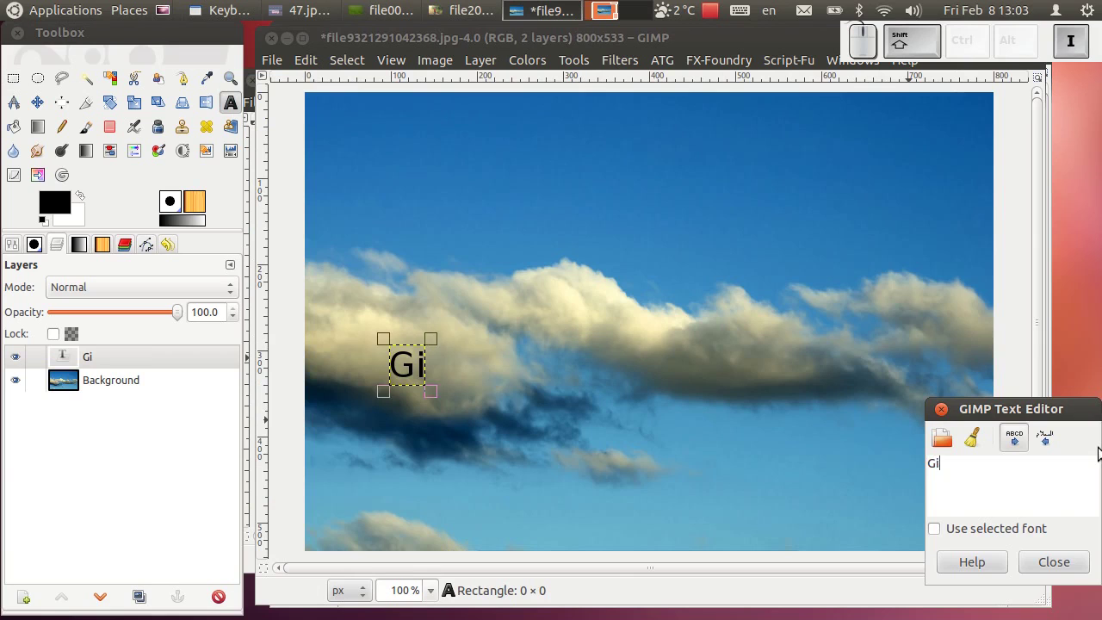
{"action": "key", "text": "shift+space"}
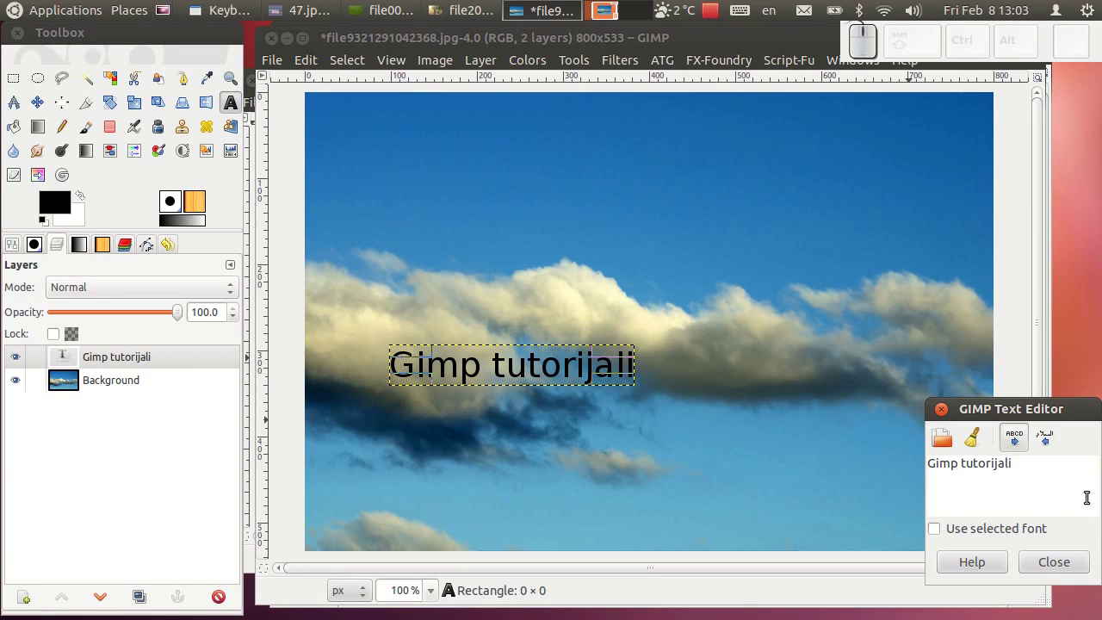
{"action": "left_click", "coordinate": [1078, 569]}
Merge the caption layer down into the Background layer.
{"action": "right_click", "coordinate": [131, 370]}
{"action": "left_click", "coordinate": [200, 146]}
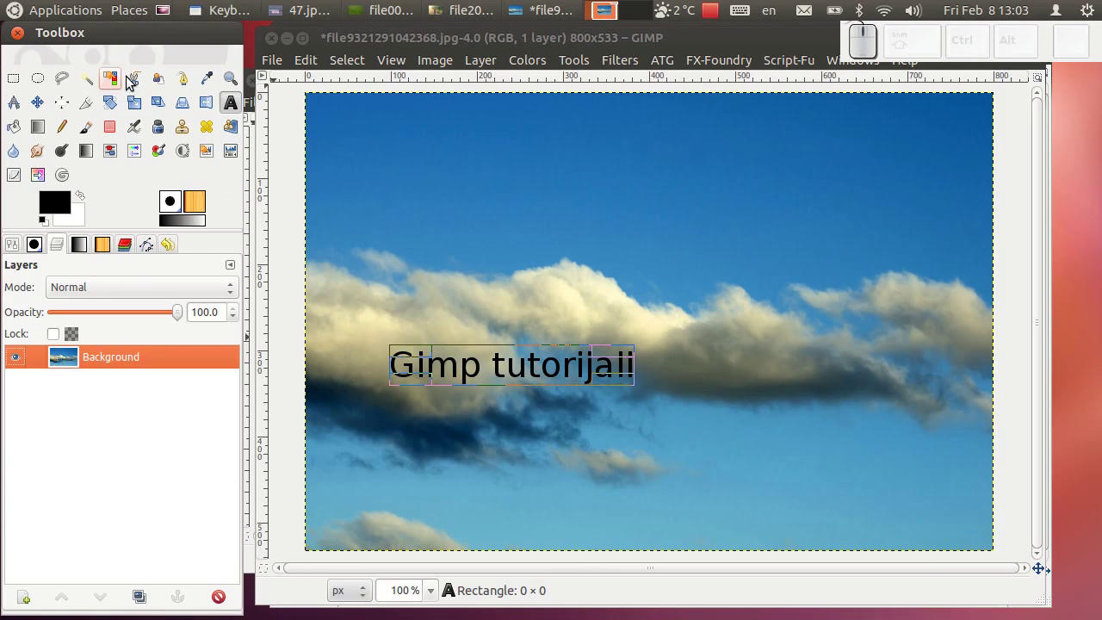
{"action": "left_click", "coordinate": [24, 84]}
Select a rectangle around the caption and re-run Heal Selection at width 50 to erase it.
{"action": "left_click_drag", "start_coordinate": [389, 342], "coordinate": [393, 381]}
{"action": "left_click", "coordinate": [625, 65]}
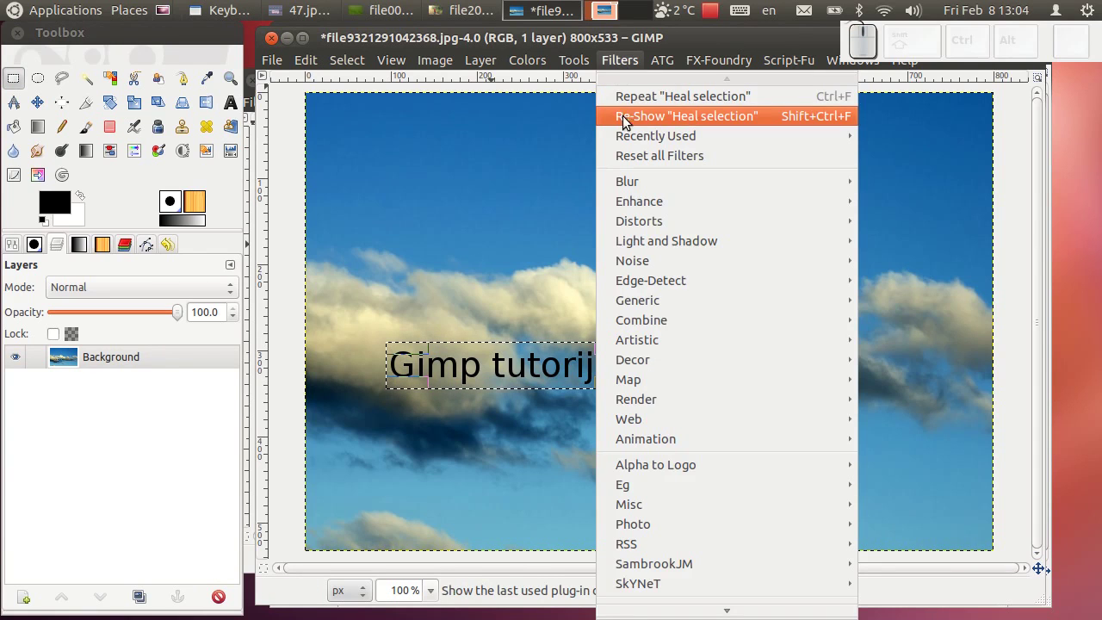
{"action": "left_click", "coordinate": [657, 121]}
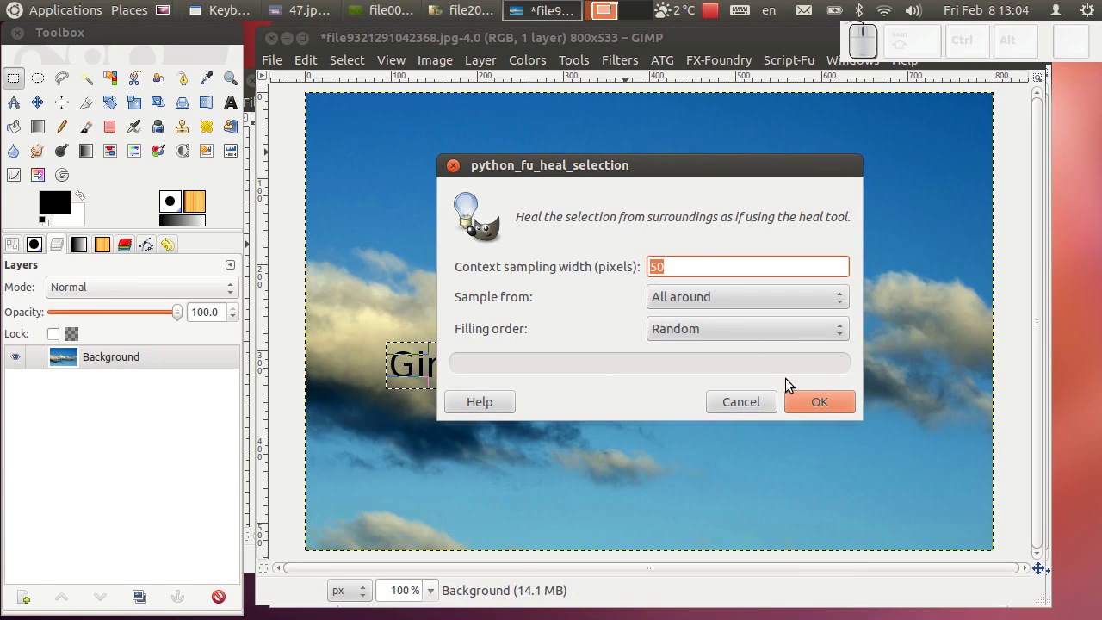
{"action": "left_click_drag", "start_coordinate": [823, 408], "coordinate": [642, 408]}
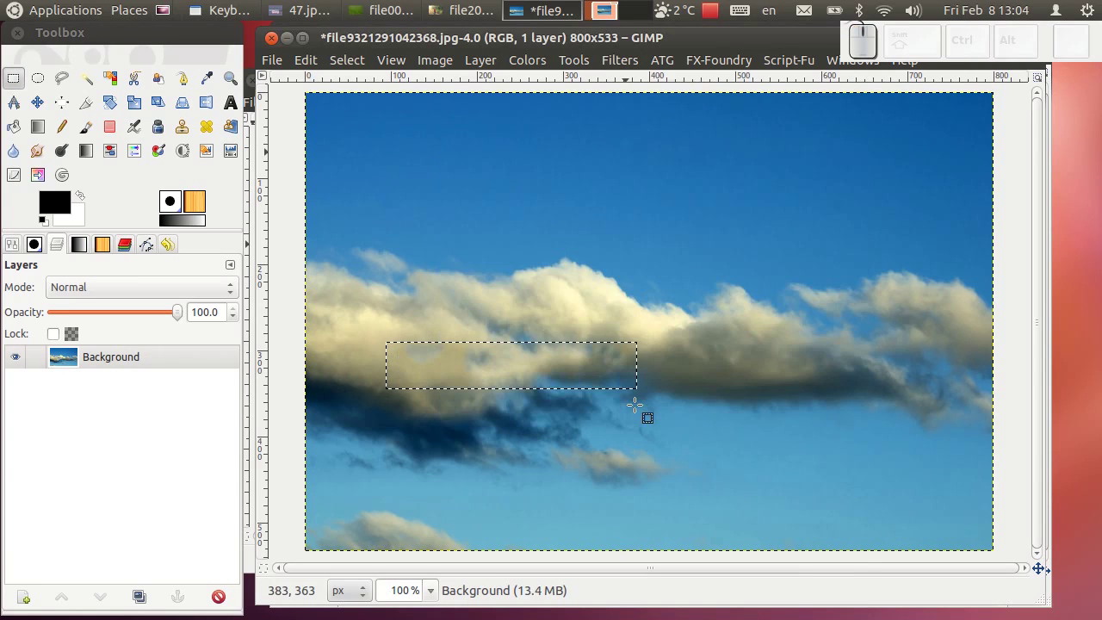
Clear the selection, zoom into the clouds and set a clean cloud area as heal source.
{"action": "left_click", "coordinate": [349, 63]}
{"action": "left_click", "coordinate": [360, 105]}
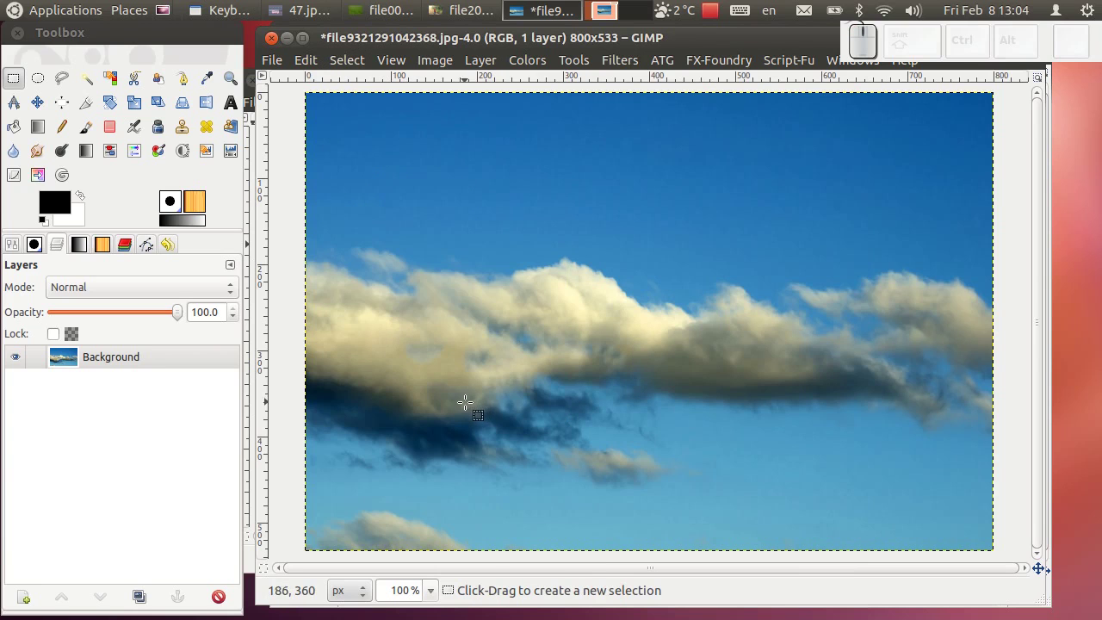
{"action": "scroll", "scroll_direction": "up", "scroll_amount": 3}
{"action": "scroll", "scroll_direction": "up", "scroll_amount": 3}
{"action": "scroll", "scroll_direction": "up", "scroll_amount": 3}
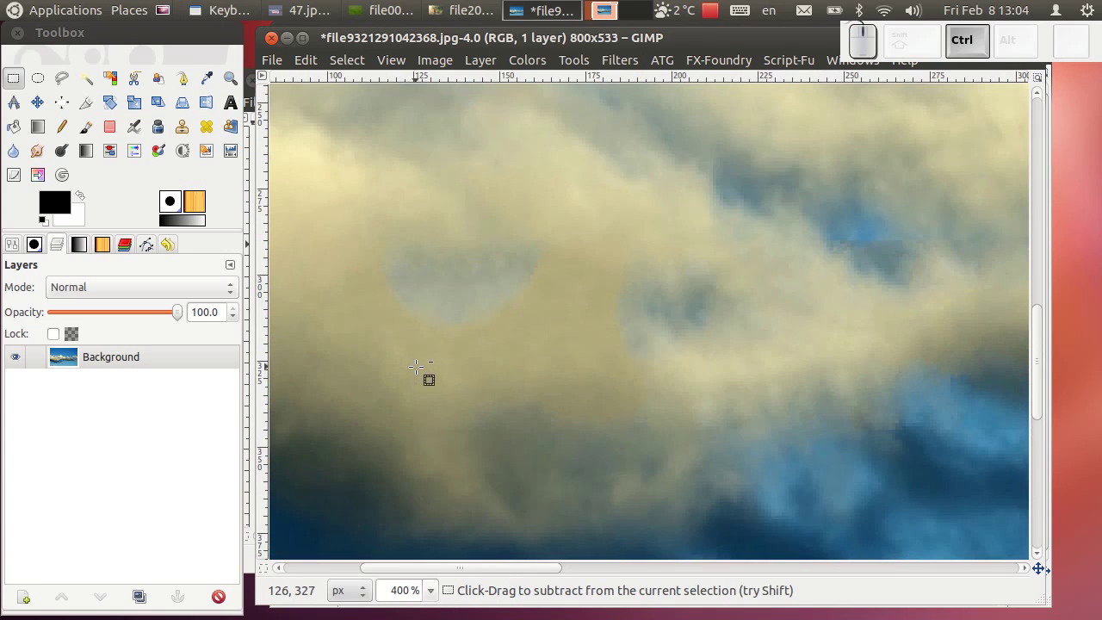
{"action": "scroll", "scroll_direction": "down", "scroll_amount": 3}
{"action": "scroll", "scroll_direction": "up", "scroll_amount": 3}
{"action": "scroll", "scroll_direction": "down", "scroll_amount": 3}
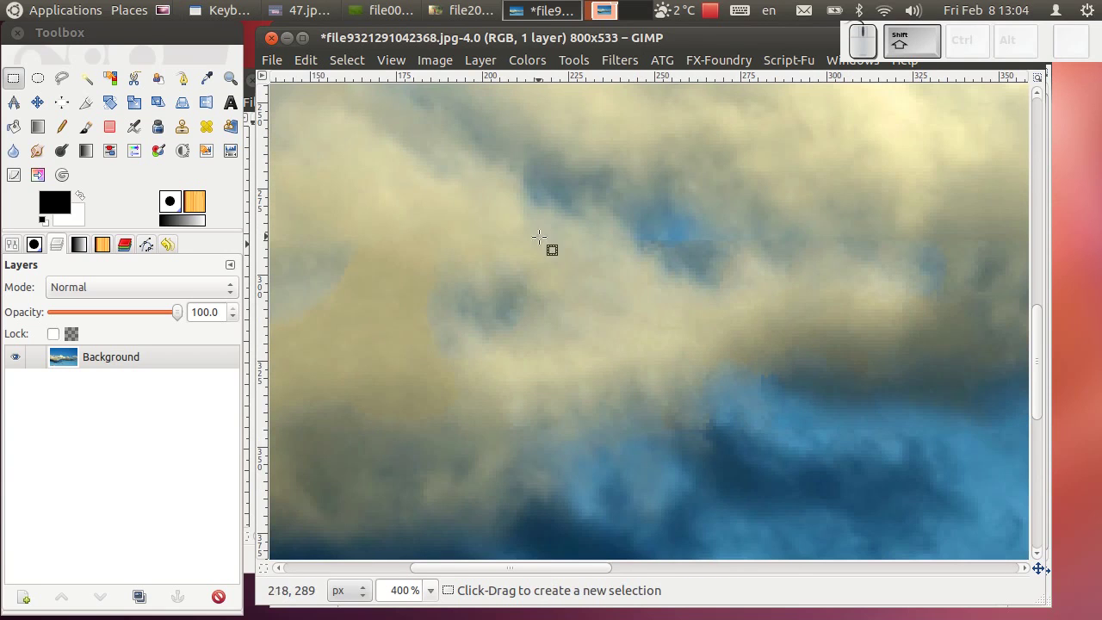
{"action": "scroll", "scroll_direction": "down", "scroll_amount": 3}
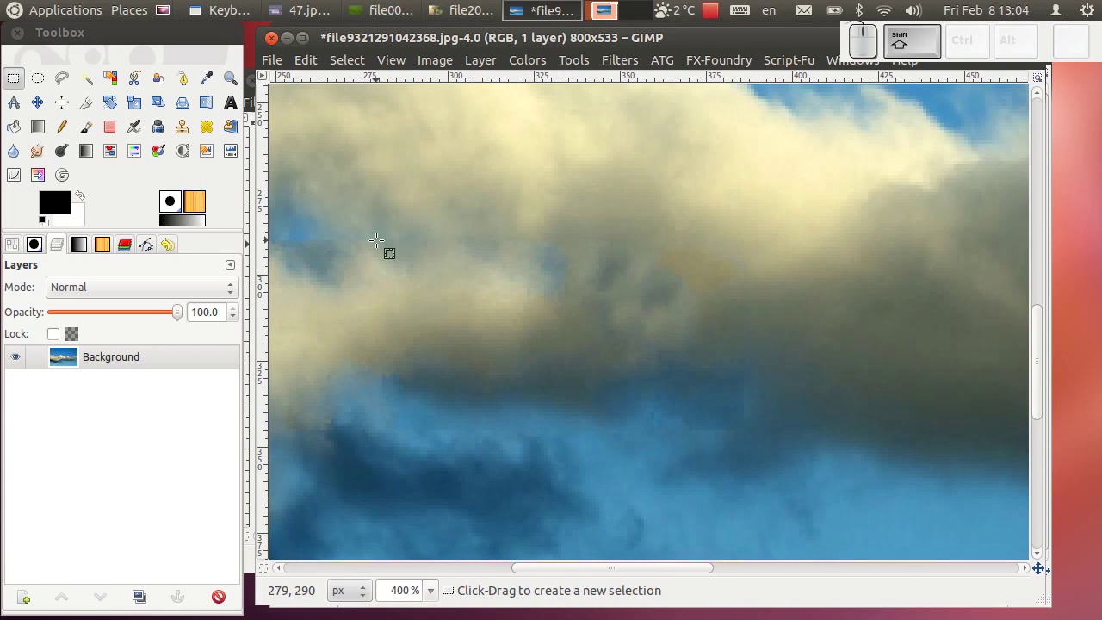
{"action": "scroll", "scroll_direction": "up", "scroll_amount": 3}
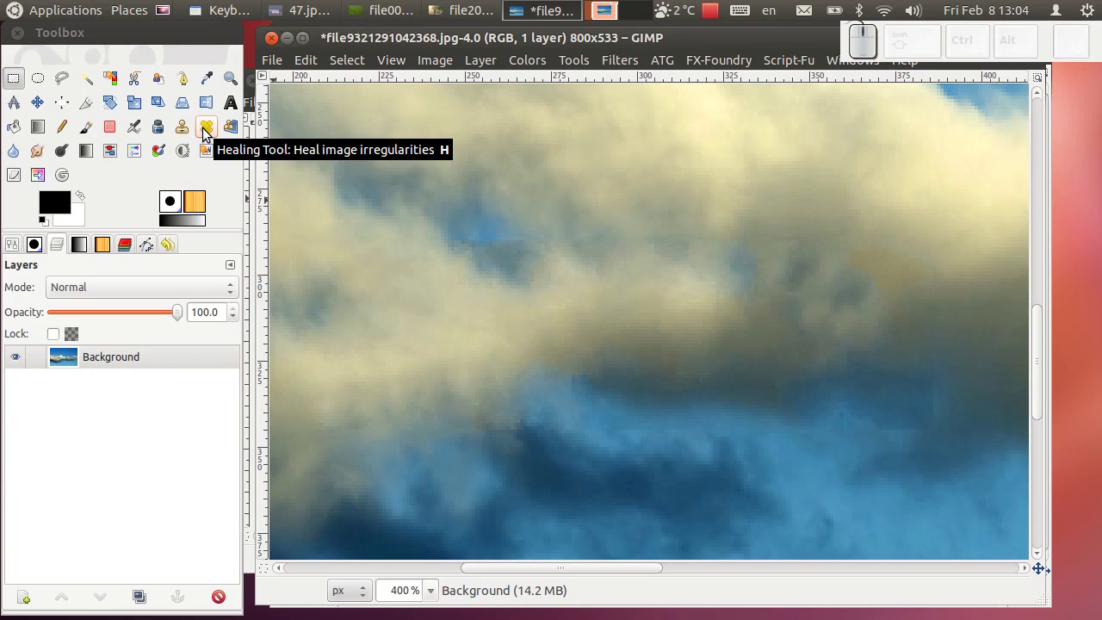
{"action": "left_click_drag", "start_coordinate": [210, 135], "coordinate": [603, 135]}
{"action": "left_click", "coordinate": [608, 122]}
{"action": "left_click_drag", "start_coordinate": [634, 254], "coordinate": [761, 245]}
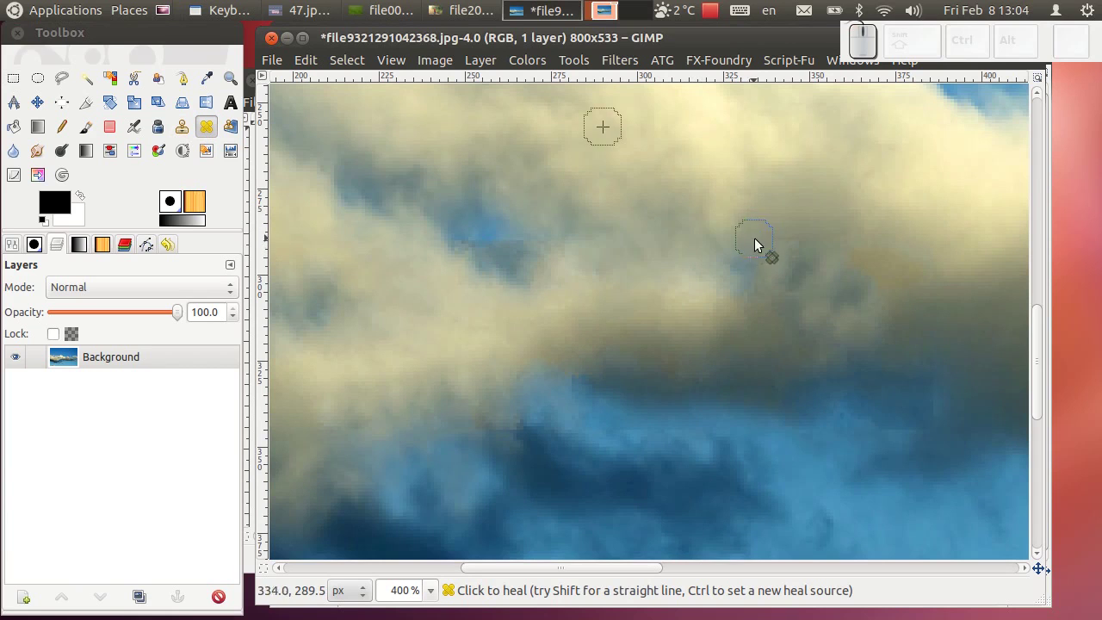
Heal the leftover caption blotches along the right side of the cloud and smooth the patch.
{"action": "left_click", "coordinate": [781, 242]}
{"action": "left_click", "coordinate": [810, 243]}
{"action": "left_click", "coordinate": [875, 255]}
{"action": "left_click", "coordinate": [487, 248]}
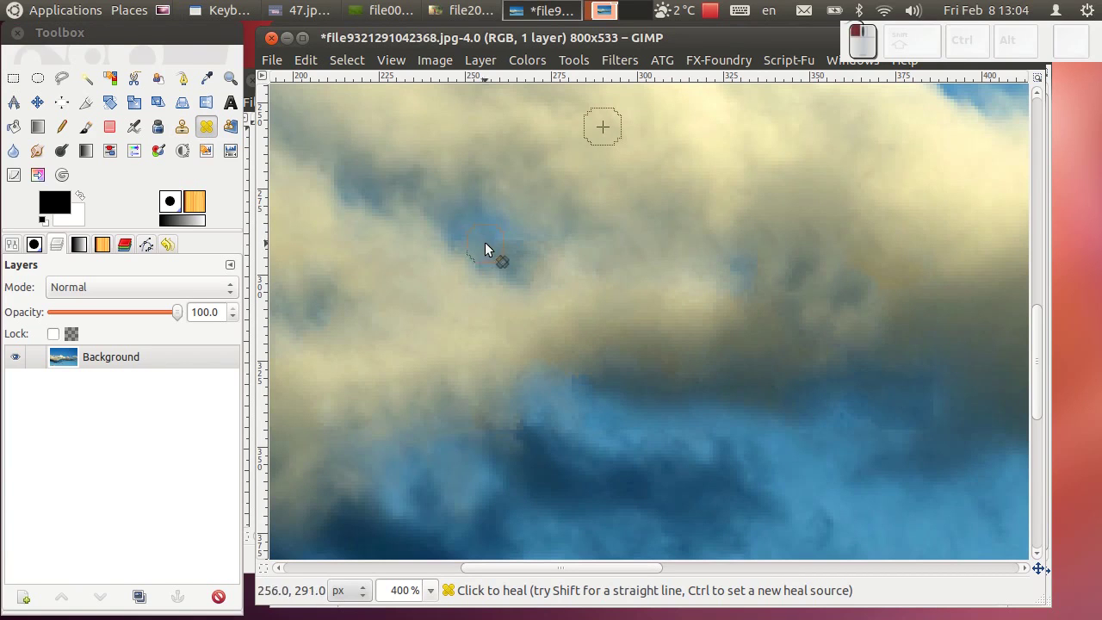
{"action": "left_click_drag", "start_coordinate": [471, 265], "coordinate": [709, 279]}
{"action": "scroll", "scroll_direction": "down", "scroll_amount": 3}
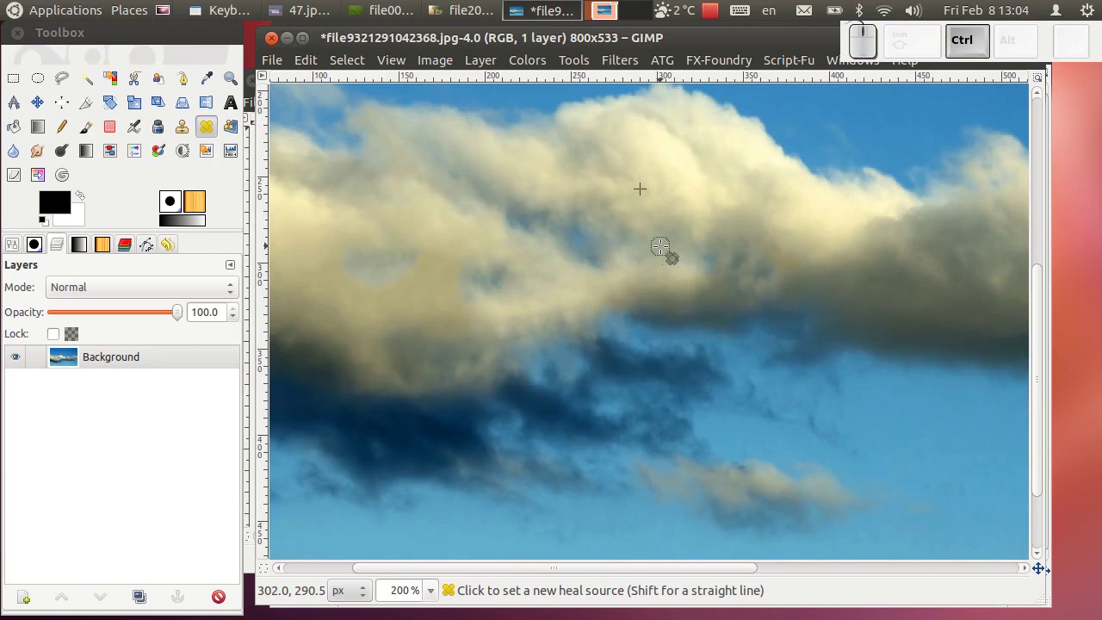
{"action": "scroll", "scroll_direction": "up", "scroll_amount": 3}
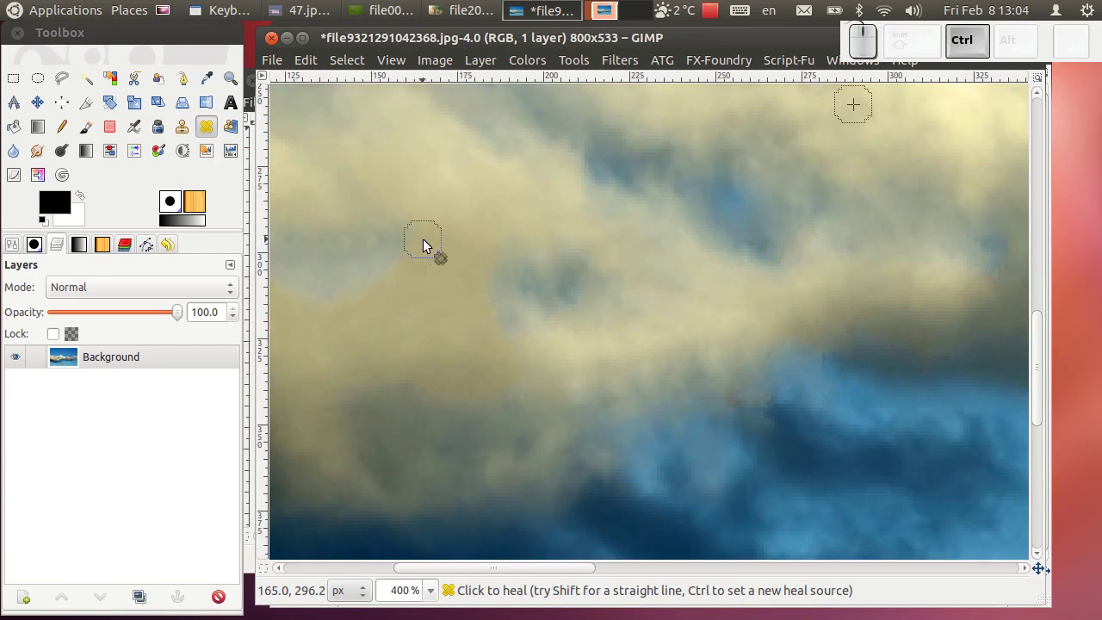
Re-source and heal the remaining marks on the left of the cloud and near its shadow.
{"action": "left_click", "coordinate": [419, 240]}
{"action": "left_click_drag", "start_coordinate": [400, 276], "coordinate": [415, 181]}
{"action": "left_click", "coordinate": [392, 155]}
{"action": "left_click_drag", "start_coordinate": [413, 262], "coordinate": [487, 228]}
{"action": "left_click_drag", "start_coordinate": [469, 229], "coordinate": [562, 411]}
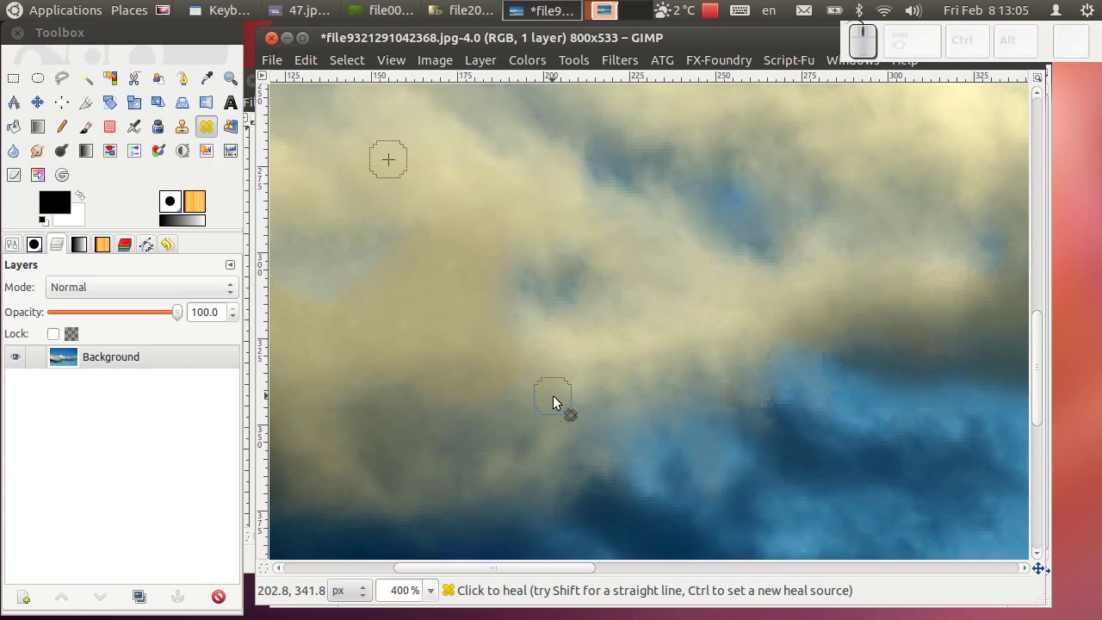
{"action": "scroll", "scroll_direction": "down", "scroll_amount": 3}
{"action": "left_click", "coordinate": [992, 529]}
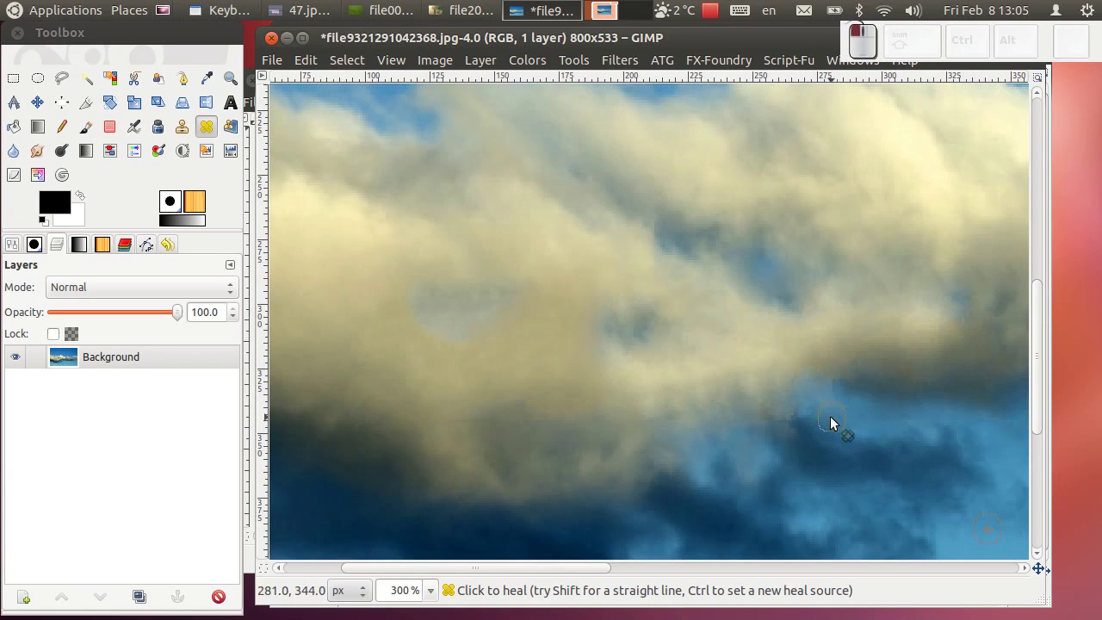
{"action": "left_click", "coordinate": [882, 396]}
{"action": "scroll", "scroll_direction": "down", "scroll_amount": 3}
{"action": "scroll", "scroll_direction": "down", "scroll_amount": 3}
{"action": "scroll", "scroll_direction": "down", "scroll_amount": 3}
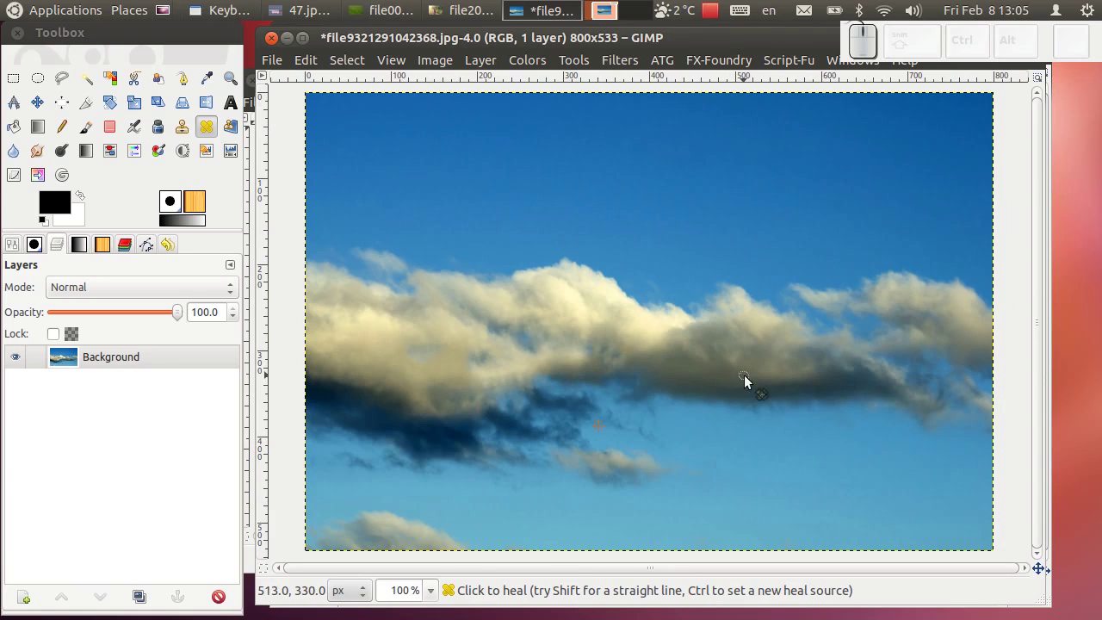
{"action": "scroll", "scroll_direction": "up", "scroll_amount": 3}
{"action": "scroll", "scroll_direction": "up", "scroll_amount": 3}
{"action": "scroll", "scroll_direction": "down", "scroll_amount": 3}
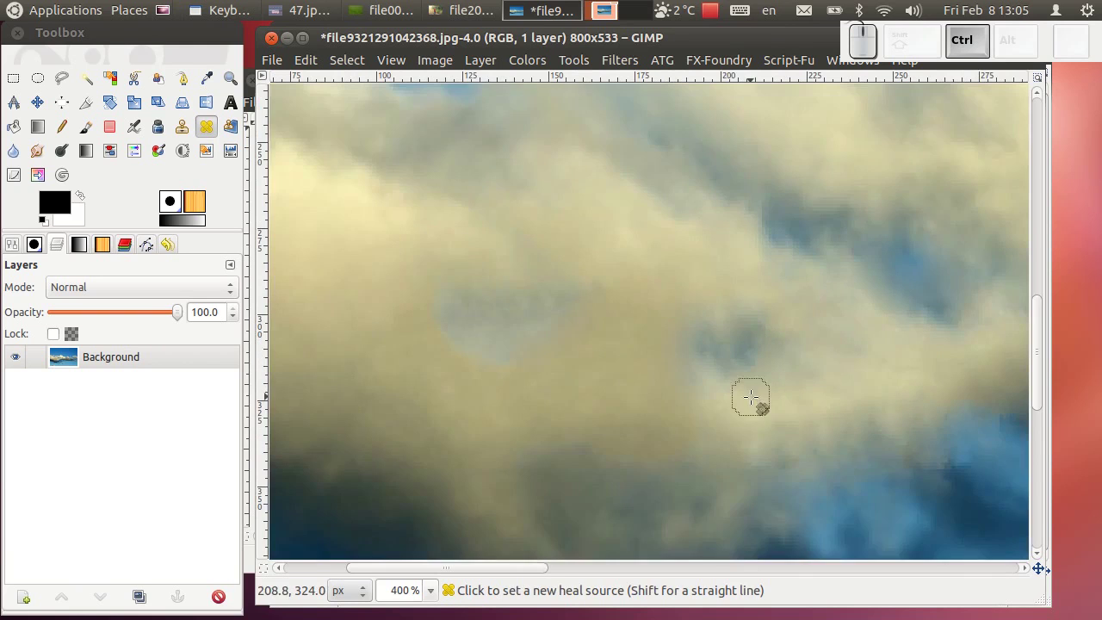
Bring the boy-on-railway-tracks photo file2011282598825.jpg to the front.
{"action": "scroll", "scroll_direction": "down", "scroll_amount": 3}
{"action": "scroll", "scroll_direction": "up", "scroll_amount": 3}
{"action": "left_click", "coordinate": [963, 355]}
{"action": "left_click", "coordinate": [918, 344]}
{"action": "left_click_drag", "start_coordinate": [276, 43], "coordinate": [671, 392]}
{"action": "left_click", "coordinate": [607, 409]}
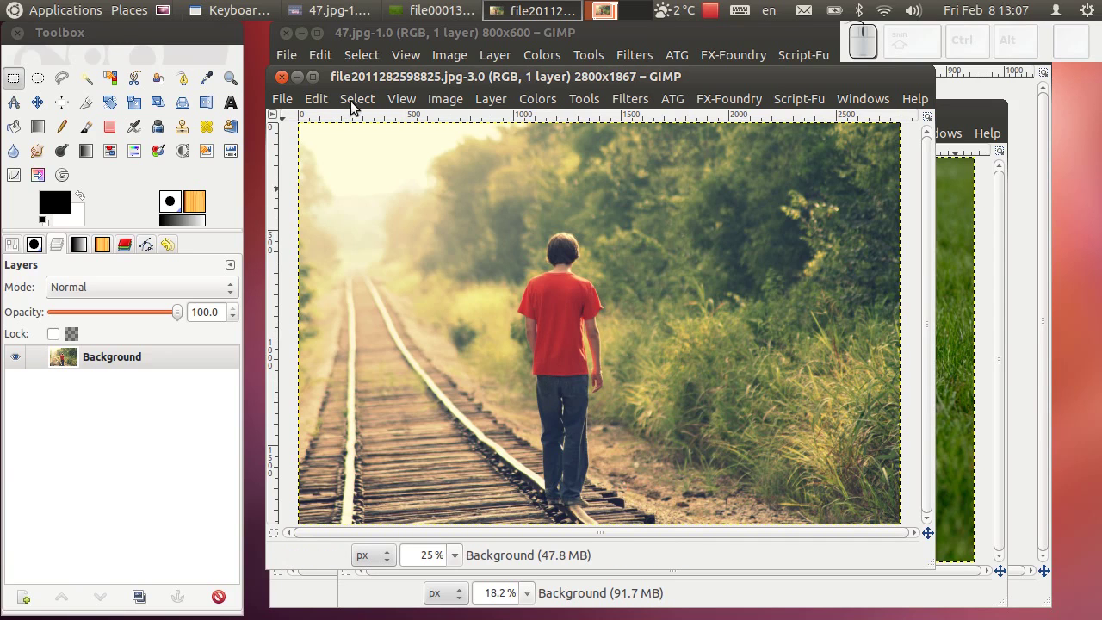
Scale the photo to 800×533, add 'Gimp tutorijal' text and move it onto the boy's shirt.
{"action": "left_click_drag", "start_coordinate": [457, 105], "coordinate": [456, 133]}
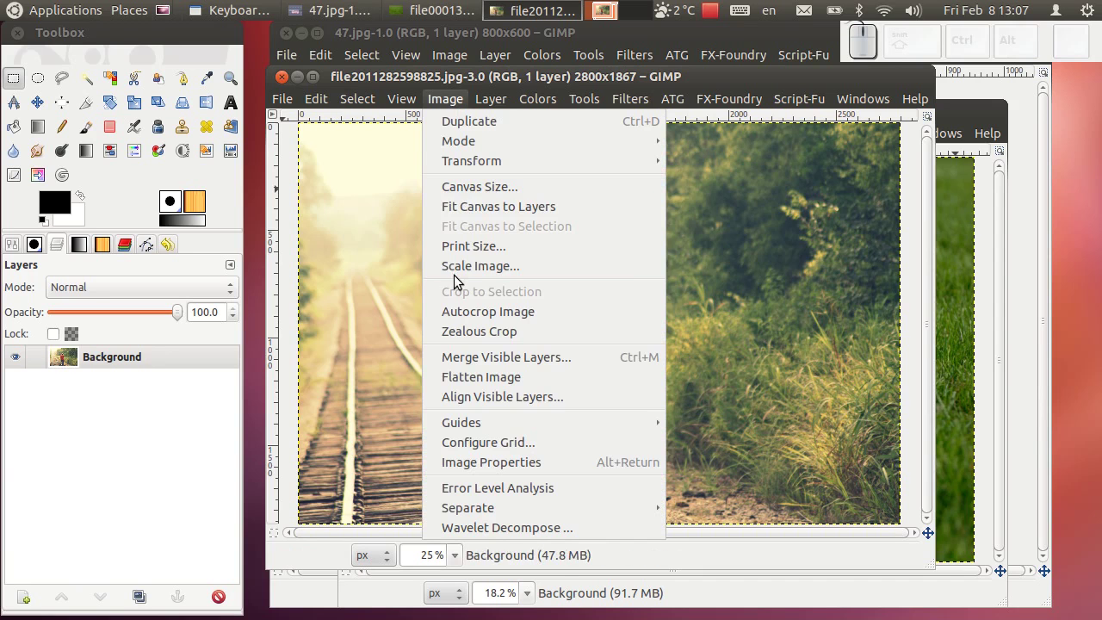
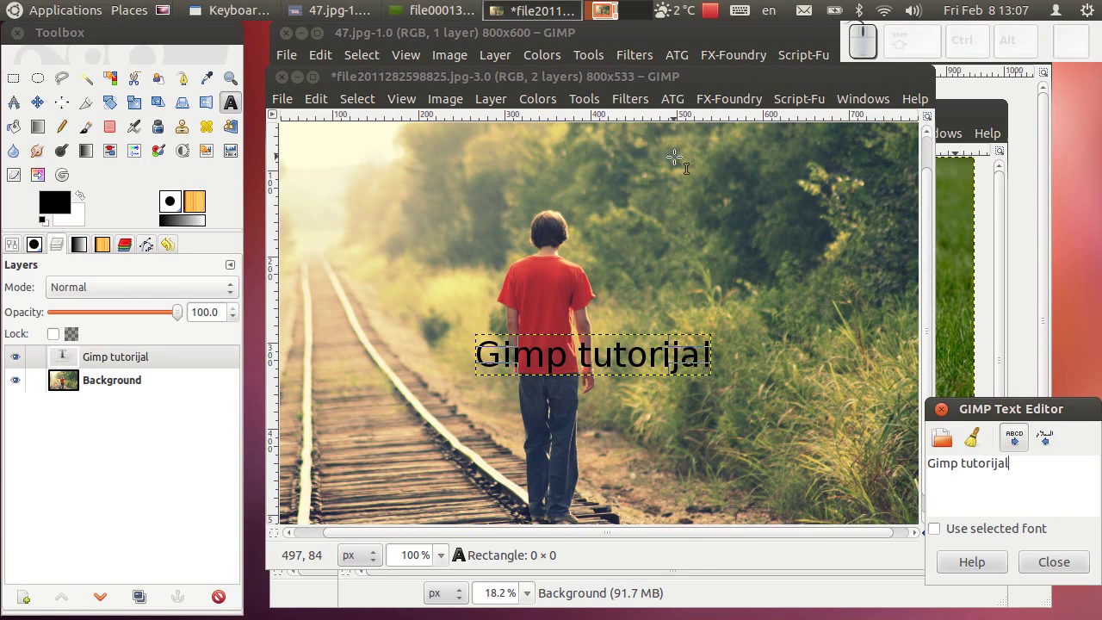
{"action": "left_click", "coordinate": [1084, 568]}
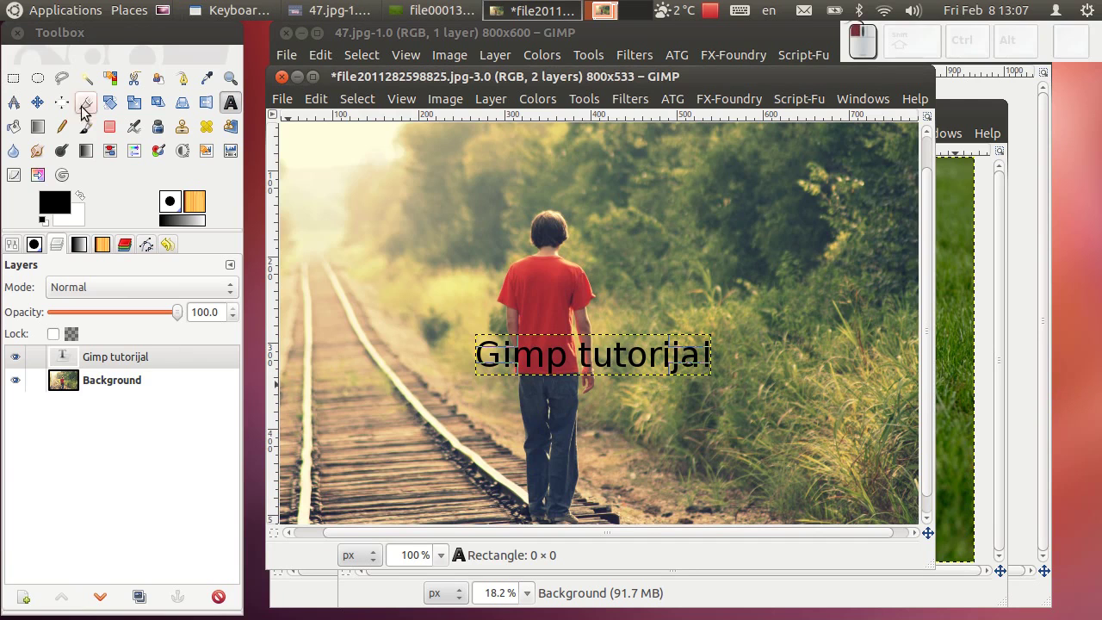
{"action": "left_click", "coordinate": [54, 106]}
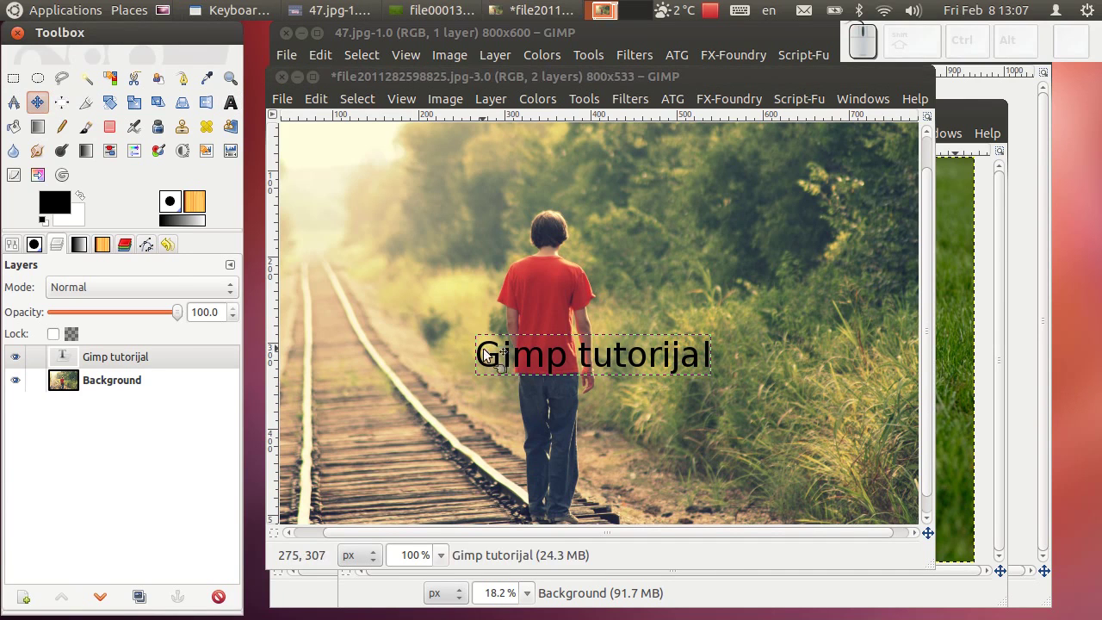
{"action": "left_click_drag", "start_coordinate": [491, 352], "coordinate": [485, 333]}
{"action": "key", "text": "ctrl+z"}
{"action": "left_click_drag", "start_coordinate": [514, 358], "coordinate": [115, 182]}
Merge the caption text layer down into the Background layer.
{"action": "right_click", "coordinate": [119, 358]}
{"action": "left_click", "coordinate": [119, 359]}
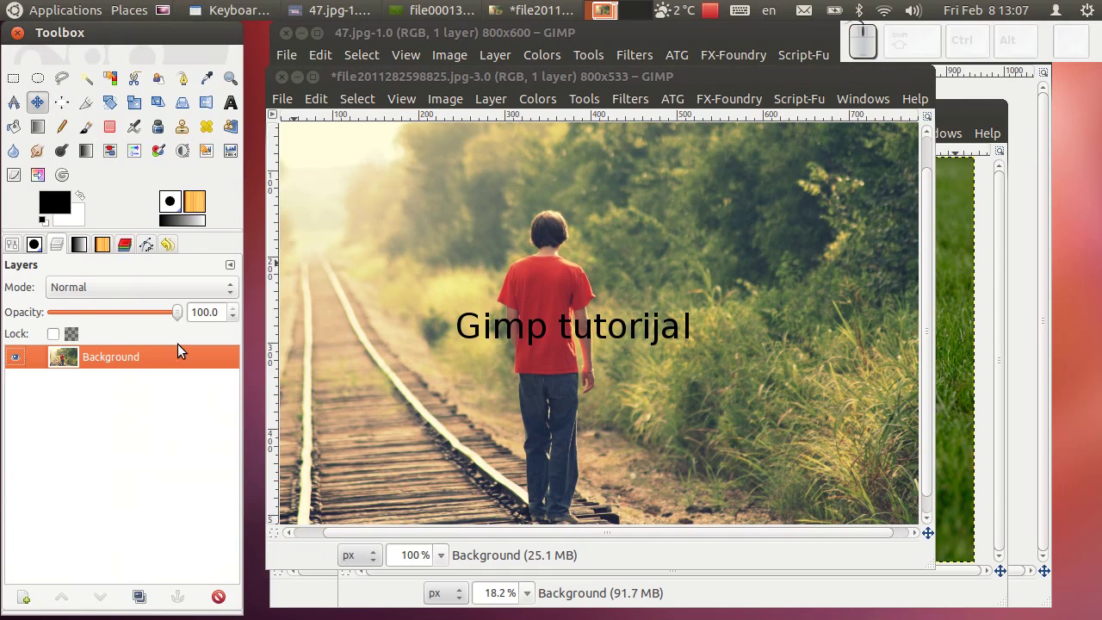
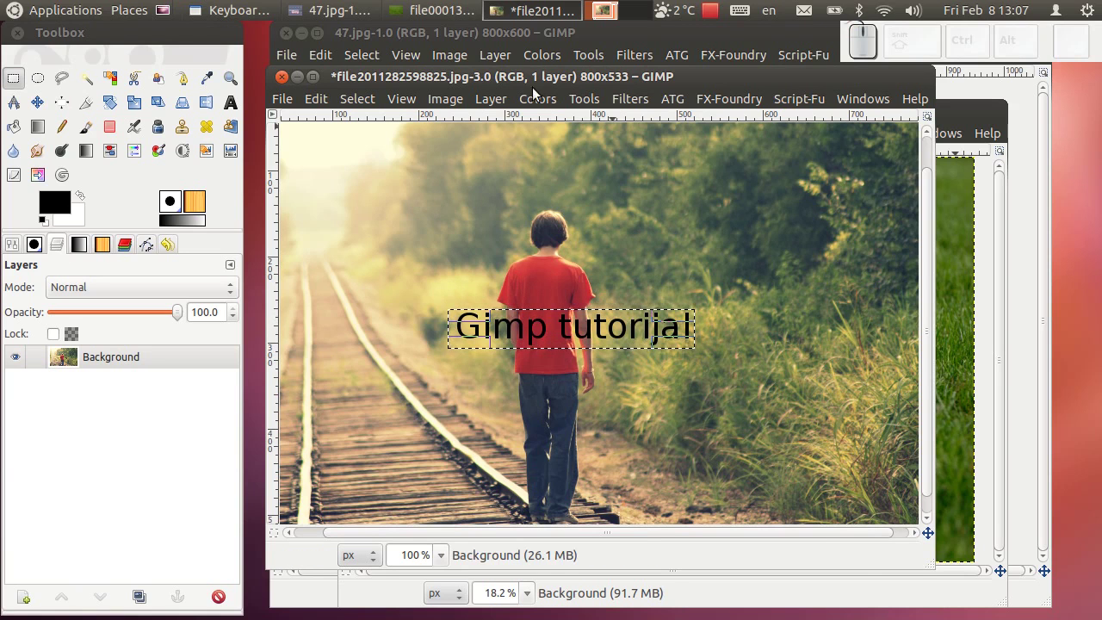
Run Filters > Enhance > Heal selection on the caption, then drop the selection with Select > None.
{"action": "left_click", "coordinate": [629, 98]}
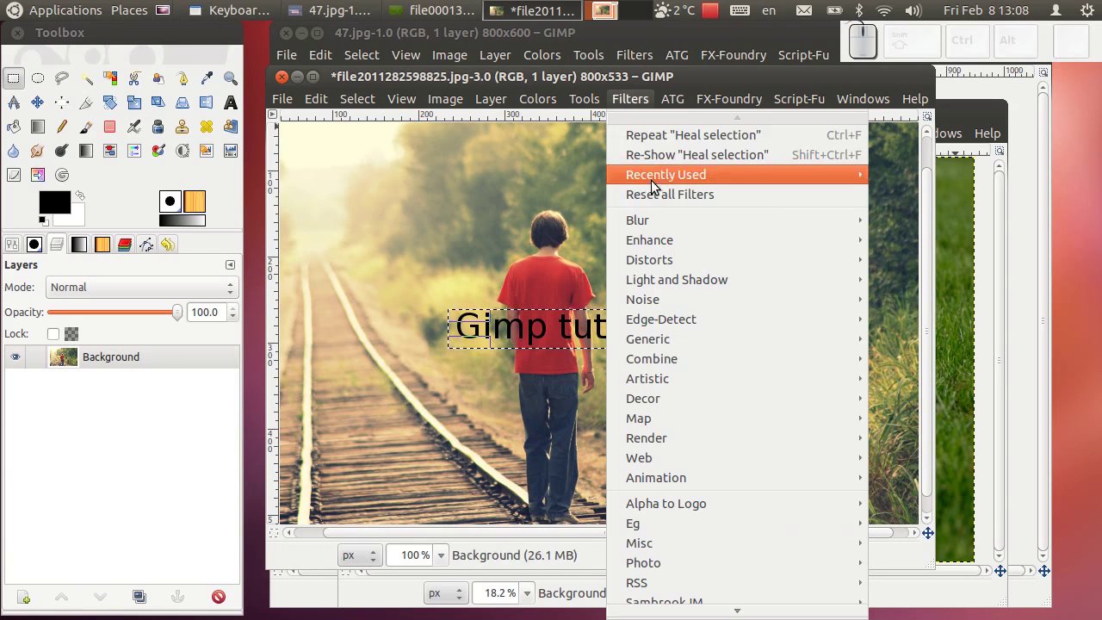
{"action": "left_click", "coordinate": [663, 167]}
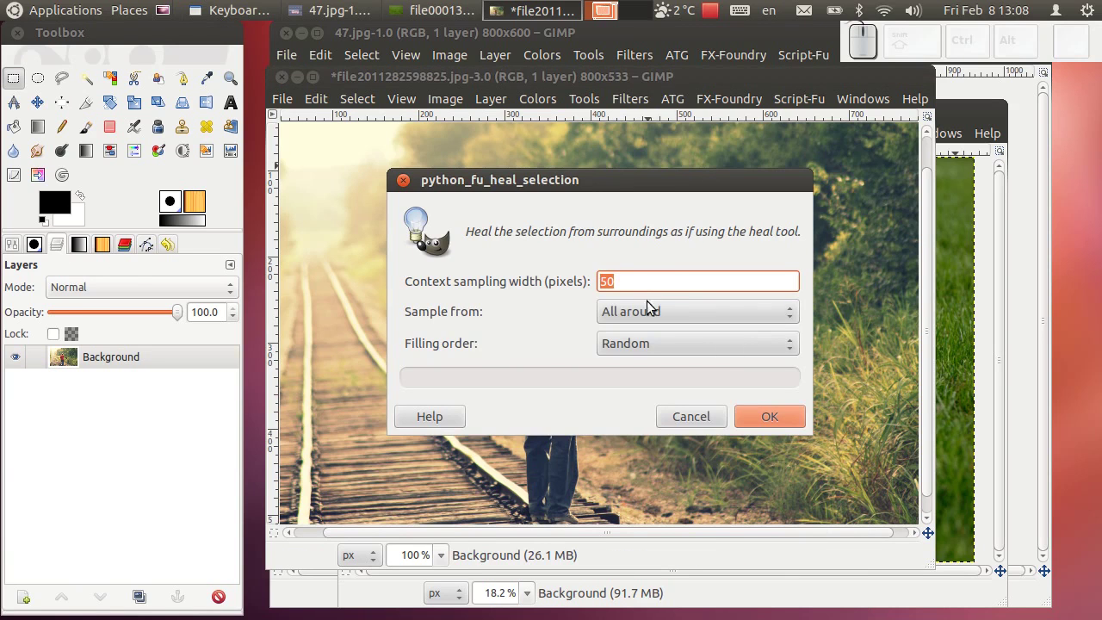
{"action": "left_click", "coordinate": [786, 424]}
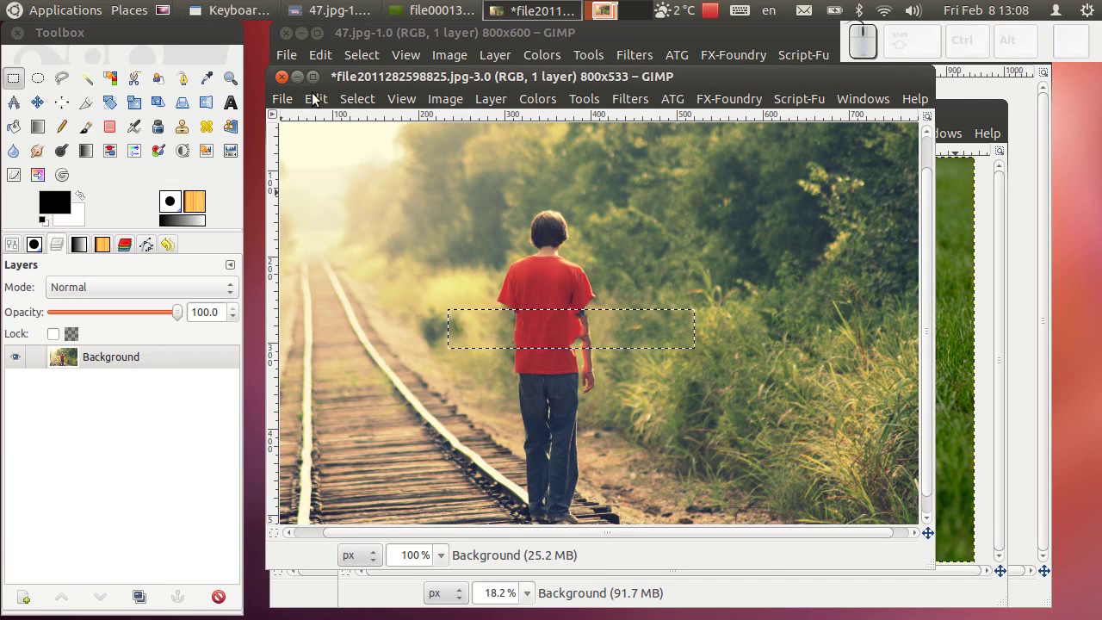
{"action": "left_click", "coordinate": [344, 101]}
{"action": "left_click", "coordinate": [360, 142]}
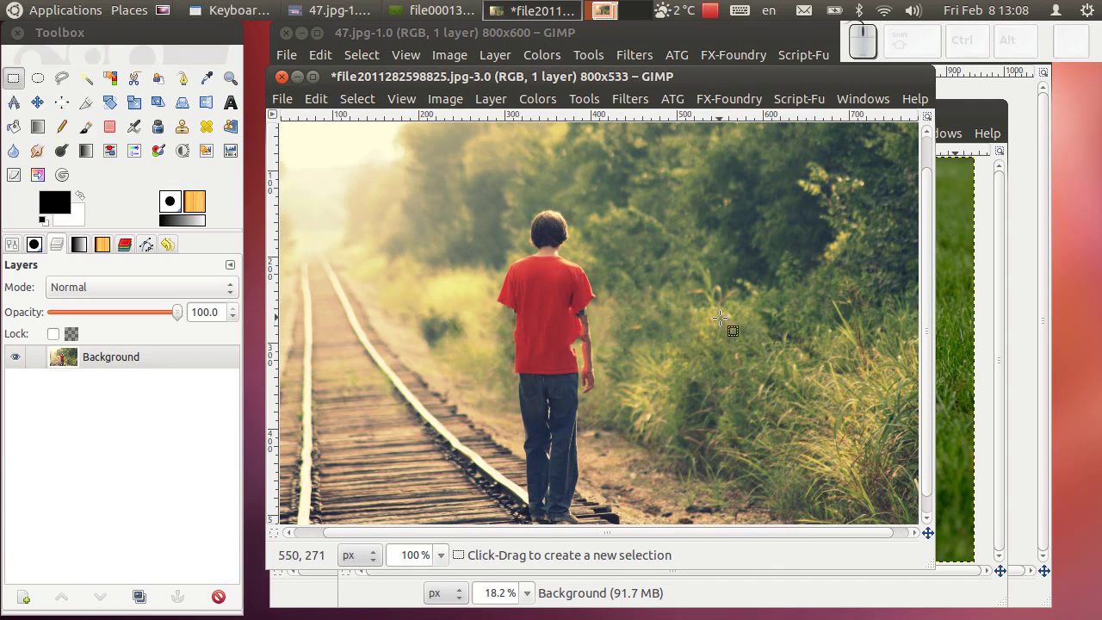
Zoom in and try the Heal tool on grass spots beside the boy using grass sources.
{"action": "scroll", "scroll_direction": "up", "scroll_amount": 3}
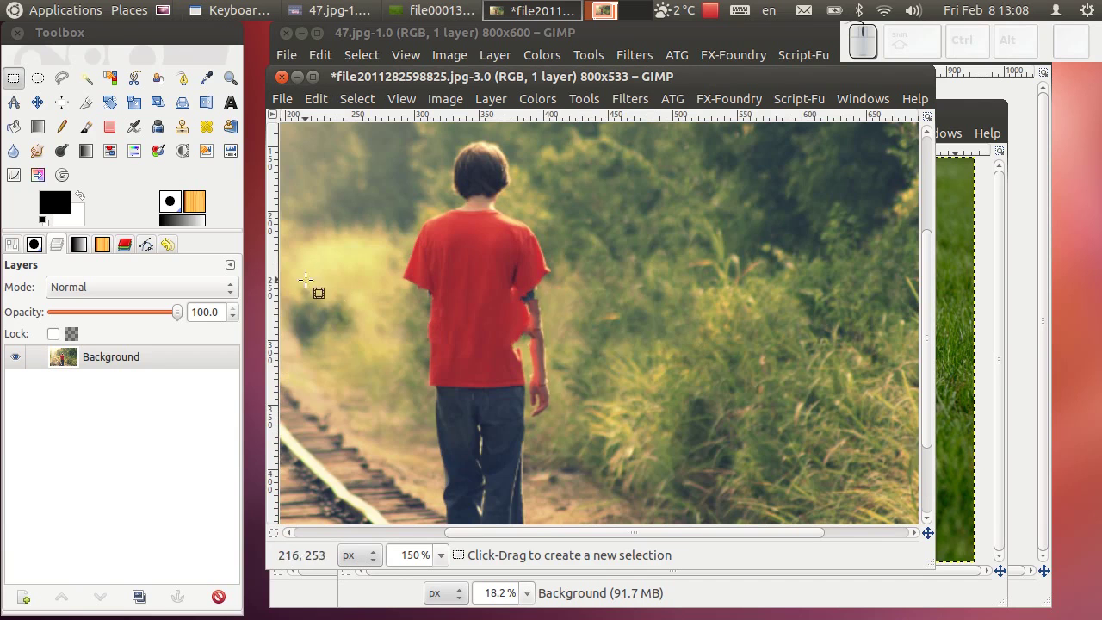
{"action": "scroll", "scroll_direction": "up", "scroll_amount": 3}
{"action": "scroll", "scroll_direction": "up", "scroll_amount": 3}
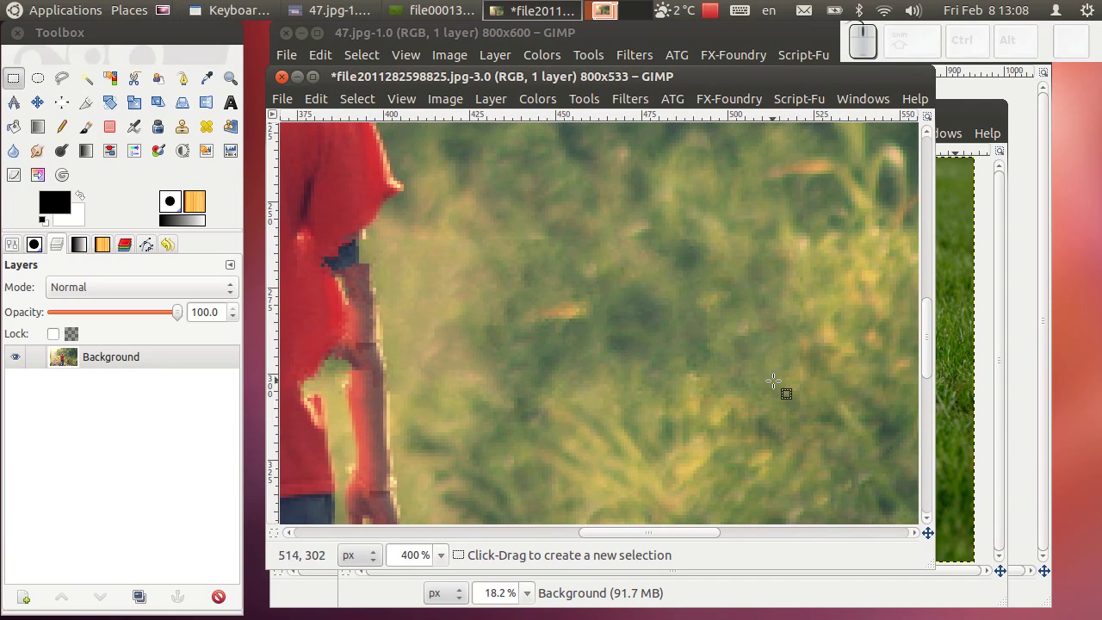
{"action": "scroll", "scroll_direction": "down", "scroll_amount": 3}
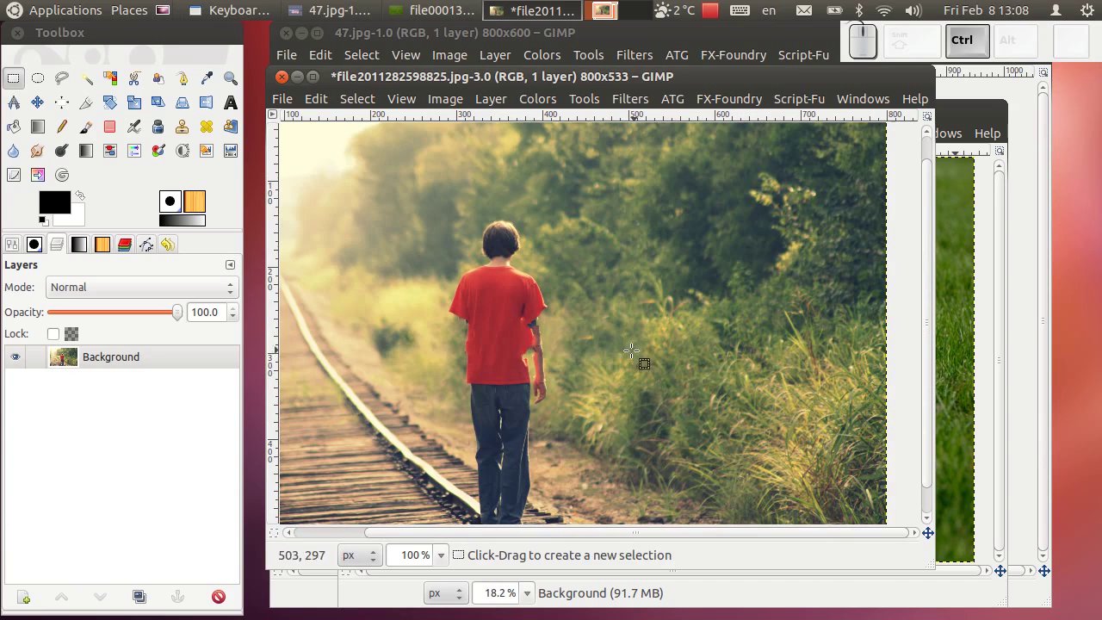
{"action": "scroll", "scroll_direction": "up", "scroll_amount": 3}
{"action": "left_click", "coordinate": [212, 130]}
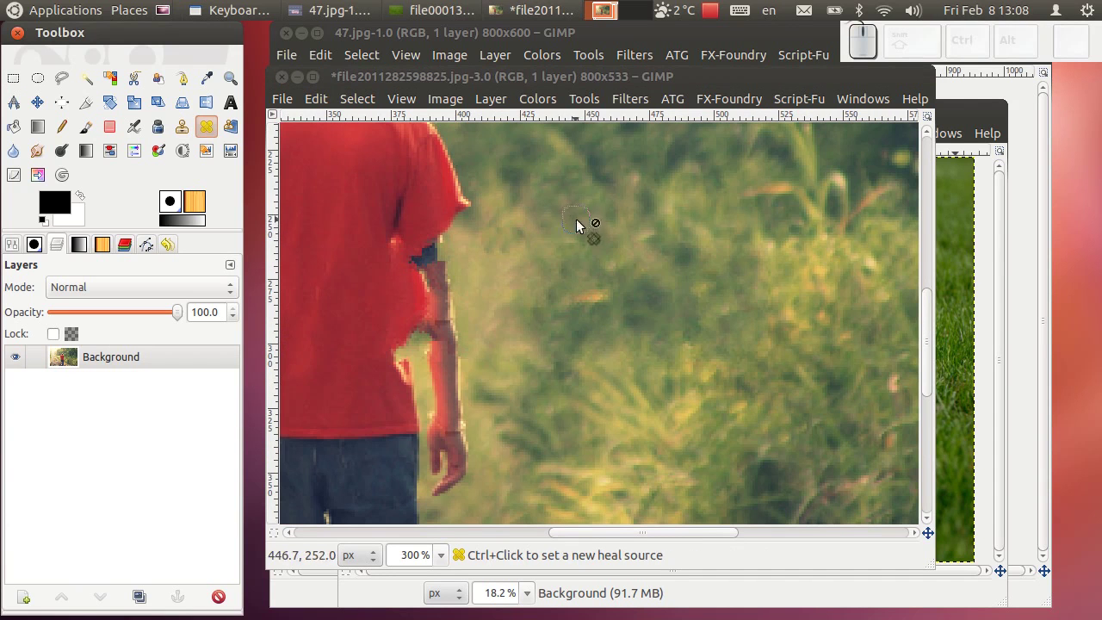
{"action": "left_click", "coordinate": [573, 199]}
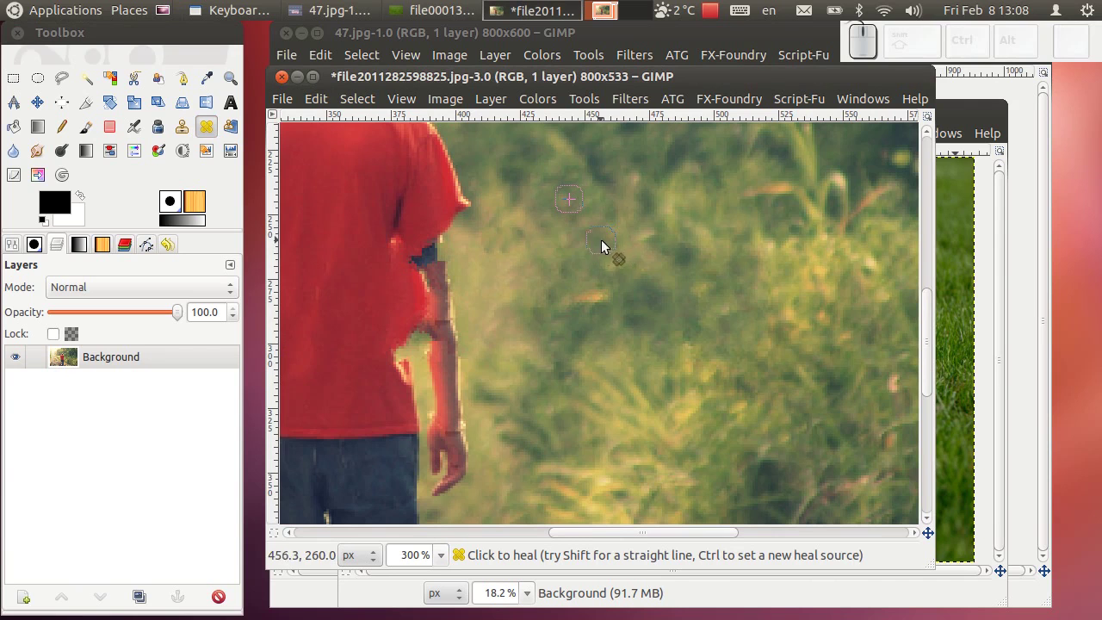
{"action": "left_click", "coordinate": [648, 245]}
{"action": "left_click", "coordinate": [683, 252]}
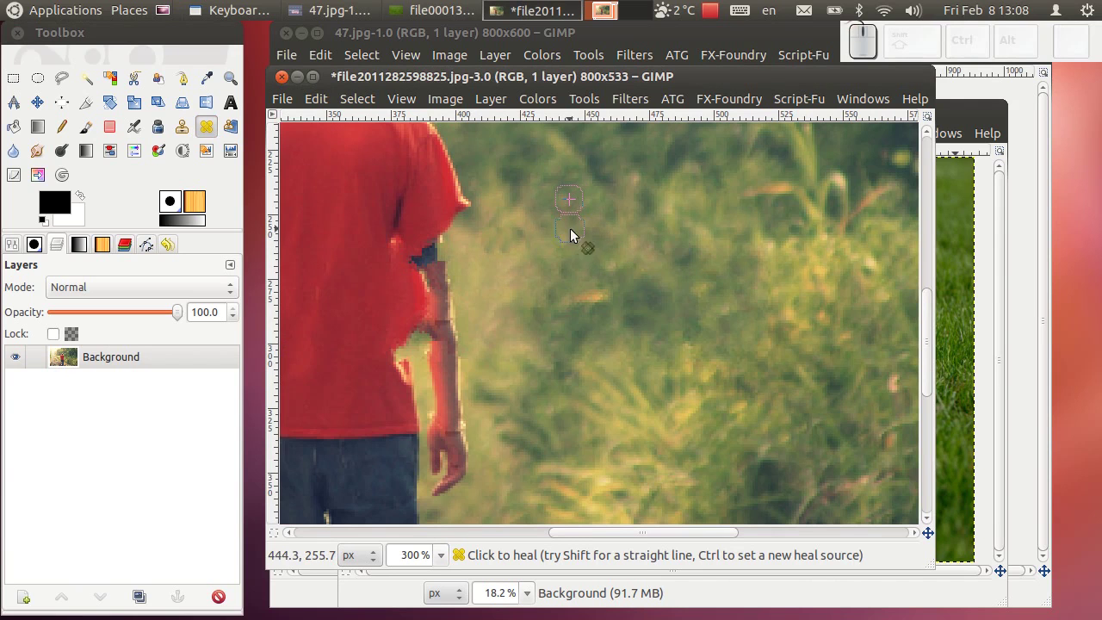
{"action": "left_click", "coordinate": [561, 236]}
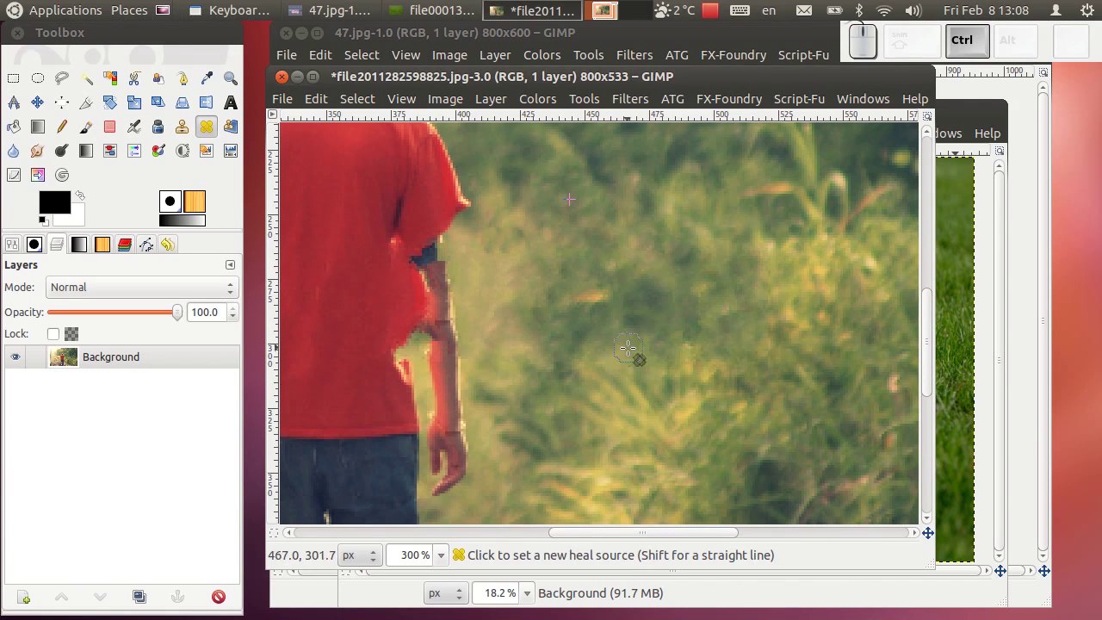
{"action": "scroll", "scroll_direction": "down", "scroll_amount": 3}
{"action": "scroll", "scroll_direction": "up", "scroll_amount": 3}
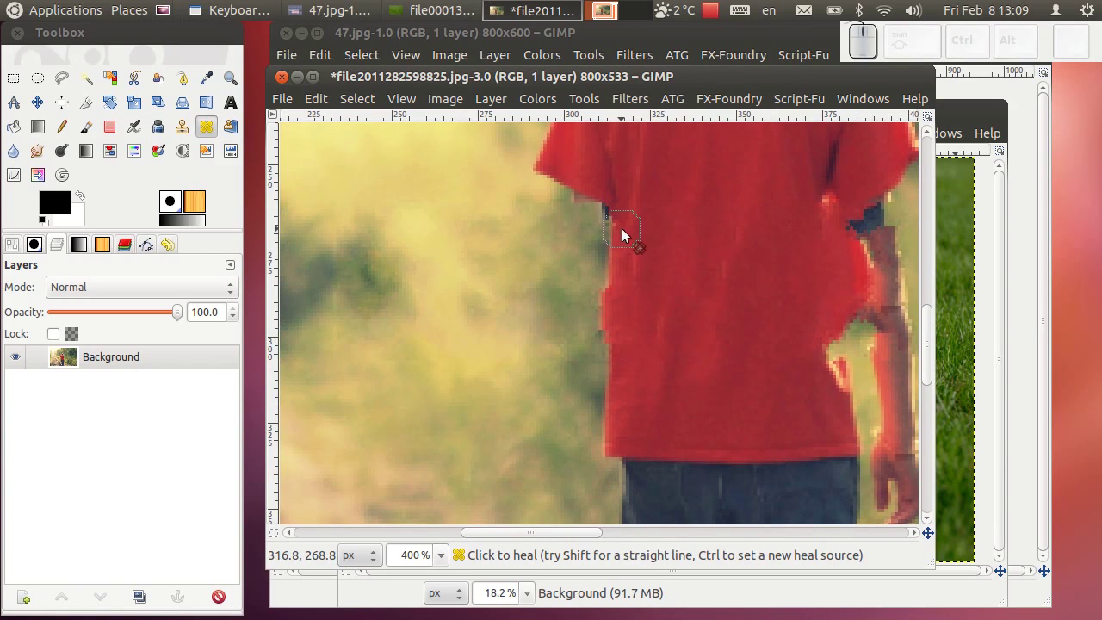
Undo the edits so the 'Gimp tutorijal' caption and its rectangular selection return.
{"action": "key", "text": "ctrl+z"}
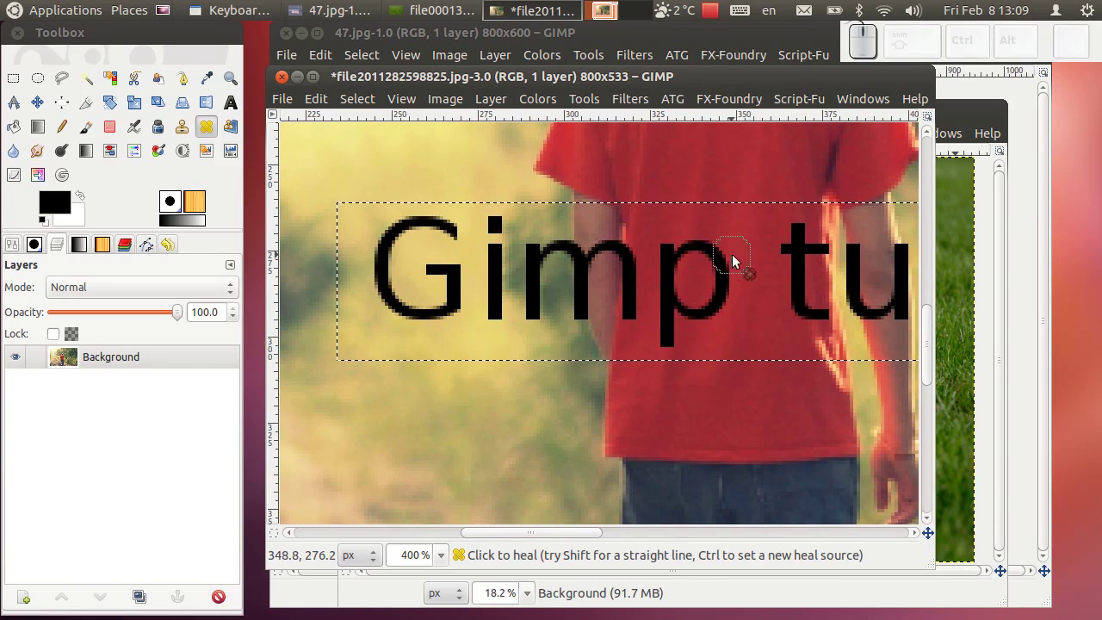
{"action": "scroll", "scroll_direction": "down", "scroll_amount": 3}
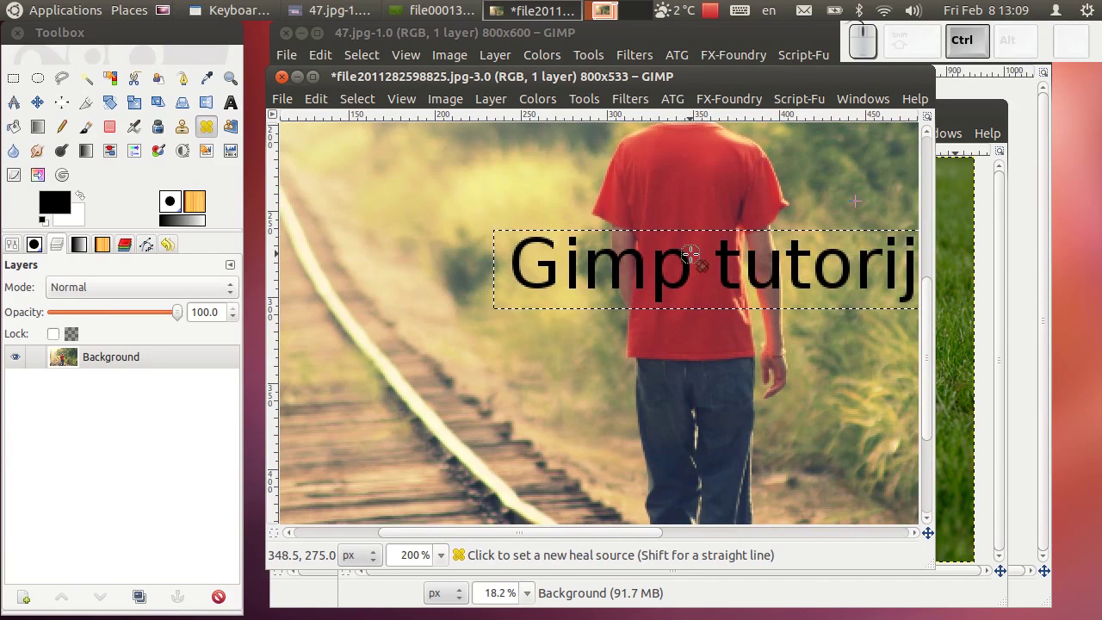
{"action": "scroll", "scroll_direction": "down", "scroll_amount": 3}
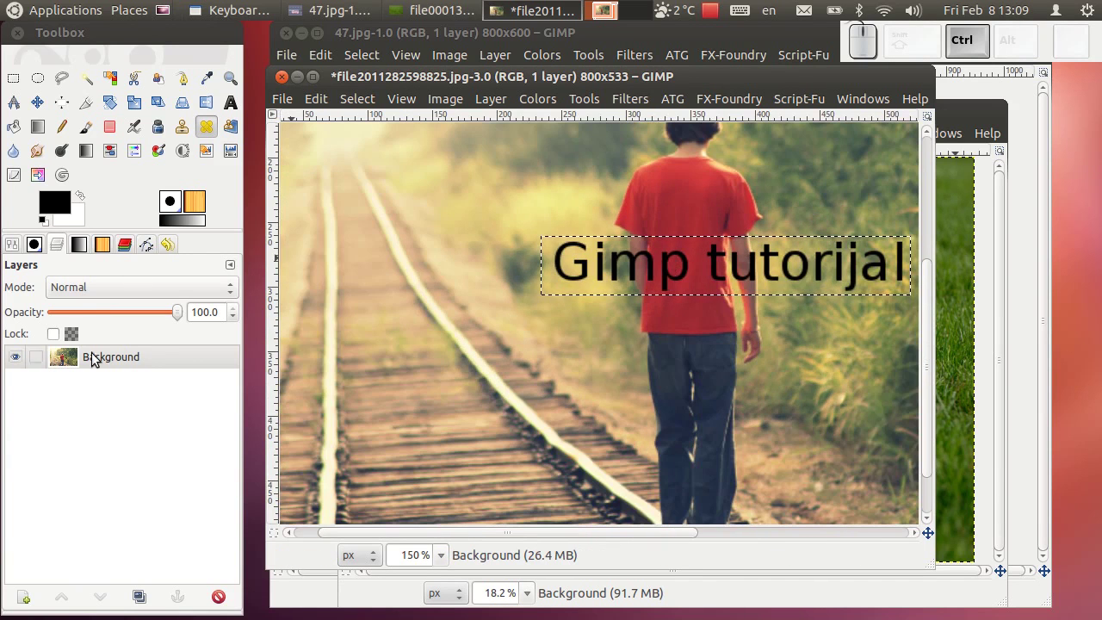
Duplicate the Background layer and make Background copy the working layer.
{"action": "left_click", "coordinate": [363, 98]}
{"action": "left_click", "coordinate": [365, 146]}
{"action": "left_click_drag", "start_coordinate": [145, 602], "coordinate": [76, 356]}
{"action": "left_click", "coordinate": [116, 359]}
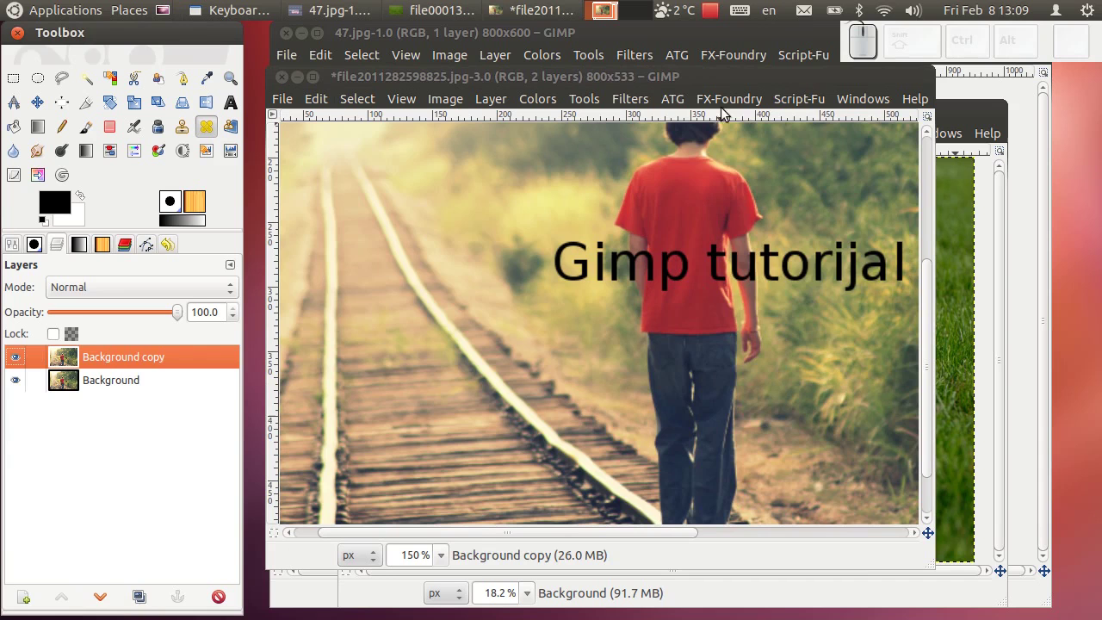
Run Filters > Enhance > Heal selection twice on the caption selection.
{"action": "left_click", "coordinate": [621, 105]}
{"action": "left_click", "coordinate": [642, 162]}
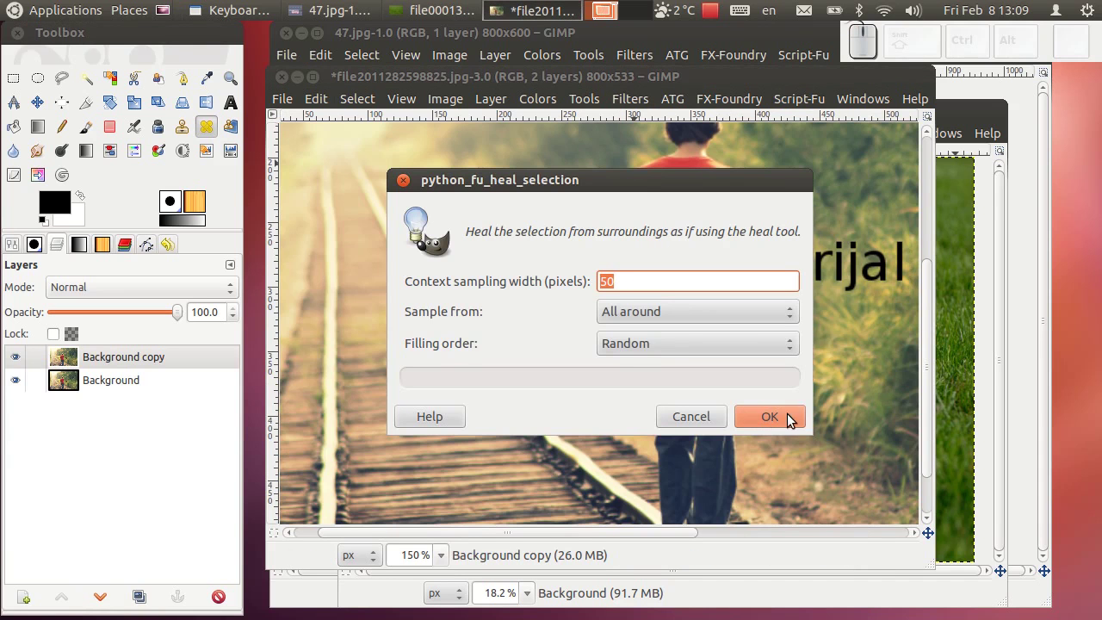
{"action": "left_click", "coordinate": [794, 422]}
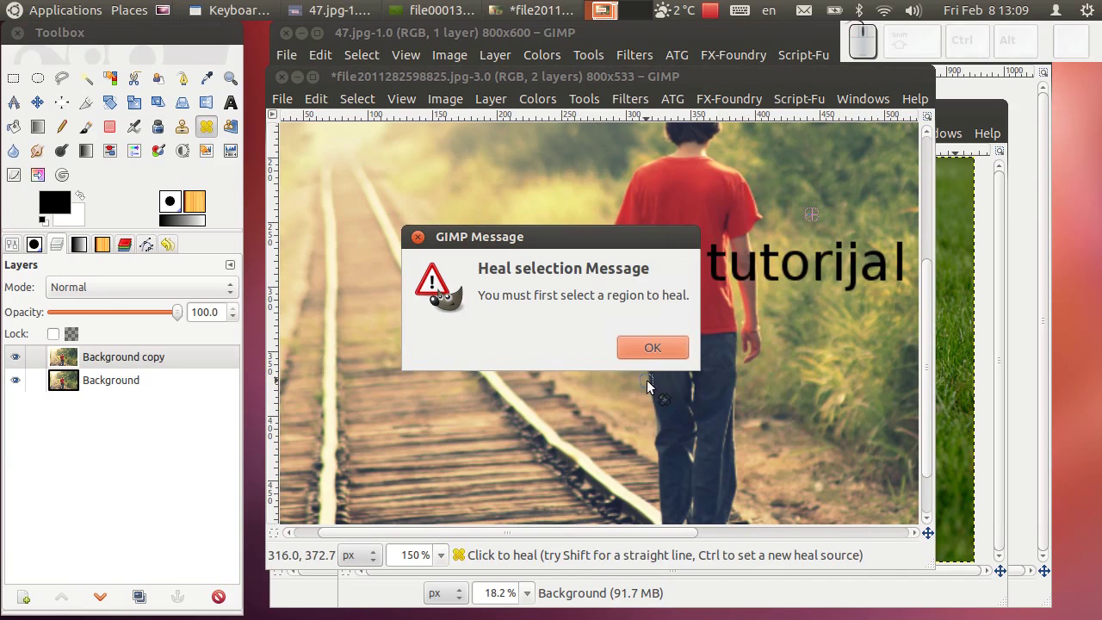
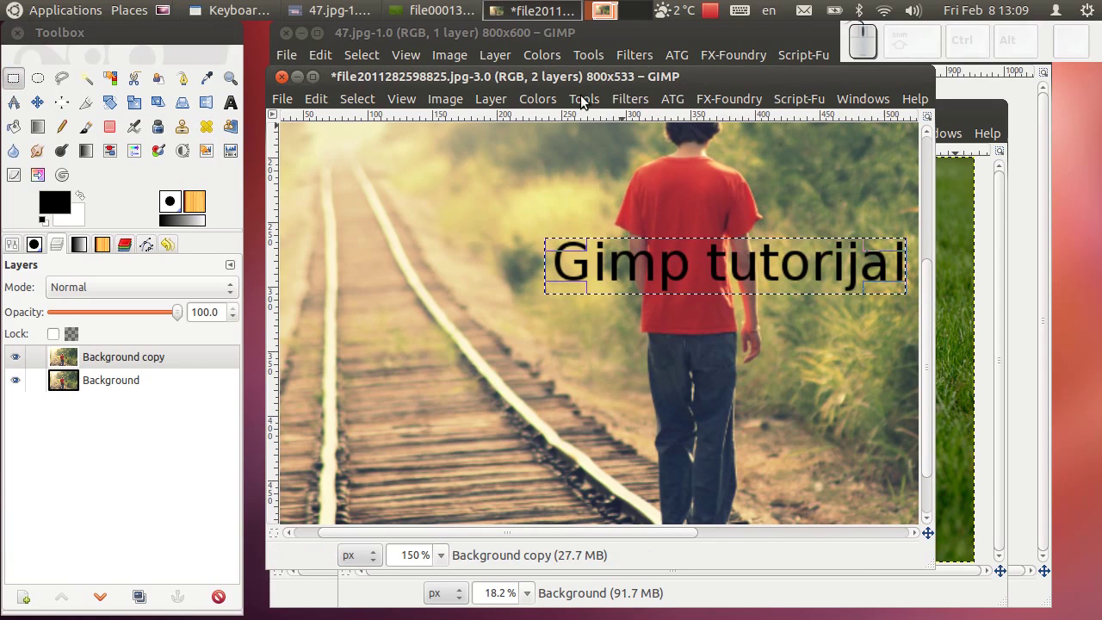
{"action": "left_click", "coordinate": [634, 102]}
{"action": "left_click", "coordinate": [646, 160]}
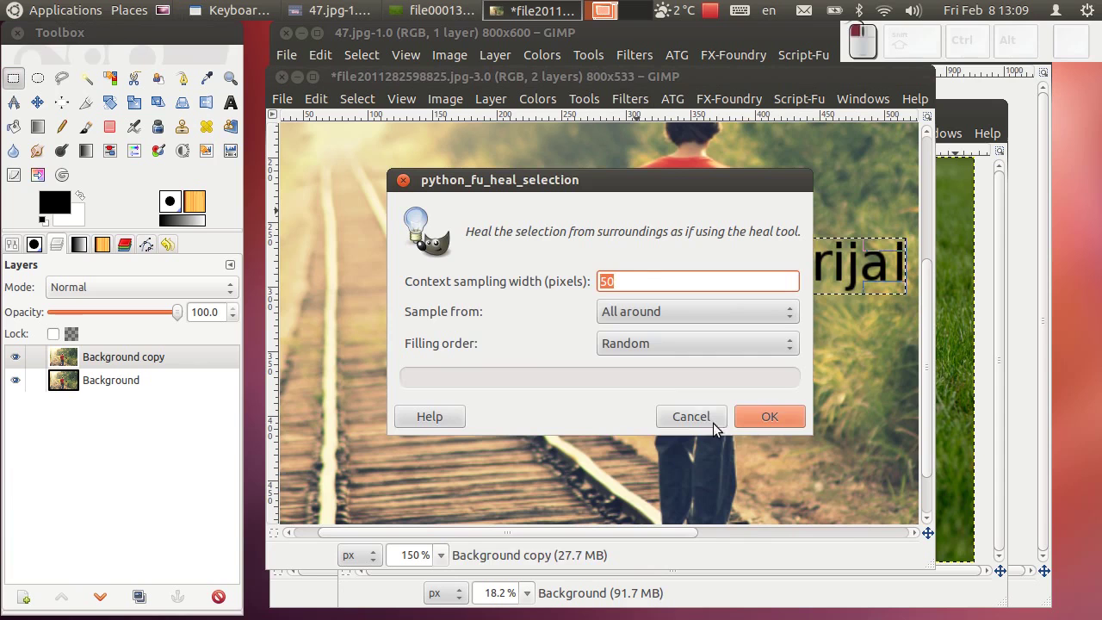
{"action": "left_click", "coordinate": [805, 419]}
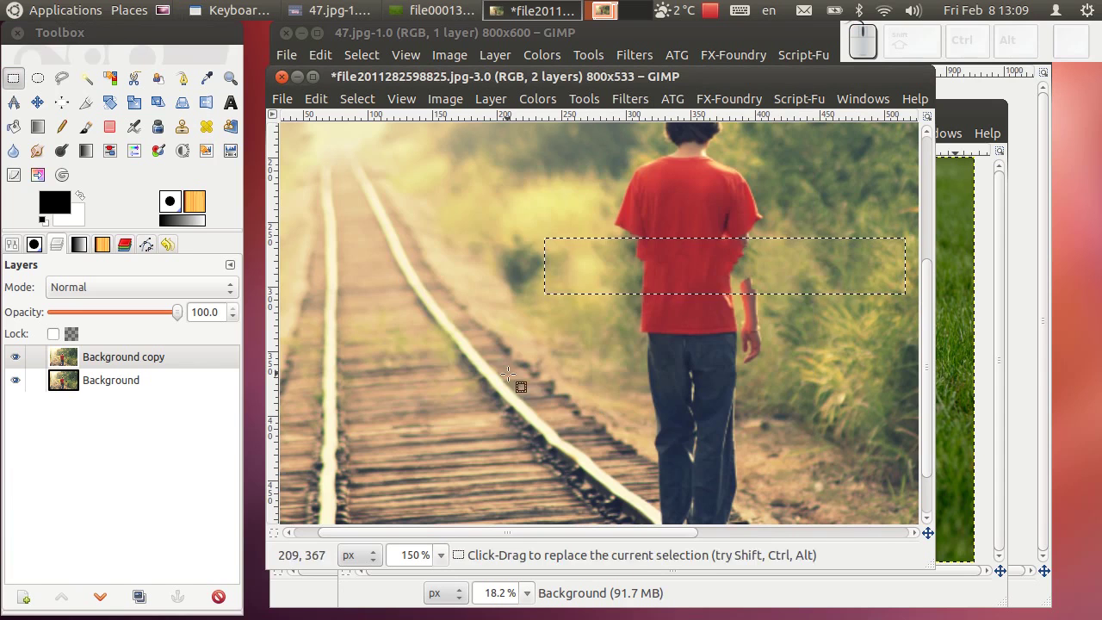
Clear the selection and inspect the healed area on Background copy.
{"action": "left_click", "coordinate": [15, 358]}
{"action": "left_click", "coordinate": [15, 358]}
{"action": "scroll", "scroll_direction": "down", "scroll_amount": 3}
{"action": "scroll", "scroll_direction": "up", "scroll_amount": 3}
{"action": "left_click", "coordinate": [368, 106]}
{"action": "left_click", "coordinate": [373, 144]}
{"action": "scroll", "scroll_direction": "up", "scroll_amount": 3}
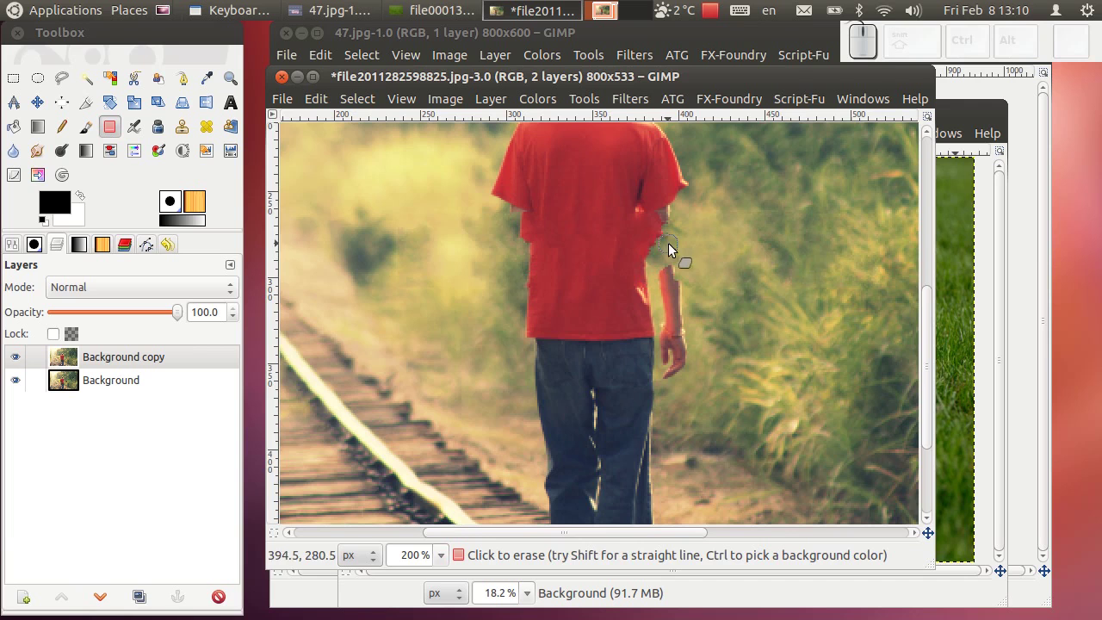
{"action": "scroll", "scroll_direction": "up", "scroll_amount": 3}
{"action": "scroll", "scroll_direction": "up", "scroll_amount": 3}
{"action": "scroll", "scroll_direction": "down", "scroll_amount": 3}
{"action": "scroll", "scroll_direction": "down", "scroll_amount": 3}
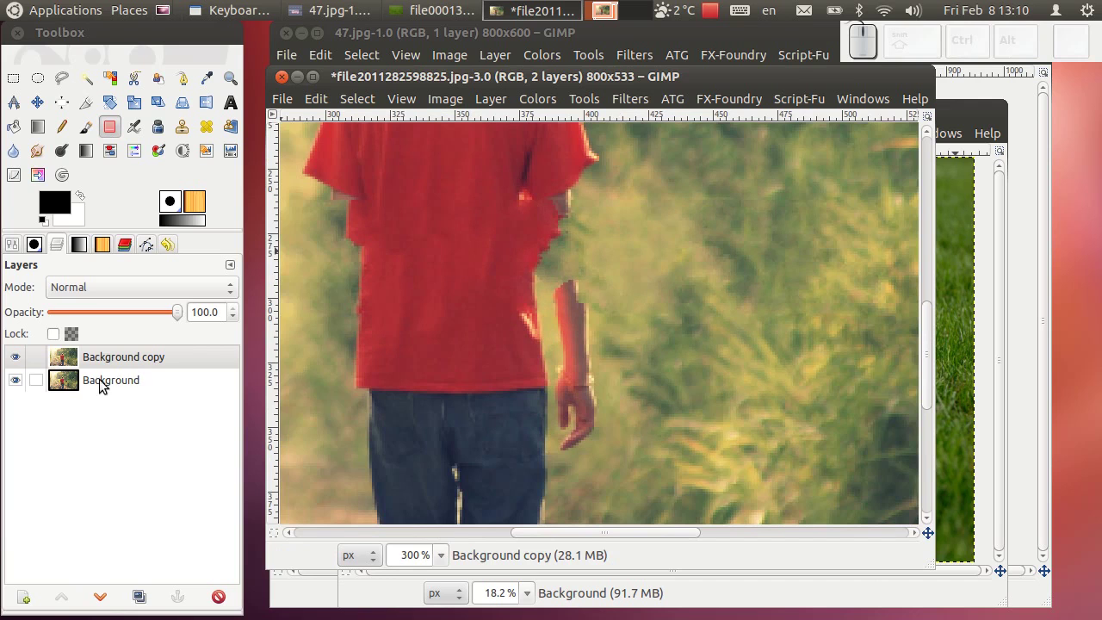
Start Add Layer Mask on Background copy with White (full opacity) chosen.
{"action": "left_click", "coordinate": [130, 370]}
{"action": "right_click", "coordinate": [129, 367]}
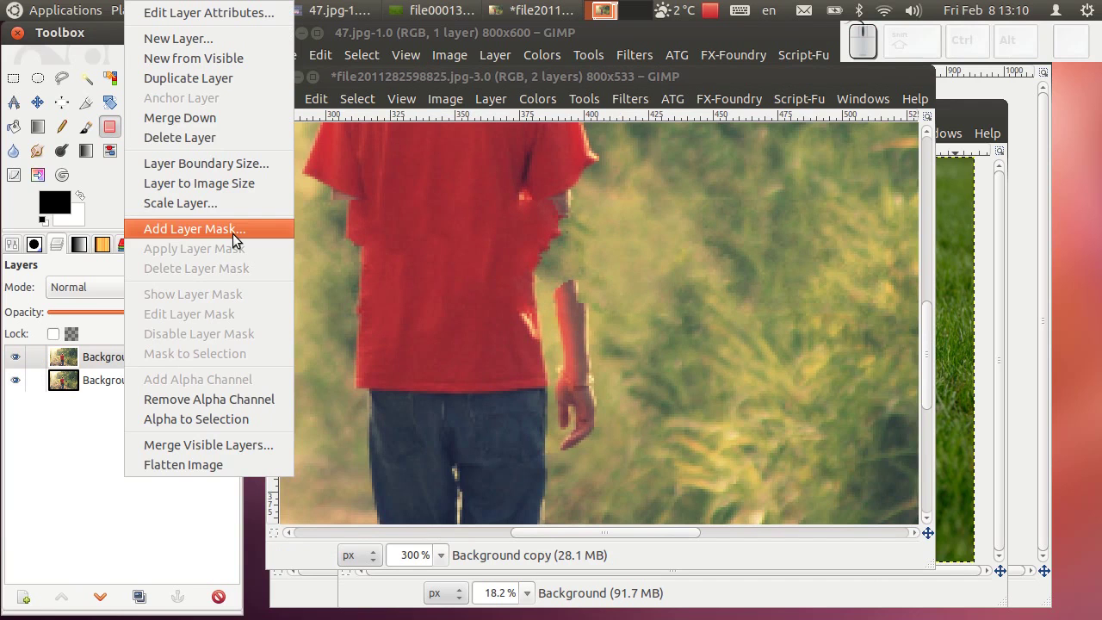
{"action": "left_click", "coordinate": [240, 239]}
Add the white mask and paint black on it along both of the boy's arms to reveal the originals.
{"action": "left_click_drag", "start_coordinate": [637, 458], "coordinate": [204, 353]}
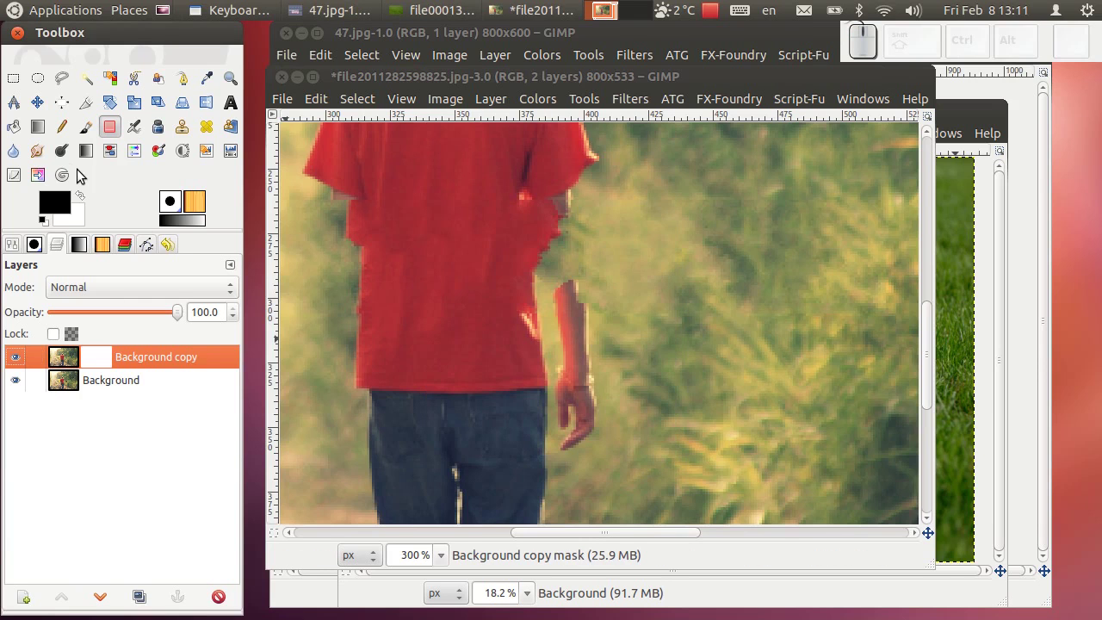
{"action": "left_click", "coordinate": [87, 142]}
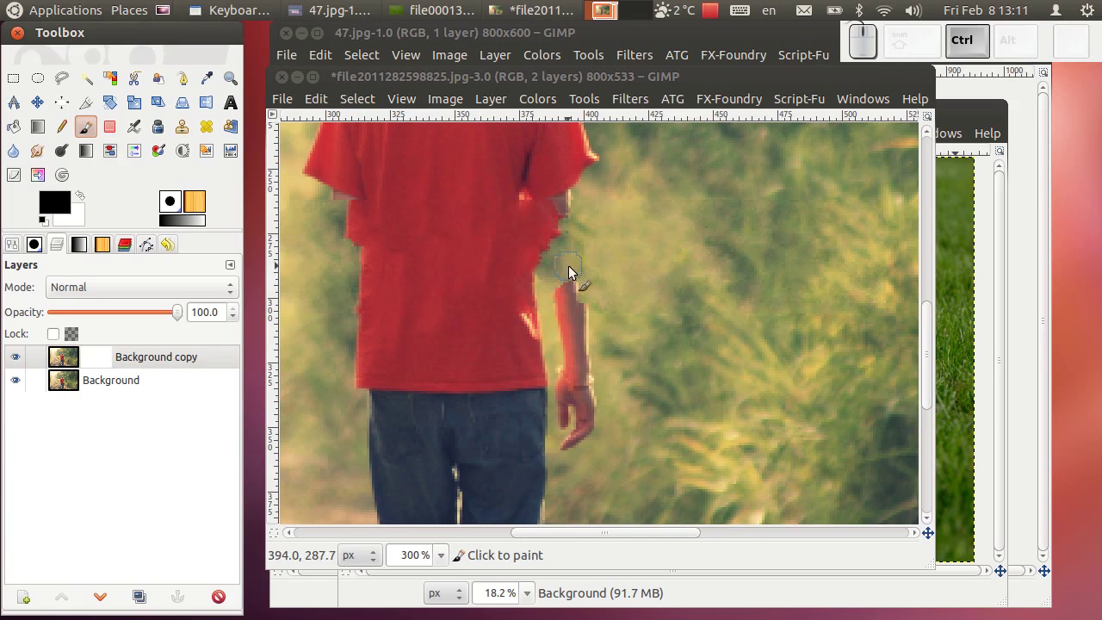
{"action": "left_click", "coordinate": [96, 366]}
{"action": "scroll", "scroll_direction": "up", "scroll_amount": 3}
{"action": "left_click_drag", "start_coordinate": [581, 292], "coordinate": [581, 247]}
{"action": "scroll", "scroll_direction": "up", "scroll_amount": 3}
{"action": "left_click_drag", "start_coordinate": [423, 162], "coordinate": [368, 235]}
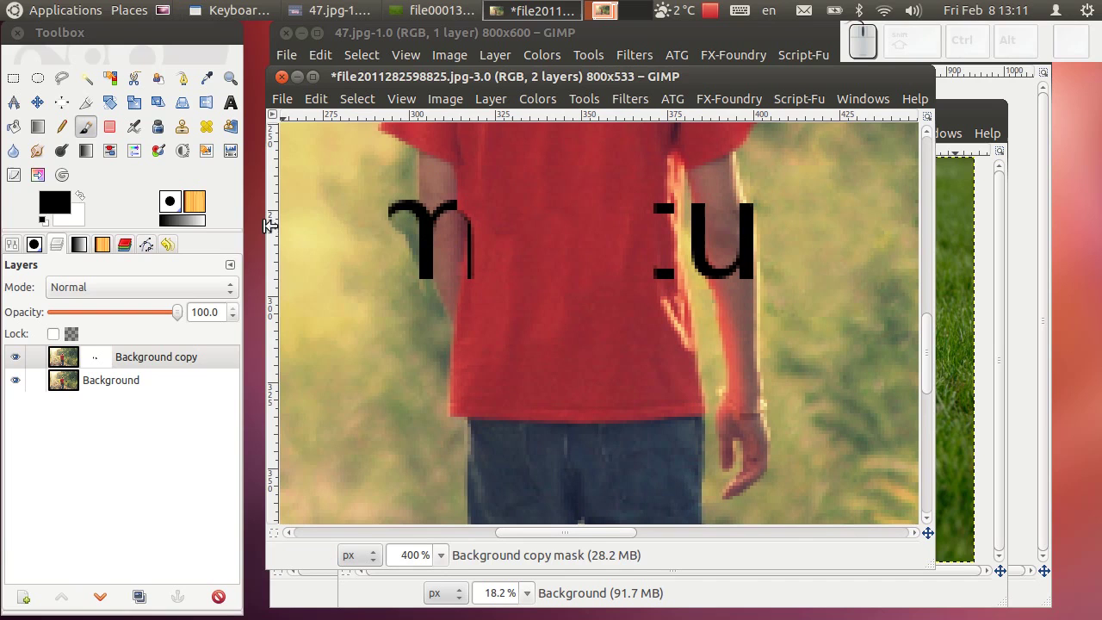
Swap to white with a soft round brush and paint the mask to hide the revealed letter fragments.
{"action": "left_click", "coordinate": [87, 204]}
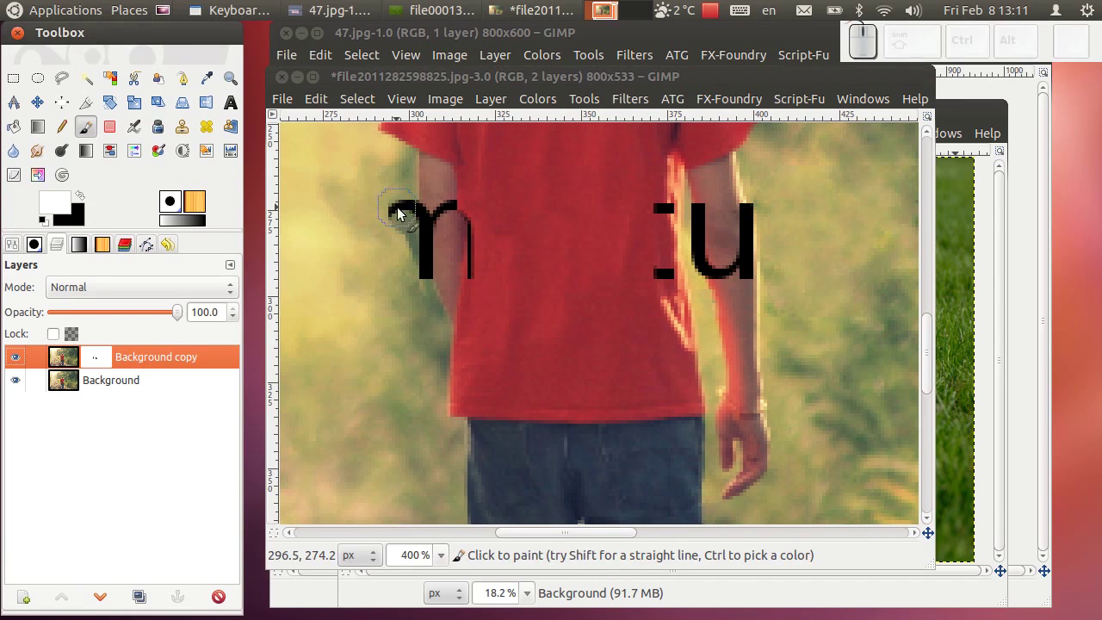
{"action": "left_click_drag", "start_coordinate": [405, 209], "coordinate": [163, 255]}
{"action": "left_click", "coordinate": [98, 136]}
{"action": "left_click", "coordinate": [68, 347]}
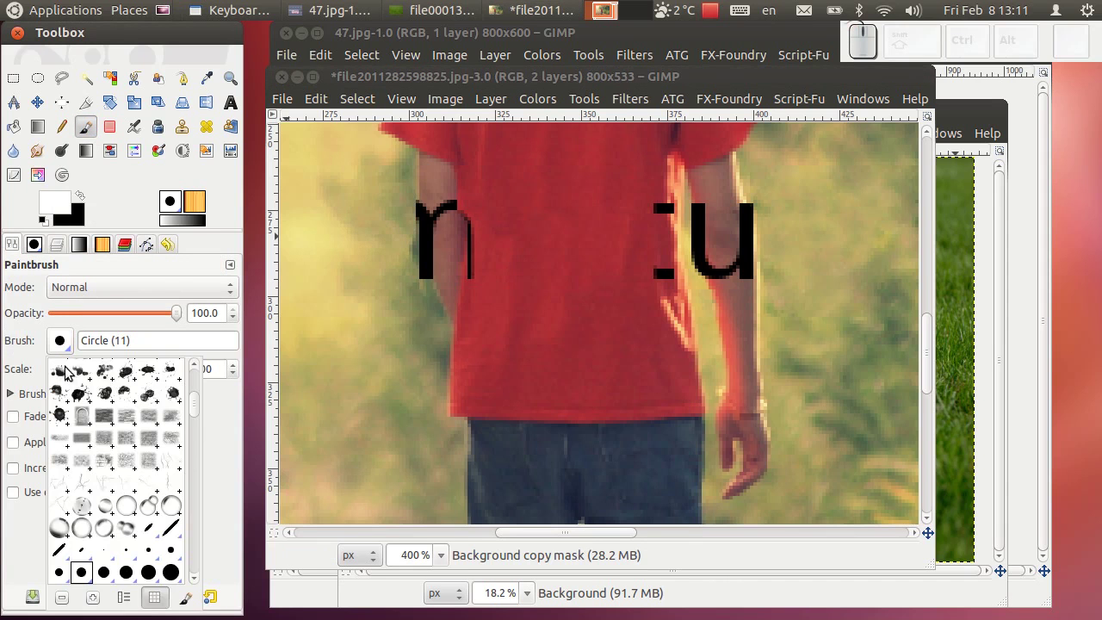
{"action": "scroll", "scroll_direction": "down", "scroll_amount": 3}
{"action": "left_click", "coordinate": [176, 460]}
{"action": "scroll", "scroll_direction": "up", "scroll_amount": 3}
{"action": "left_click_drag", "start_coordinate": [351, 270], "coordinate": [400, 381]}
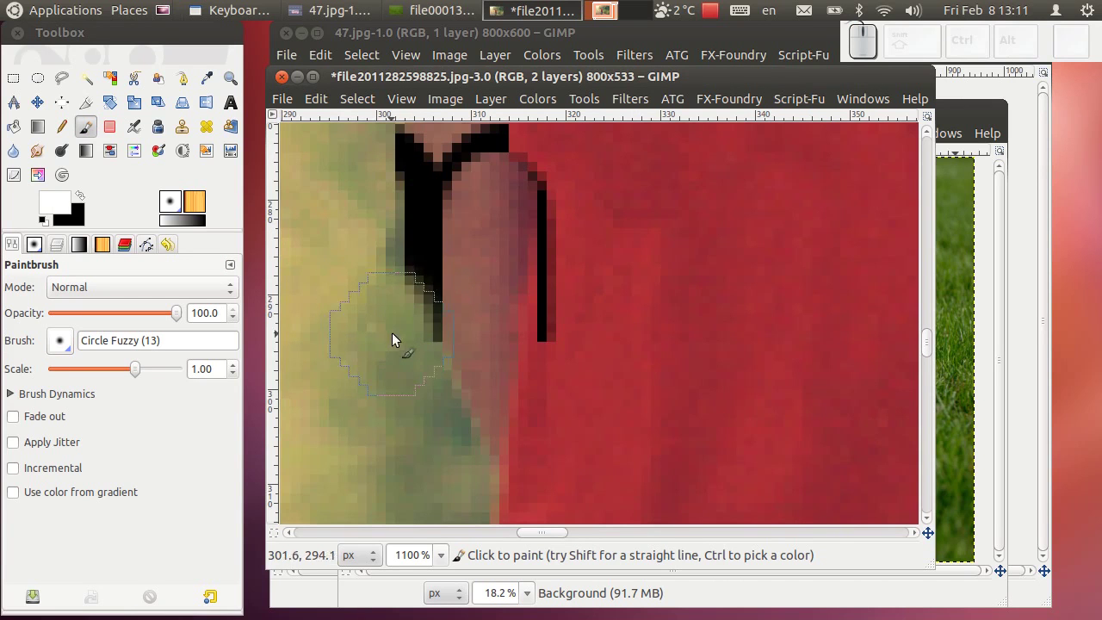
{"action": "scroll", "scroll_direction": "up", "scroll_amount": 3}
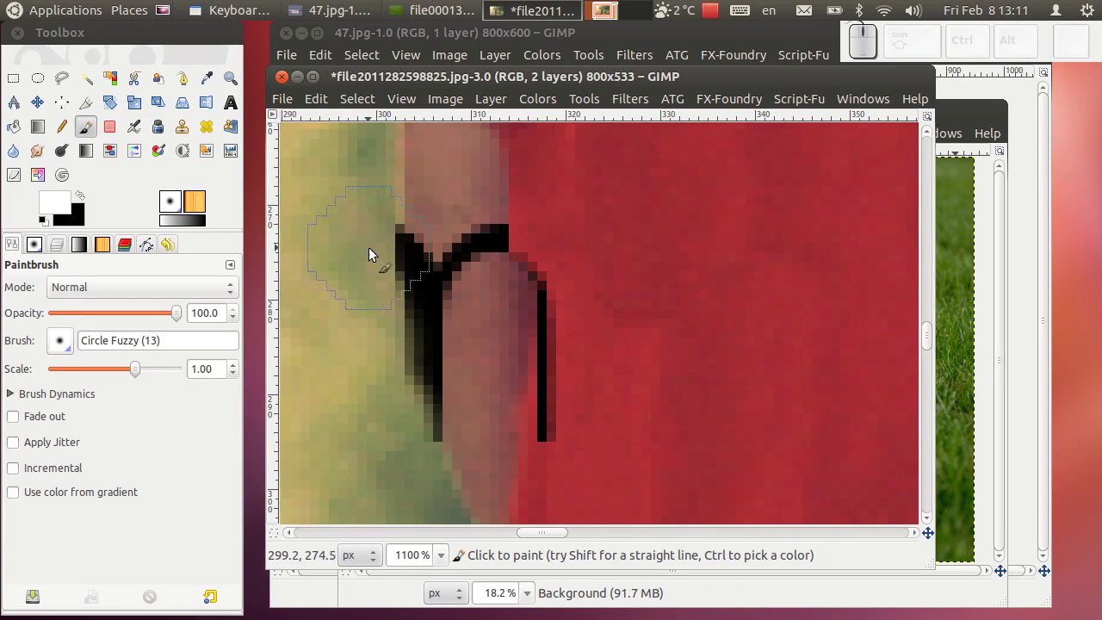
{"action": "left_click_drag", "start_coordinate": [357, 249], "coordinate": [618, 298]}
{"action": "left_click_drag", "start_coordinate": [610, 302], "coordinate": [648, 291]}
Hide the remaining letter strokes near the arm, then shrink the Paintbrush Scale from 1.00 to 0.27.
{"action": "scroll", "scroll_direction": "down", "scroll_amount": 3}
{"action": "left_click_drag", "start_coordinate": [443, 253], "coordinate": [452, 407]}
{"action": "scroll", "scroll_direction": "down", "scroll_amount": 3}
{"action": "scroll", "scroll_direction": "up", "scroll_amount": 3}
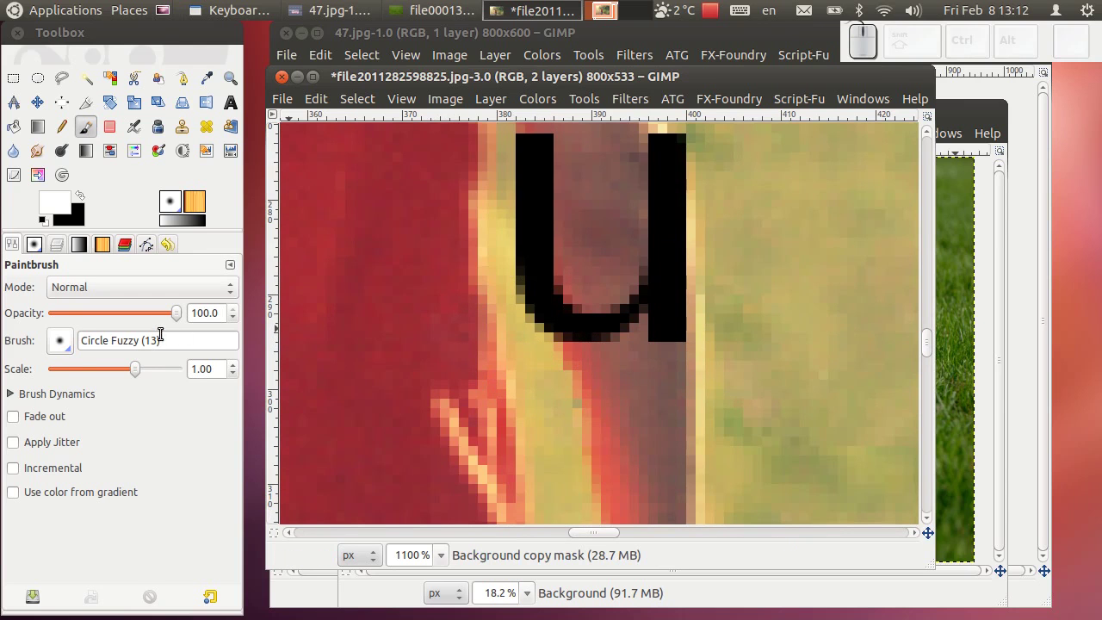
{"action": "left_click_drag", "start_coordinate": [142, 379], "coordinate": [519, 345]}
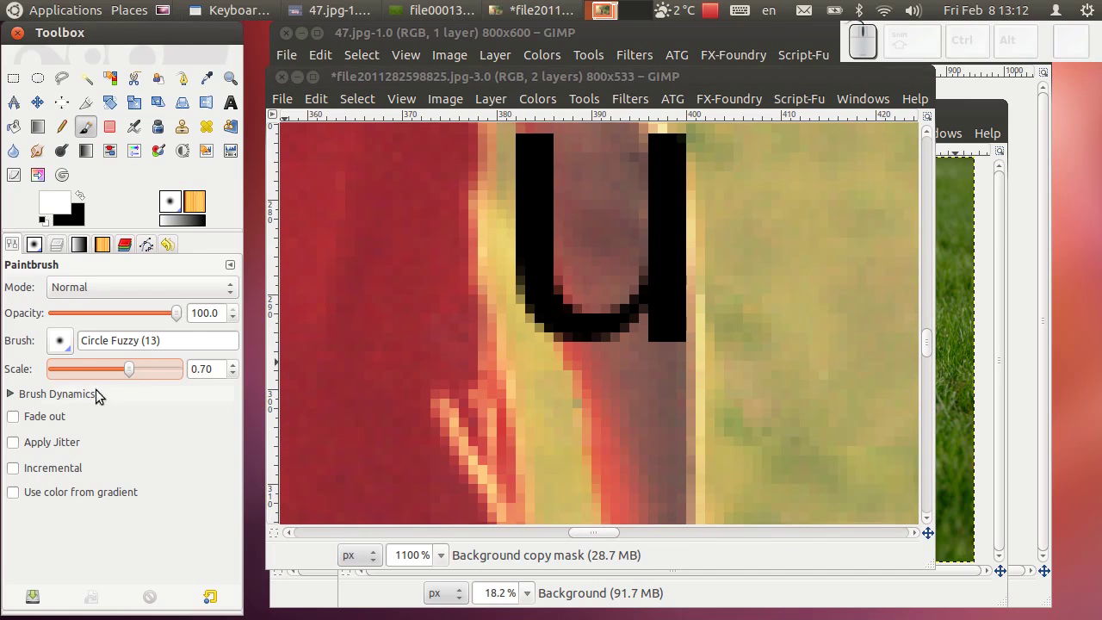
{"action": "left_click_drag", "start_coordinate": [134, 375], "coordinate": [538, 348]}
{"action": "left_click_drag", "start_coordinate": [547, 346], "coordinate": [520, 235]}
{"action": "key", "text": "ctrl+z"}
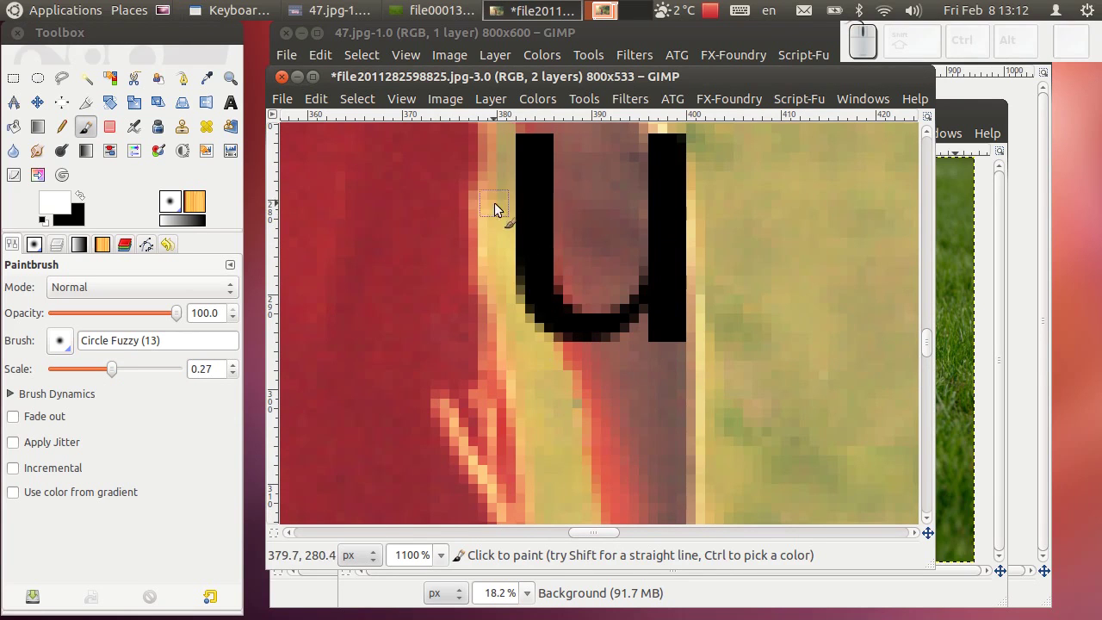
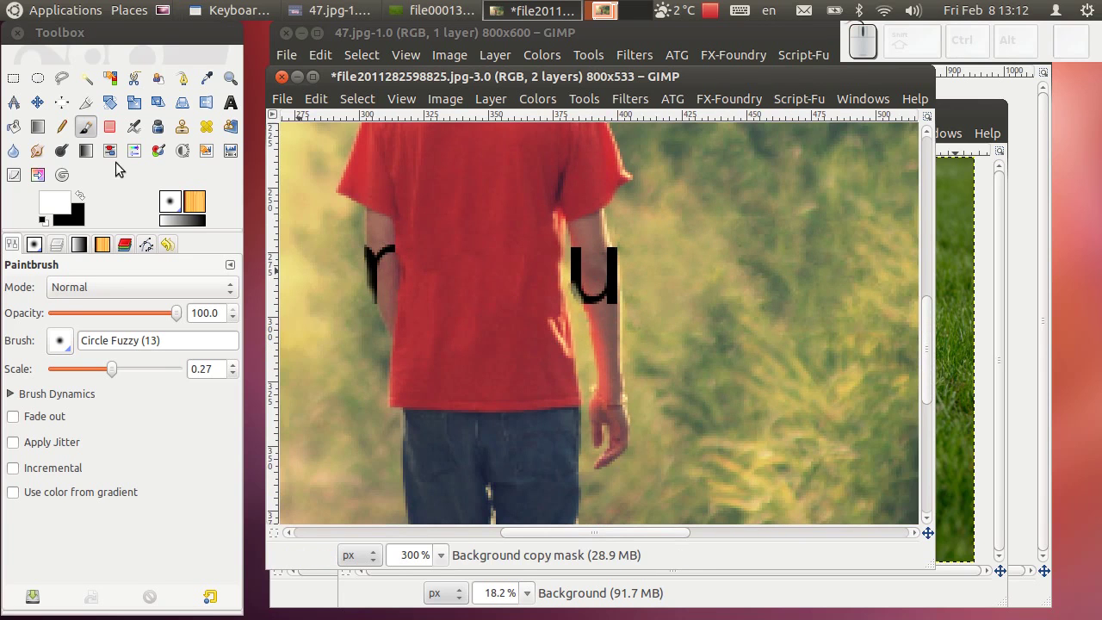
Swap colours and create a merged 'Visible' layer from Background copy via New from Visible.
{"action": "left_click", "coordinate": [90, 355]}
{"action": "left_click", "coordinate": [70, 363]}
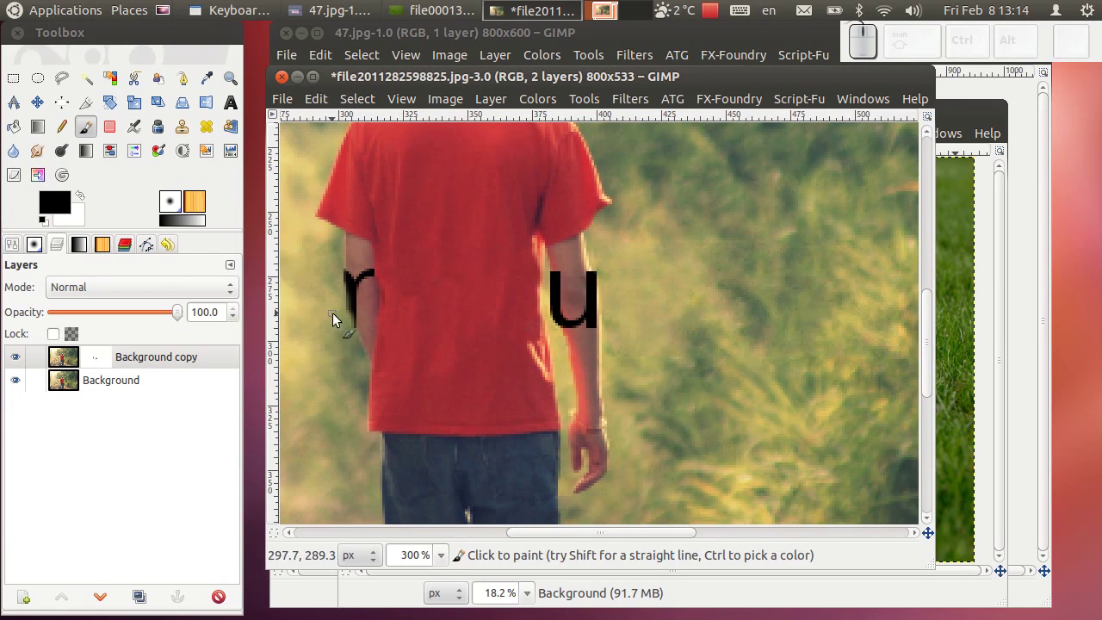
{"action": "right_click", "coordinate": [140, 362]}
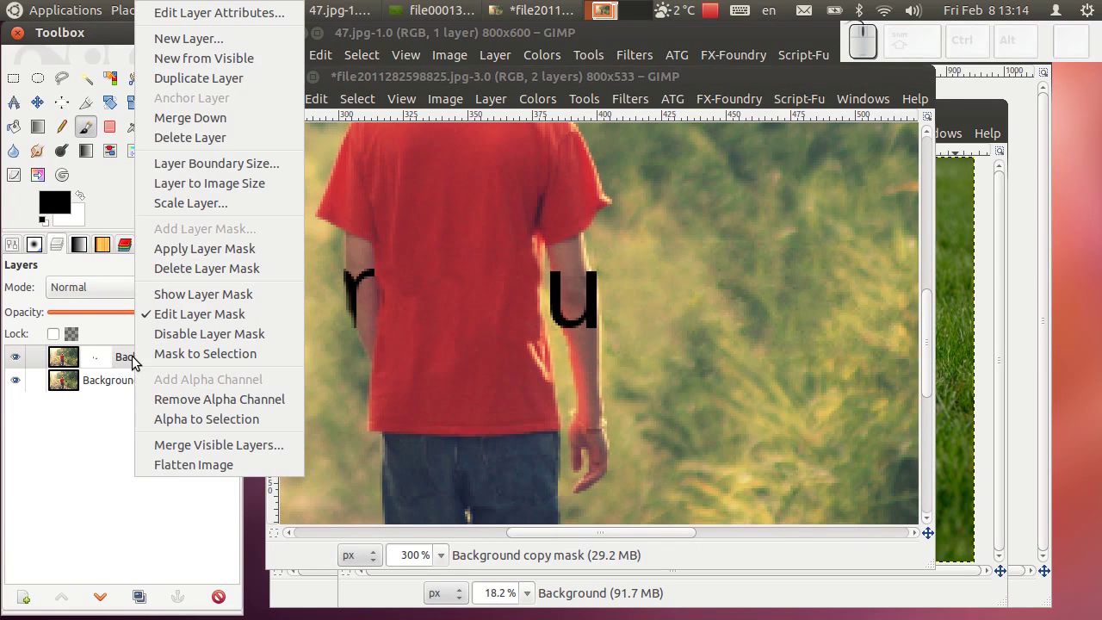
{"action": "left_click", "coordinate": [277, 70]}
{"action": "left_click_drag", "start_coordinate": [21, 391], "coordinate": [144, 399]}
{"action": "left_click", "coordinate": [121, 363]}
{"action": "scroll", "scroll_direction": "up", "scroll_amount": 3}
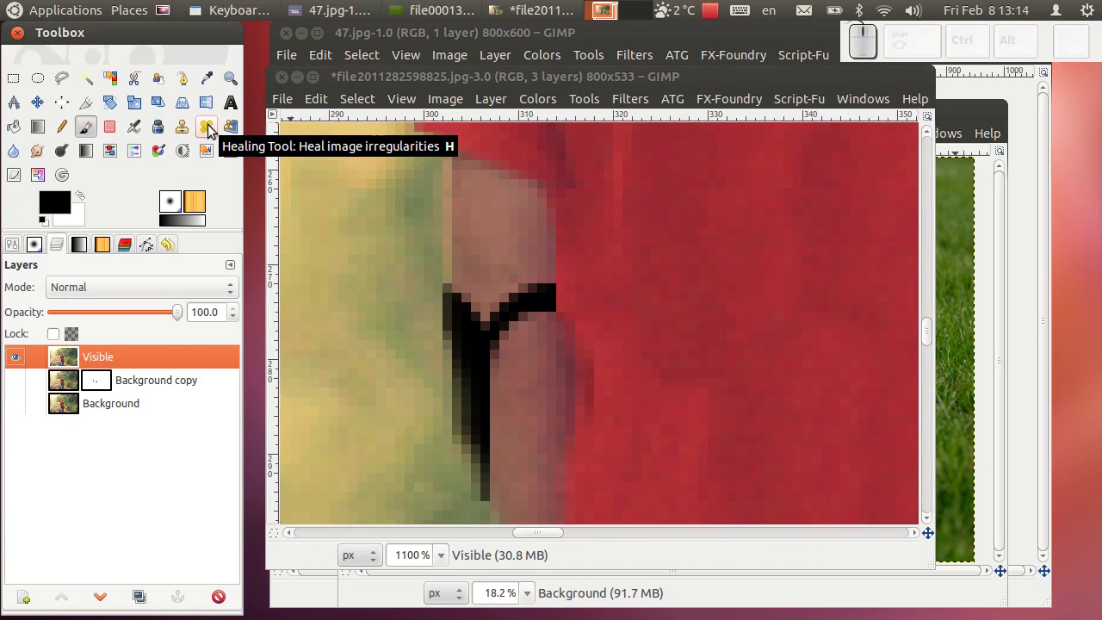
Heal away the r's upper branch using nearby arm skin as the healing source.
{"action": "left_click", "coordinate": [202, 141]}
{"action": "scroll", "scroll_direction": "down", "scroll_amount": 3}
{"action": "key", "text": "["}
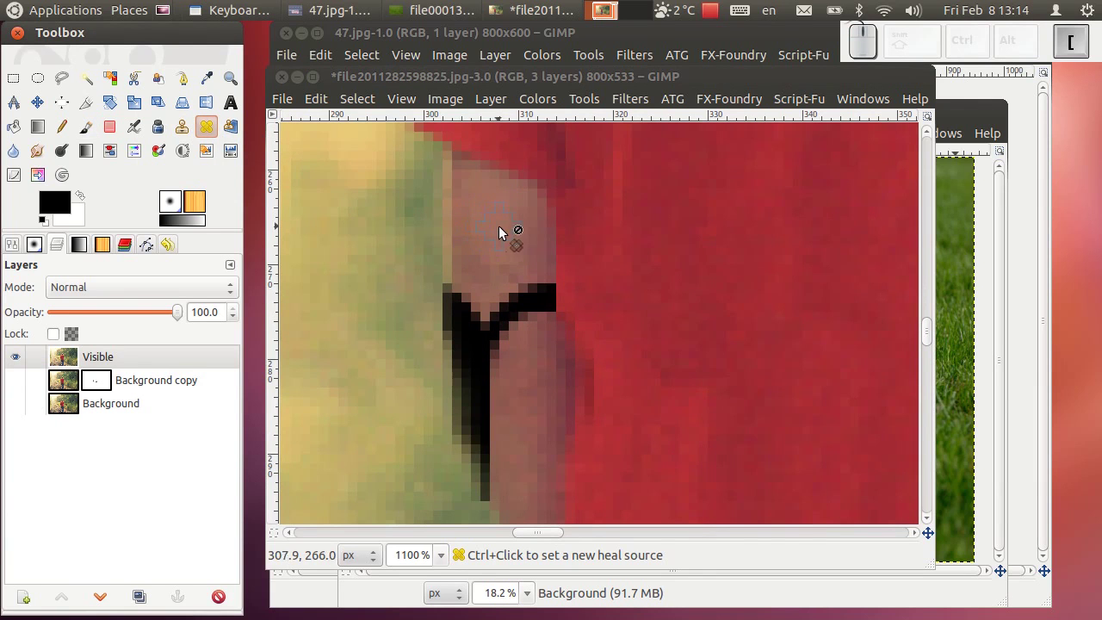
{"action": "left_click", "coordinate": [515, 231]}
{"action": "left_click_drag", "start_coordinate": [190, 130], "coordinate": [141, 214]}
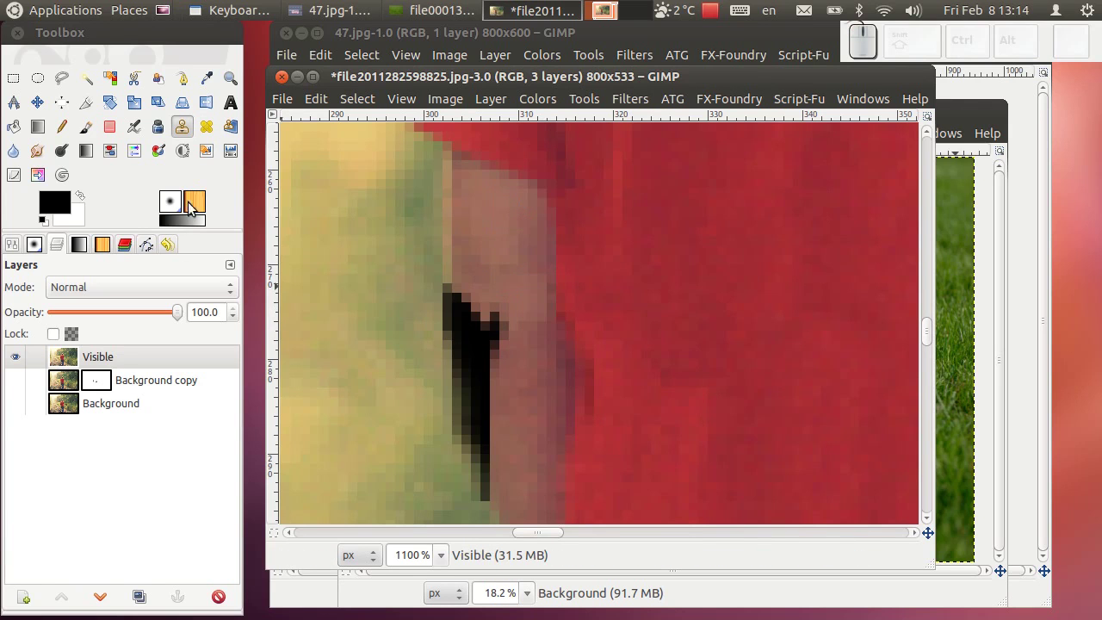
Clone sampled arm skin over the stem of the letter r.
{"action": "left_click", "coordinate": [186, 131]}
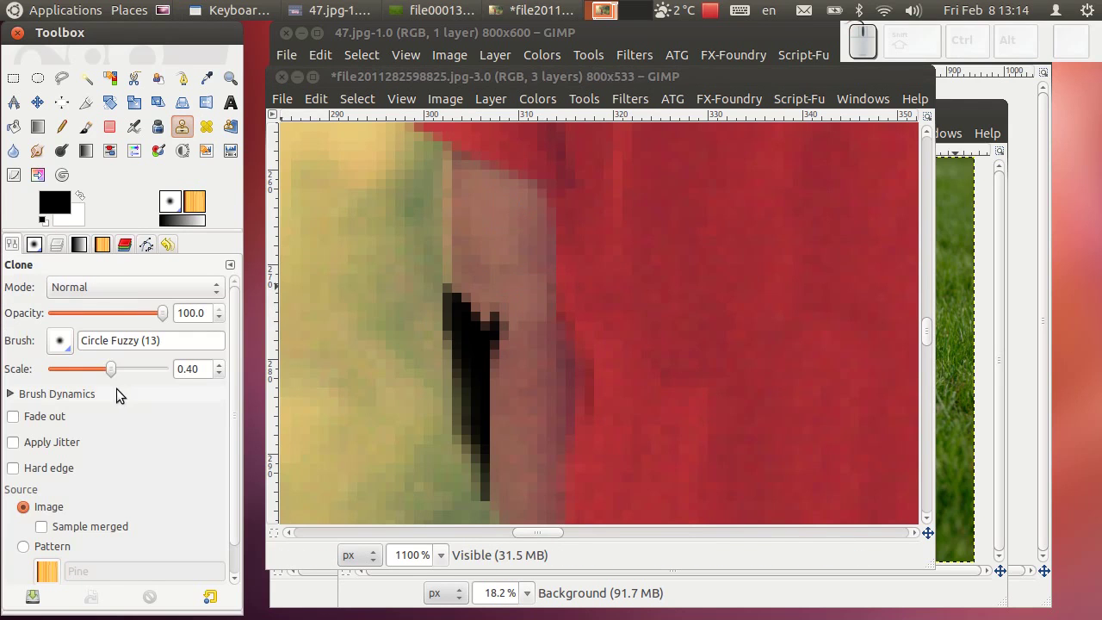
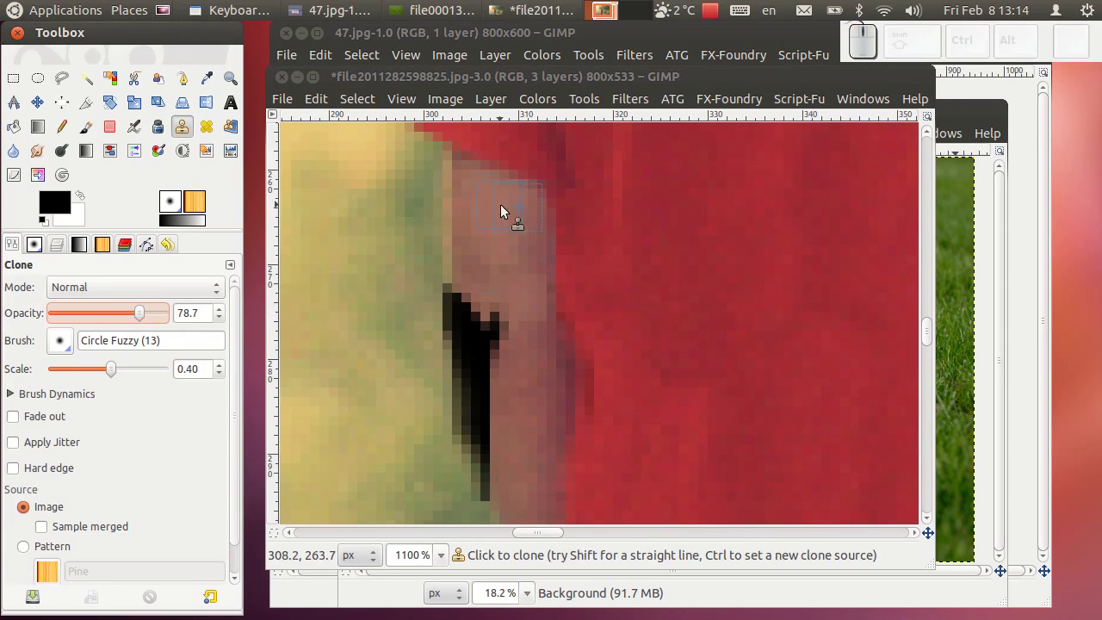
{"action": "left_click", "coordinate": [488, 207]}
{"action": "left_click_drag", "start_coordinate": [494, 329], "coordinate": [501, 399]}
{"action": "left_click", "coordinate": [494, 364]}
{"action": "left_click", "coordinate": [502, 417]}
{"action": "left_click_drag", "start_coordinate": [492, 409], "coordinate": [489, 358]}
{"action": "left_click_drag", "start_coordinate": [479, 334], "coordinate": [403, 229]}
{"action": "left_click", "coordinate": [408, 231]}
Clone fresh skin over the lower stem, clear the last dark pixels and blend the arm edge.
{"action": "left_click", "coordinate": [443, 315]}
{"action": "left_click_drag", "start_coordinate": [437, 327], "coordinate": [457, 401]}
{"action": "left_click_drag", "start_coordinate": [435, 364], "coordinate": [478, 492]}
{"action": "left_click", "coordinate": [539, 250]}
{"action": "left_click", "coordinate": [488, 243]}
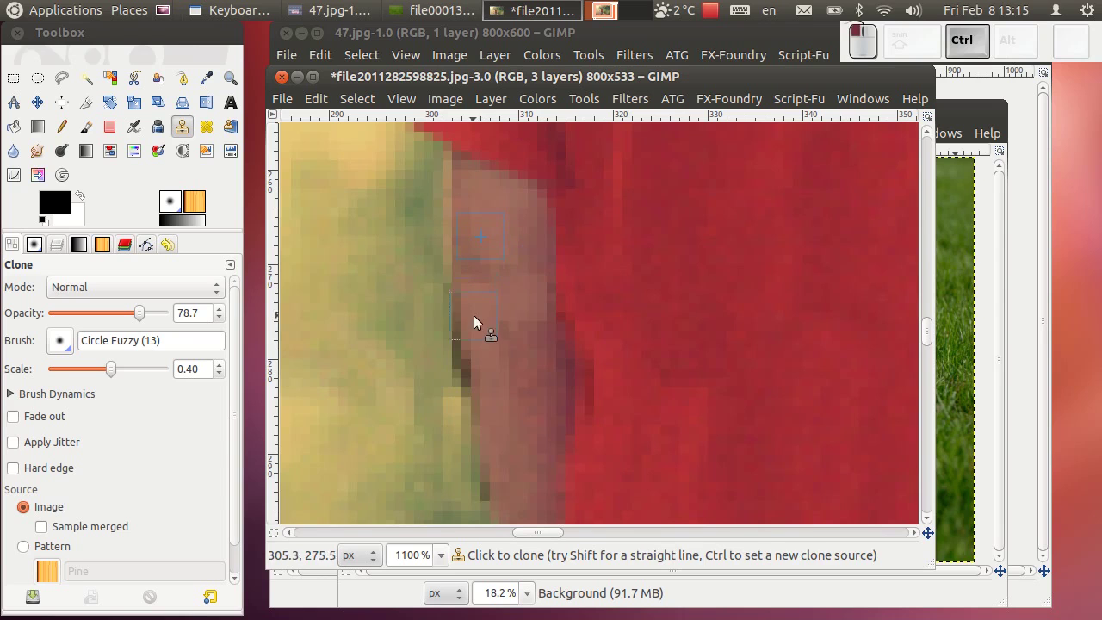
{"action": "left_click", "coordinate": [481, 327]}
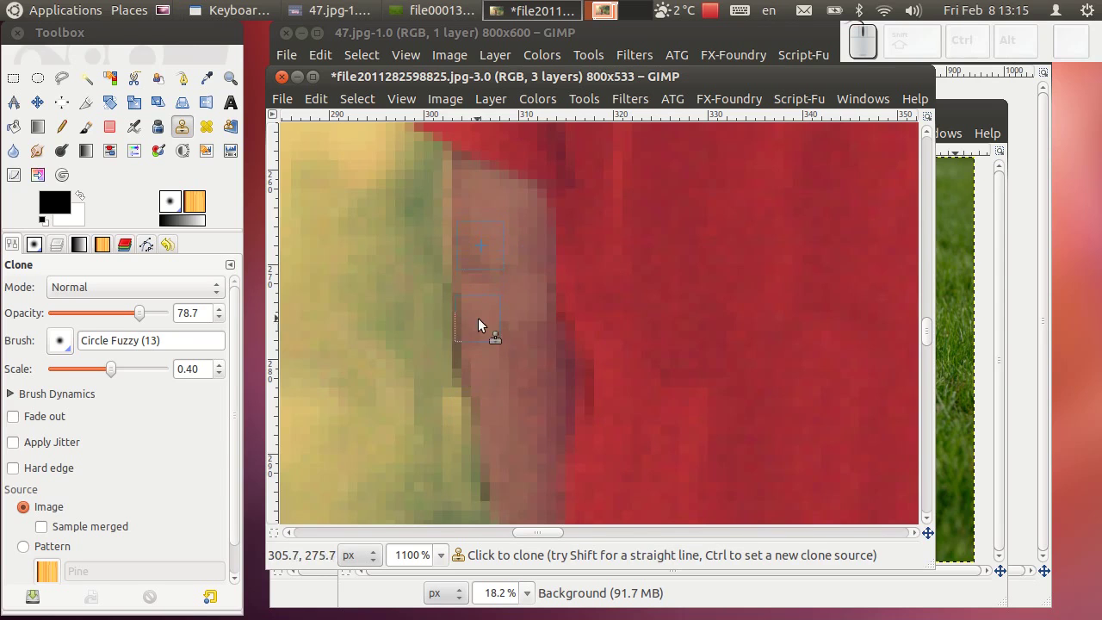
{"action": "left_click", "coordinate": [495, 490]}
Smooth the arm's edge against the grass and tidy the red shirt edge with cloned texture.
{"action": "scroll", "scroll_direction": "down", "scroll_amount": 3}
{"action": "scroll", "scroll_direction": "down", "scroll_amount": 3}
{"action": "scroll", "scroll_direction": "up", "scroll_amount": 3}
{"action": "scroll", "scroll_direction": "up", "scroll_amount": 3}
{"action": "scroll", "scroll_direction": "up", "scroll_amount": 3}
{"action": "left_click", "coordinate": [490, 225]}
{"action": "left_click", "coordinate": [539, 296]}
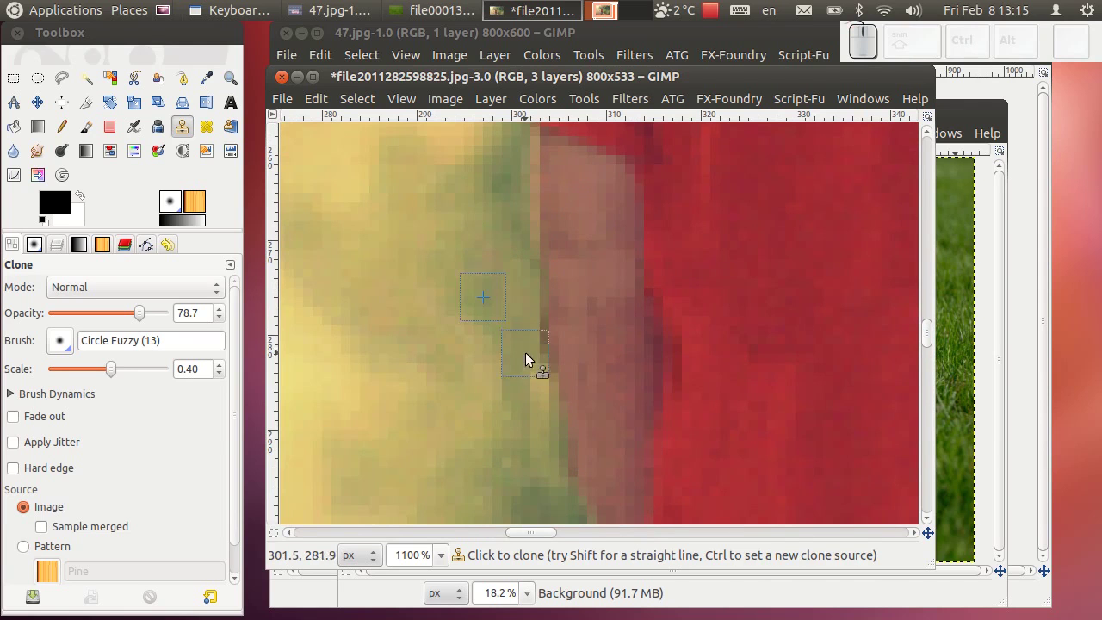
{"action": "left_click", "coordinate": [562, 468]}
{"action": "left_click", "coordinate": [705, 218]}
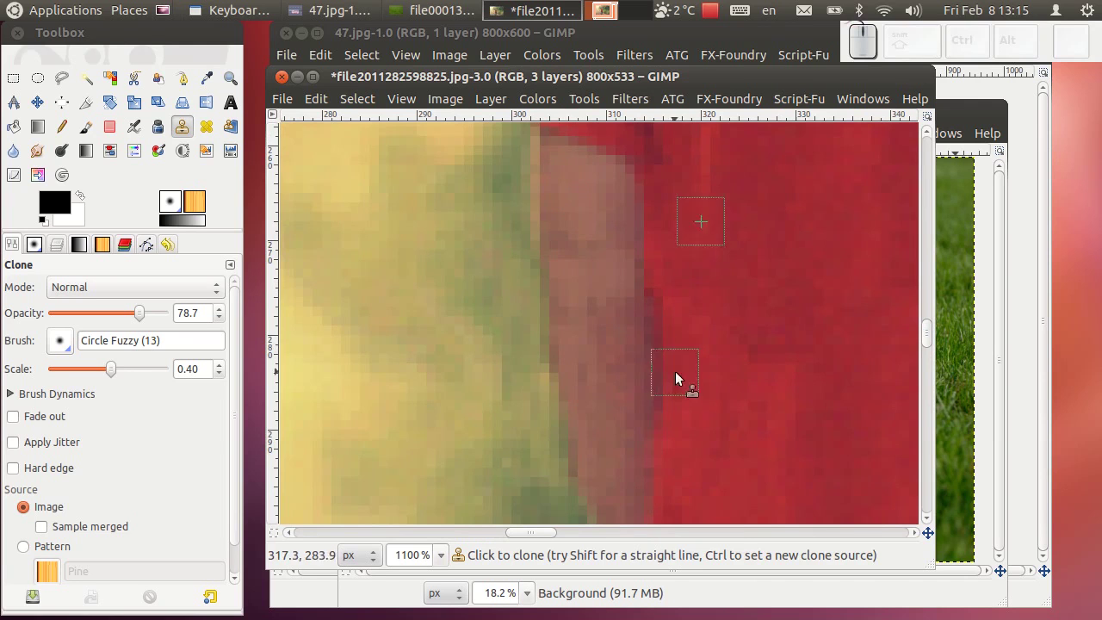
{"action": "scroll", "scroll_direction": "down", "scroll_amount": 3}
{"action": "scroll", "scroll_direction": "down", "scroll_amount": 3}
{"action": "scroll", "scroll_direction": "up", "scroll_amount": 3}
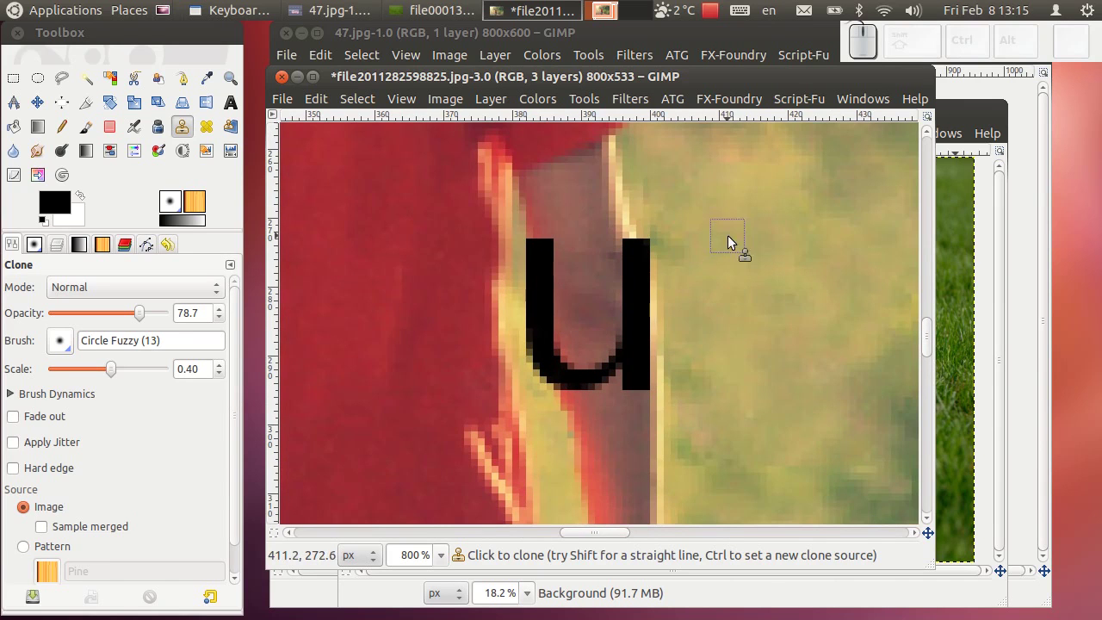
Clone grass and skin over the right stroke of the letter u.
{"action": "left_click", "coordinate": [747, 248]}
{"action": "left_click", "coordinate": [659, 255]}
{"action": "left_click", "coordinate": [659, 237]}
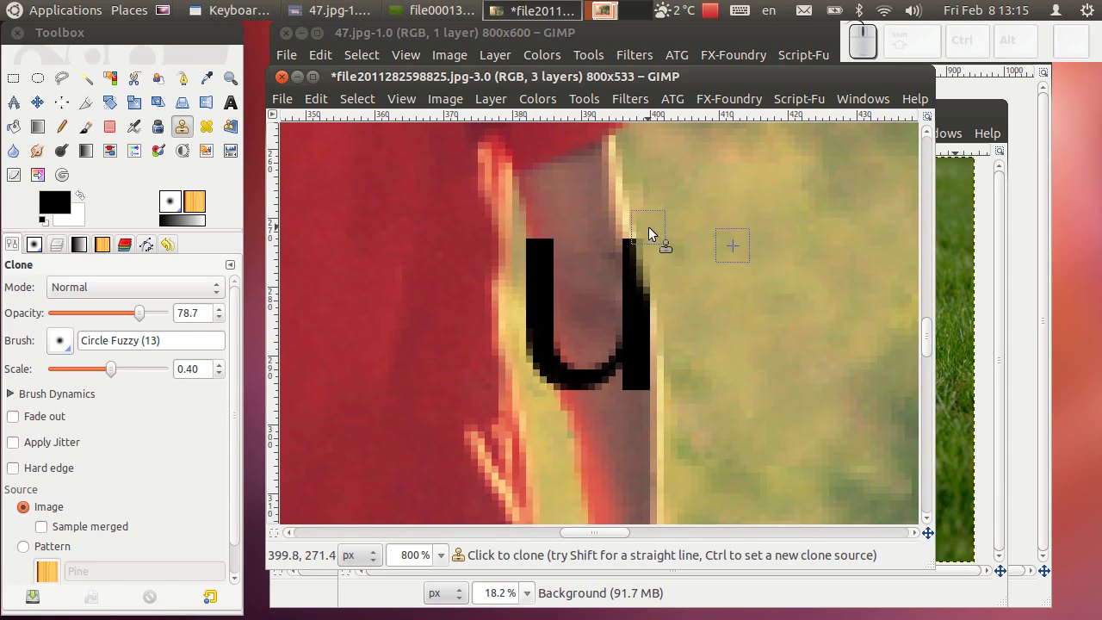
{"action": "left_click", "coordinate": [622, 153]}
{"action": "left_click_drag", "start_coordinate": [638, 246], "coordinate": [647, 258]}
{"action": "left_click", "coordinate": [647, 282]}
{"action": "left_click", "coordinate": [650, 291]}
{"action": "left_click", "coordinate": [646, 463]}
Erase the rest of the right stroke and the u's bottom curve with cloned skin.
{"action": "left_click", "coordinate": [654, 396]}
{"action": "left_click_drag", "start_coordinate": [627, 381], "coordinate": [636, 360]}
{"action": "left_click_drag", "start_coordinate": [637, 397], "coordinate": [645, 388]}
{"action": "left_click_drag", "start_coordinate": [640, 348], "coordinate": [629, 273]}
{"action": "left_click_drag", "start_coordinate": [628, 285], "coordinate": [651, 382]}
{"action": "left_click_drag", "start_coordinate": [650, 374], "coordinate": [645, 418]}
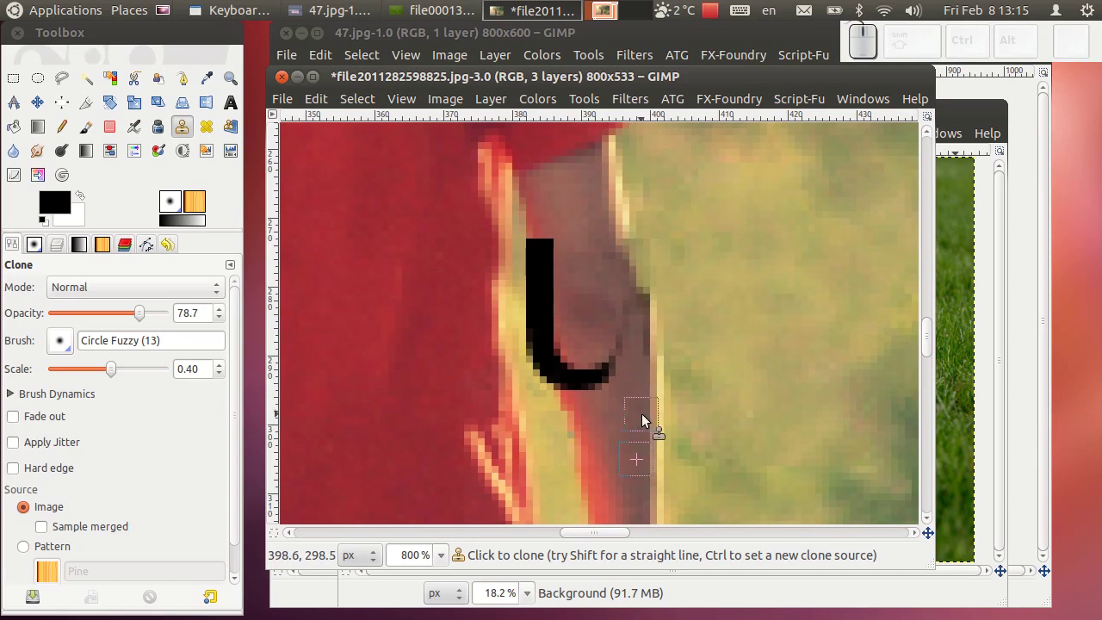
{"action": "left_click_drag", "start_coordinate": [626, 373], "coordinate": [615, 384]}
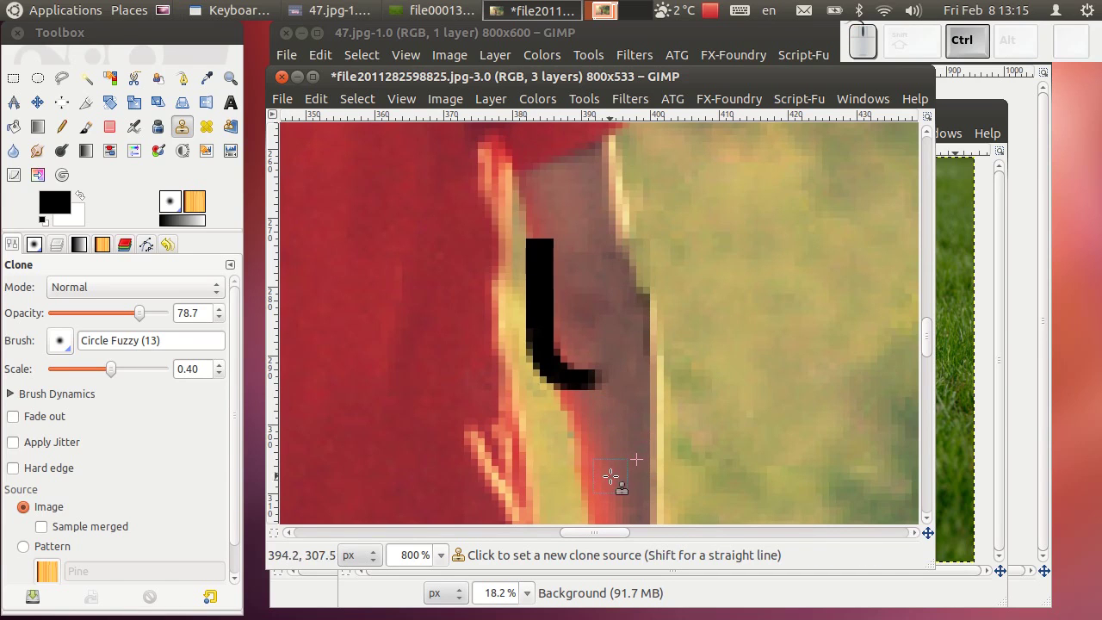
Dab skin sampled below the u over the end of its bottom curve.
{"action": "left_click", "coordinate": [616, 470]}
{"action": "left_click", "coordinate": [604, 383]}
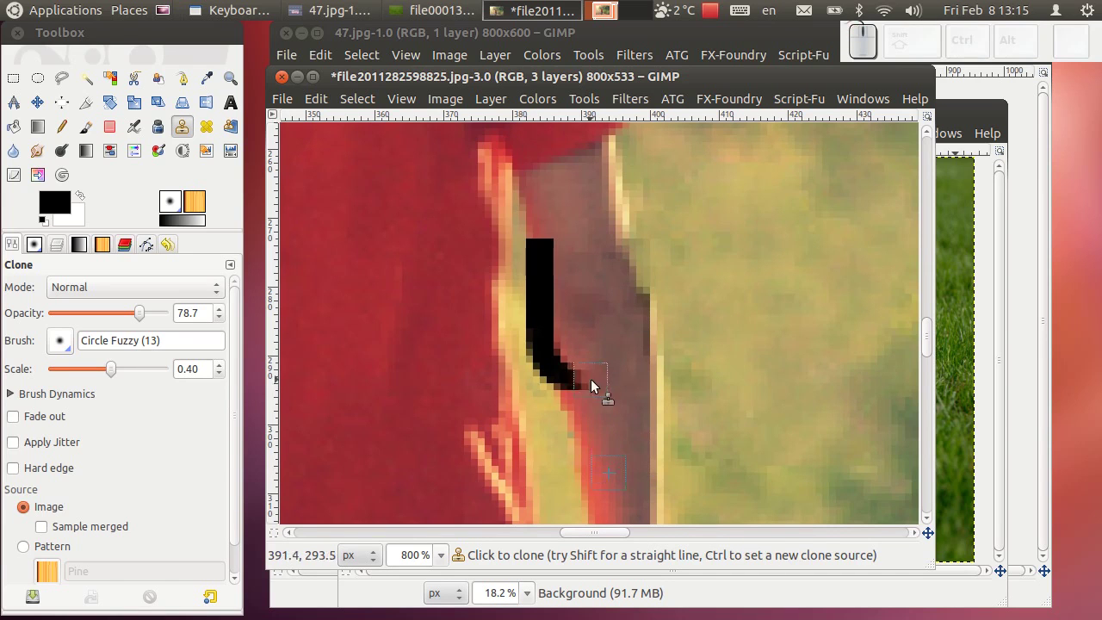
{"action": "left_click", "coordinate": [569, 385]}
{"action": "left_click", "coordinate": [579, 385]}
Clone skin along the u's left stroke until it is gone.
{"action": "left_click", "coordinate": [573, 362]}
{"action": "left_click", "coordinate": [554, 196]}
{"action": "left_click_drag", "start_coordinate": [560, 248], "coordinate": [556, 374]}
{"action": "left_click_drag", "start_coordinate": [544, 420], "coordinate": [532, 332]}
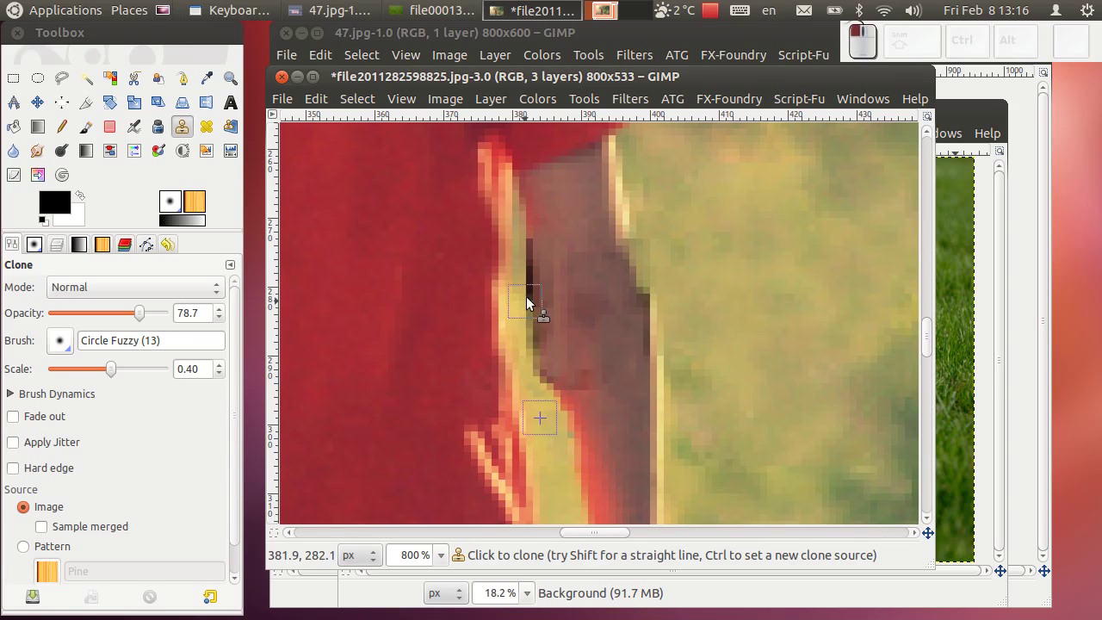
{"action": "left_click_drag", "start_coordinate": [534, 263], "coordinate": [534, 301]}
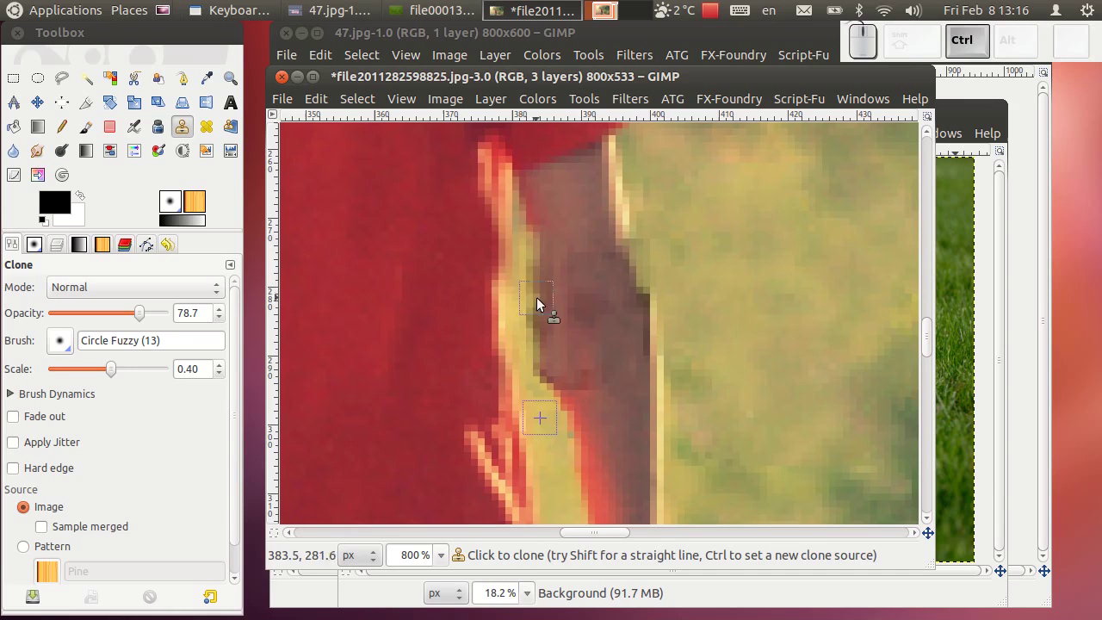
Clear the last dark pixels and smooth both arm edges against the grass.
{"action": "left_click", "coordinate": [559, 201]}
{"action": "left_click_drag", "start_coordinate": [549, 249], "coordinate": [550, 255]}
{"action": "left_click", "coordinate": [550, 263]}
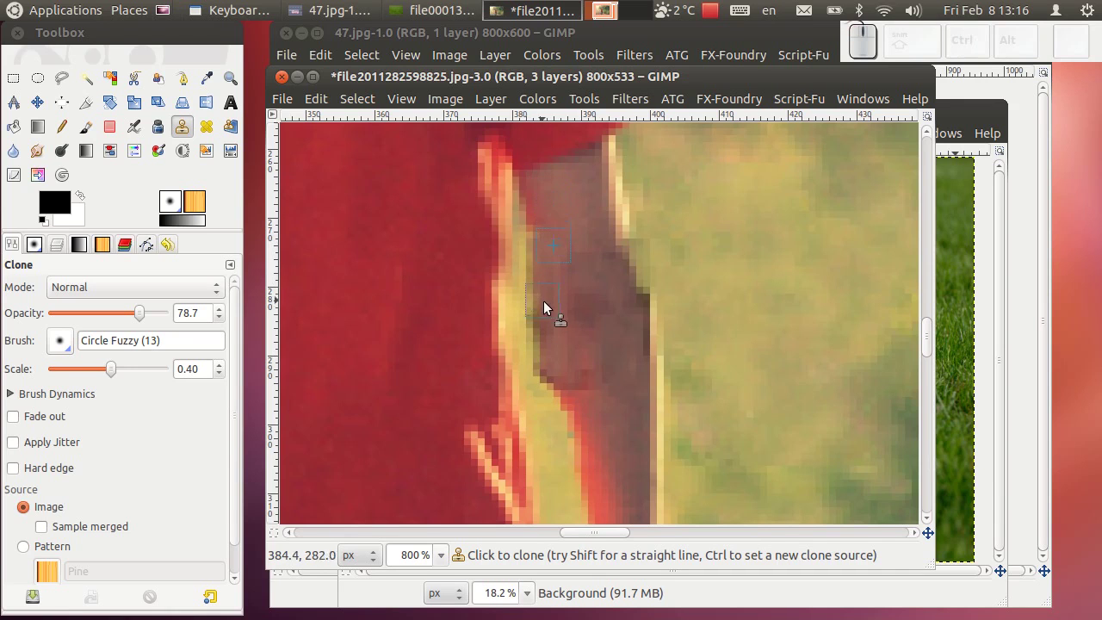
{"action": "left_click", "coordinate": [547, 320]}
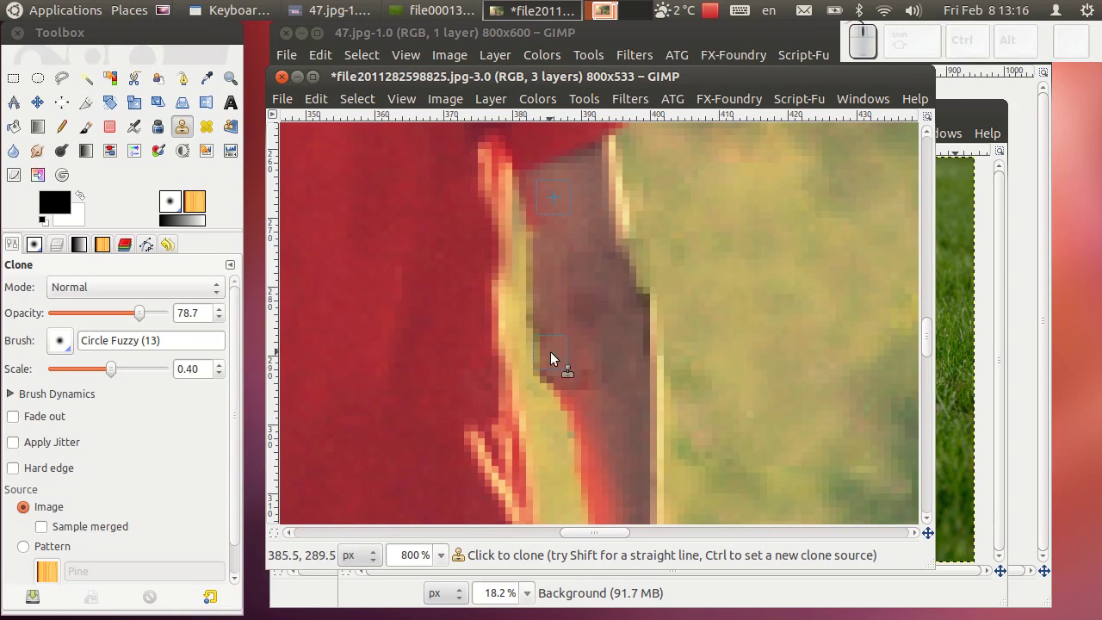
{"action": "left_click_drag", "start_coordinate": [704, 285], "coordinate": [664, 337]}
Retouch the lower arm near the shirt and the adjacent grass with cloned texture.
{"action": "scroll", "scroll_direction": "down", "scroll_amount": 3}
{"action": "scroll", "scroll_direction": "down", "scroll_amount": 3}
{"action": "scroll", "scroll_direction": "up", "scroll_amount": 3}
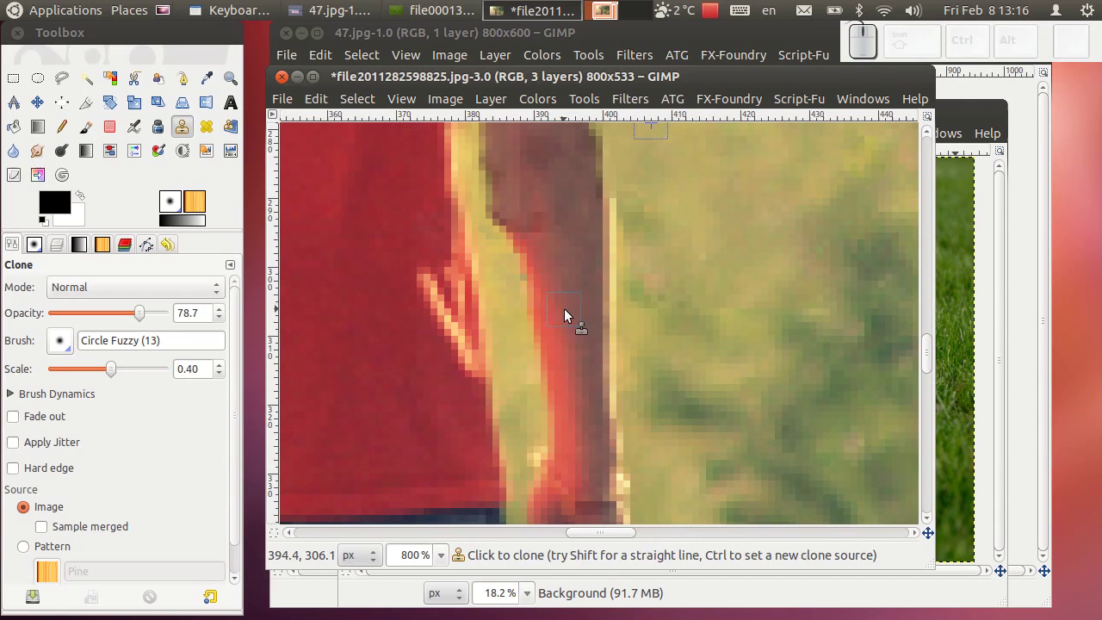
{"action": "left_click", "coordinate": [573, 308]}
{"action": "left_click", "coordinate": [556, 234]}
{"action": "left_click", "coordinate": [544, 229]}
{"action": "left_click", "coordinate": [546, 237]}
{"action": "left_click", "coordinate": [538, 239]}
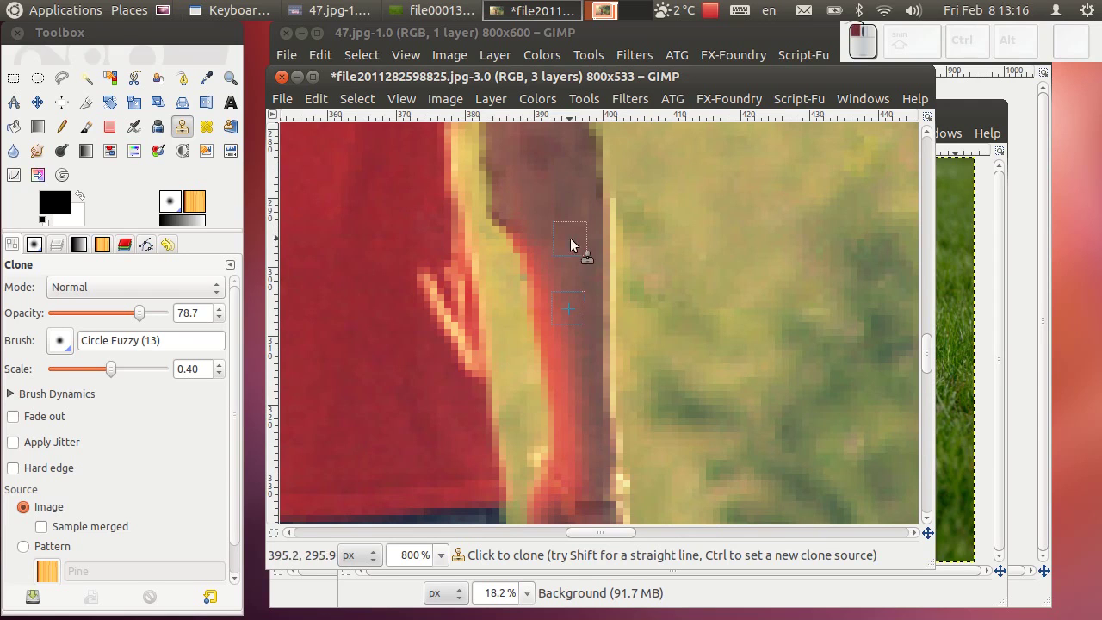
{"action": "left_click", "coordinate": [569, 193]}
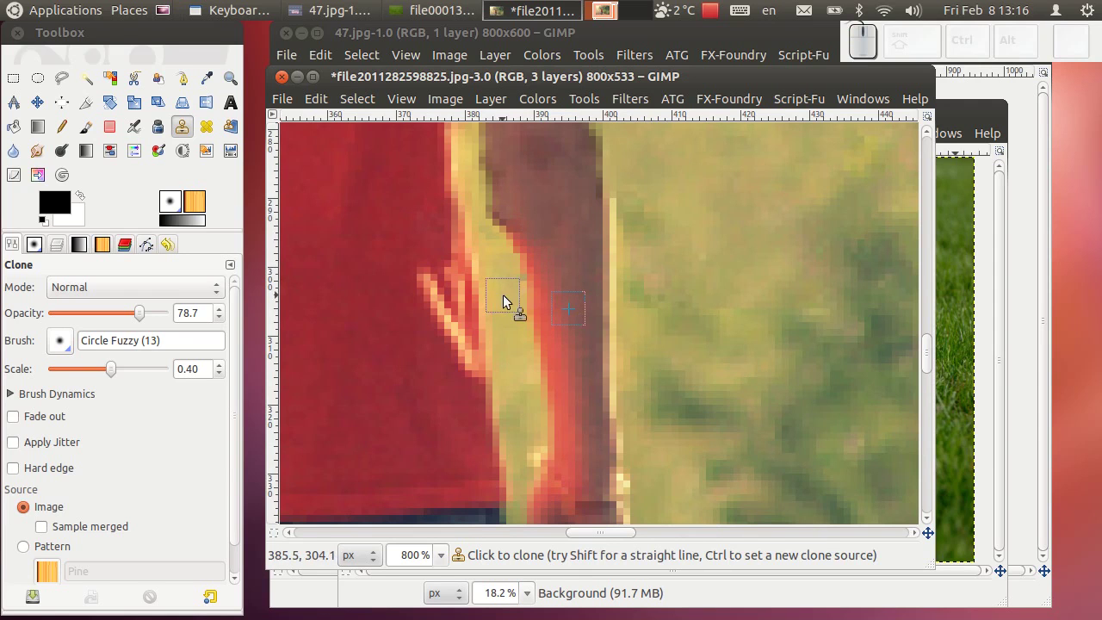
Clone from new sources beside the arm and paint grass over the arm's edge.
{"action": "left_click", "coordinate": [509, 294]}
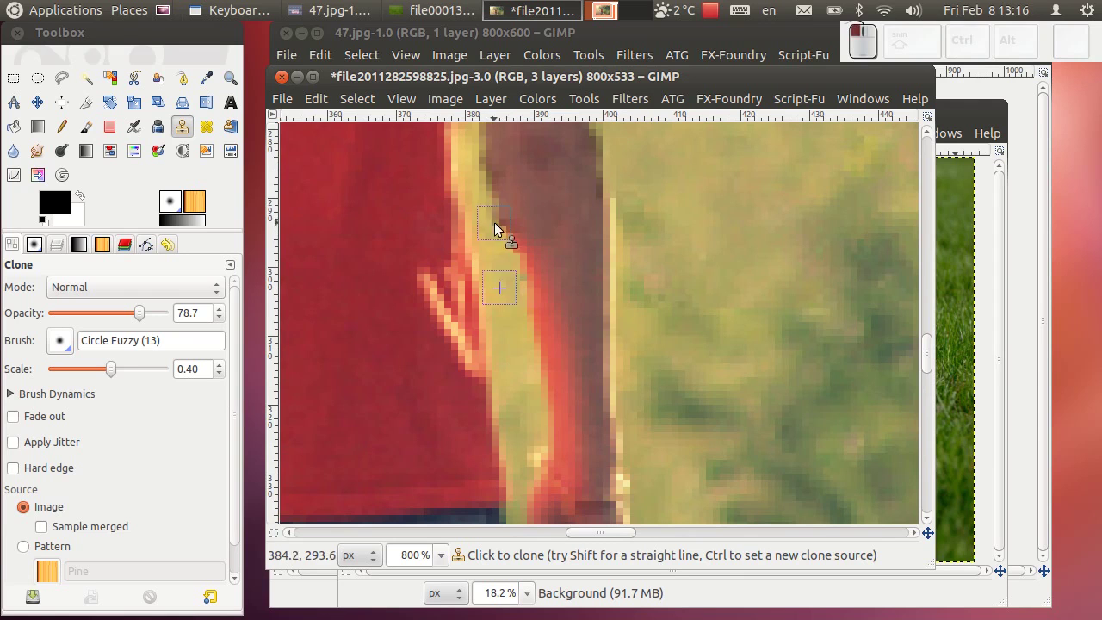
{"action": "left_click_drag", "start_coordinate": [491, 290], "coordinate": [487, 252]}
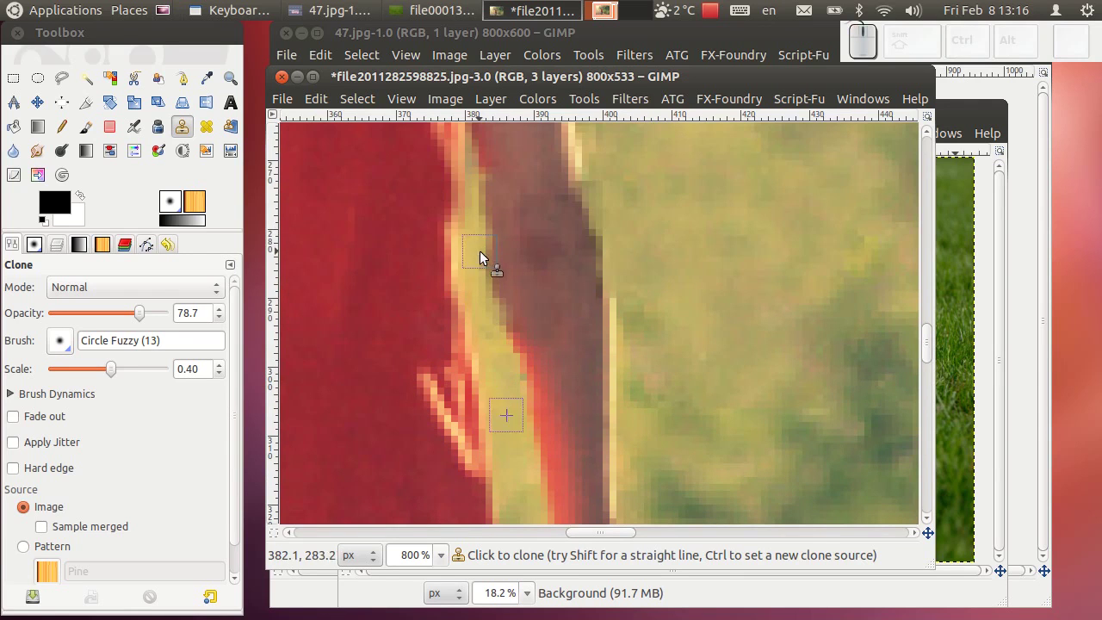
{"action": "left_click", "coordinate": [653, 180]}
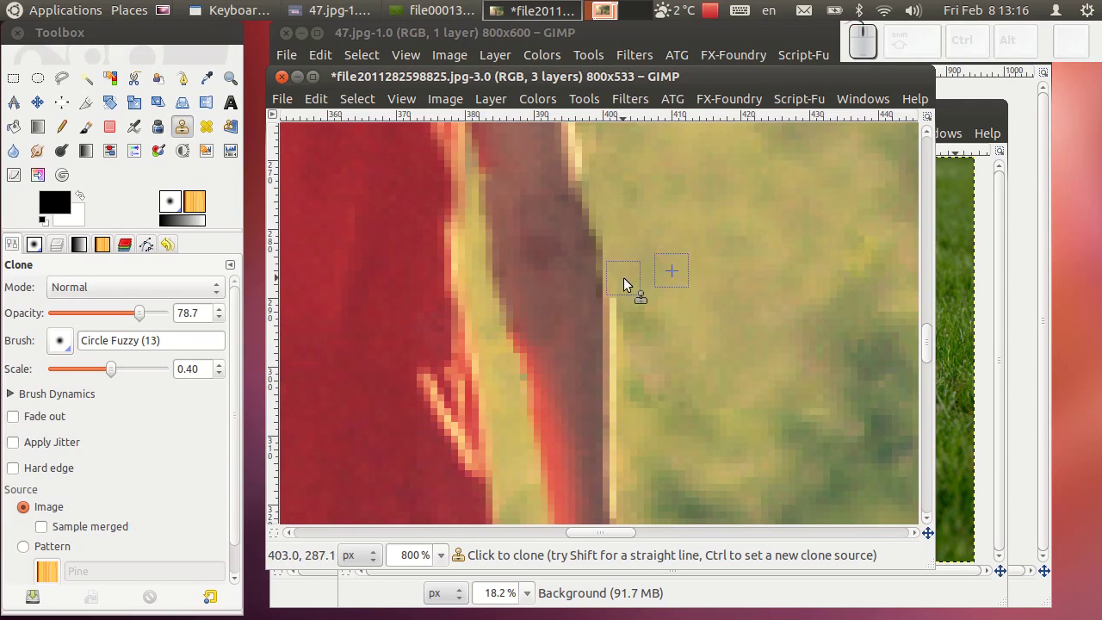
{"action": "scroll", "scroll_direction": "up", "scroll_amount": 3}
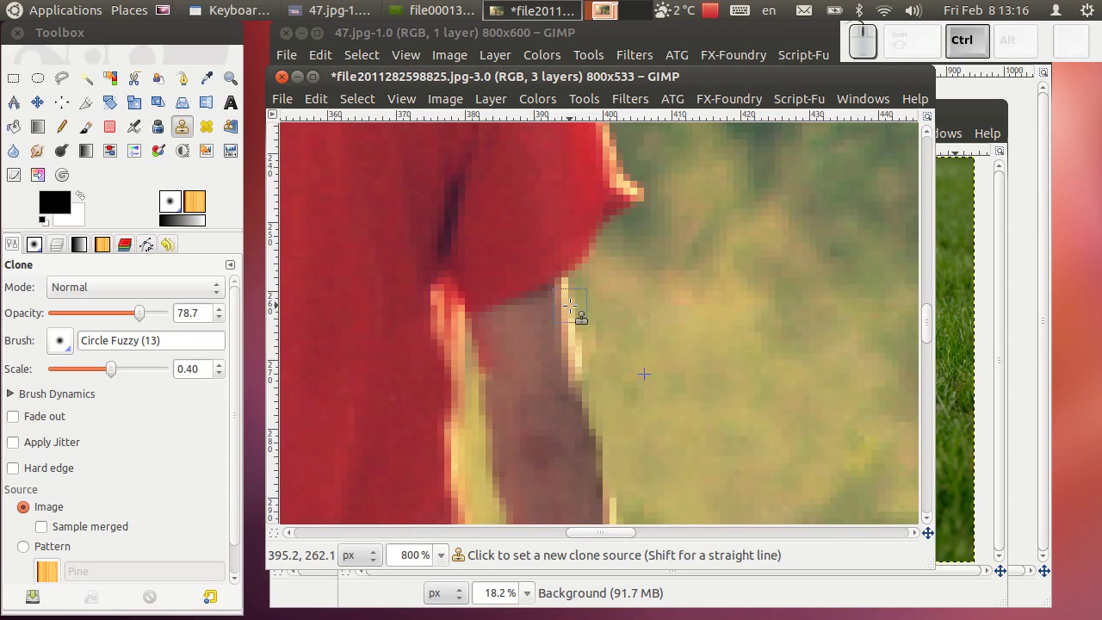
{"action": "left_click", "coordinate": [573, 307]}
{"action": "left_click_drag", "start_coordinate": [586, 392], "coordinate": [590, 389]}
Paint cloned pixels down the arm outline, then undo the stray red stroke.
{"action": "left_click", "coordinate": [588, 383]}
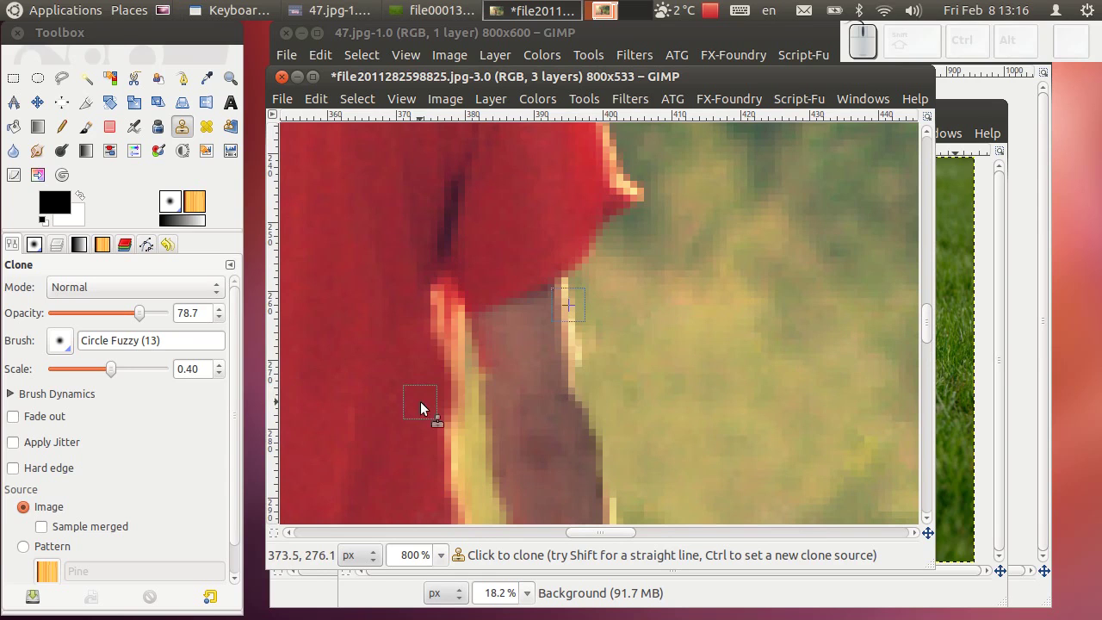
{"action": "left_click_drag", "start_coordinate": [608, 407], "coordinate": [591, 409]}
{"action": "left_click_drag", "start_coordinate": [585, 397], "coordinate": [620, 496]}
{"action": "left_click_drag", "start_coordinate": [620, 496], "coordinate": [588, 405]}
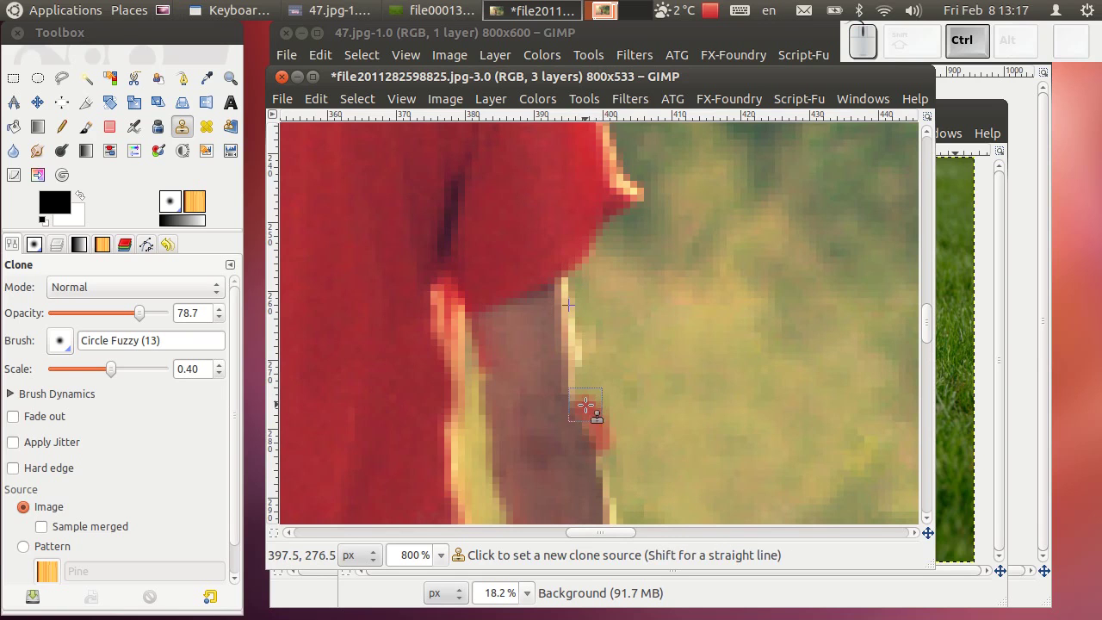
{"action": "key", "text": "ctrl+z"}
Make clone strokes fully opaque and clone grass along the arm's outline, then zoom out.
{"action": "scroll", "scroll_direction": "down", "scroll_amount": 3}
{"action": "scroll", "scroll_direction": "down", "scroll_amount": 3}
{"action": "left_click", "coordinate": [621, 257]}
{"action": "scroll", "scroll_direction": "up", "scroll_amount": 3}
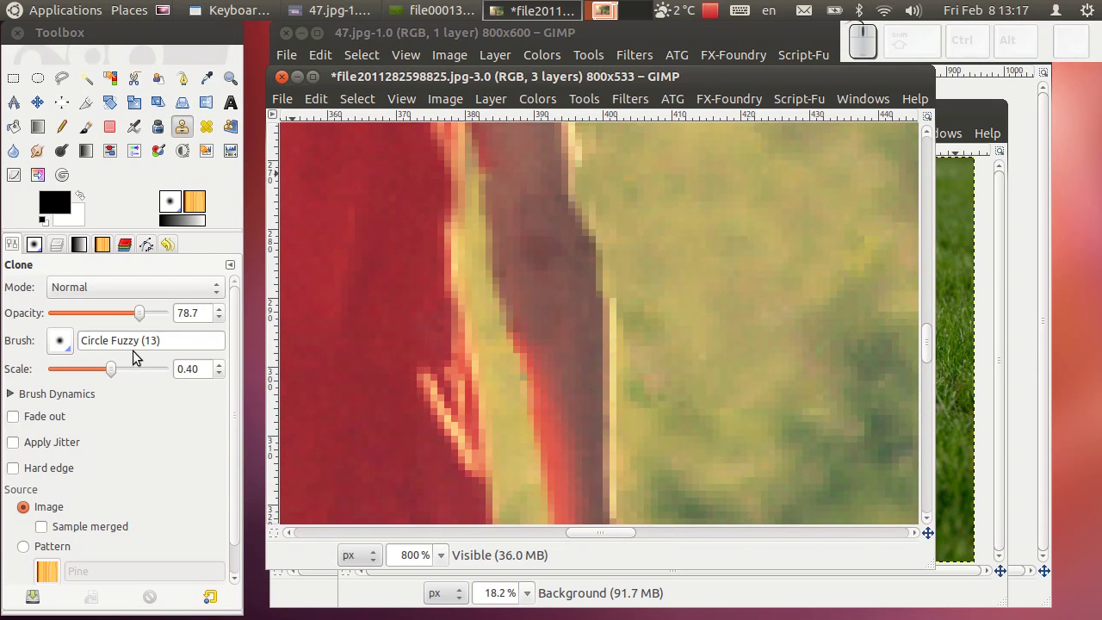
{"action": "left_click", "coordinate": [152, 319]}
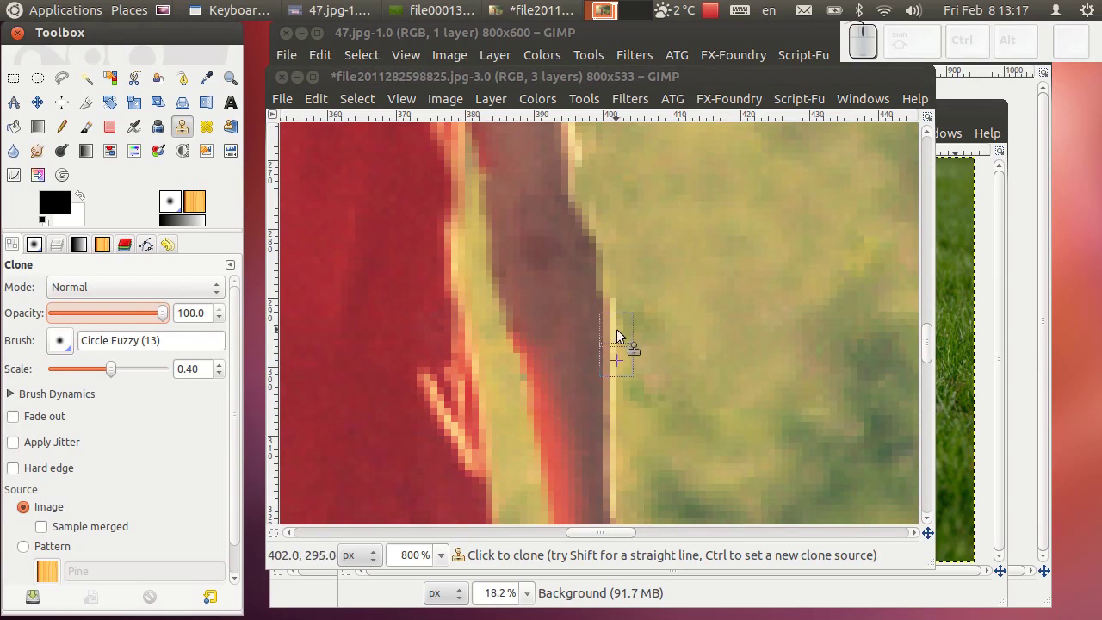
{"action": "left_click_drag", "start_coordinate": [617, 301], "coordinate": [611, 254]}
{"action": "left_click_drag", "start_coordinate": [608, 251], "coordinate": [592, 219]}
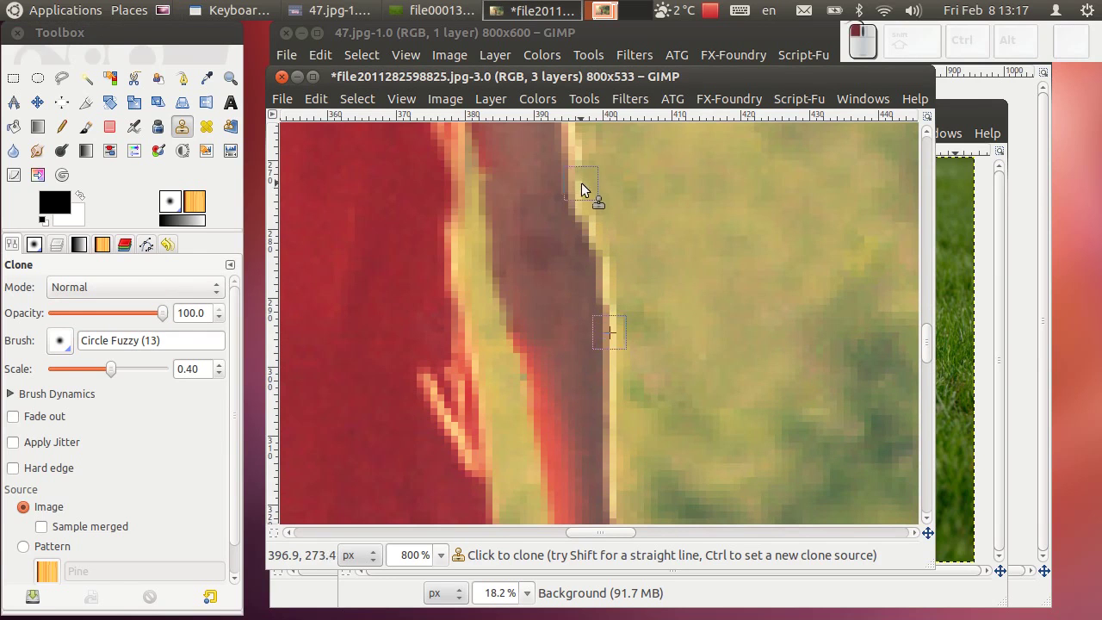
{"action": "left_click", "coordinate": [657, 178]}
{"action": "scroll", "scroll_direction": "down", "scroll_amount": 3}
{"action": "scroll", "scroll_direction": "down", "scroll_amount": 3}
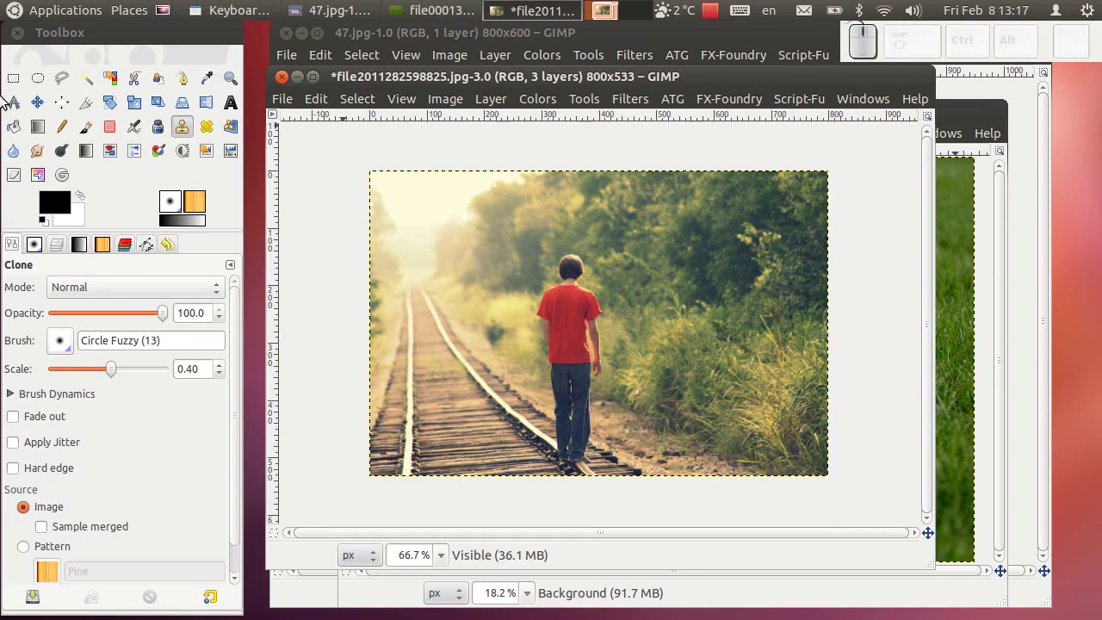
Zoom in and drag a rectangle over the area beside the boy's arm.
{"action": "left_click", "coordinate": [28, 85]}
{"action": "scroll", "scroll_direction": "up", "scroll_amount": 3}
{"action": "scroll", "scroll_direction": "up", "scroll_amount": 3}
{"action": "scroll", "scroll_direction": "down", "scroll_amount": 3}
{"action": "scroll", "scroll_direction": "down", "scroll_amount": 3}
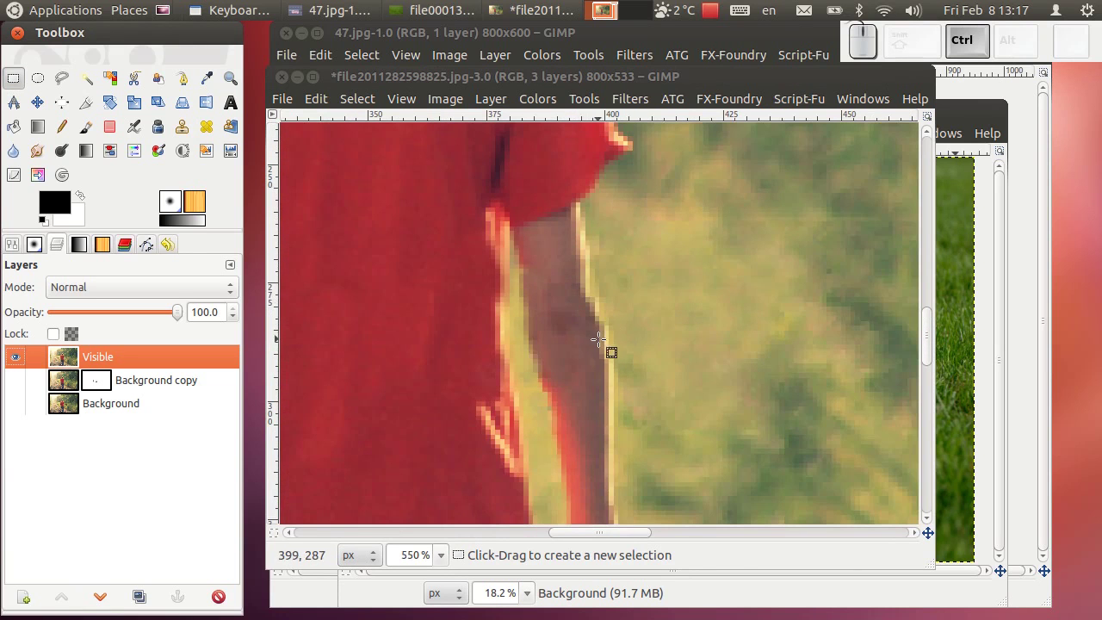
{"action": "scroll", "scroll_direction": "down", "scroll_amount": 3}
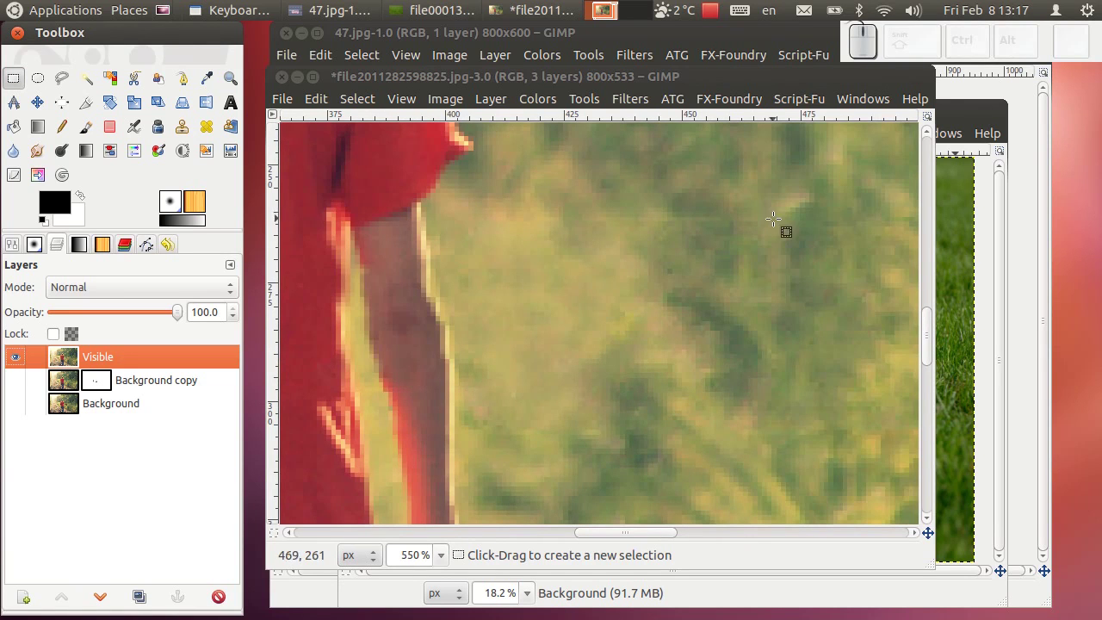
{"action": "left_click_drag", "start_coordinate": [197, 134], "coordinate": [668, 265]}
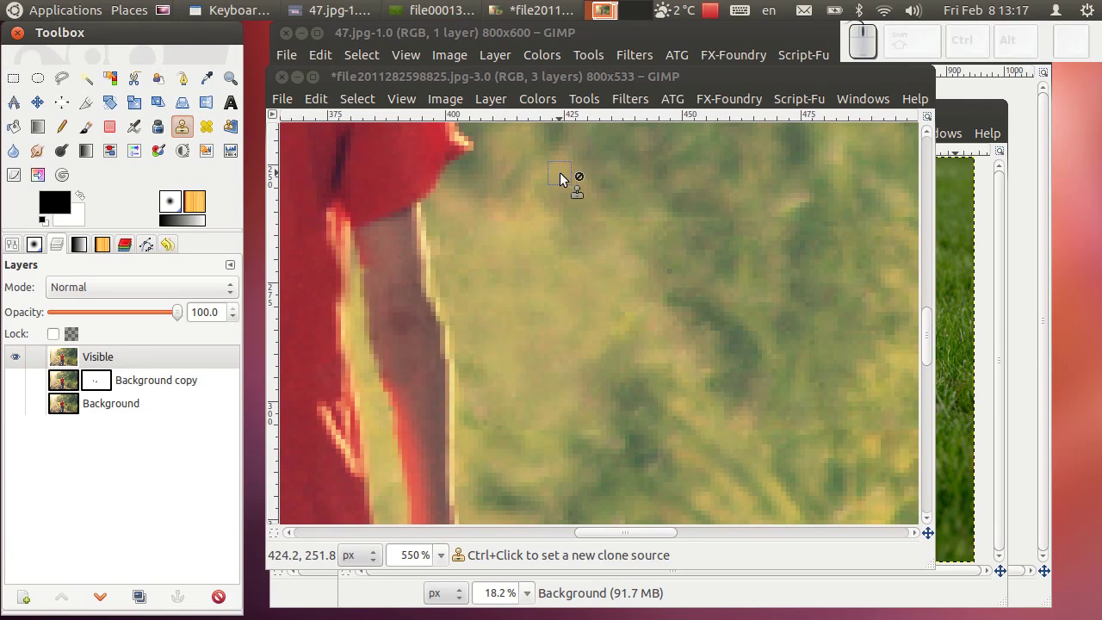
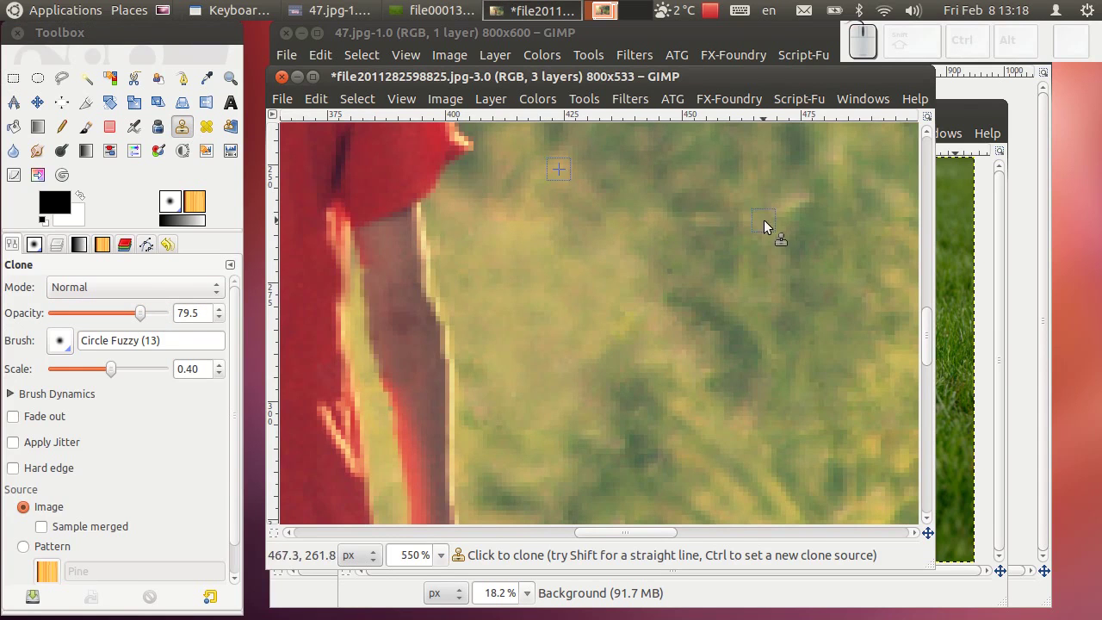
Clone grass into the retouched patch beside the arm and zoom back to 100%.
{"action": "left_click_drag", "start_coordinate": [805, 225], "coordinate": [735, 222]}
{"action": "left_click_drag", "start_coordinate": [731, 228], "coordinate": [587, 215]}
{"action": "left_click", "coordinate": [710, 226]}
{"action": "left_click", "coordinate": [668, 192]}
{"action": "left_click_drag", "start_coordinate": [655, 228], "coordinate": [650, 242]}
{"action": "scroll", "scroll_direction": "down", "scroll_amount": 3}
{"action": "scroll", "scroll_direction": "down", "scroll_amount": 3}
{"action": "scroll", "scroll_direction": "down", "scroll_amount": 3}
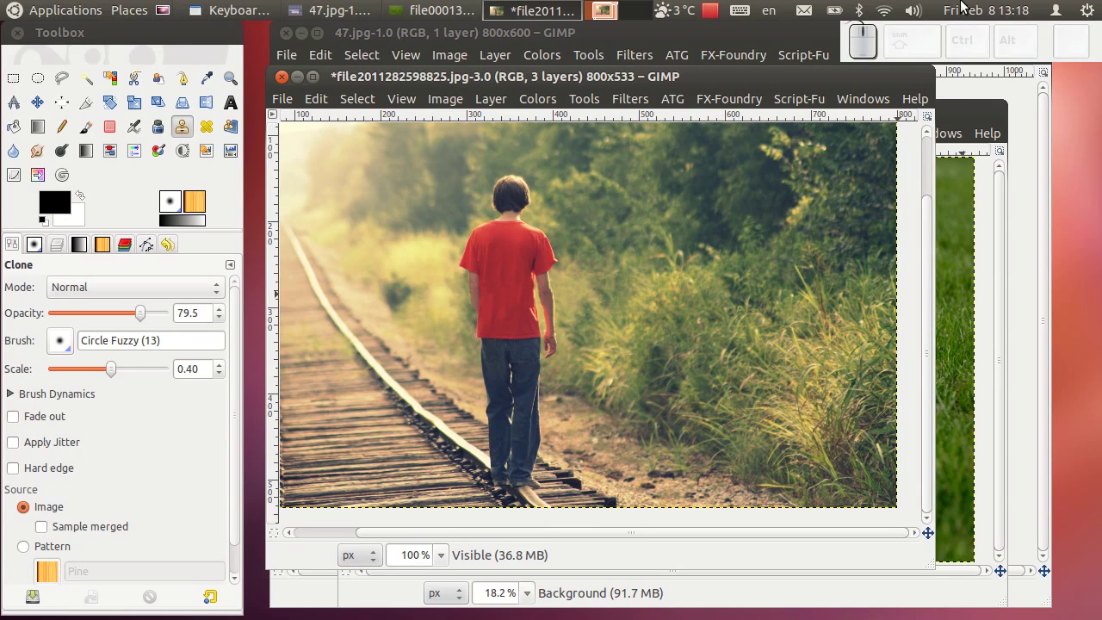
Open the Filters menu over the boy photo.
{"action": "left_click", "coordinate": [848, 34]}
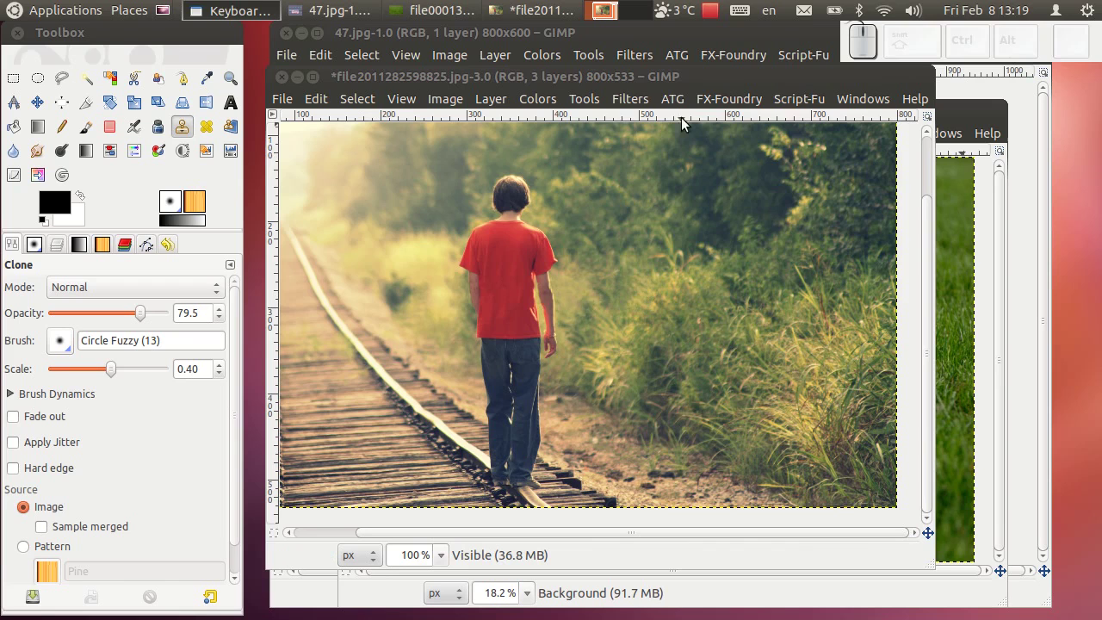
Close the filter list and bring the grass photo to the front.
{"action": "left_click", "coordinate": [653, 109]}
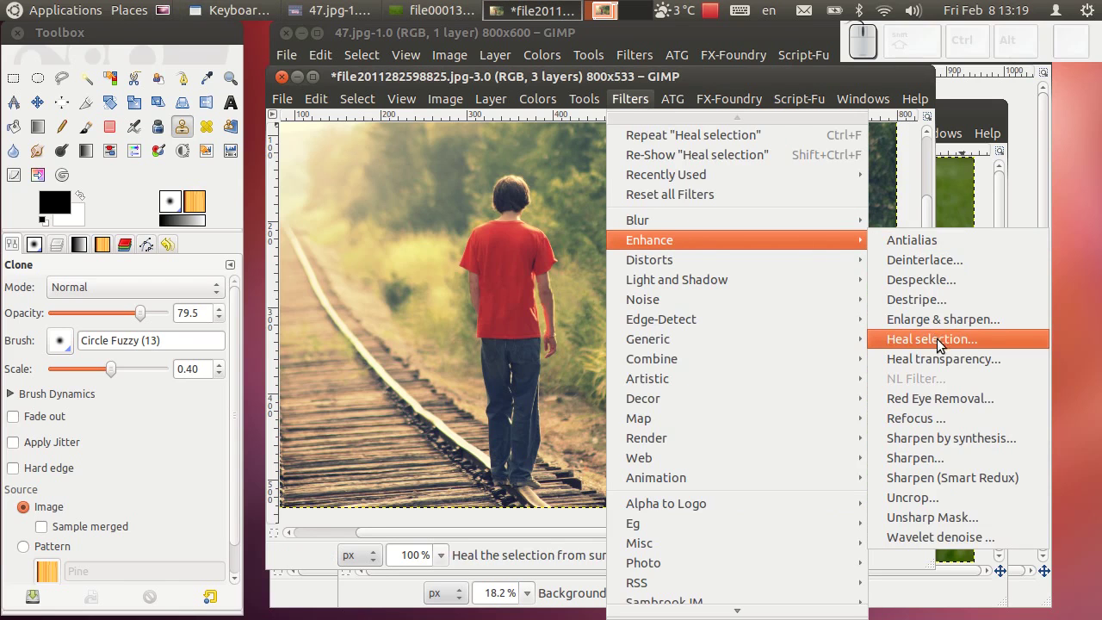
{"action": "left_click", "coordinate": [566, 78]}
{"action": "left_click_drag", "start_coordinate": [286, 83], "coordinate": [613, 412]}
{"action": "left_click", "coordinate": [591, 406]}
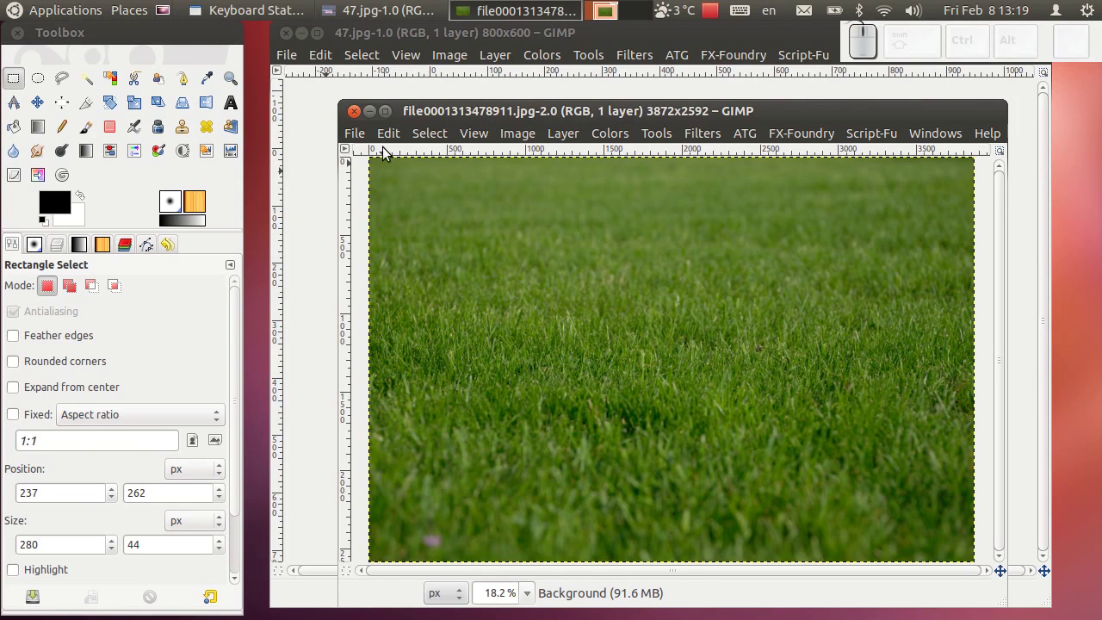
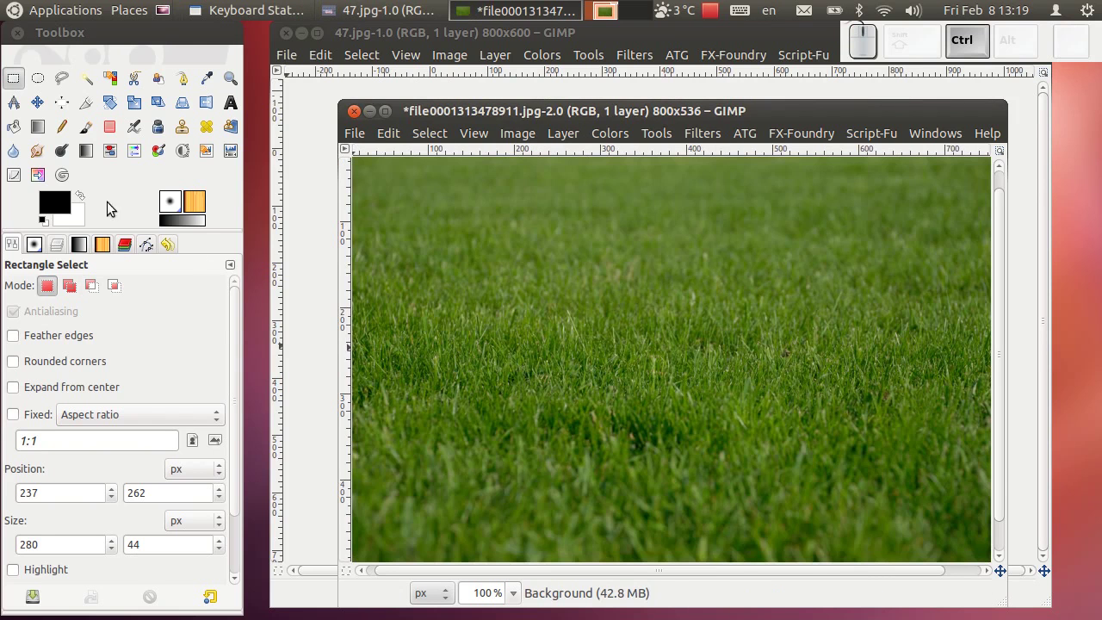
Add a 'Gimp tutorijal' text caption onto the grass photo.
{"action": "left_click", "coordinate": [232, 116]}
{"action": "left_click", "coordinate": [579, 360]}
{"action": "key", "text": "shift+g"}
{"action": "key", "text": "shift+space"}
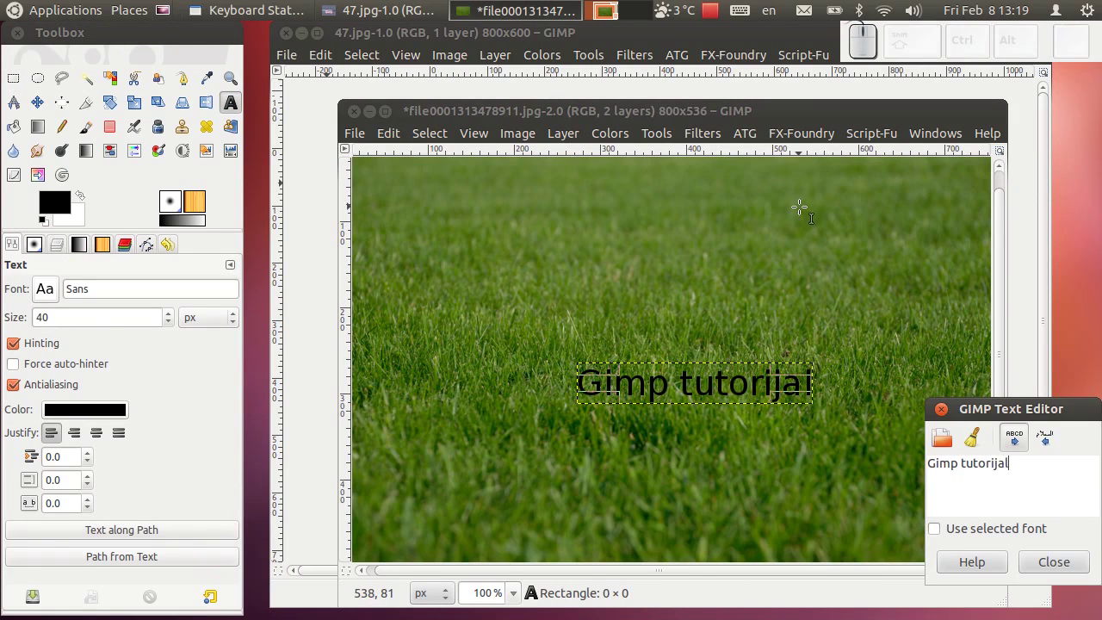
{"action": "left_click", "coordinate": [1062, 560]}
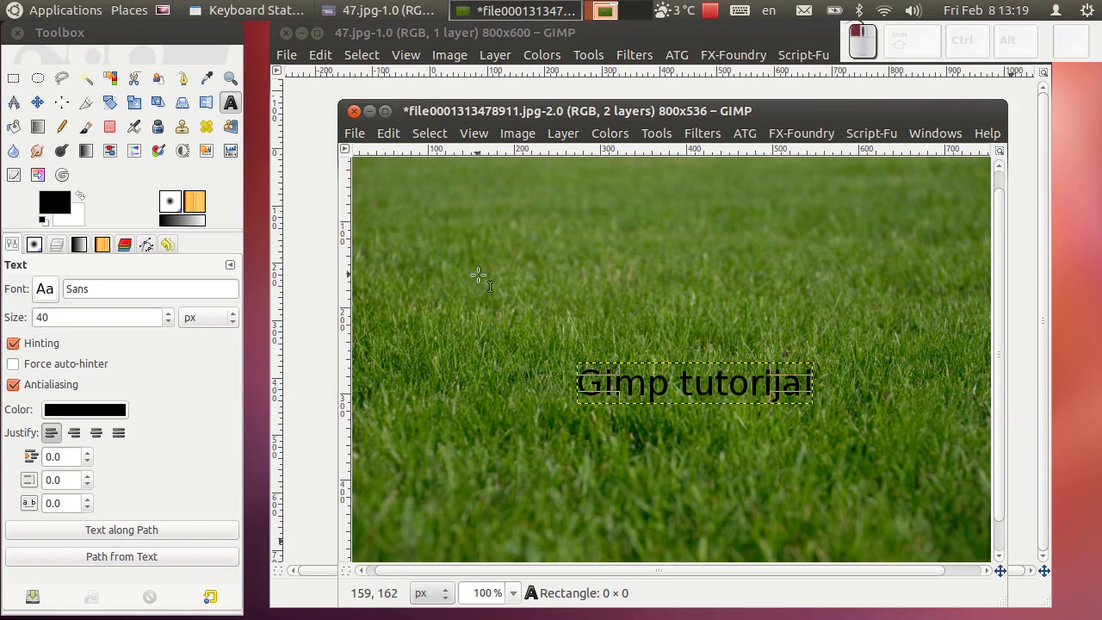
Merge the Gimp tutorijal text layer down into the background.
{"action": "left_click", "coordinate": [26, 85]}
{"action": "left_click", "coordinate": [64, 242]}
{"action": "right_click", "coordinate": [128, 358]}
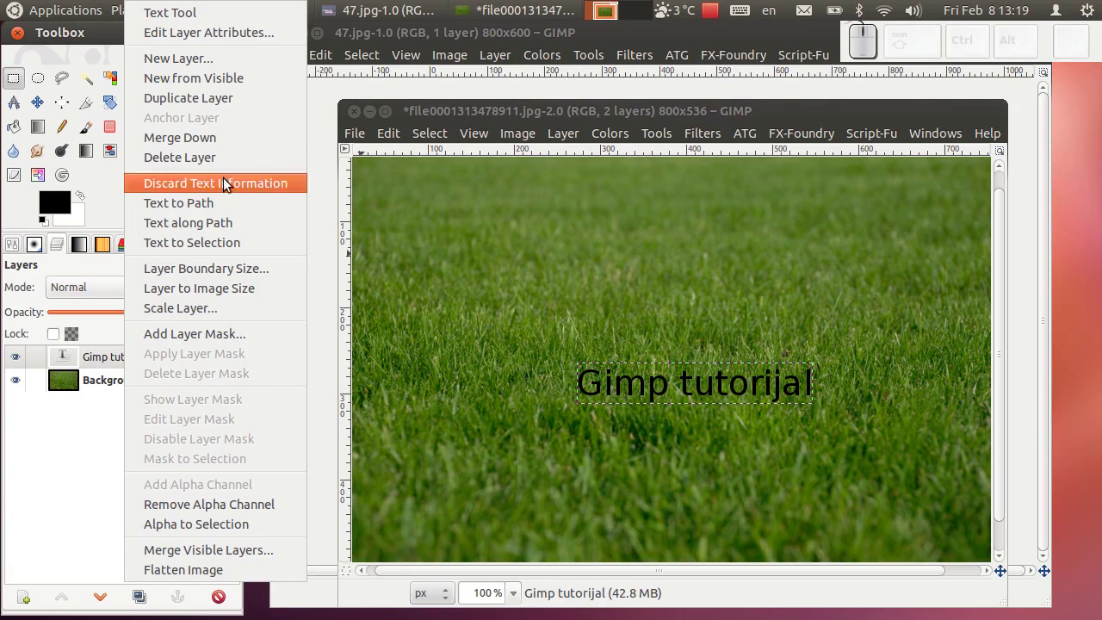
{"action": "left_click", "coordinate": [209, 142]}
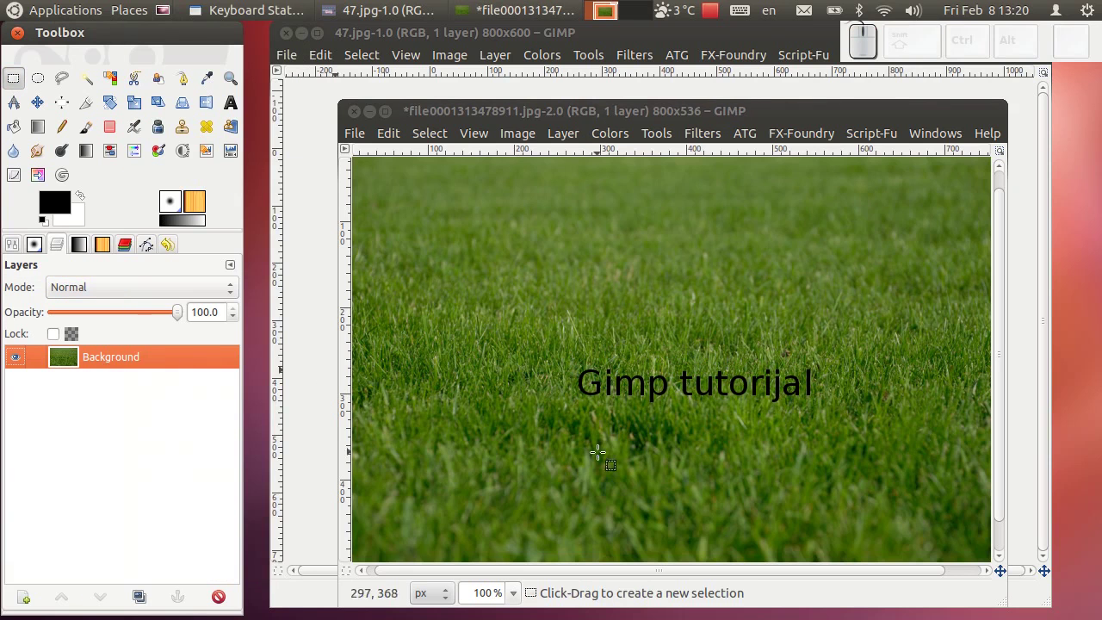
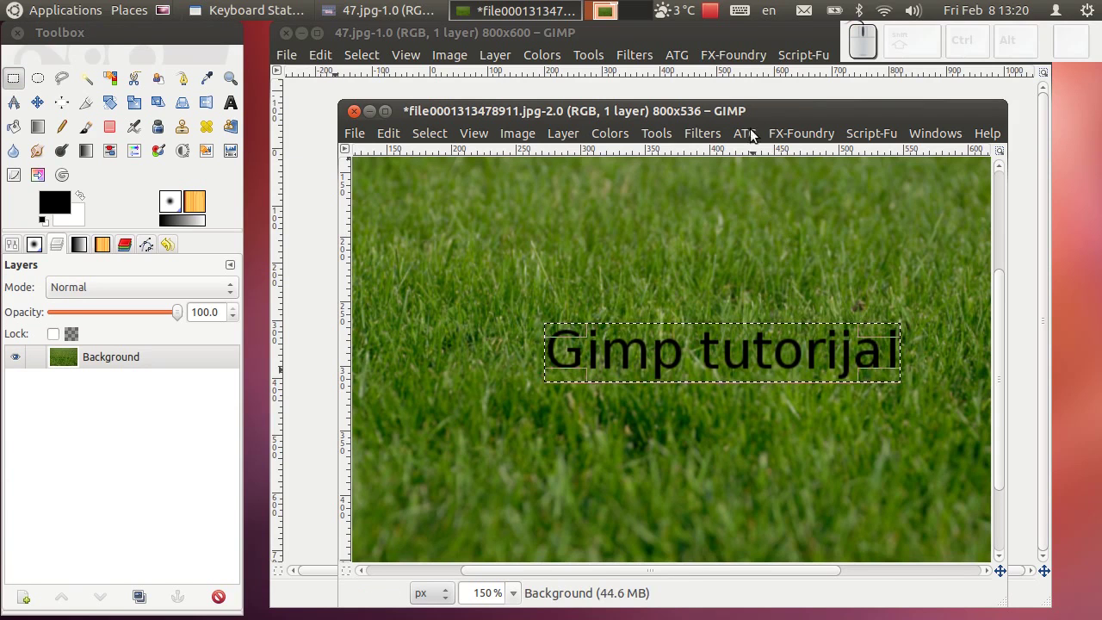
Start the Heal selection filter and move its dialog off the caption.
{"action": "left_click", "coordinate": [714, 133]}
{"action": "left_click", "coordinate": [737, 202]}
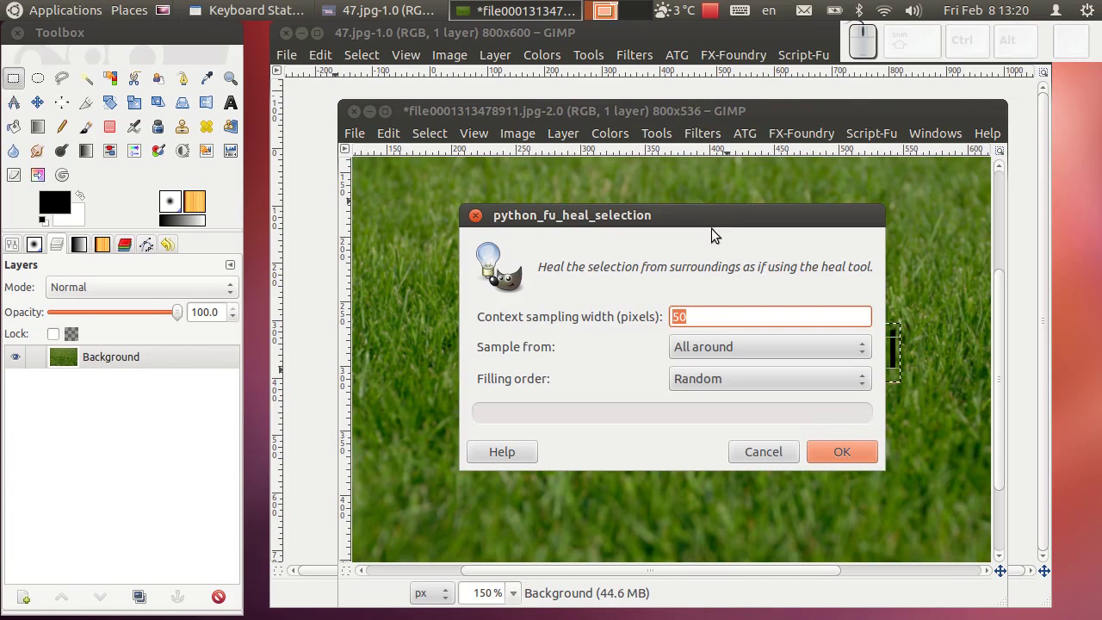
{"action": "left_click_drag", "start_coordinate": [715, 223], "coordinate": [700, 310]}
{"action": "scroll", "scroll_direction": "down", "scroll_amount": 3}
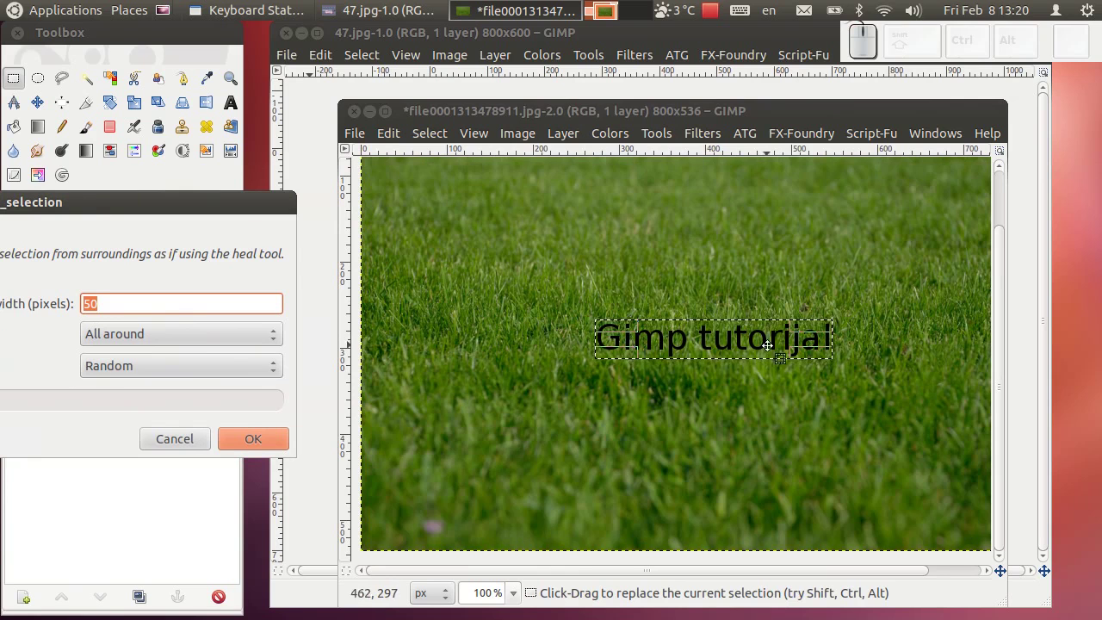
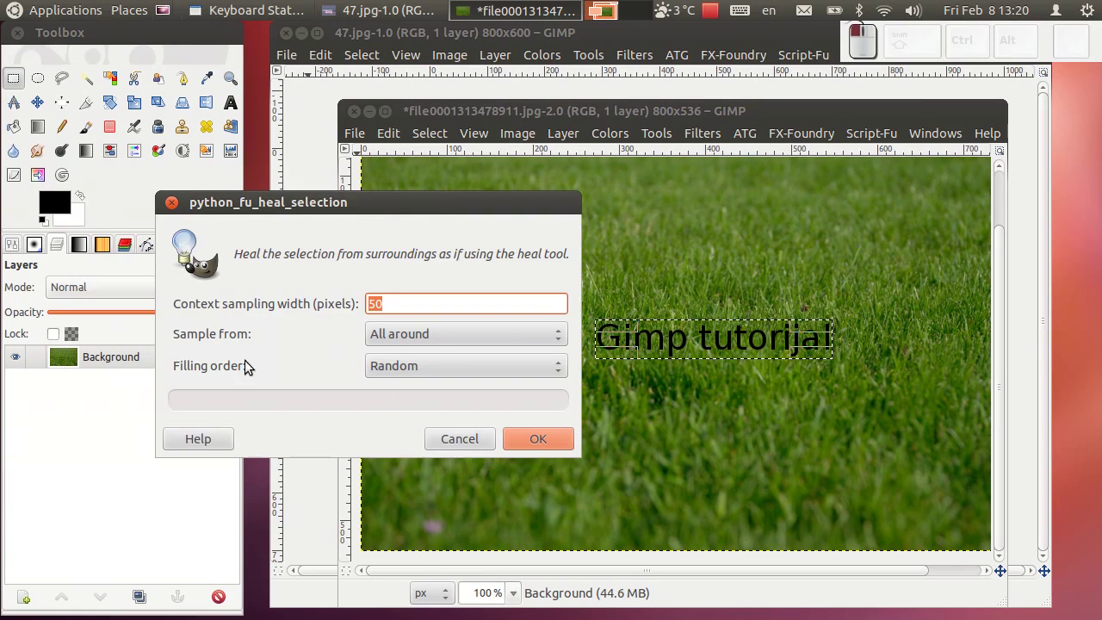
Set Sample from to Sides and run the heal filter on the selected text.
{"action": "left_click", "coordinate": [427, 346]}
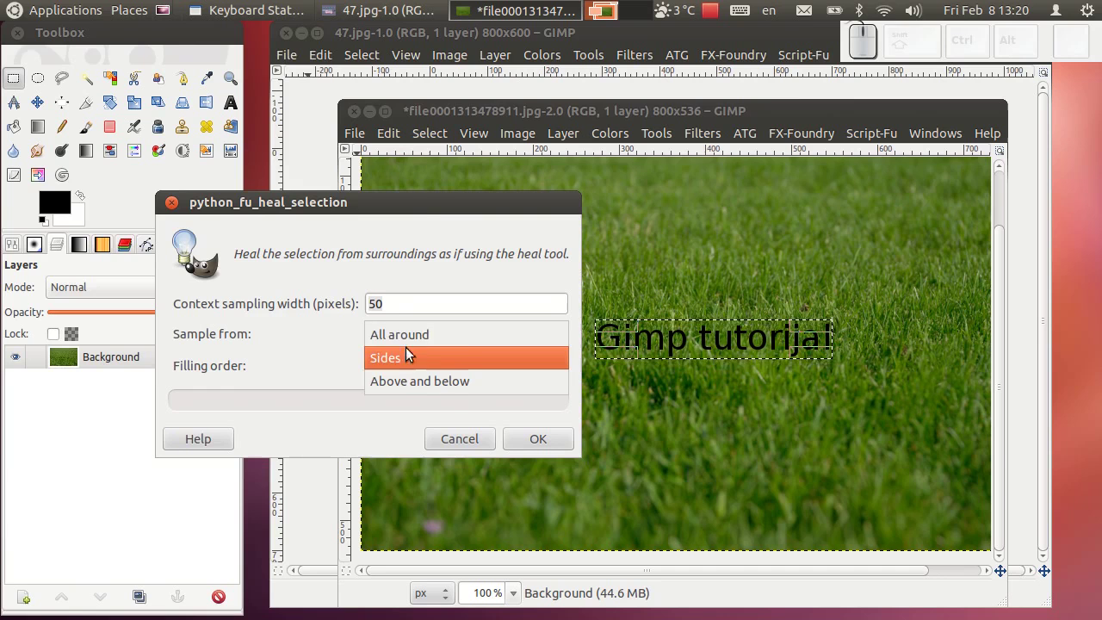
{"action": "left_click", "coordinate": [412, 341]}
{"action": "left_click", "coordinate": [430, 216]}
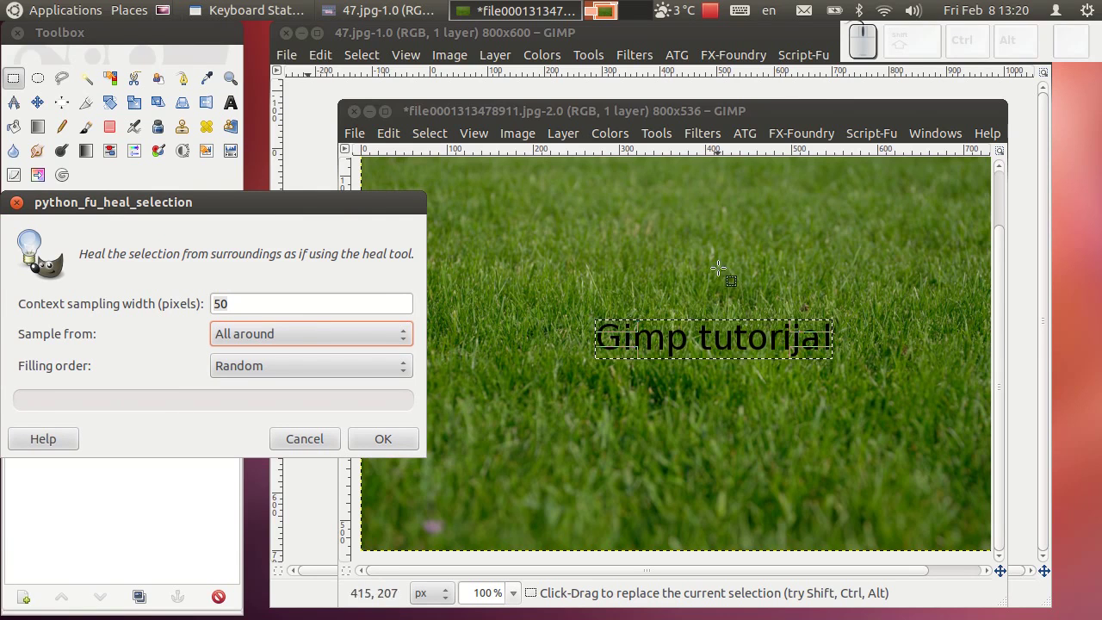
{"action": "left_click", "coordinate": [407, 344]}
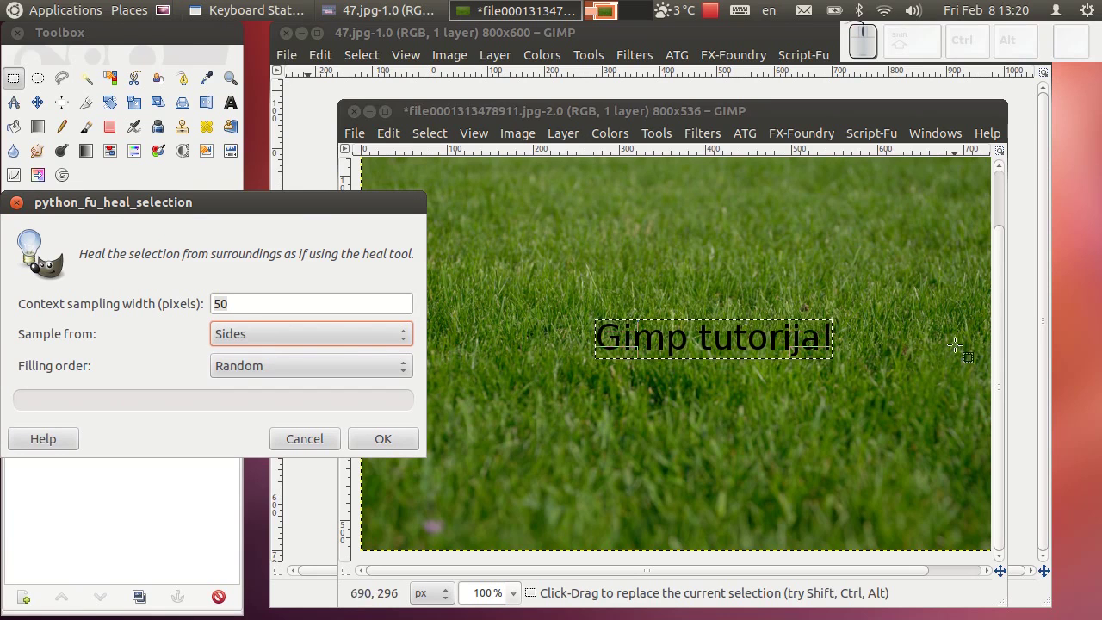
{"action": "left_click", "coordinate": [385, 339]}
{"action": "left_click_drag", "start_coordinate": [334, 368], "coordinate": [737, 230]}
{"action": "left_click", "coordinate": [362, 346]}
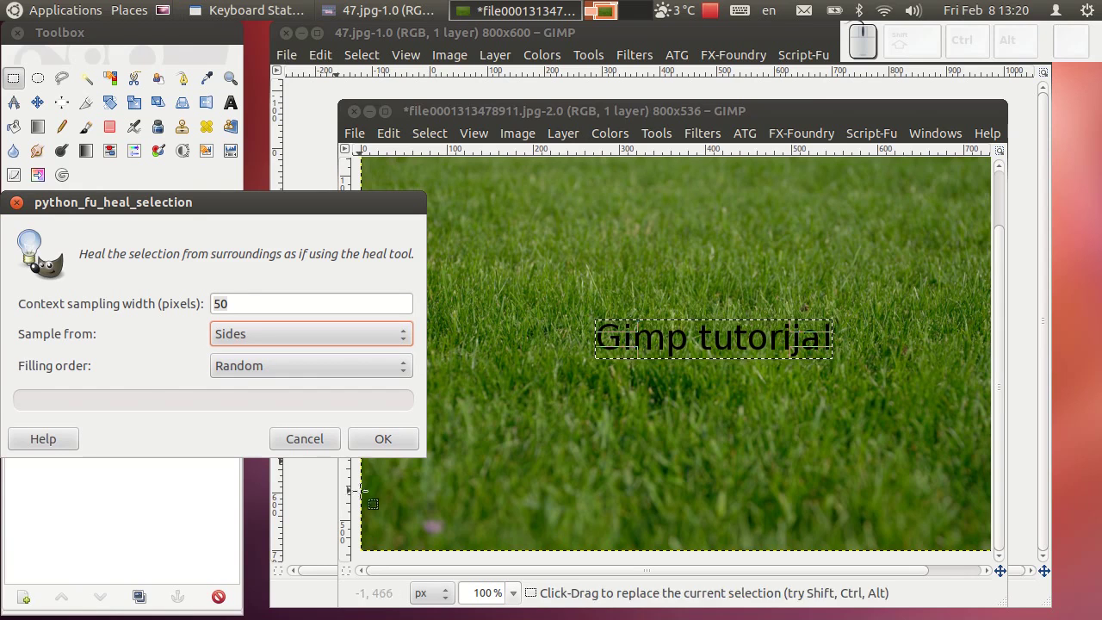
{"action": "left_click", "coordinate": [385, 452]}
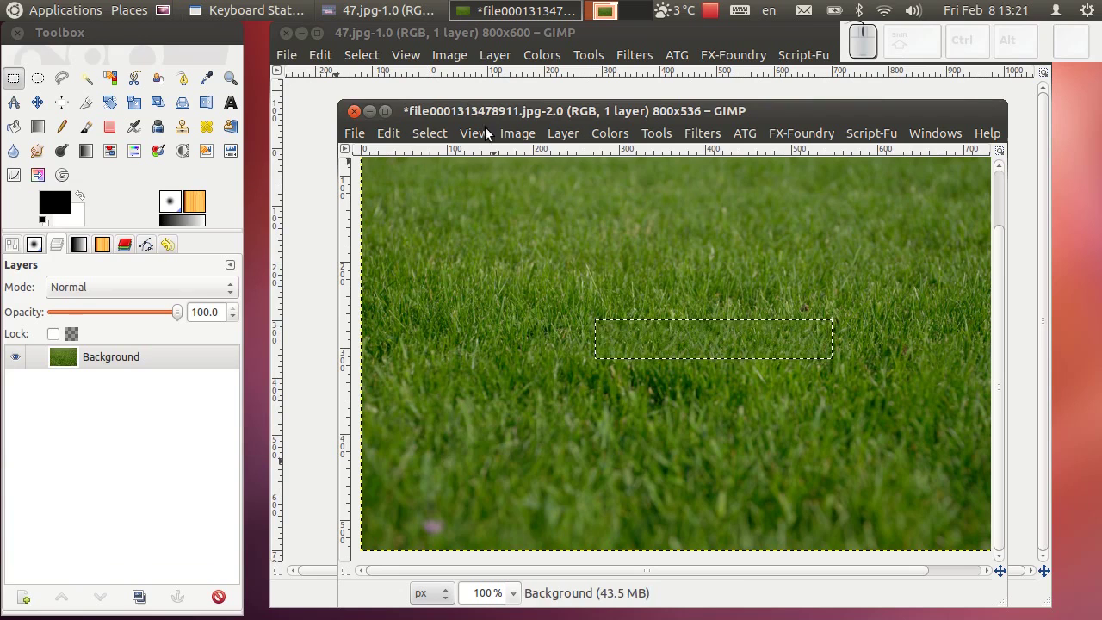
Clear the selection and zoom in to inspect the healed grass area.
{"action": "left_click", "coordinate": [453, 139]}
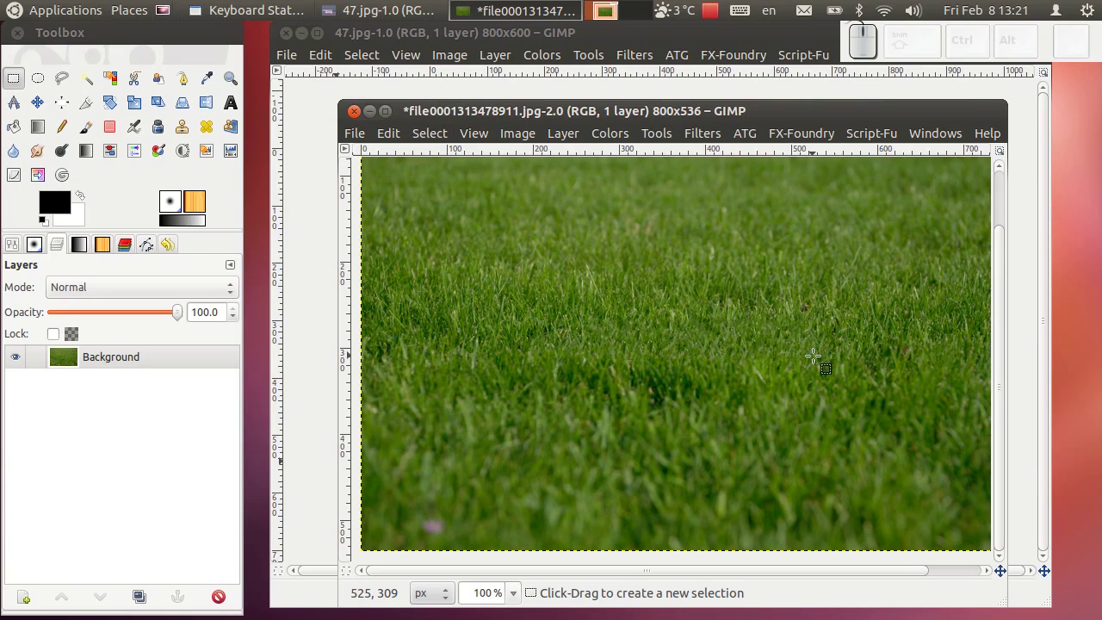
{"action": "scroll", "scroll_direction": "up", "scroll_amount": 3}
{"action": "scroll", "scroll_direction": "up", "scroll_amount": 3}
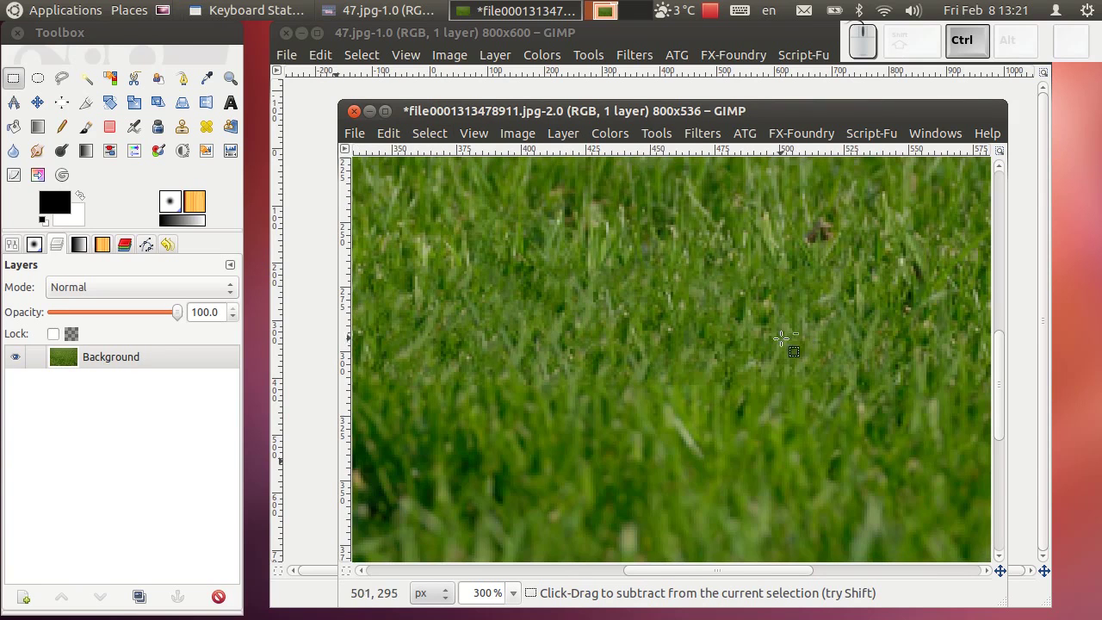
{"action": "scroll", "scroll_direction": "up", "scroll_amount": 3}
{"action": "scroll", "scroll_direction": "down", "scroll_amount": 3}
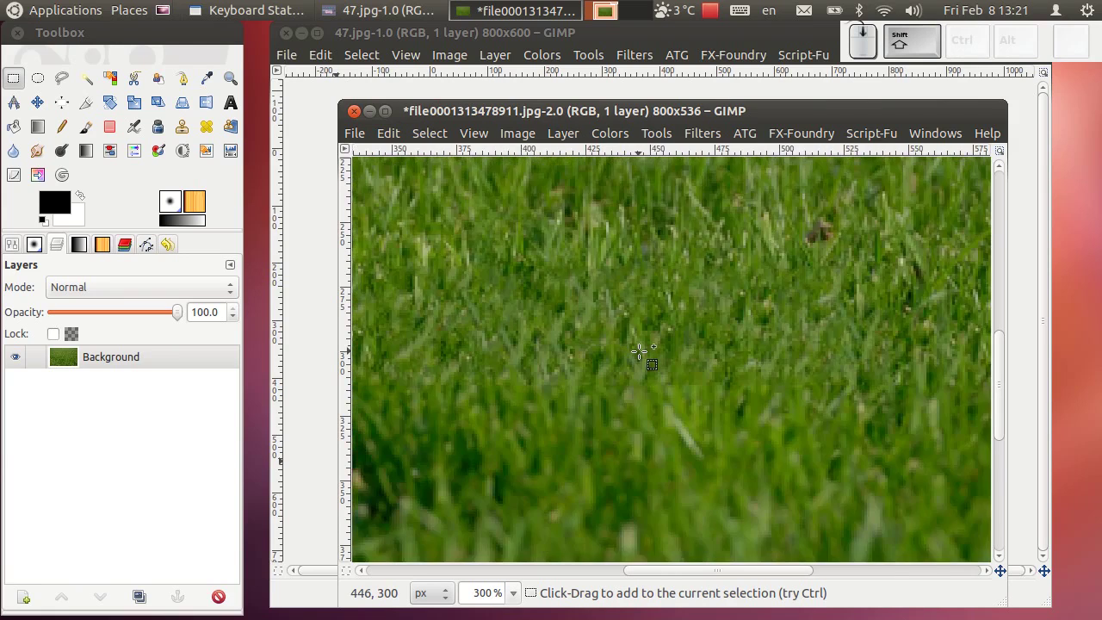
{"action": "scroll", "scroll_direction": "down", "scroll_amount": 3}
{"action": "scroll", "scroll_direction": "up", "scroll_amount": 3}
{"action": "scroll", "scroll_direction": "up", "scroll_amount": 3}
Undo twice so the 'Gimp tutorijal' text and its selection return.
{"action": "key", "text": "ctrl+z"}
{"action": "scroll", "scroll_direction": "up", "scroll_amount": 3}
{"action": "scroll", "scroll_direction": "up", "scroll_amount": 3}
{"action": "key", "text": "ctrl+z"}
{"action": "scroll", "scroll_direction": "up", "scroll_amount": 3}
{"action": "scroll", "scroll_direction": "up", "scroll_amount": 3}
{"action": "scroll", "scroll_direction": "down", "scroll_amount": 3}
{"action": "scroll", "scroll_direction": "up", "scroll_amount": 3}
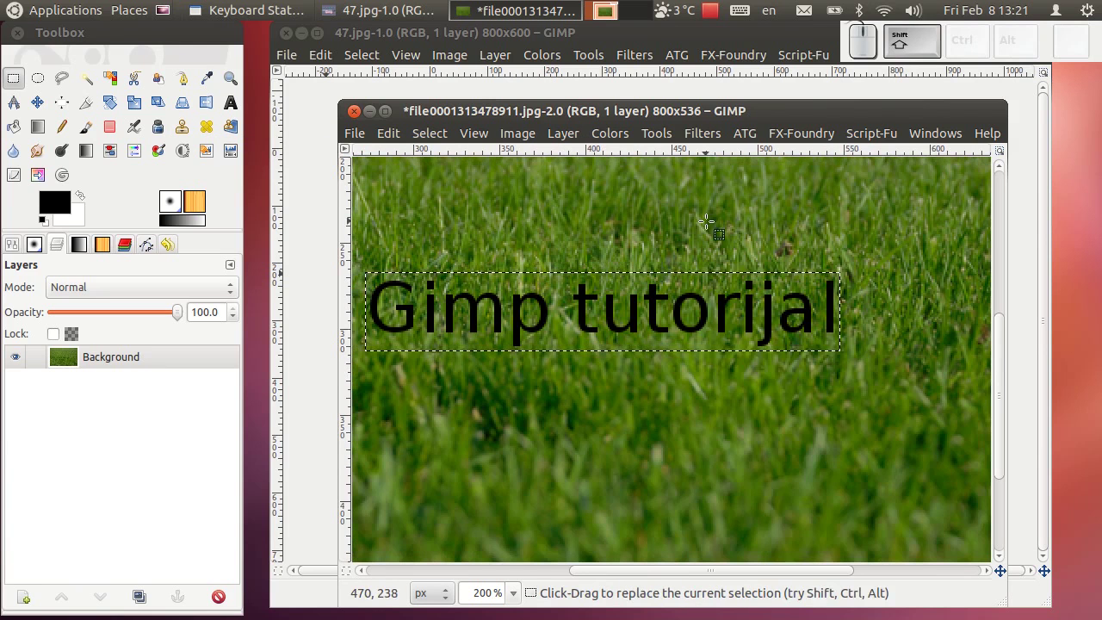
Re-run Heal Selection with filling order Inwards towards center and sampling width 100.
{"action": "left_click", "coordinate": [704, 141]}
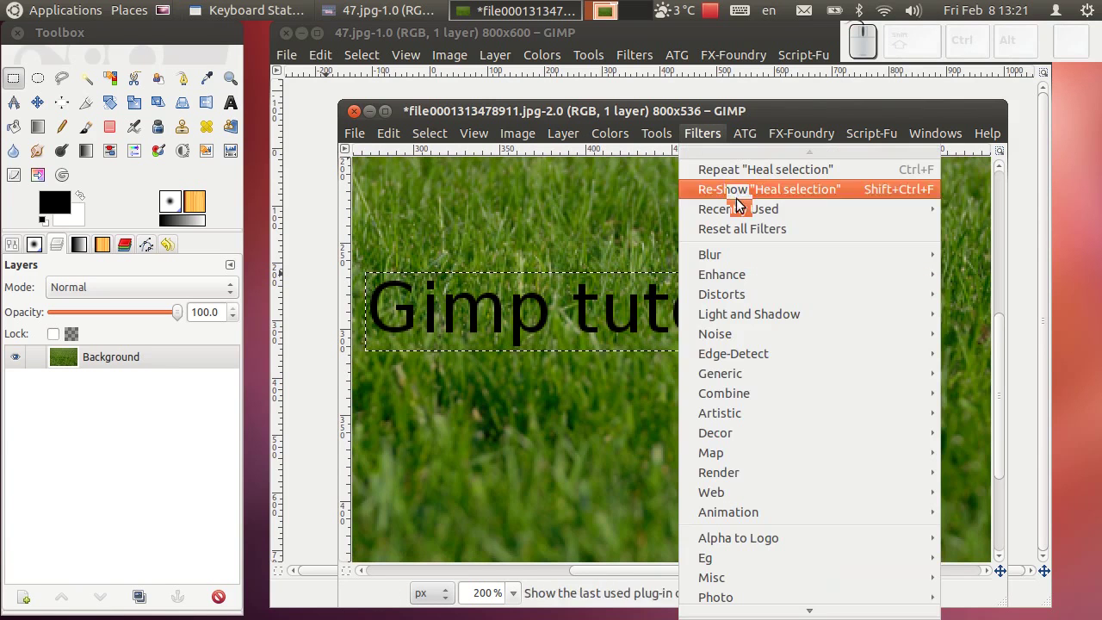
{"action": "left_click", "coordinate": [745, 200]}
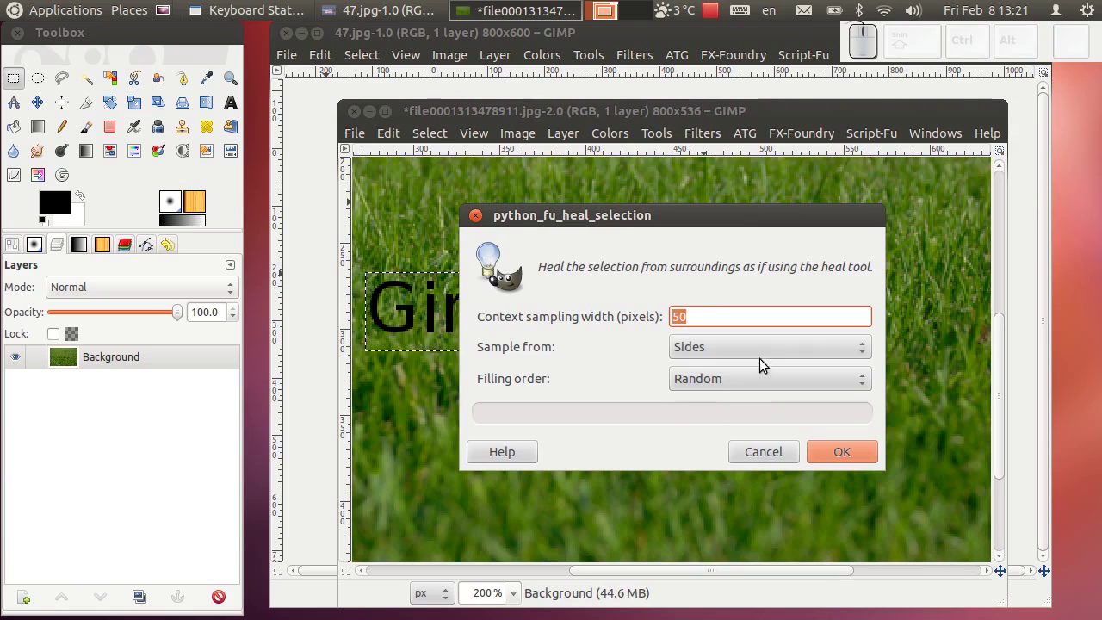
{"action": "left_click", "coordinate": [742, 384]}
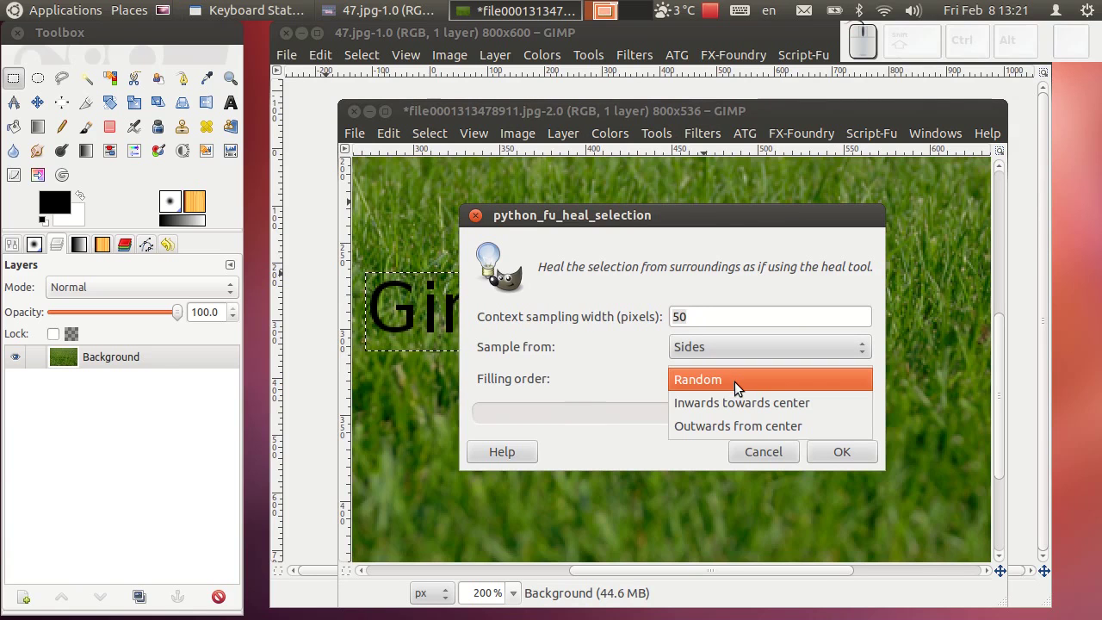
{"action": "left_click", "coordinate": [795, 407]}
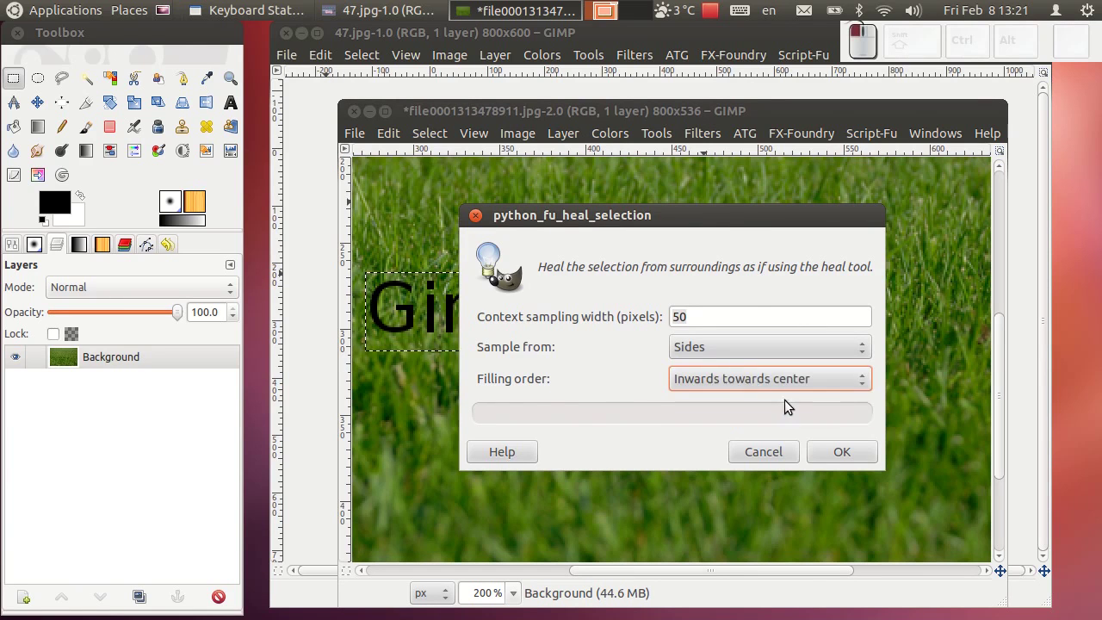
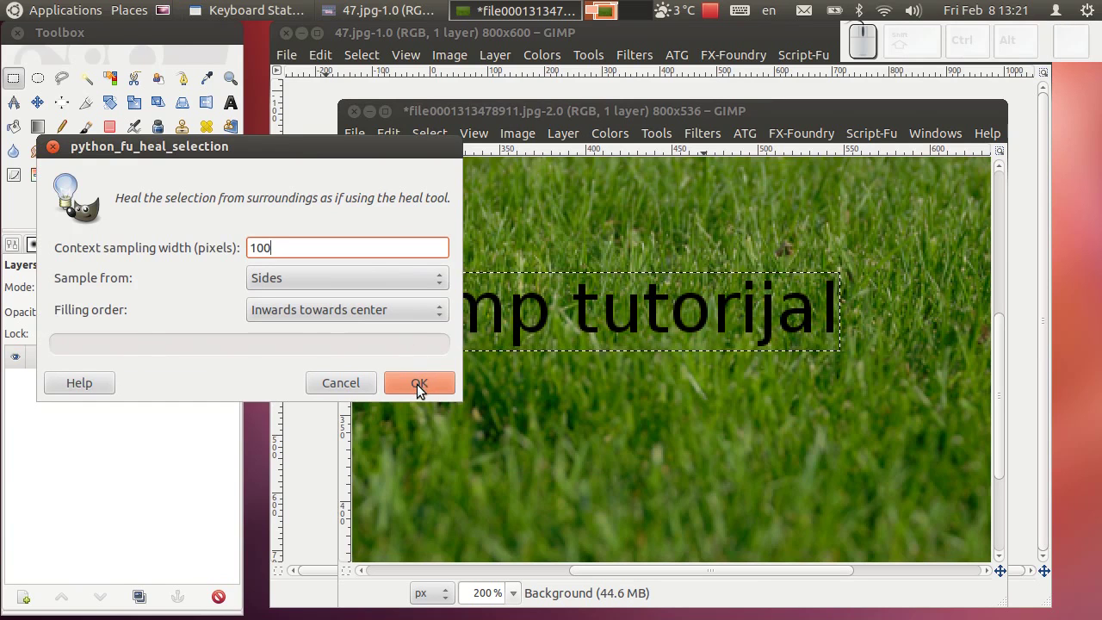
{"action": "left_click", "coordinate": [423, 390]}
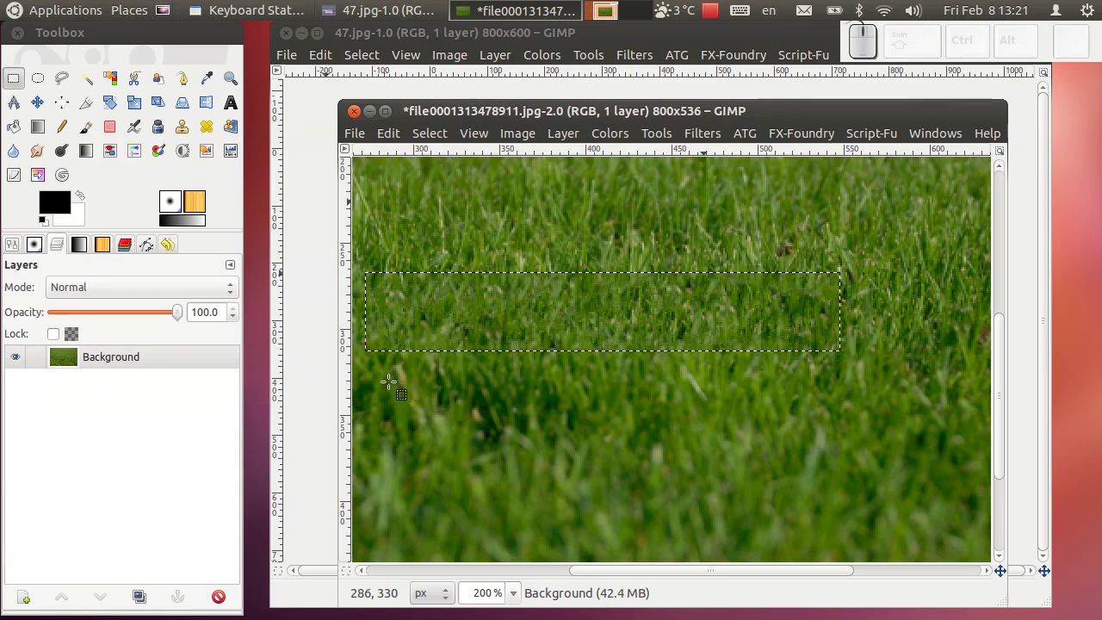
Drop the selection and zoom in on the healed grass patch to find leftover spots.
{"action": "left_click", "coordinate": [441, 139]}
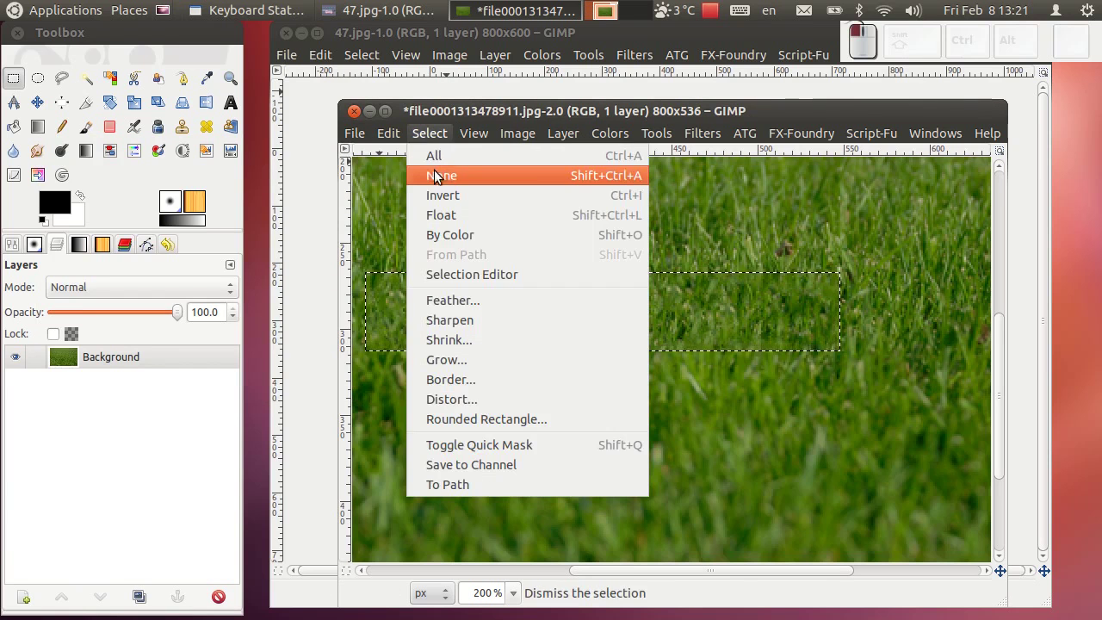
{"action": "scroll", "scroll_direction": "up", "scroll_amount": 3}
{"action": "scroll", "scroll_direction": "down", "scroll_amount": 3}
{"action": "scroll", "scroll_direction": "up", "scroll_amount": 3}
{"action": "scroll", "scroll_direction": "down", "scroll_amount": 3}
{"action": "scroll", "scroll_direction": "up", "scroll_amount": 3}
{"action": "scroll", "scroll_direction": "down", "scroll_amount": 3}
{"action": "scroll", "scroll_direction": "down", "scroll_amount": 3}
{"action": "scroll", "scroll_direction": "down", "scroll_amount": 3}
{"action": "scroll", "scroll_direction": "up", "scroll_amount": 3}
{"action": "scroll", "scroll_direction": "down", "scroll_amount": 3}
{"action": "scroll", "scroll_direction": "up", "scroll_amount": 3}
{"action": "scroll", "scroll_direction": "down", "scroll_amount": 3}
{"action": "scroll", "scroll_direction": "up", "scroll_amount": 3}
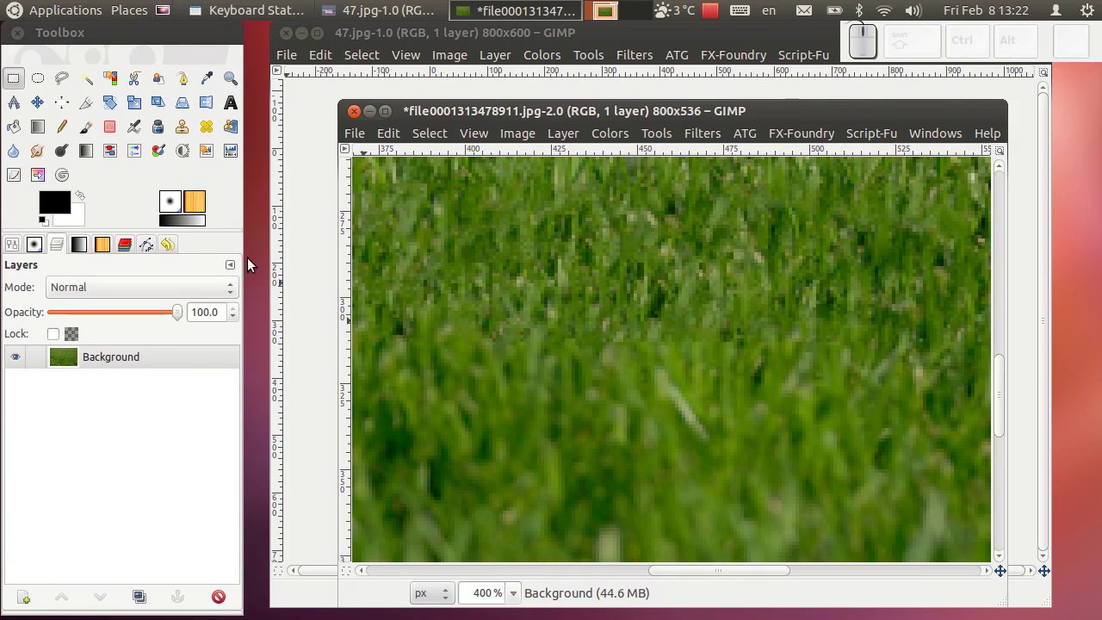
{"action": "left_click_drag", "start_coordinate": [188, 132], "coordinate": [187, 133]}
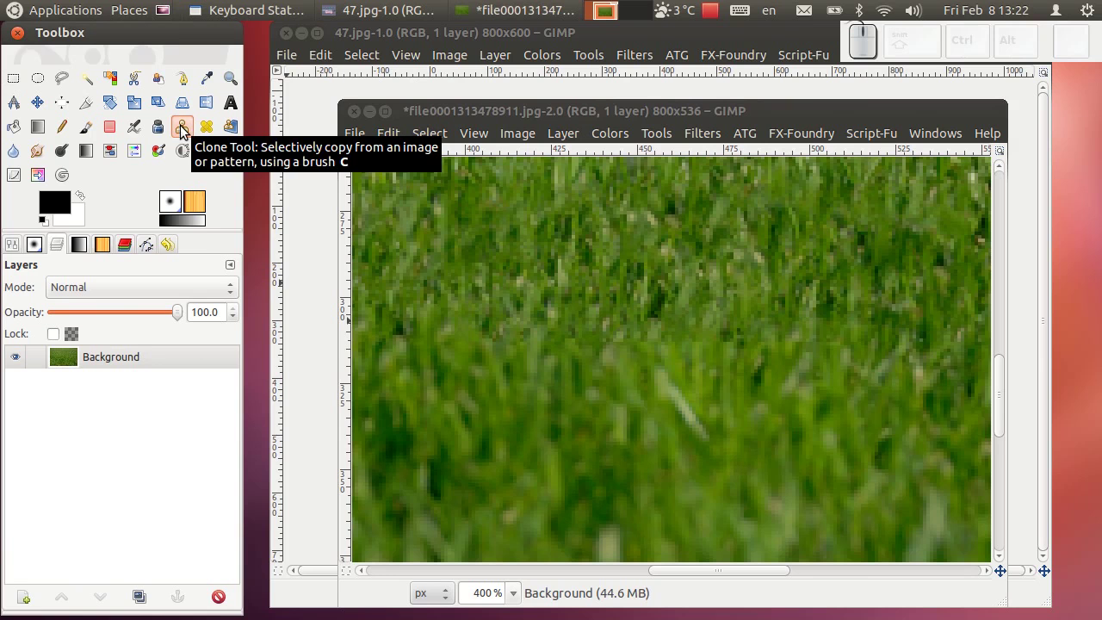
{"action": "scroll", "scroll_direction": "down", "scroll_amount": 3}
{"action": "scroll", "scroll_direction": "up", "scroll_amount": 3}
{"action": "scroll", "scroll_direction": "down", "scroll_amount": 3}
{"action": "scroll", "scroll_direction": "down", "scroll_amount": 3}
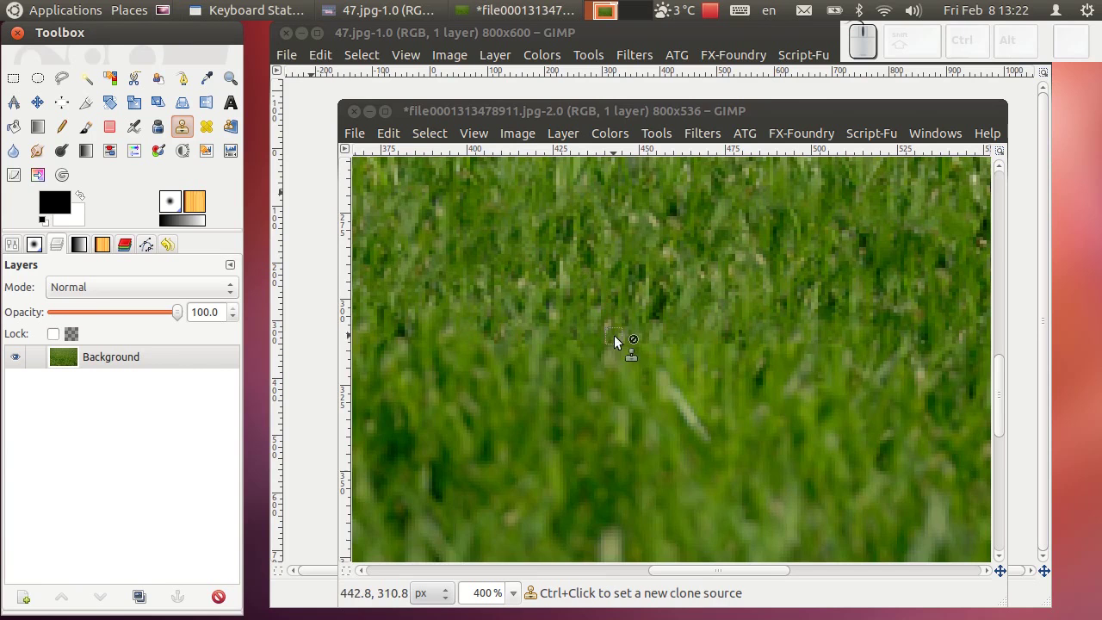
{"action": "scroll", "scroll_direction": "up", "scroll_amount": 3}
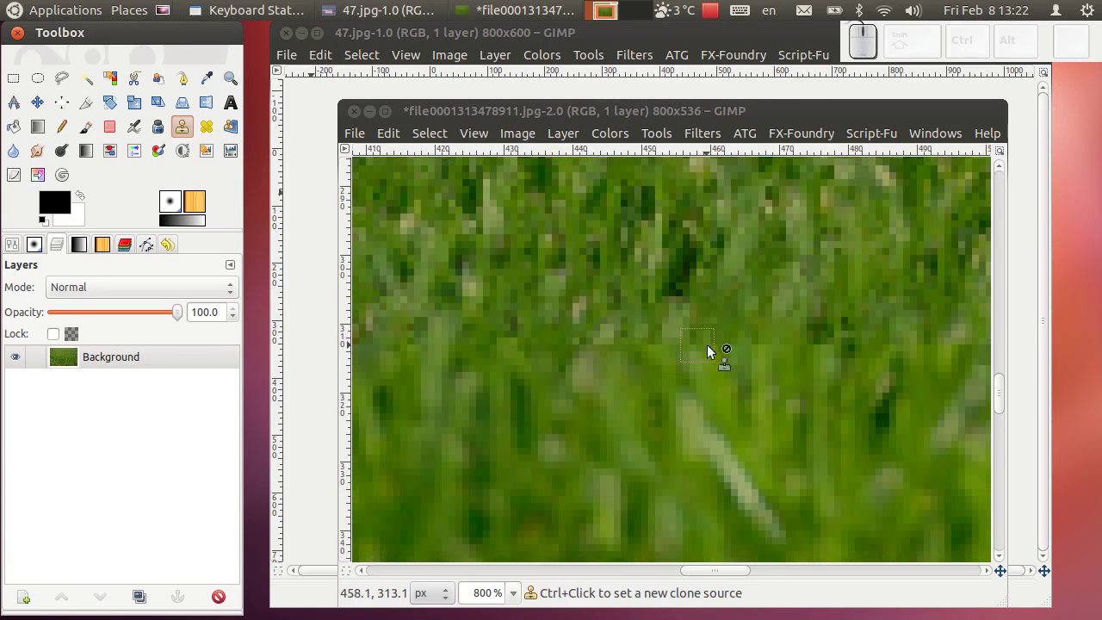
{"action": "scroll", "scroll_direction": "down", "scroll_amount": 3}
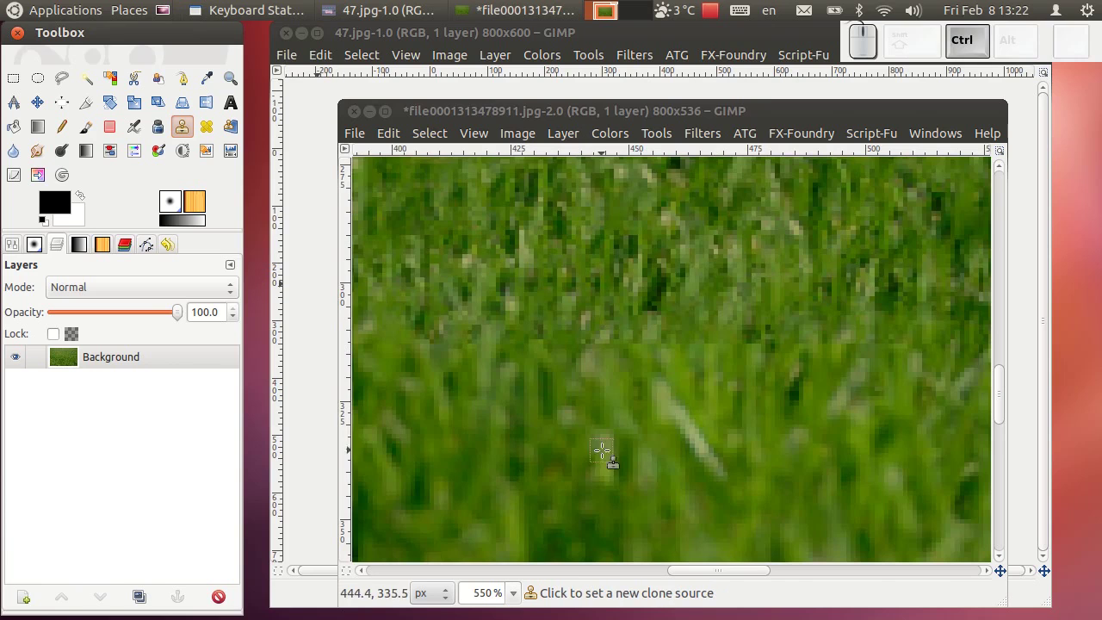
Clone nearby grass over the leftover blemish, then zoom back to 100%.
{"action": "left_click", "coordinate": [599, 440]}
{"action": "left_click", "coordinate": [571, 355]}
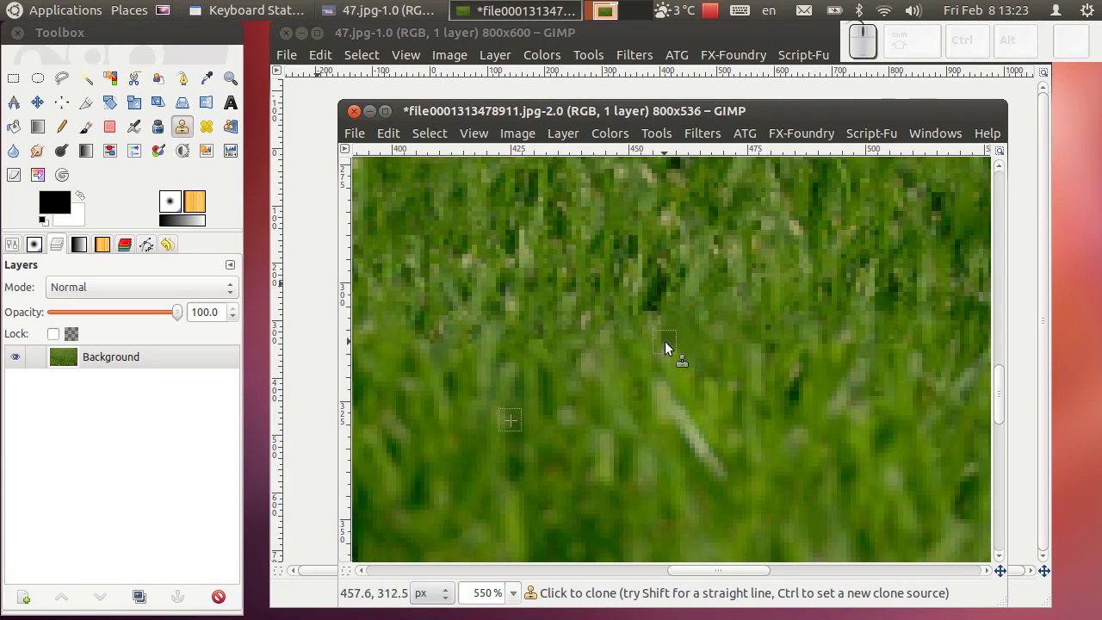
{"action": "scroll", "scroll_direction": "down", "scroll_amount": 3}
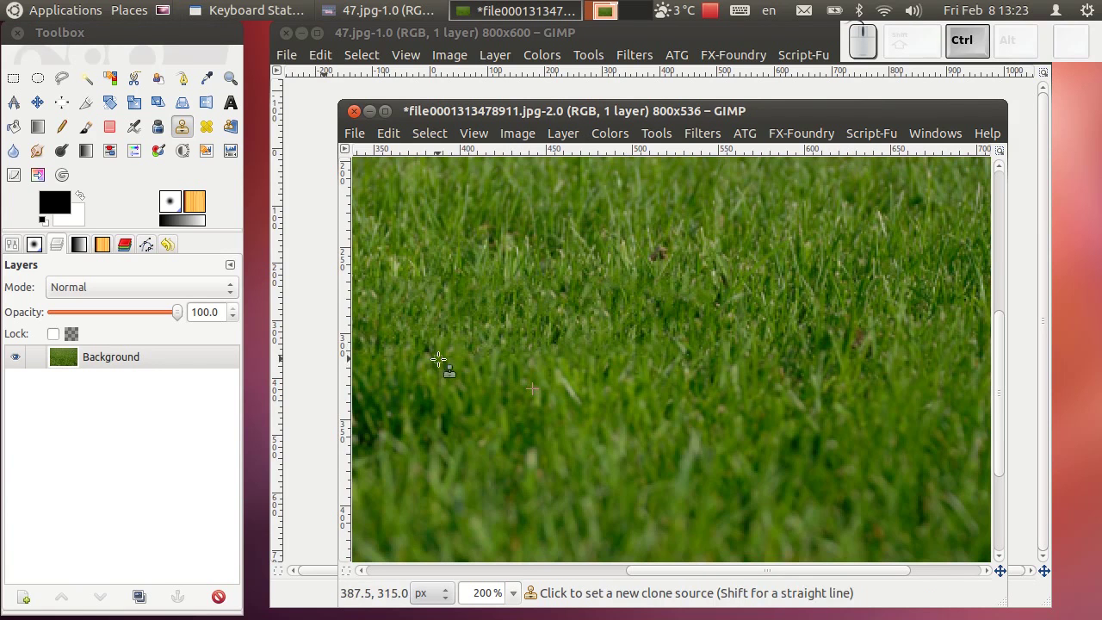
{"action": "scroll", "scroll_direction": "up", "scroll_amount": 3}
{"action": "scroll", "scroll_direction": "up", "scroll_amount": 3}
{"action": "scroll", "scroll_direction": "down", "scroll_amount": 3}
{"action": "scroll", "scroll_direction": "up", "scroll_amount": 3}
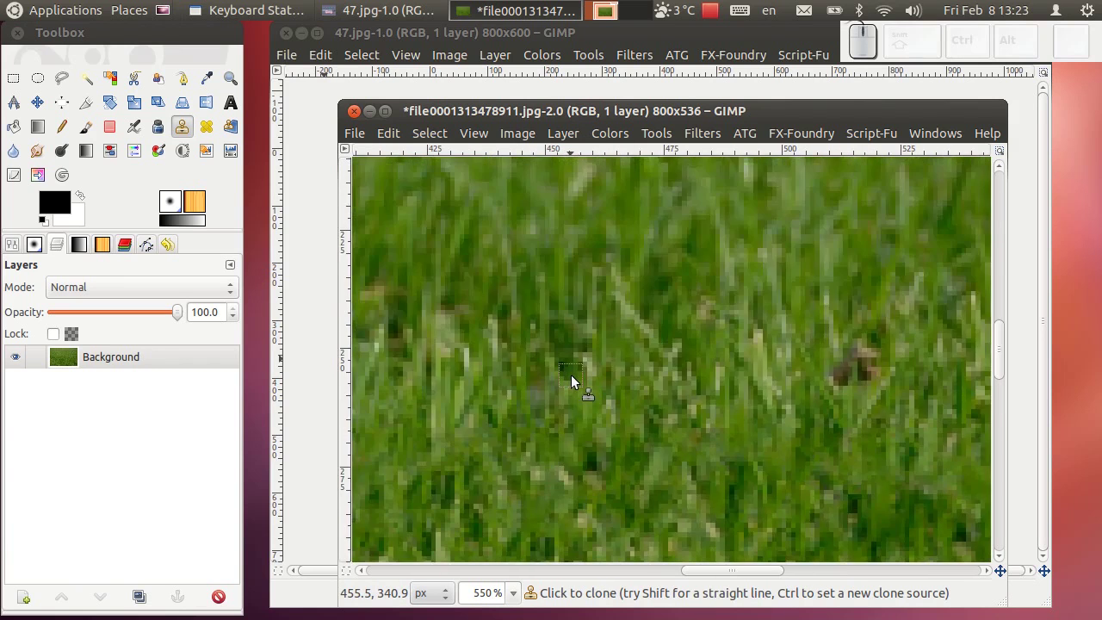
{"action": "scroll", "scroll_direction": "down", "scroll_amount": 3}
{"action": "scroll", "scroll_direction": "down", "scroll_amount": 3}
{"action": "scroll", "scroll_direction": "up", "scroll_amount": 3}
{"action": "scroll", "scroll_direction": "down", "scroll_amount": 3}
{"action": "scroll", "scroll_direction": "down", "scroll_amount": 3}
{"action": "scroll", "scroll_direction": "up", "scroll_amount": 3}
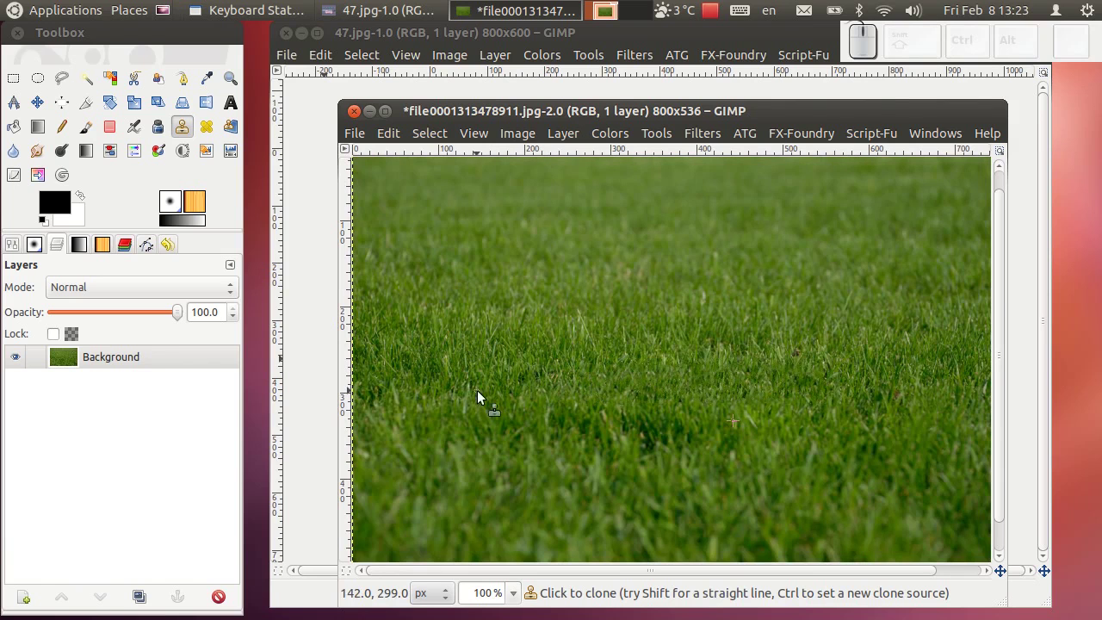
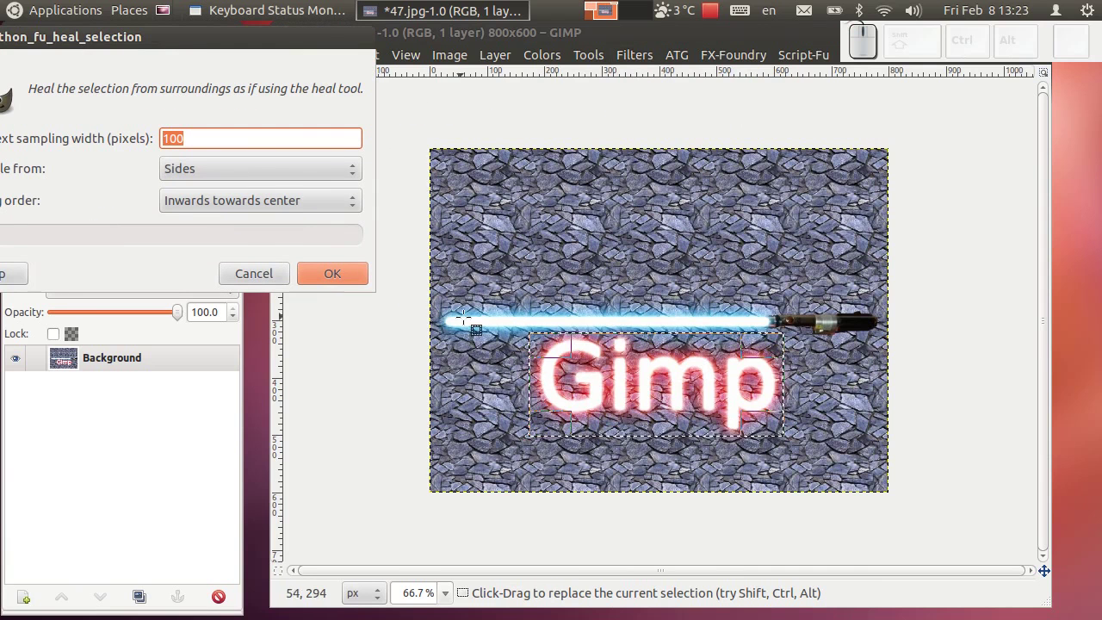
Heal the glowing 'Gimp' text on 47.jpg, sampling from the sides with width 100 inwards.
{"action": "left_click", "coordinate": [212, 178]}
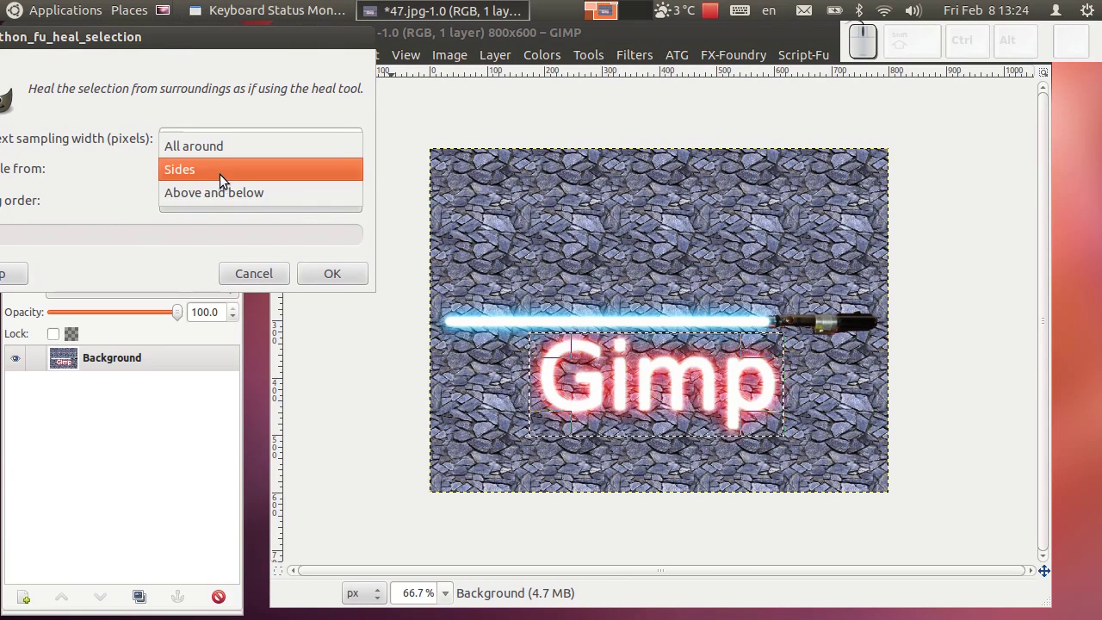
{"action": "left_click", "coordinate": [201, 180]}
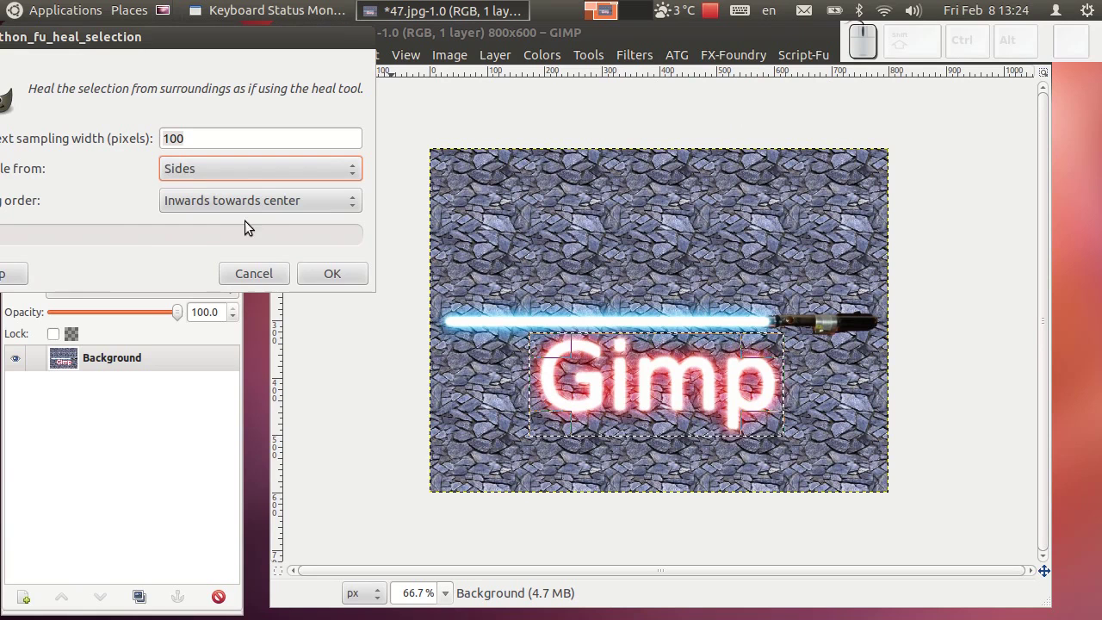
{"action": "left_click", "coordinate": [345, 277]}
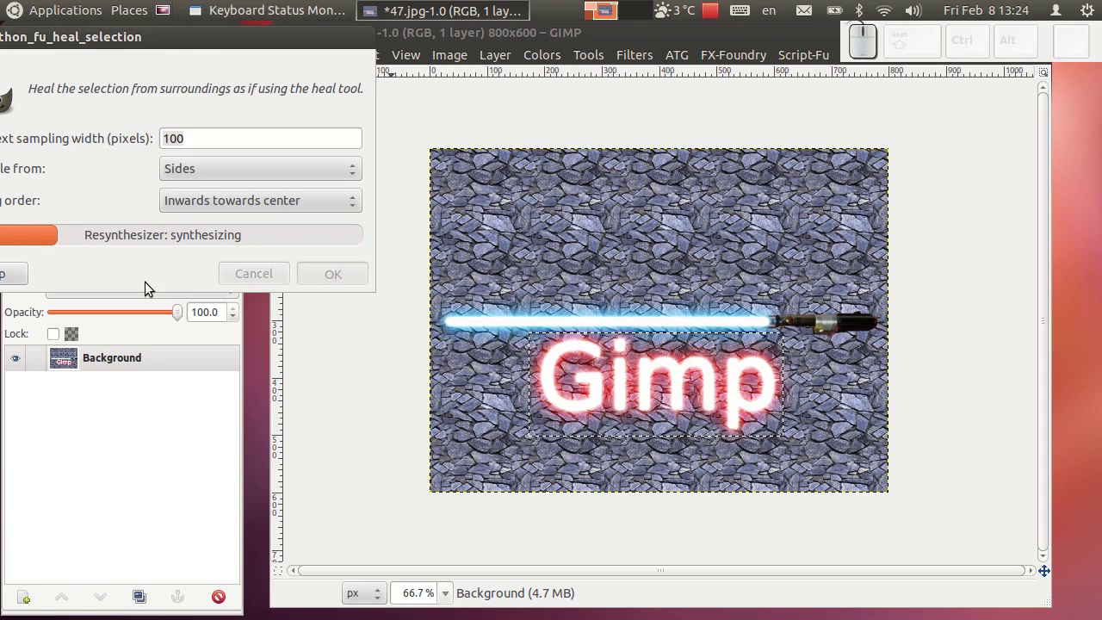
{"action": "left_click", "coordinate": [195, 47]}
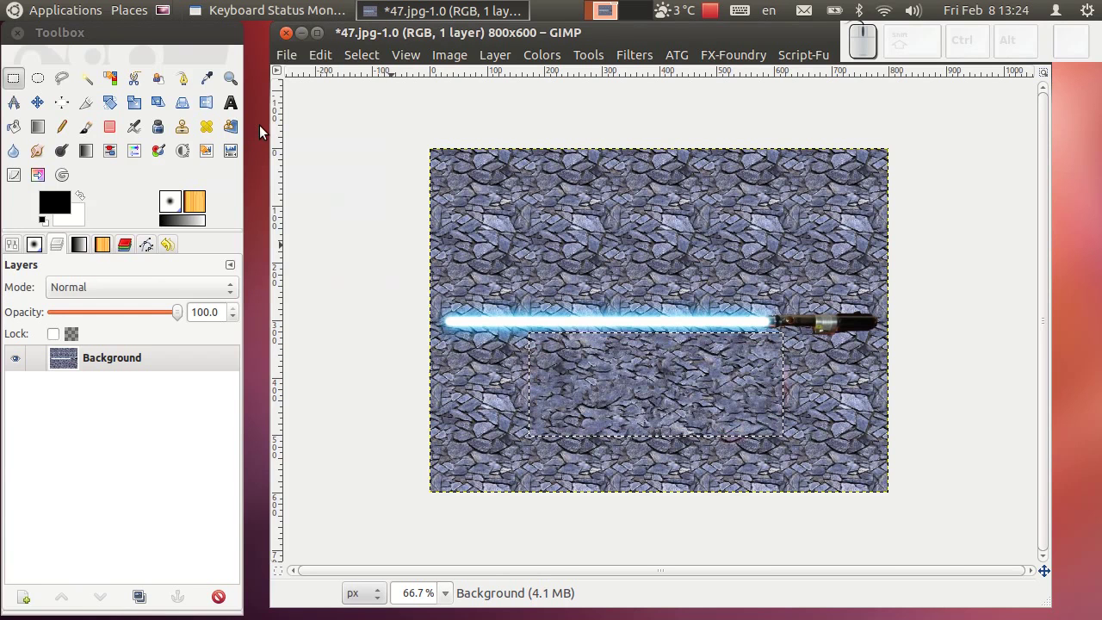
{"action": "scroll", "scroll_direction": "up", "scroll_amount": 3}
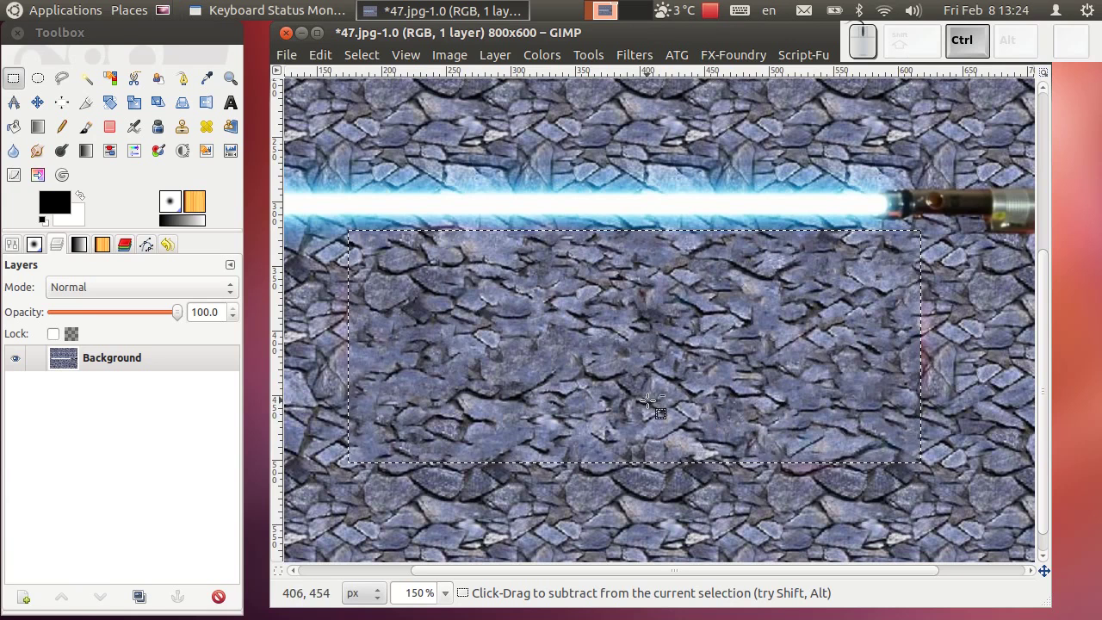
{"action": "scroll", "scroll_direction": "up", "scroll_amount": 3}
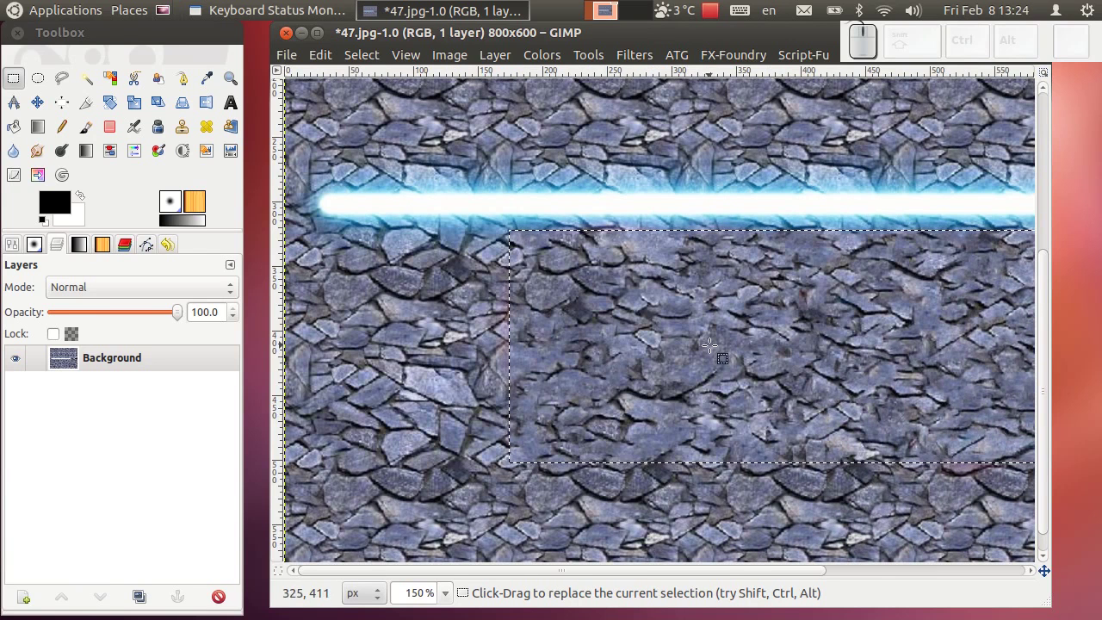
{"action": "scroll", "scroll_direction": "down", "scroll_amount": 3}
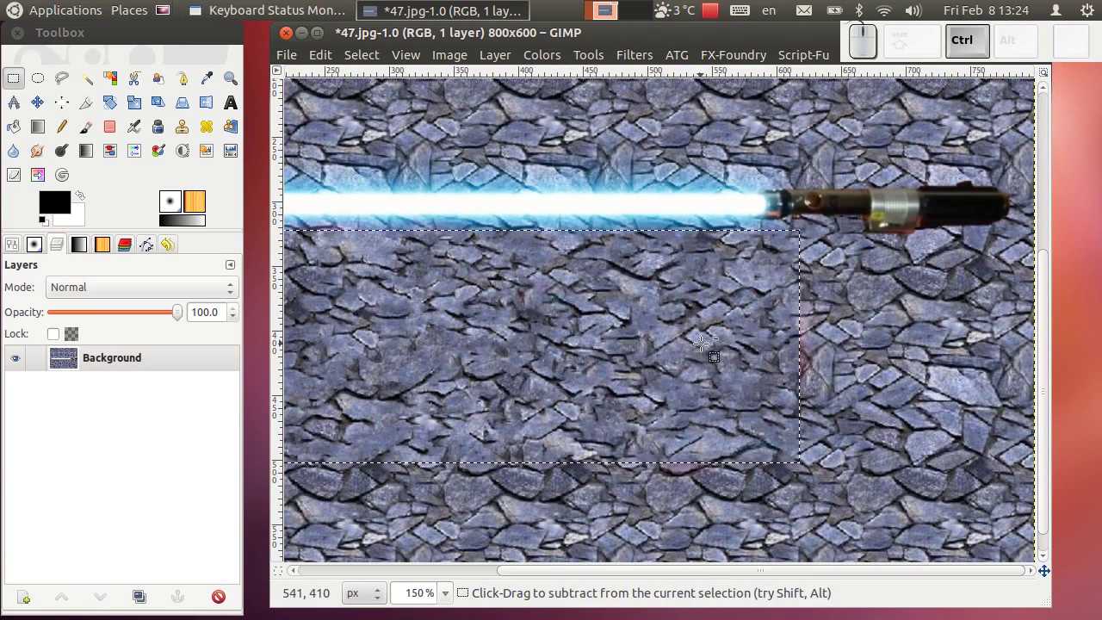
{"action": "left_click", "coordinate": [334, 57]}
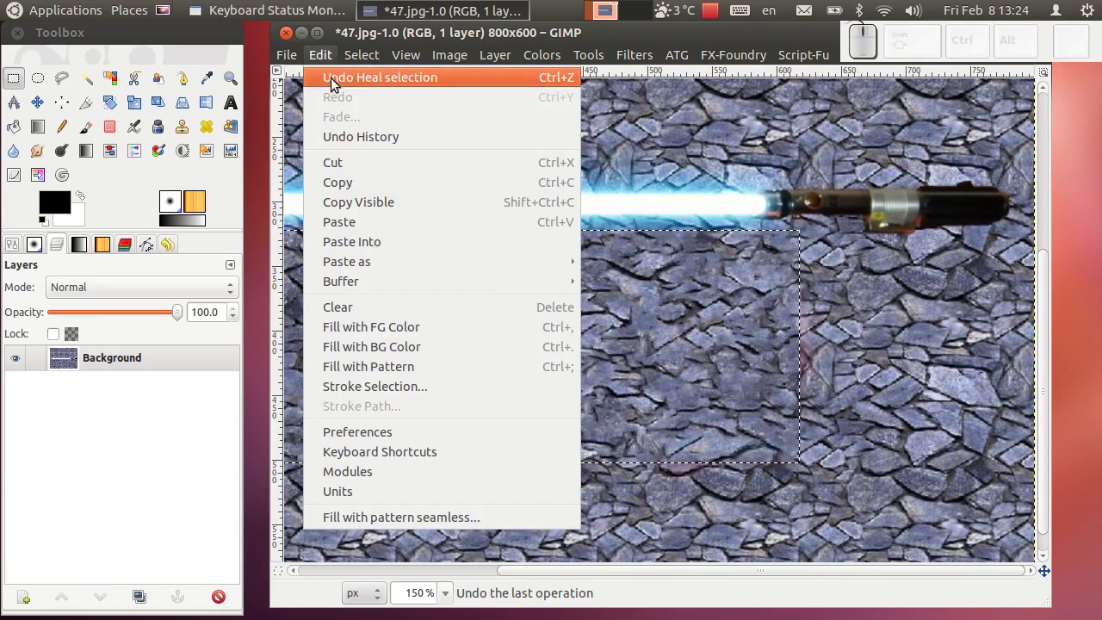
Undo the heal and re-run Heal Selection sampling from the sides.
{"action": "left_click", "coordinate": [649, 70]}
{"action": "left_click", "coordinate": [650, 115]}
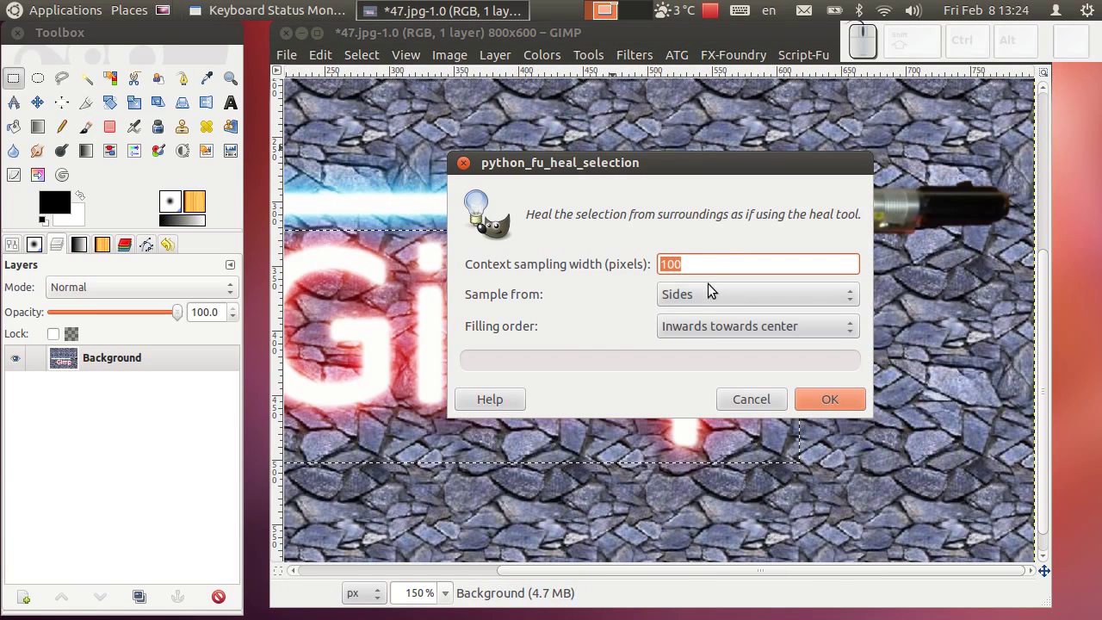
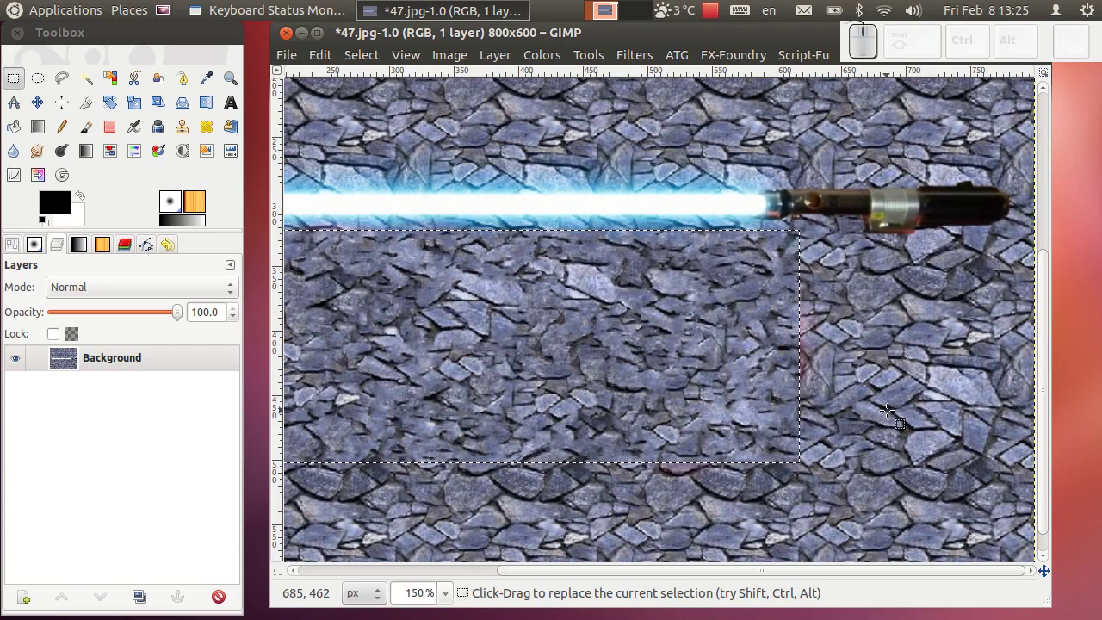
{"action": "scroll", "scroll_direction": "down", "scroll_amount": 3}
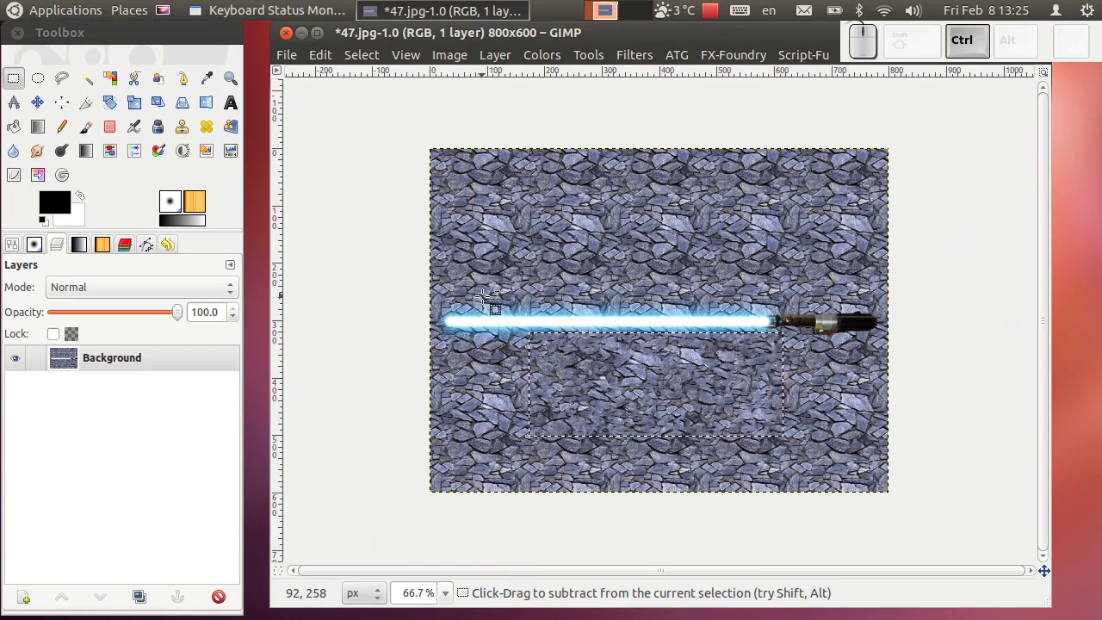
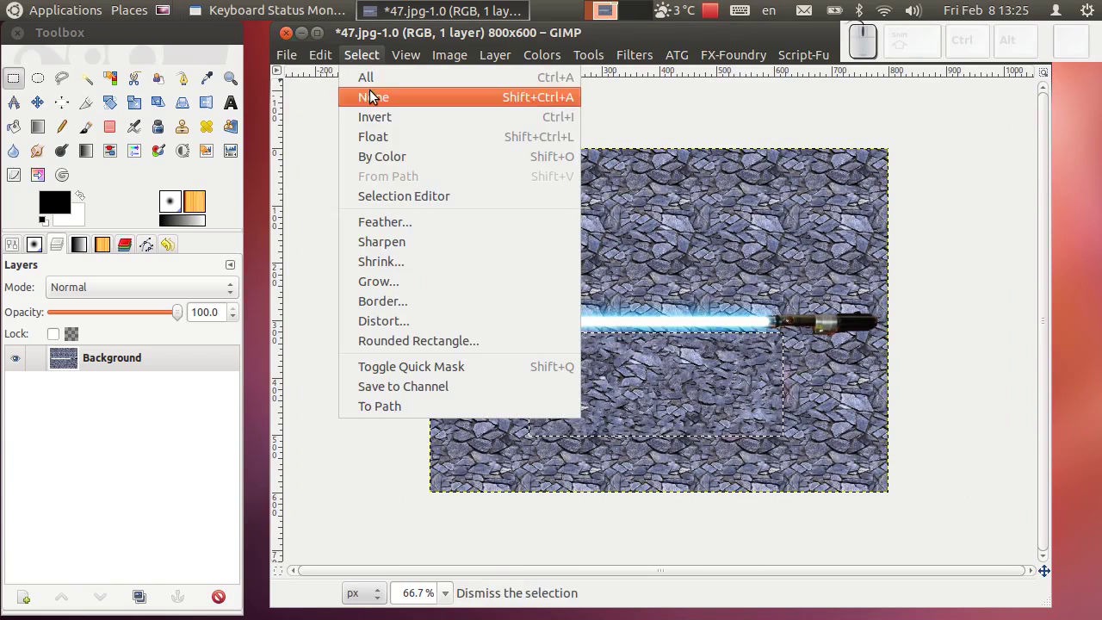
Zoom in to inspect the wall, then undo back to the original glowing text.
{"action": "scroll", "scroll_direction": "up", "scroll_amount": 3}
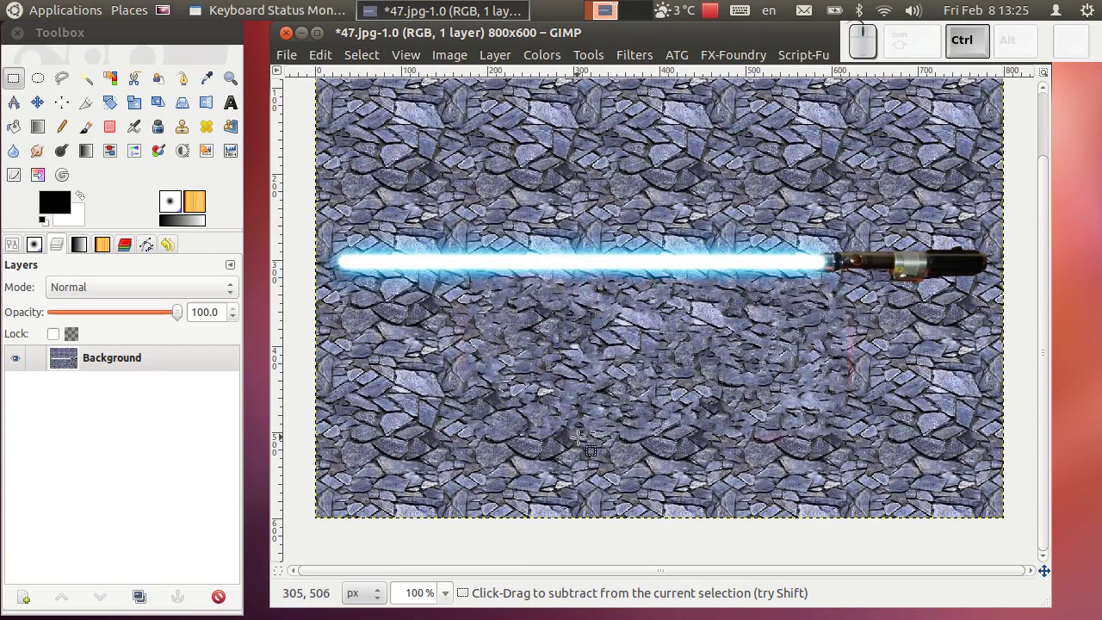
{"action": "scroll", "scroll_direction": "up", "scroll_amount": 3}
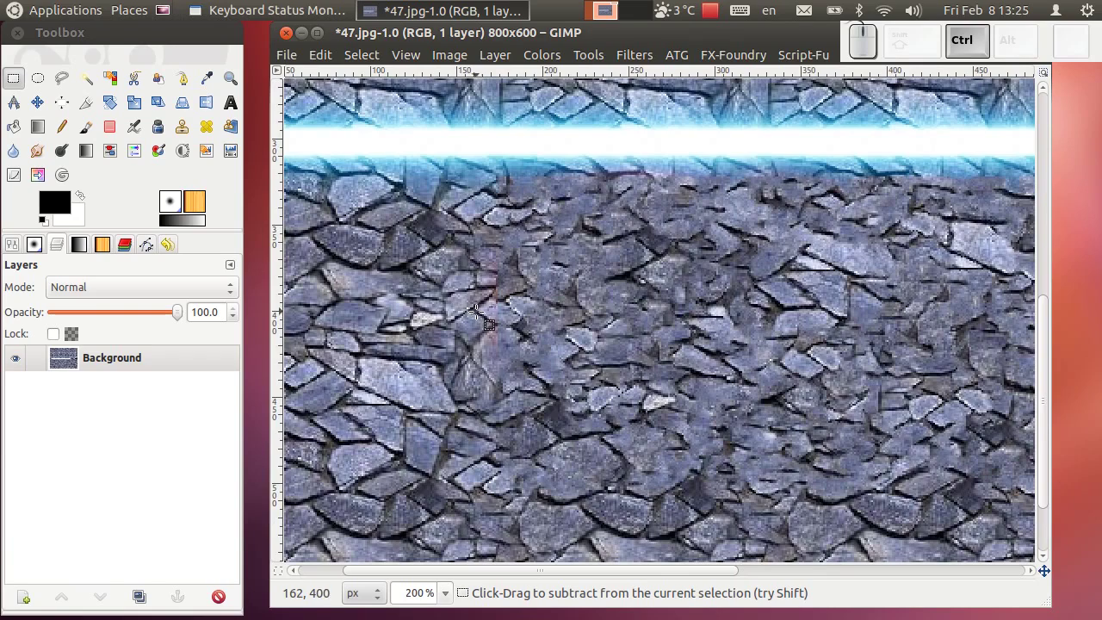
{"action": "scroll", "scroll_direction": "down", "scroll_amount": 3}
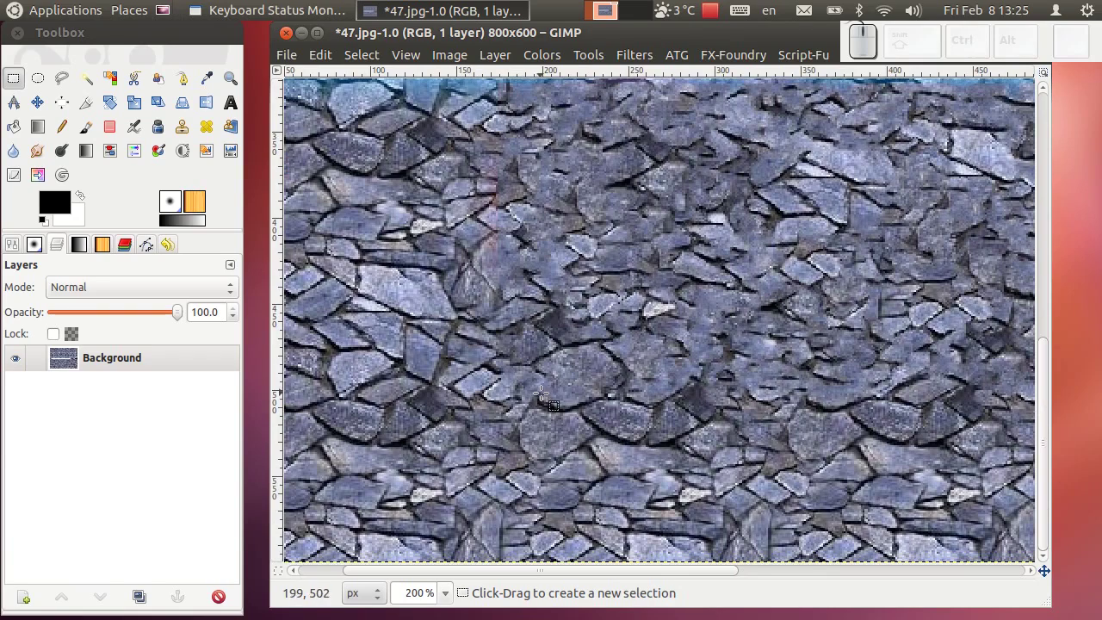
{"action": "scroll", "scroll_direction": "down", "scroll_amount": 3}
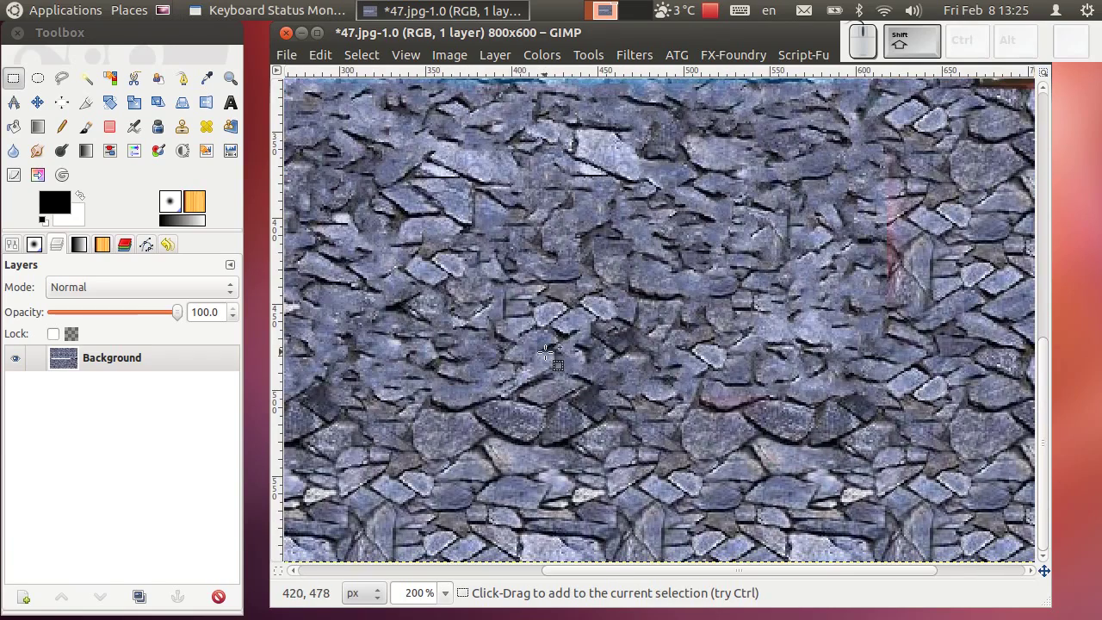
{"action": "scroll", "scroll_direction": "down", "scroll_amount": 3}
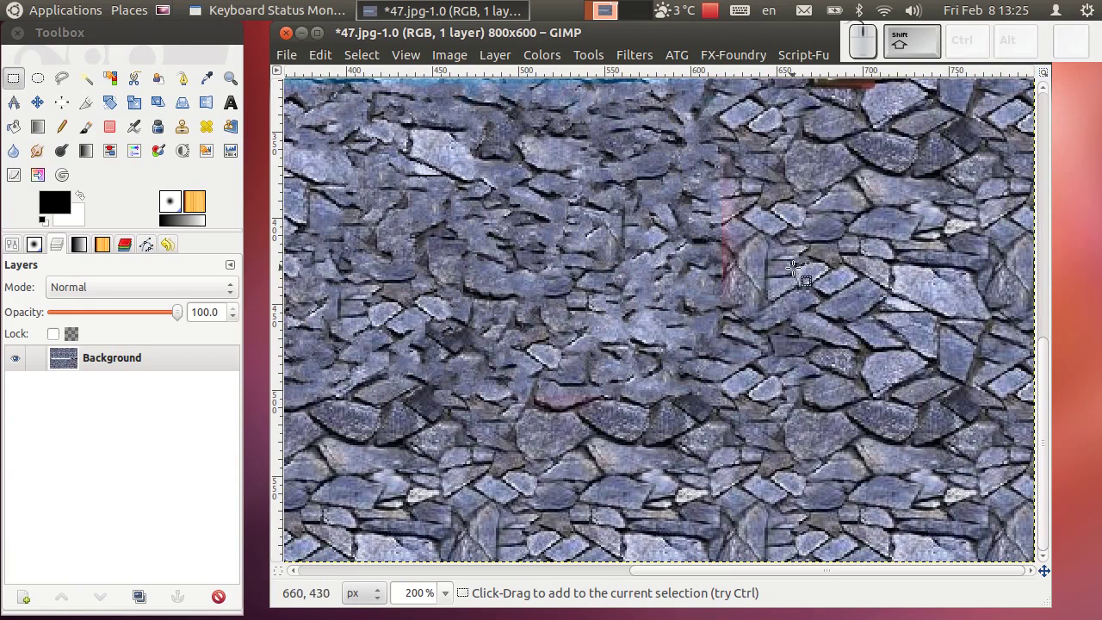
{"action": "key", "text": "ctrl+z"}
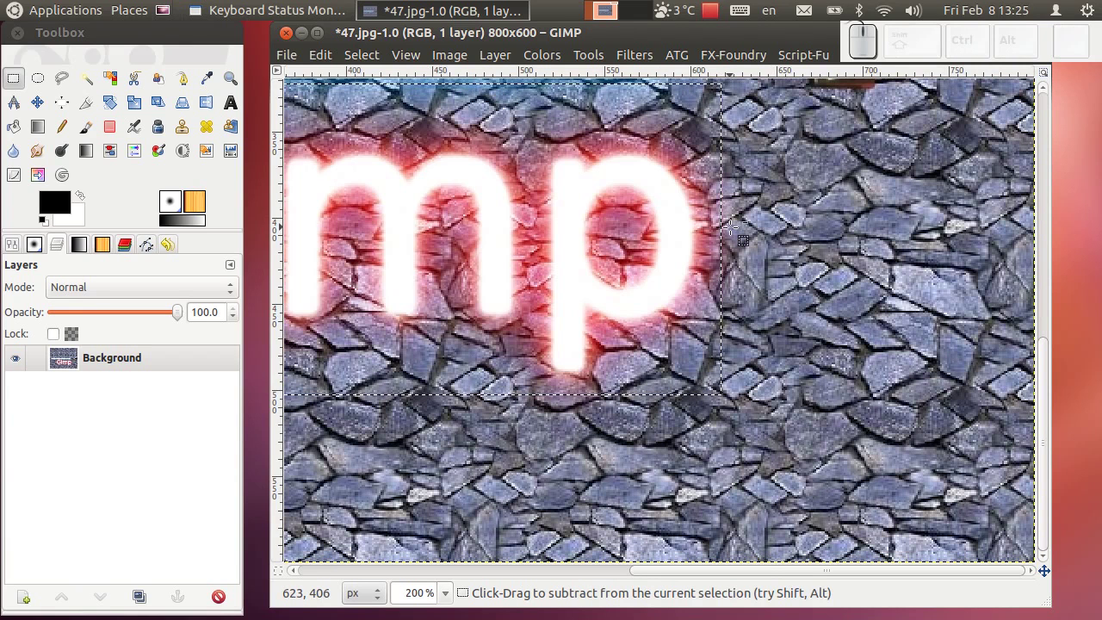
{"action": "key", "text": "z"}
{"action": "scroll", "scroll_direction": "down", "scroll_amount": 3}
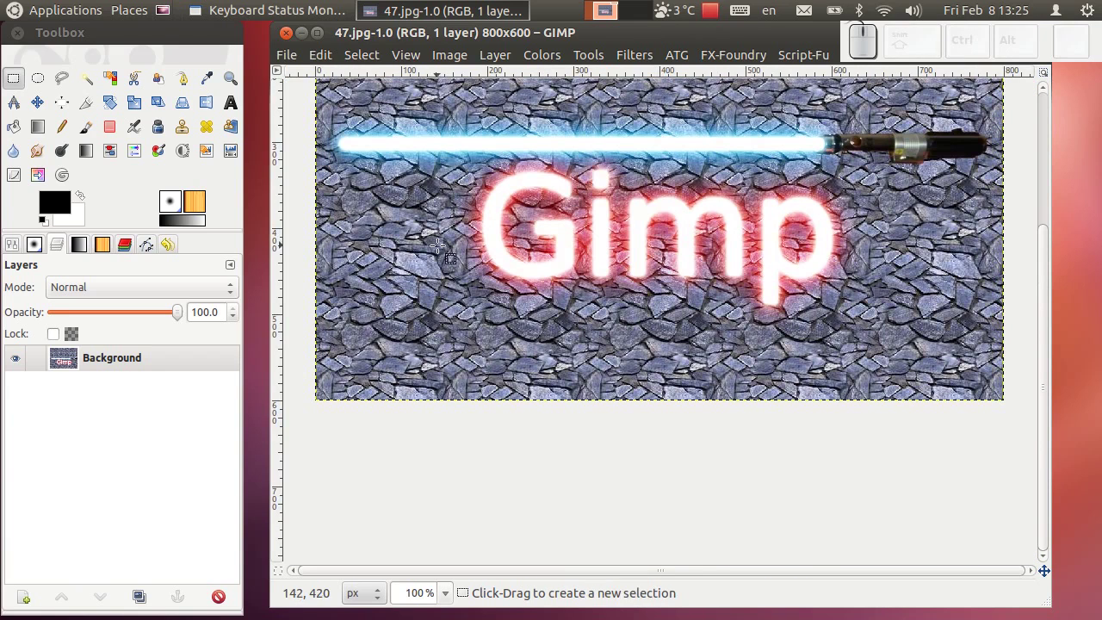
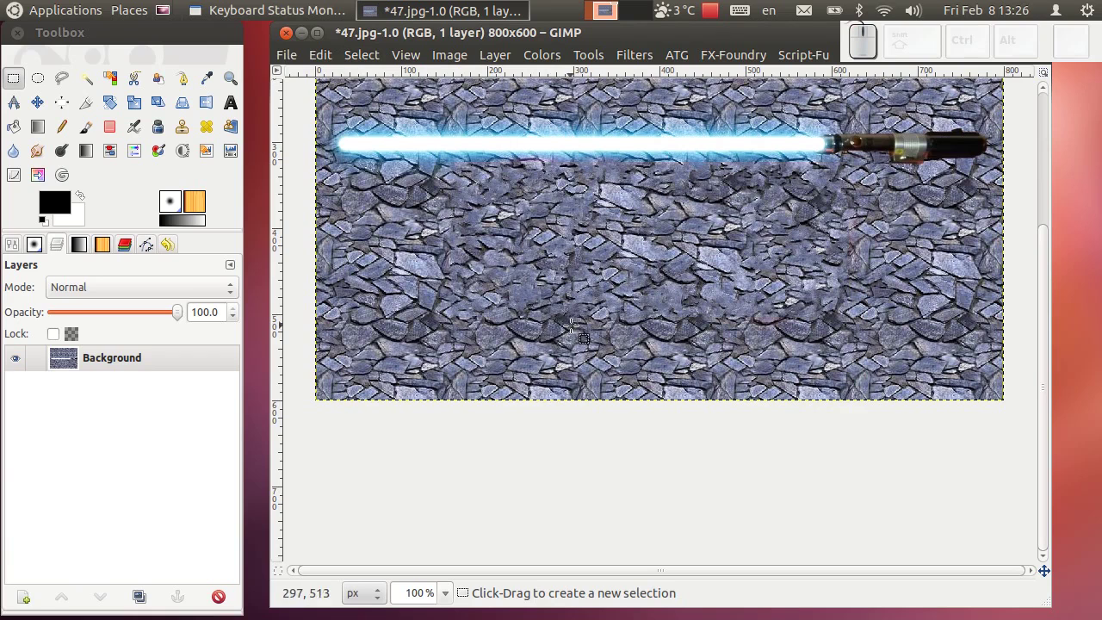
{"action": "scroll", "scroll_direction": "up", "scroll_amount": 3}
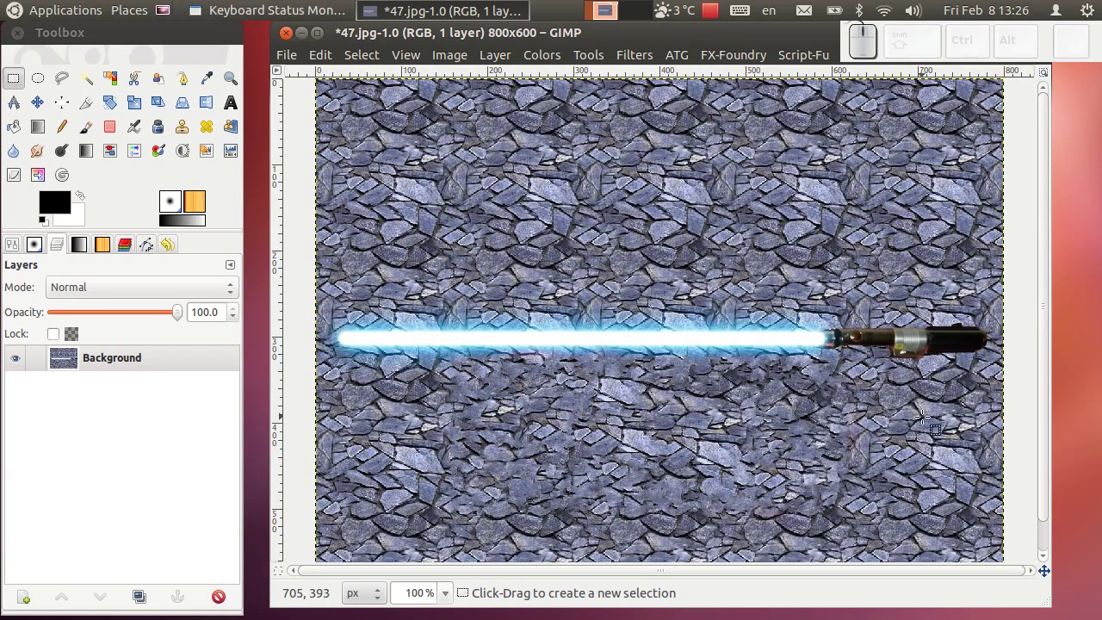
{"action": "scroll", "scroll_direction": "down", "scroll_amount": 3}
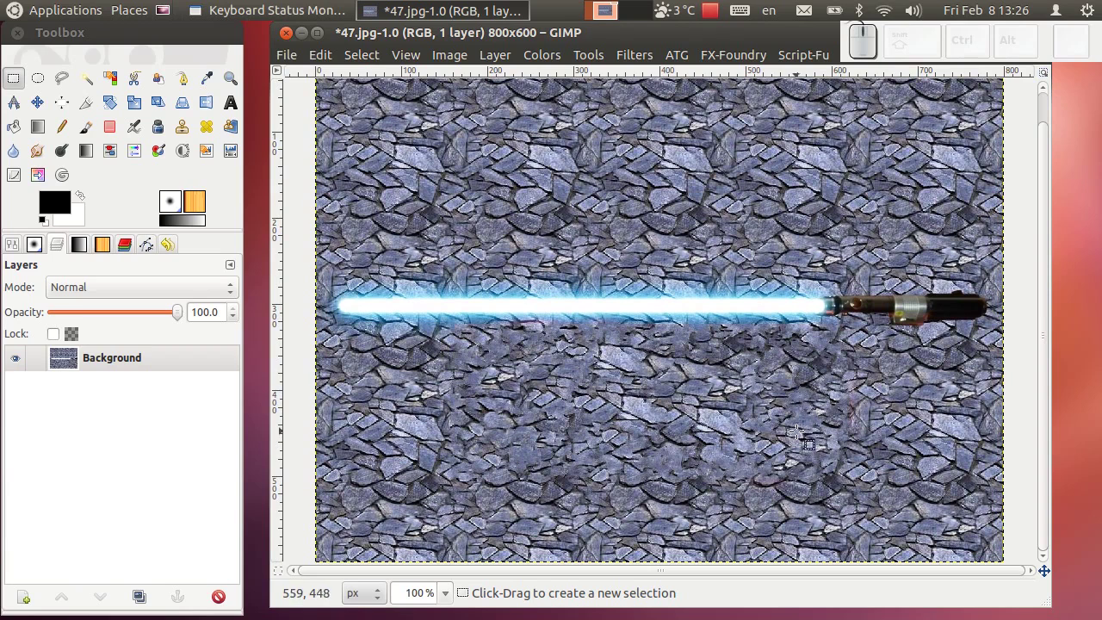
{"action": "scroll", "scroll_direction": "down", "scroll_amount": 3}
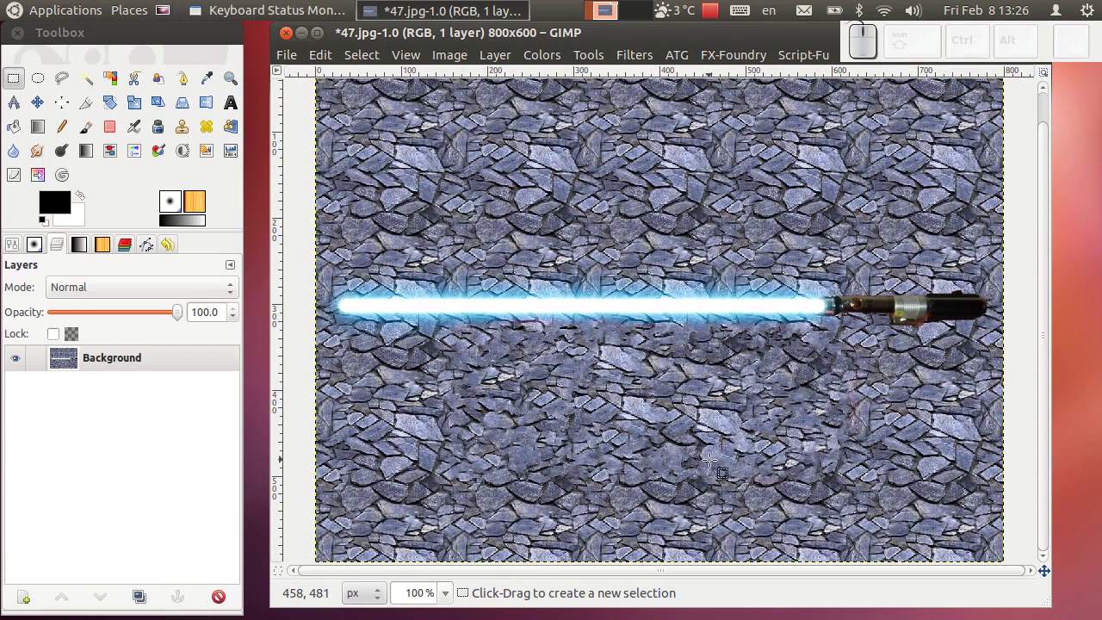
{"action": "scroll", "scroll_direction": "up", "scroll_amount": 3}
{"action": "scroll", "scroll_direction": "up", "scroll_amount": 3}
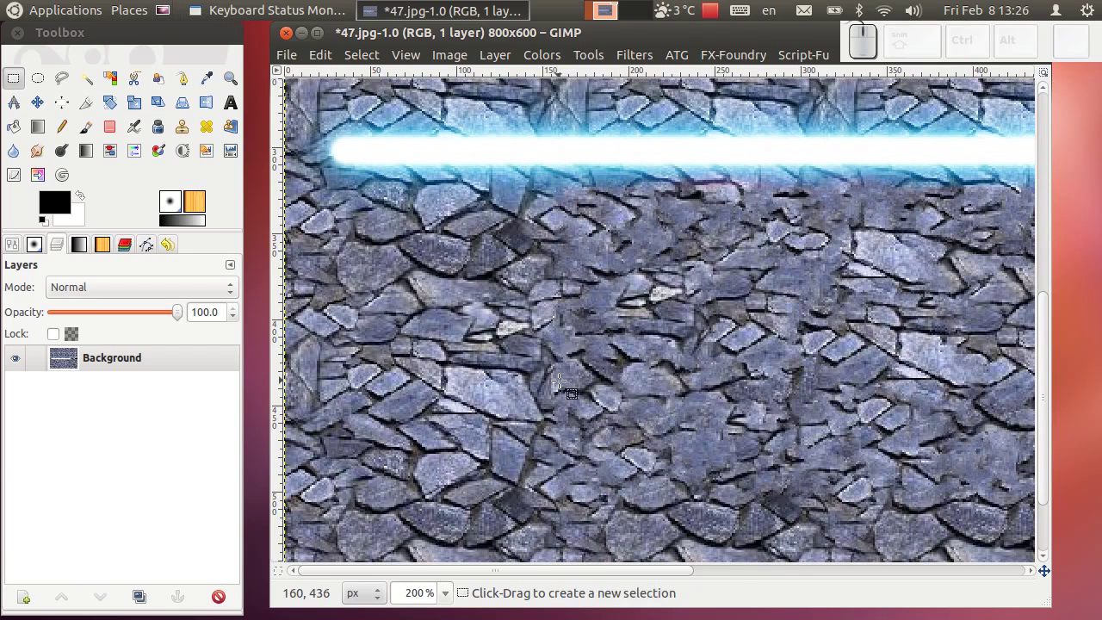
{"action": "scroll", "scroll_direction": "up", "scroll_amount": 3}
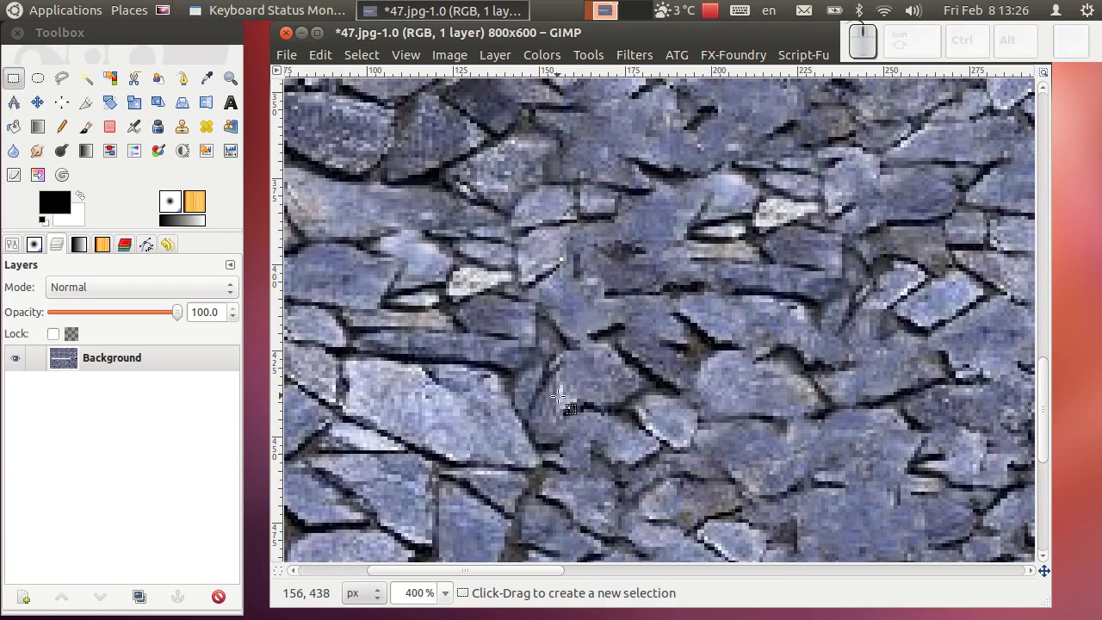
{"action": "scroll", "scroll_direction": "up", "scroll_amount": 3}
{"action": "scroll", "scroll_direction": "down", "scroll_amount": 3}
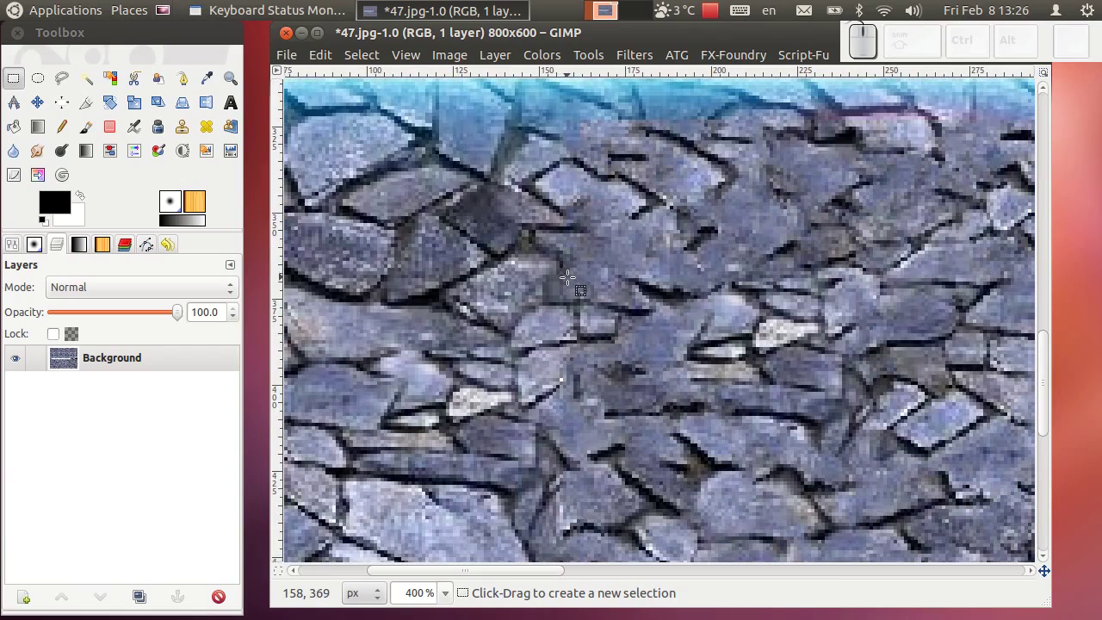
{"action": "scroll", "scroll_direction": "down", "scroll_amount": 3}
{"action": "scroll", "scroll_direction": "down", "scroll_amount": 3}
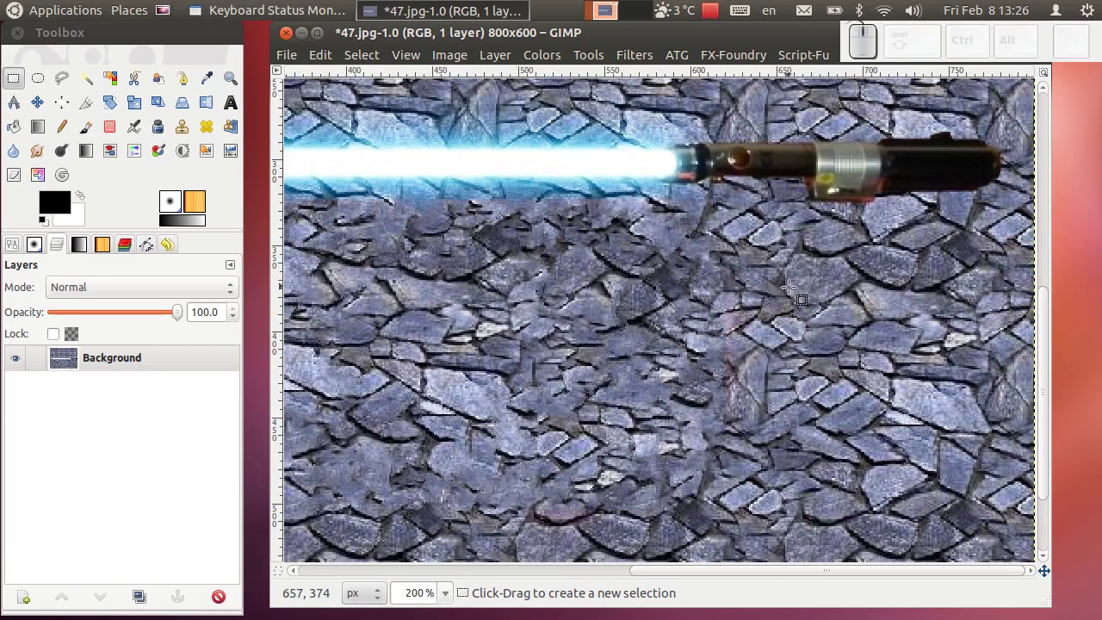
{"action": "scroll", "scroll_direction": "up", "scroll_amount": 3}
{"action": "scroll", "scroll_direction": "down", "scroll_amount": 3}
{"action": "scroll", "scroll_direction": "down", "scroll_amount": 3}
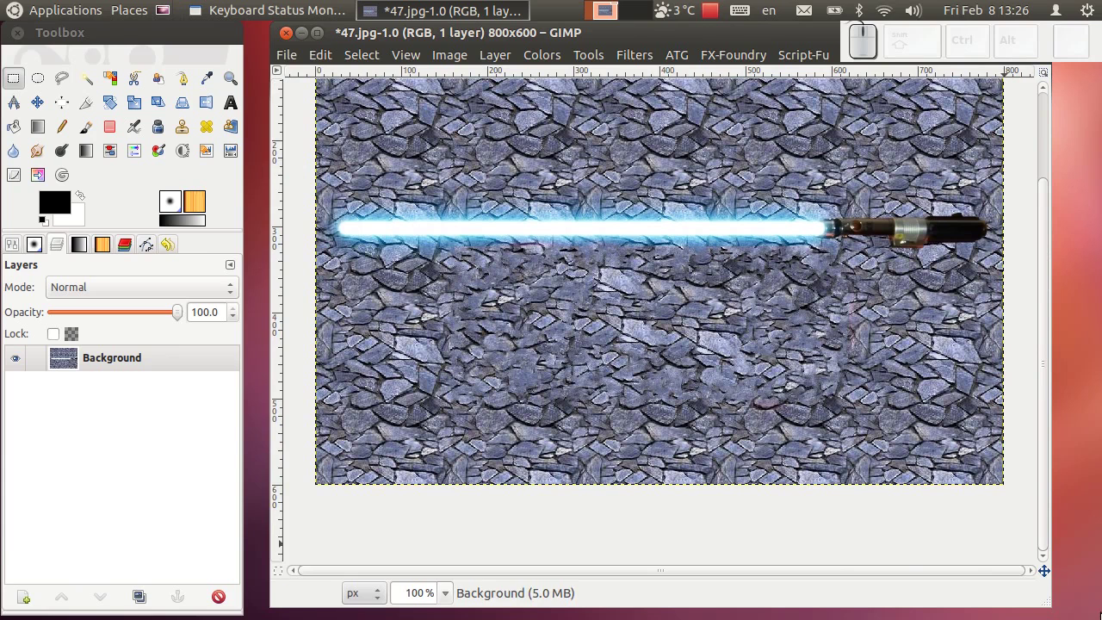
{"action": "scroll", "scroll_direction": "up", "scroll_amount": 3}
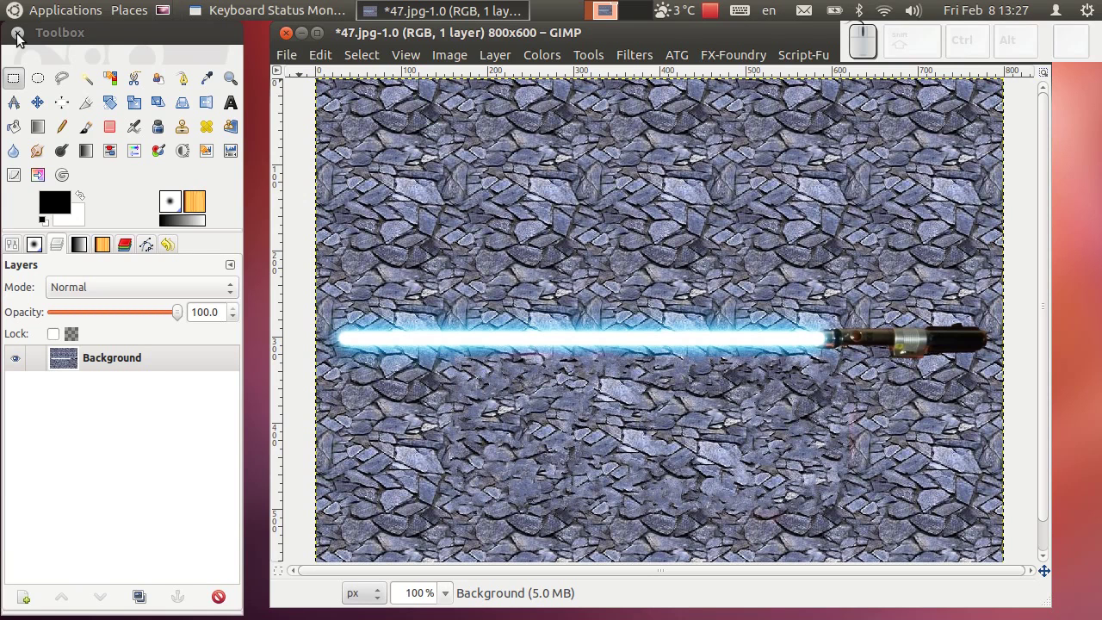
Quit GIMP, discarding the unsaved changes to 47.jpg.
{"action": "left_click_drag", "start_coordinate": [24, 40], "coordinate": [609, 328]}
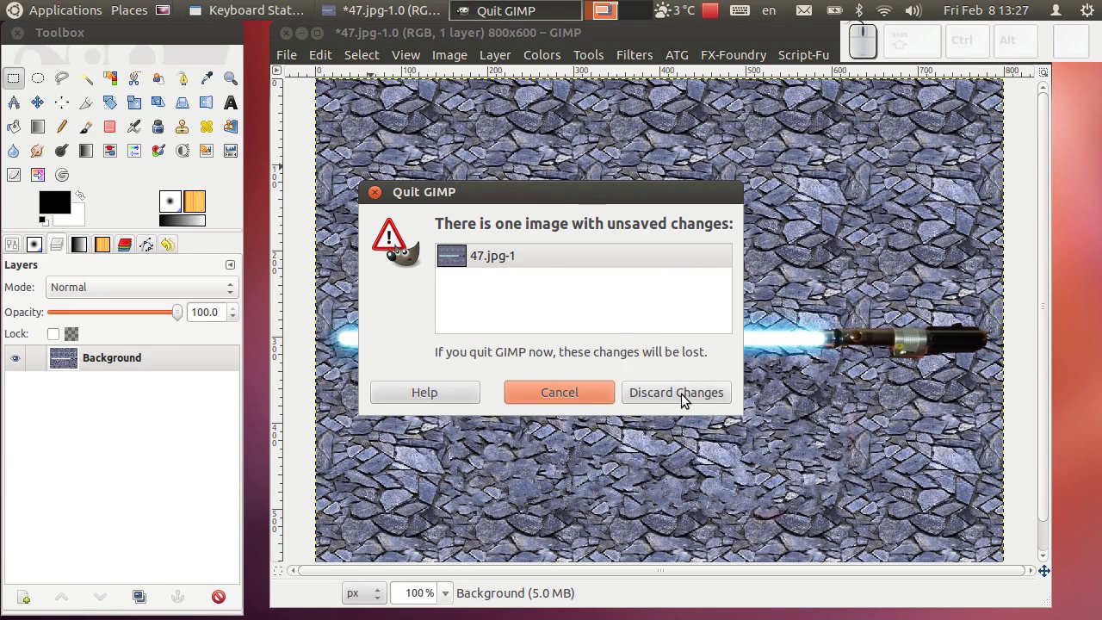